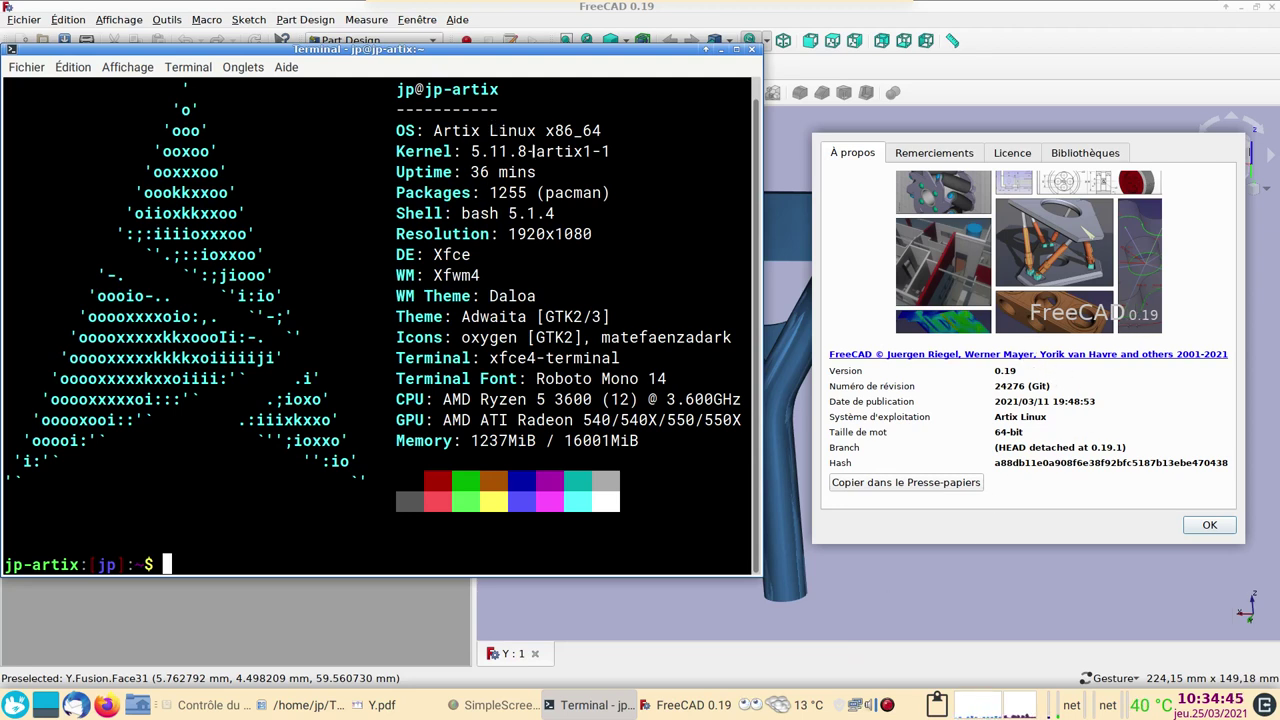
- Dismiss the About dialog, orbit the Y tube to inspect the flange, and close the Texture panel
left_click(1209, 524)
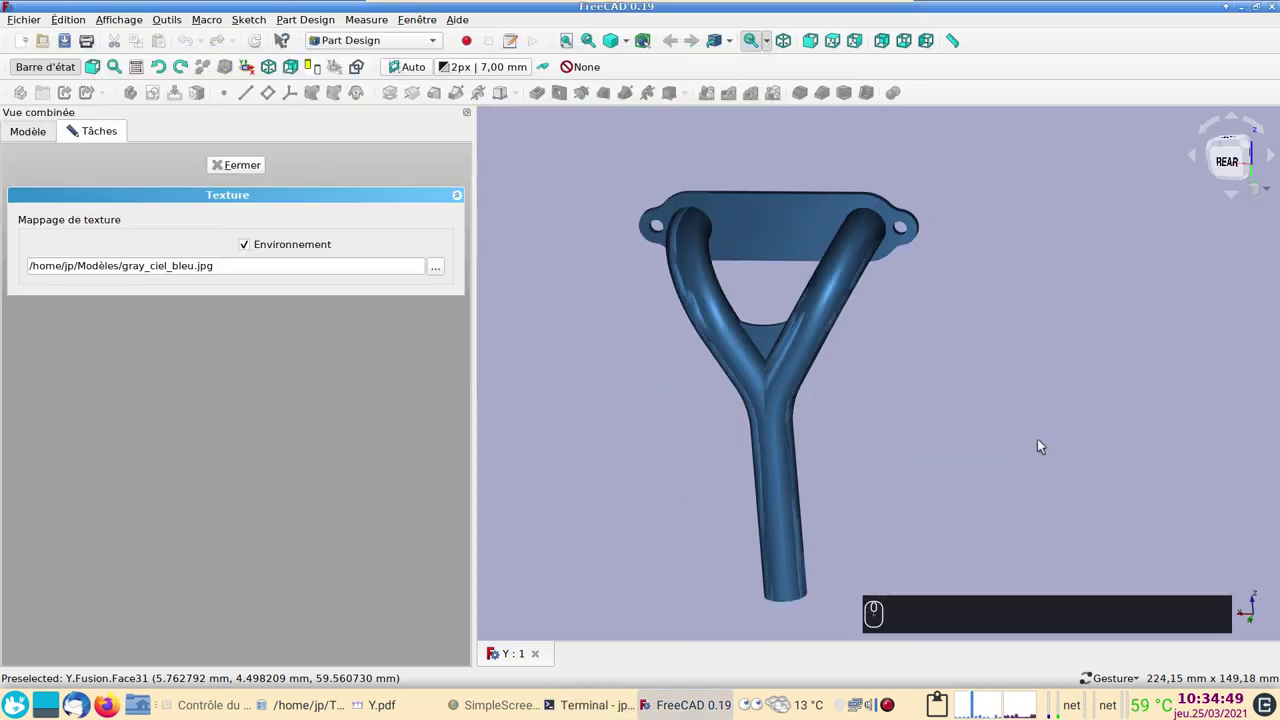
left_click_drag(74, 129, 1073, 403)
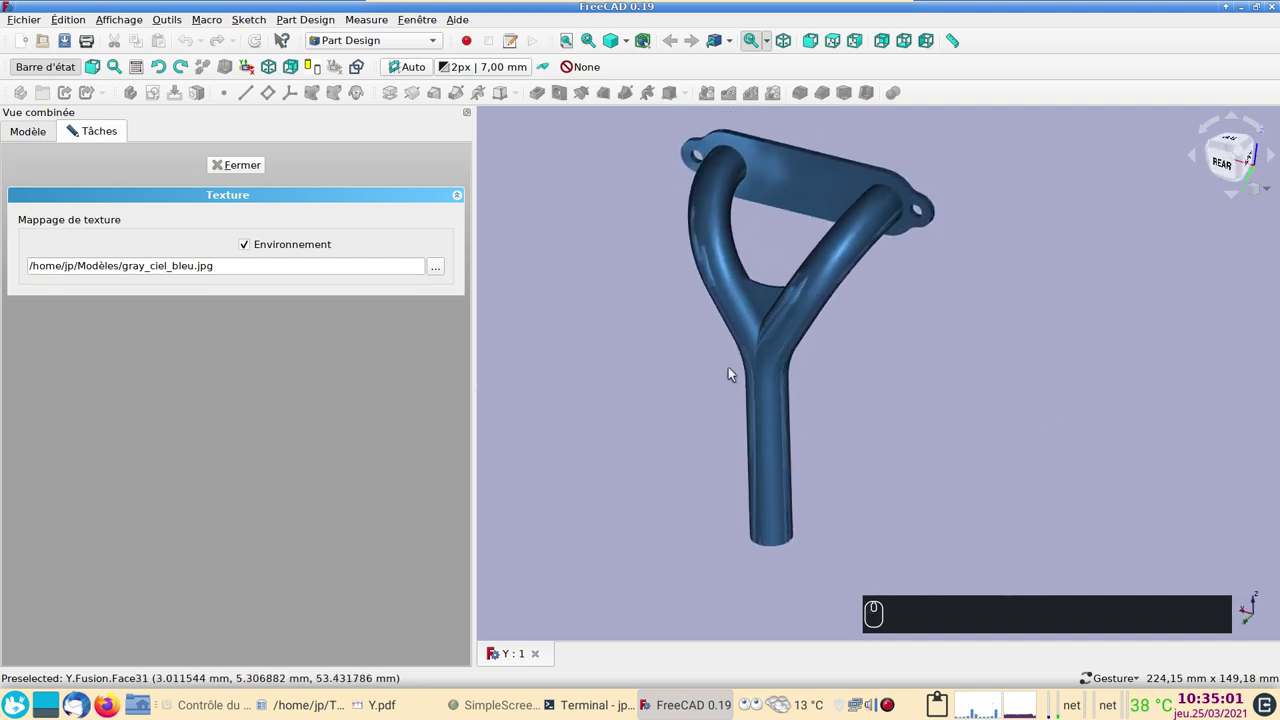
left_click(883, 497)
left_click_drag(965, 337, 874, 437)
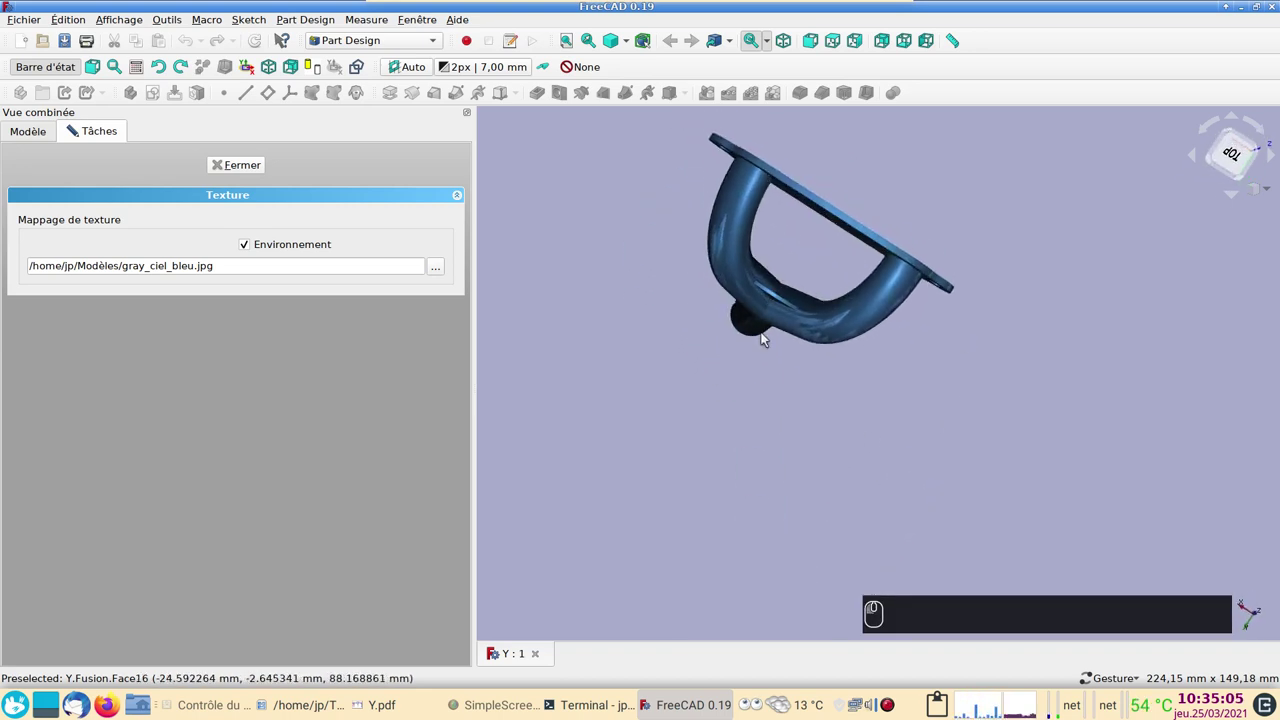
left_click_drag(1046, 417, 897, 287)
left_click(244, 168)
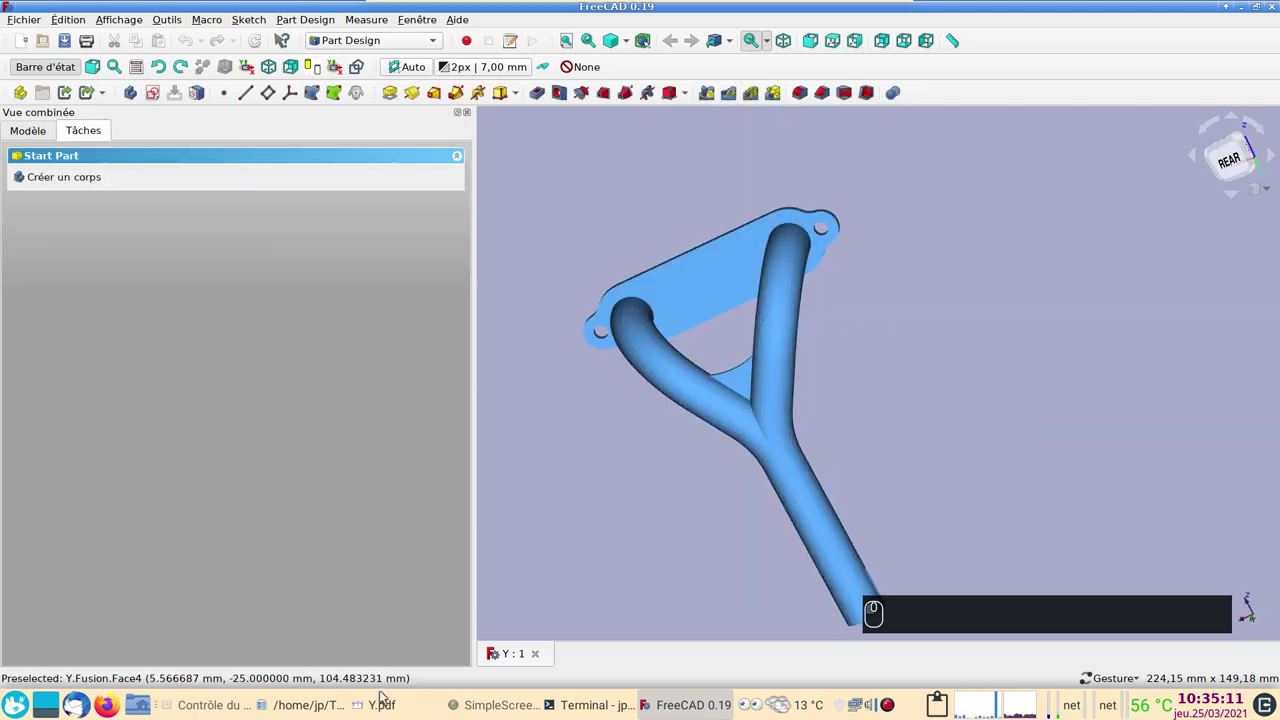
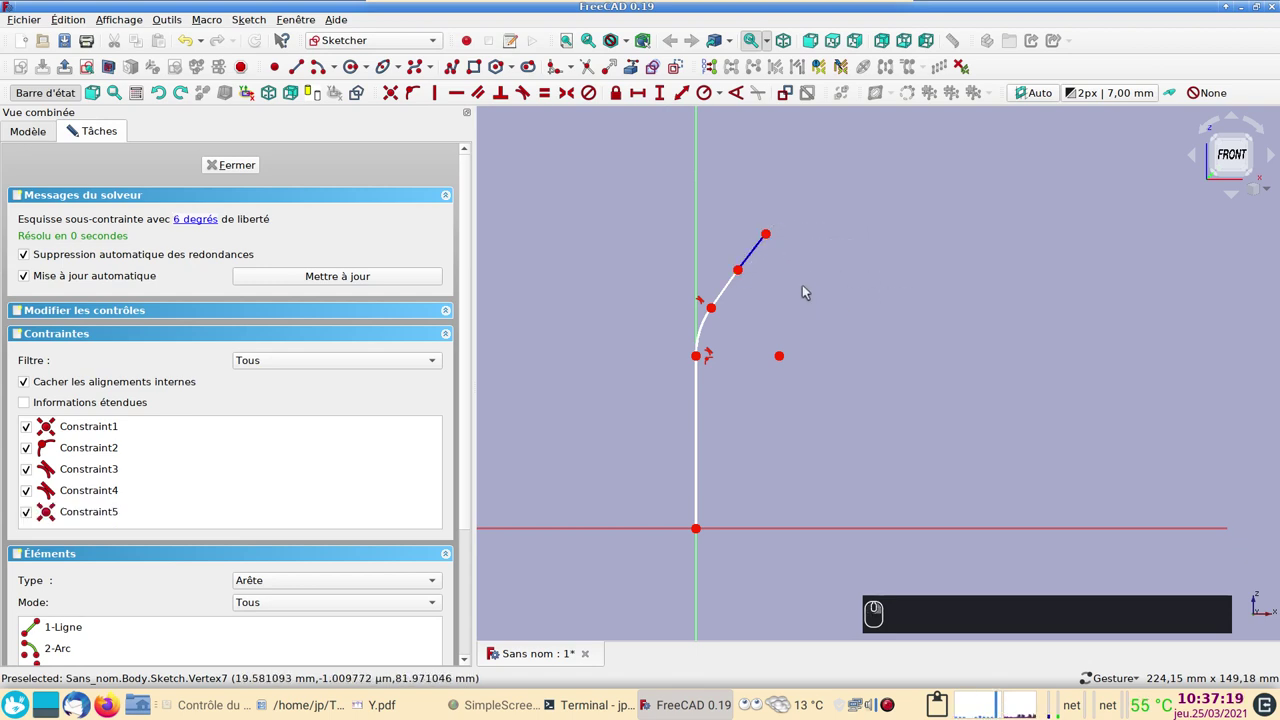
- Make the angled end line tangent to the arc and reshape the path end
left_click(772, 239)
left_click(770, 278)
left_click(754, 258)
left_click(728, 292)
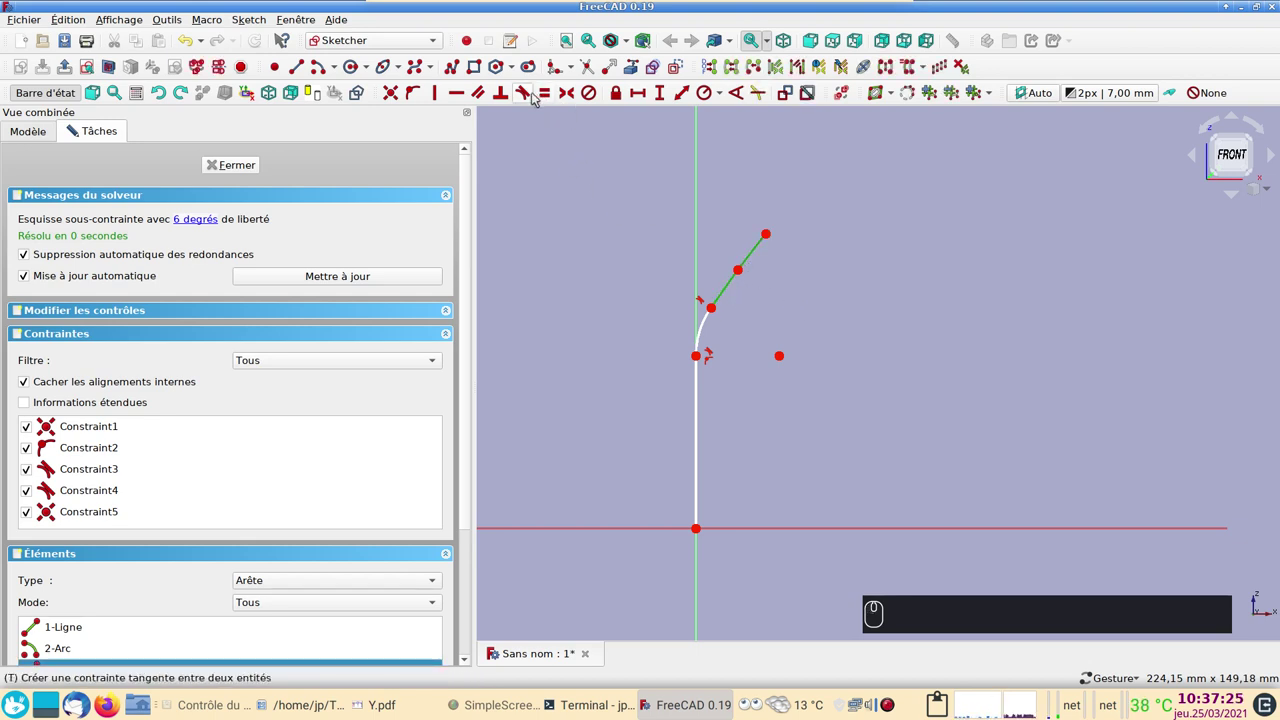
left_click(530, 96)
left_click(756, 355)
left_click_drag(767, 238, 771, 272)
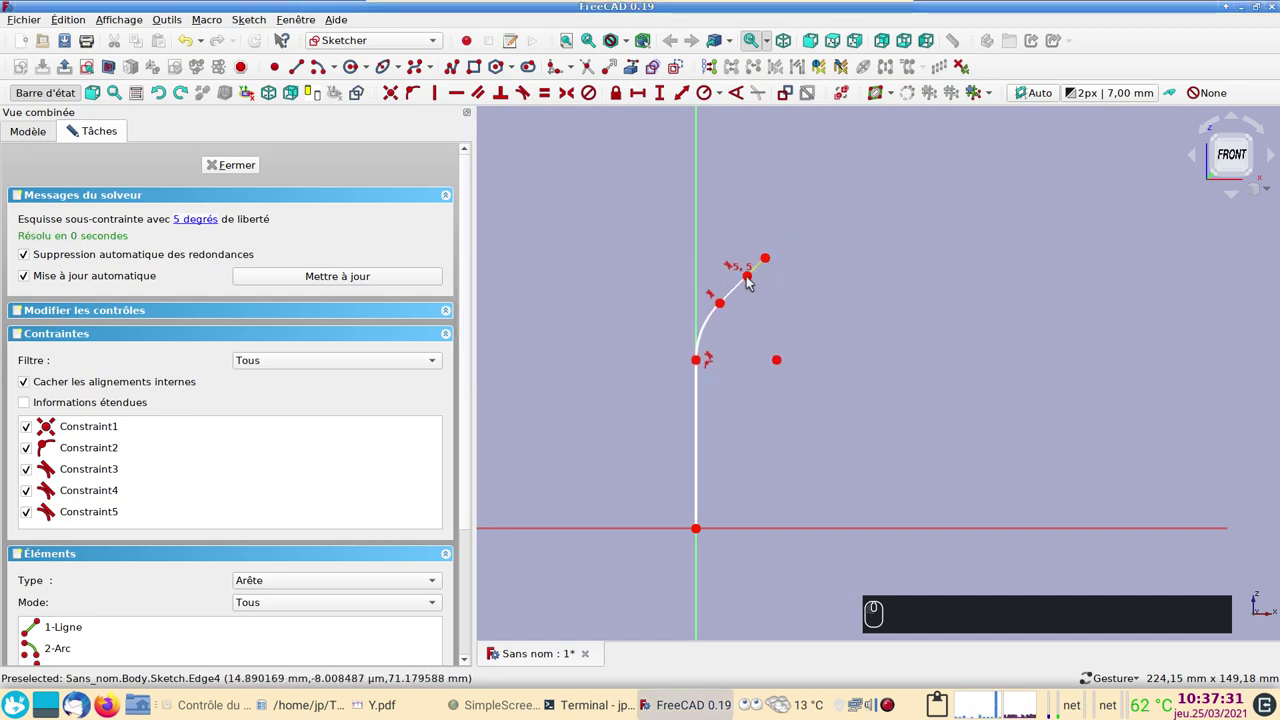
- Fix the angled end line's length at 25 mm
left_click(749, 281)
left_click(760, 267)
left_click(785, 277)
left_click(765, 269)
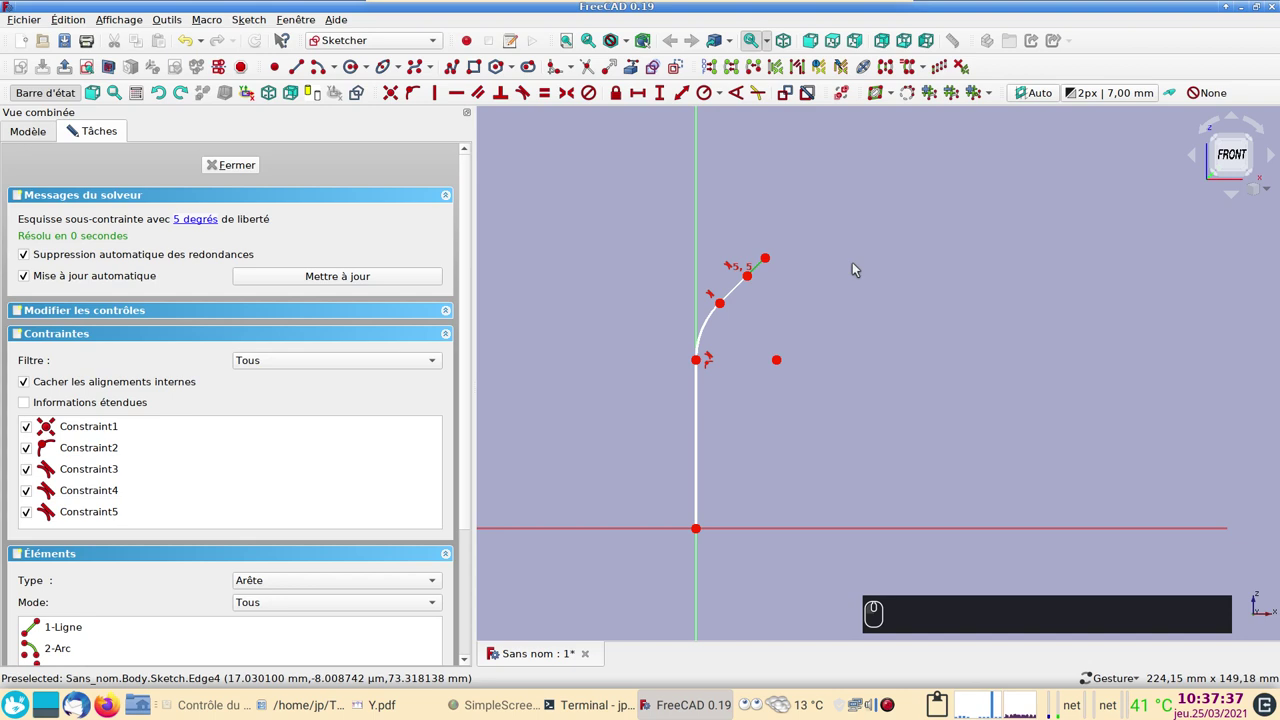
left_click(687, 97)
key("Return")
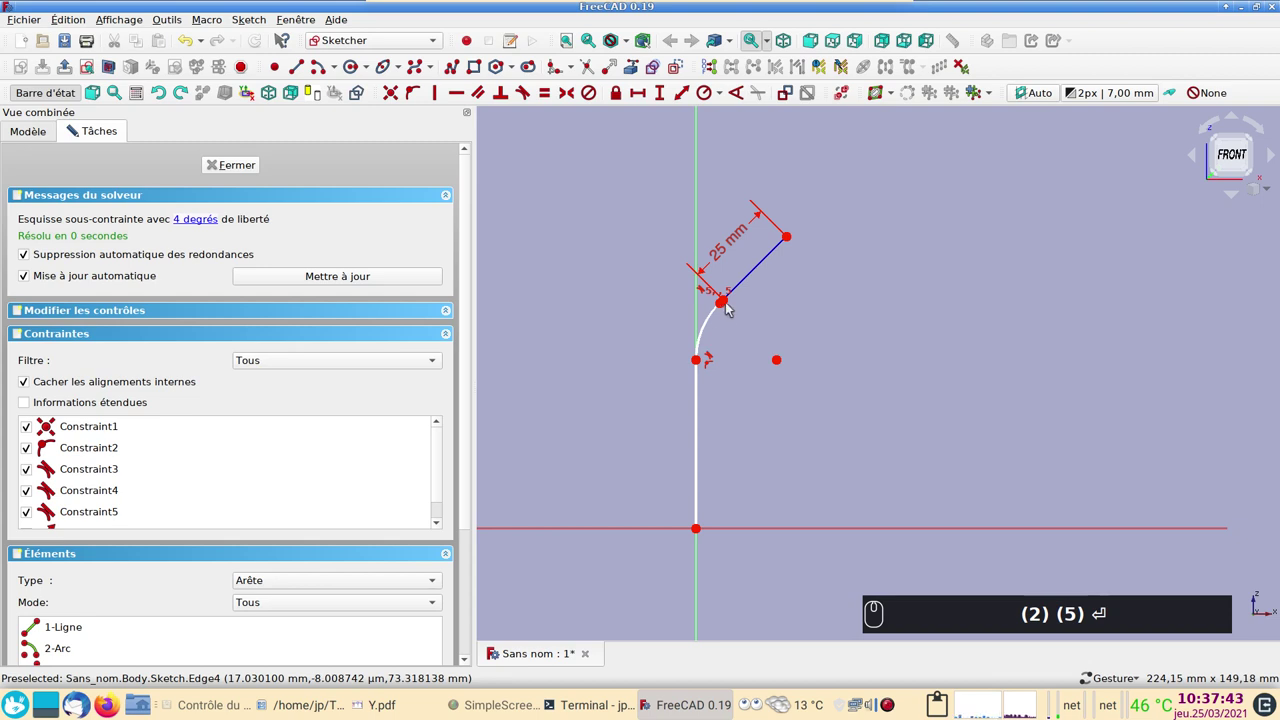
left_click_drag(728, 304, 788, 267)
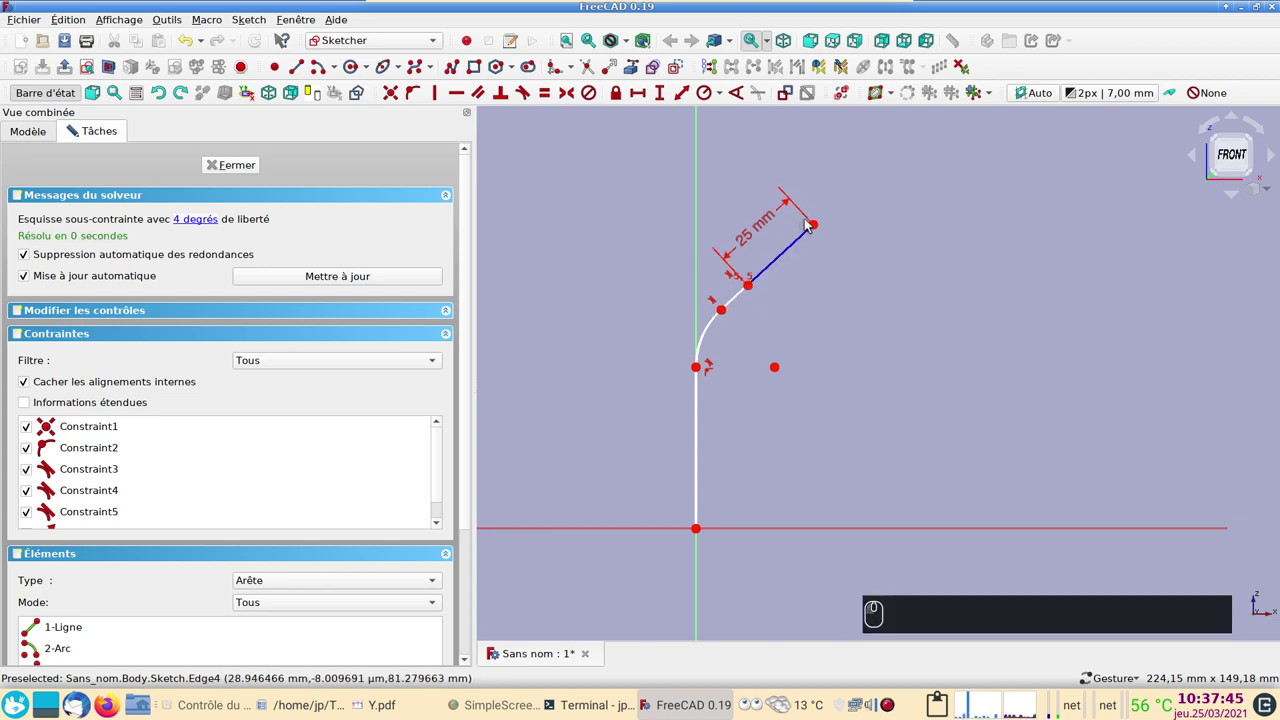
- Constrain the top end point at 100 mm height and 25 mm from the vertical axis
left_click(814, 224)
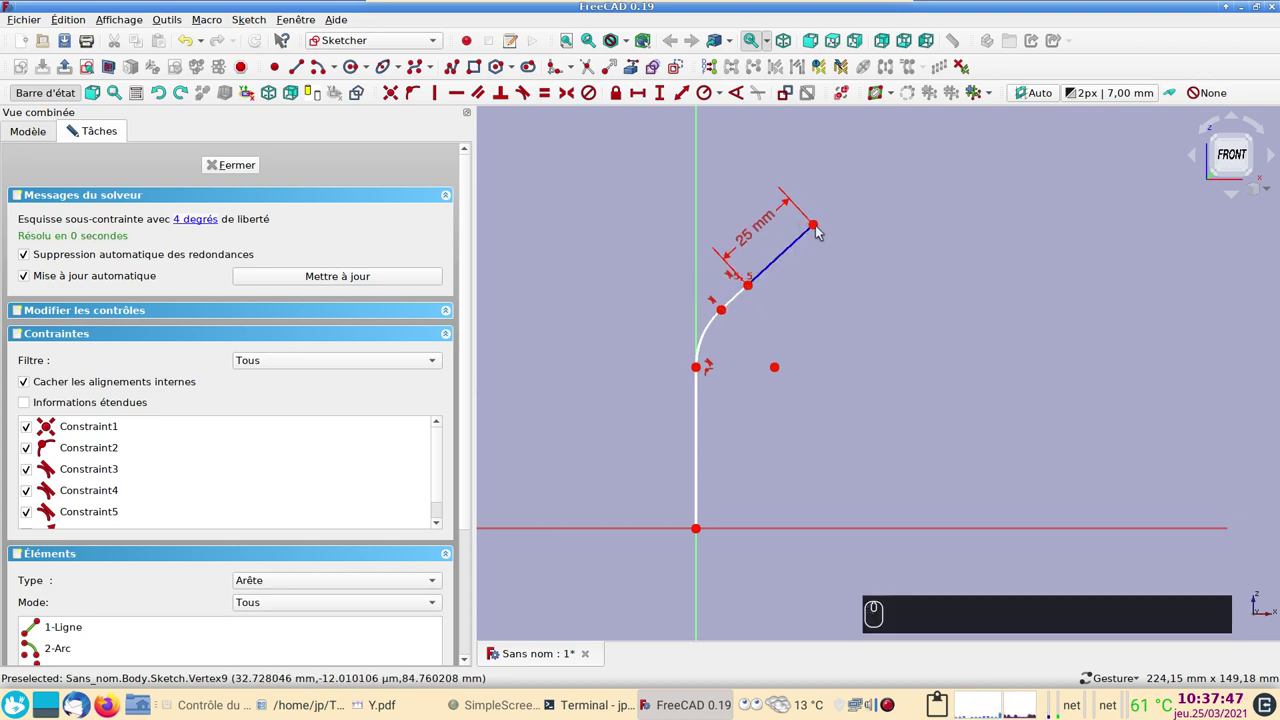
left_click(820, 227)
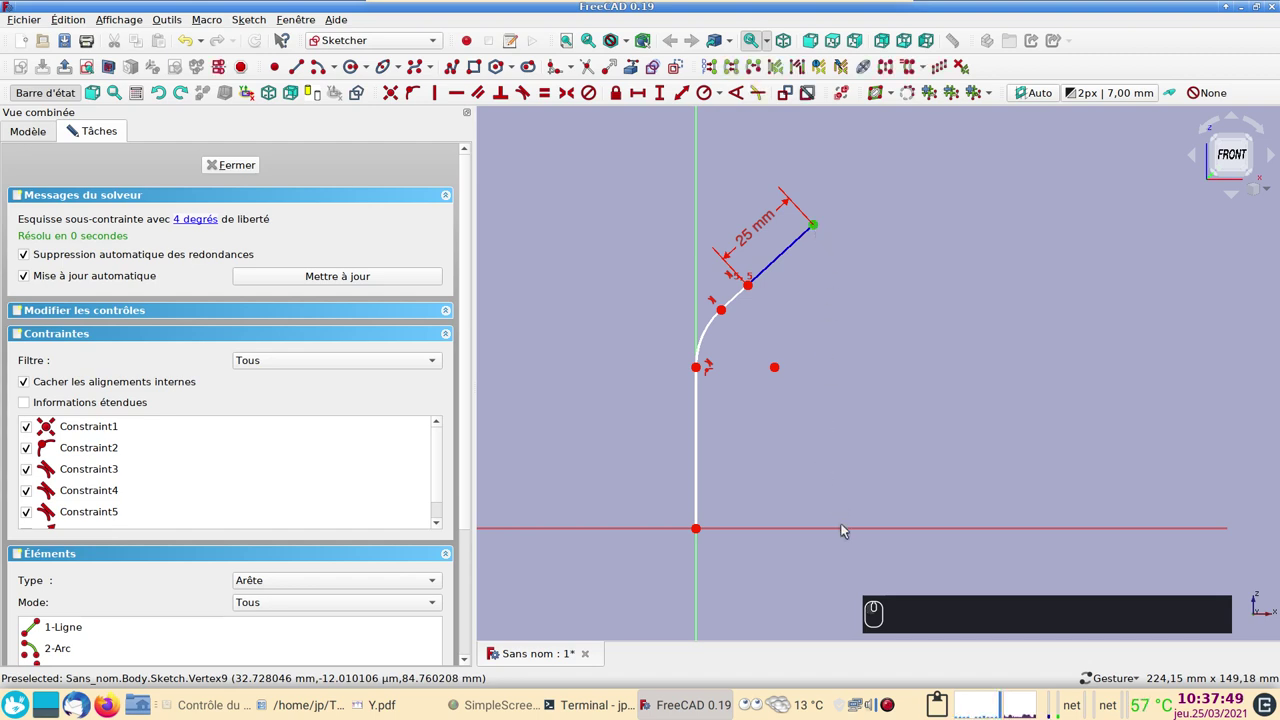
left_click(841, 532)
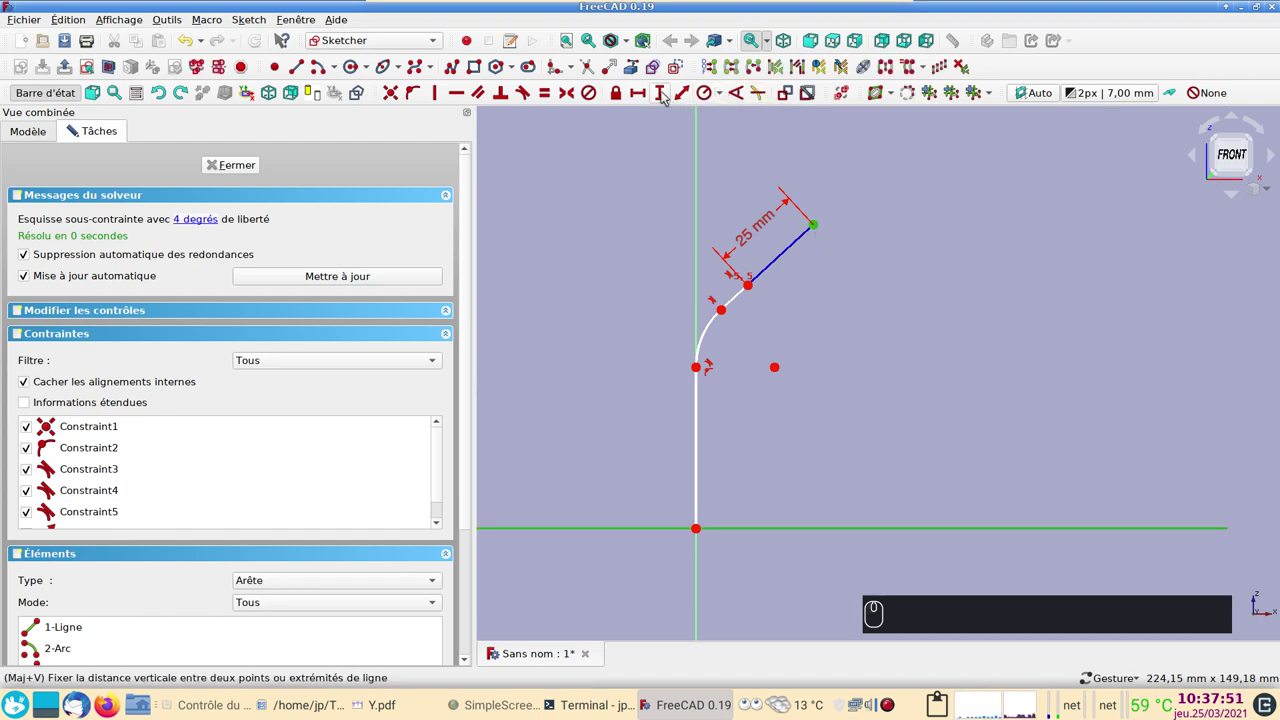
left_click(668, 95)
left_click(753, 192)
type("(1)")
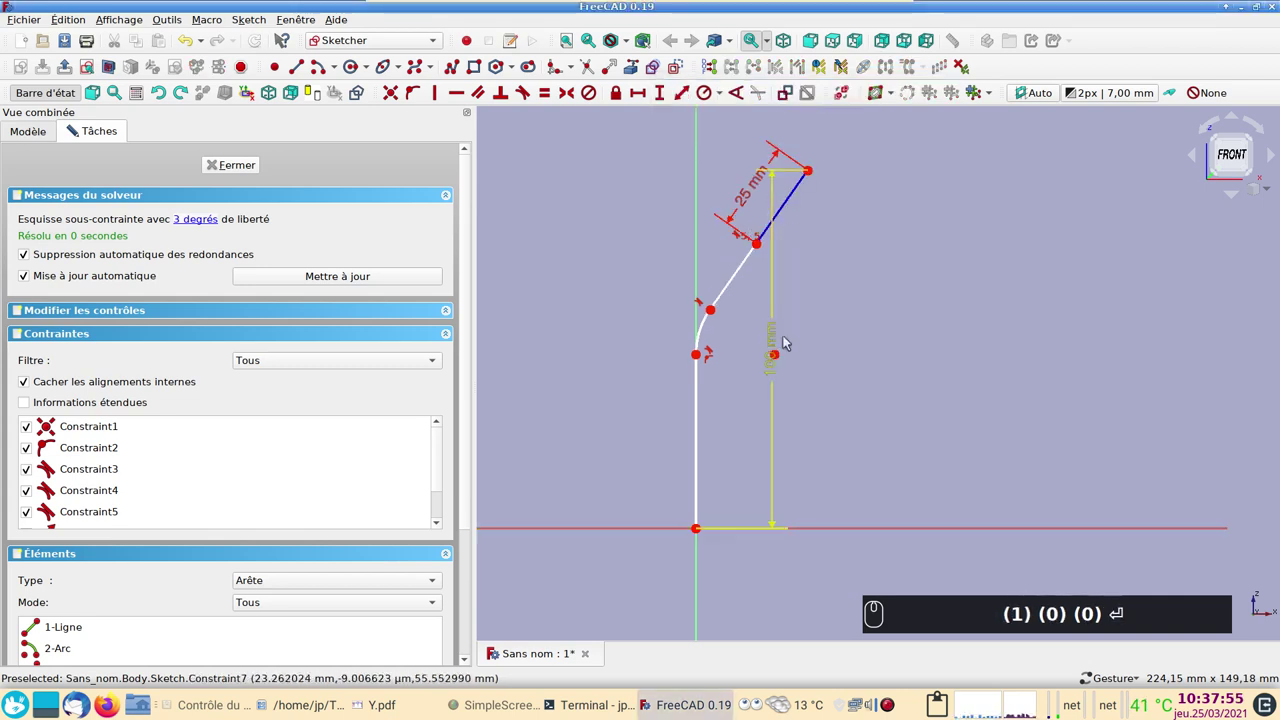
left_click_drag(779, 368, 821, 288)
left_click(815, 173)
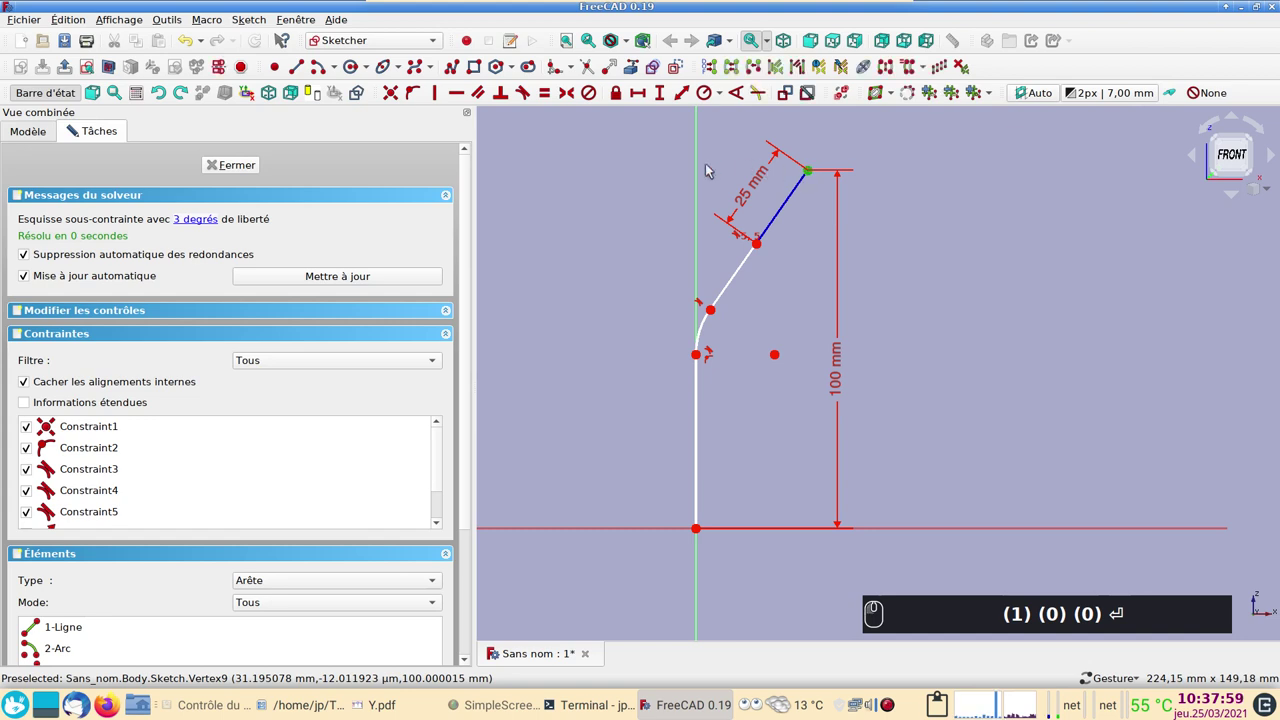
left_click(703, 176)
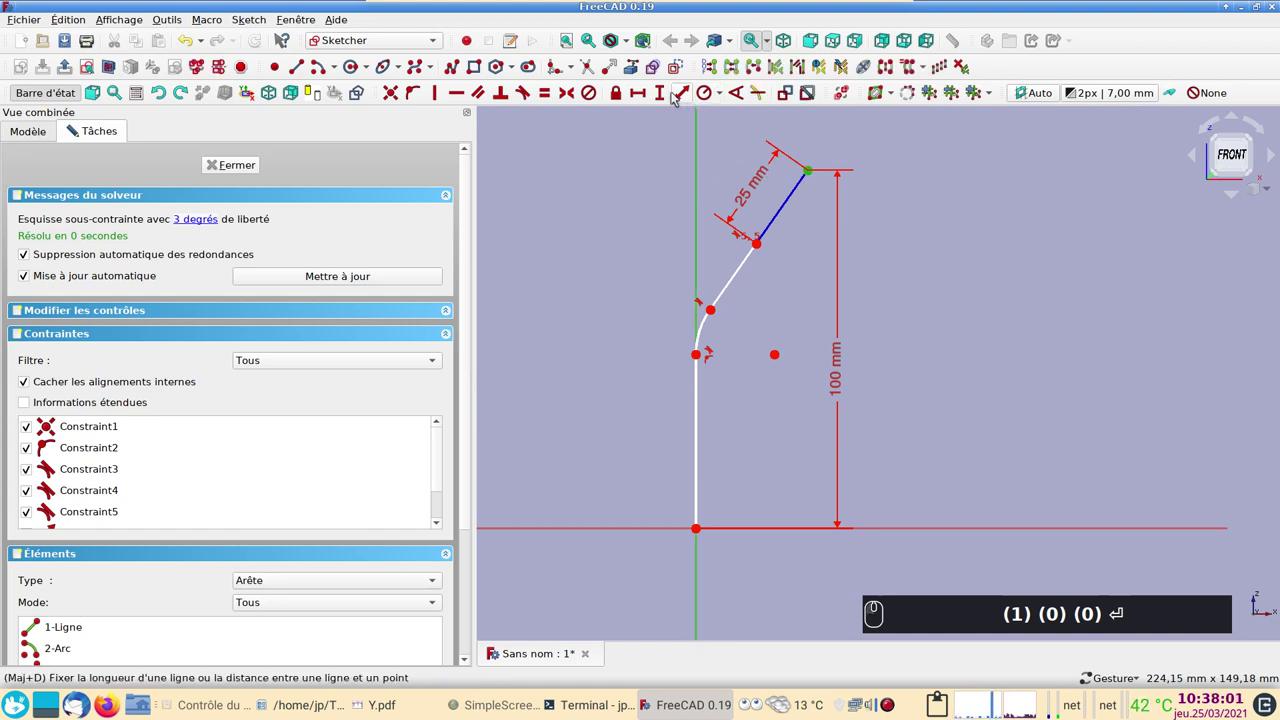
left_click(643, 91)
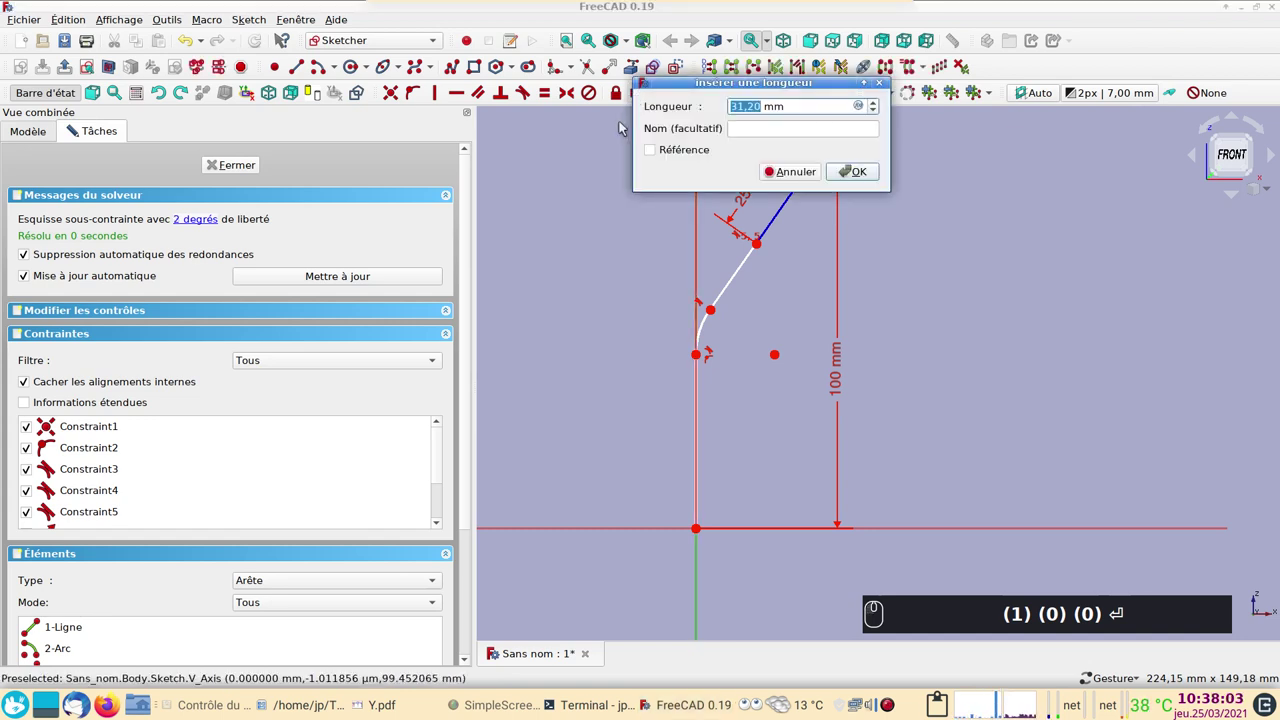
key("Return")
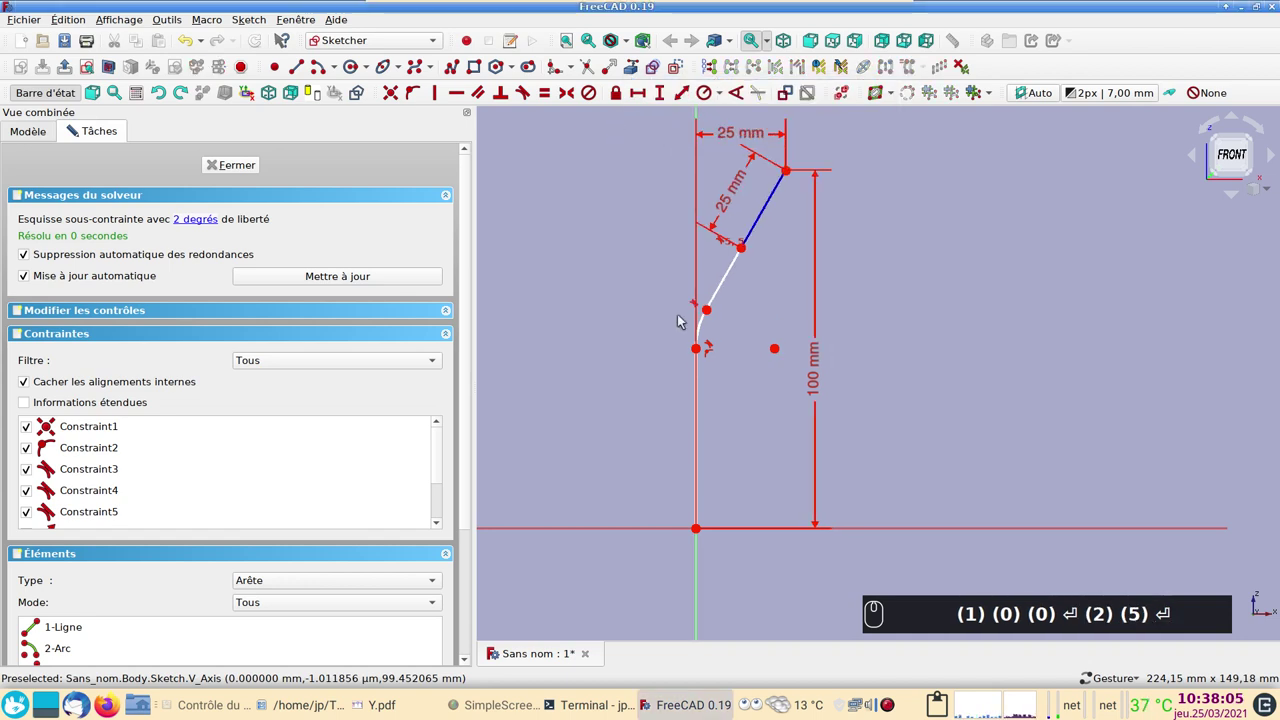
- Give the arc a 30 mm radius and the straight base line a 50 mm length
left_click(707, 328)
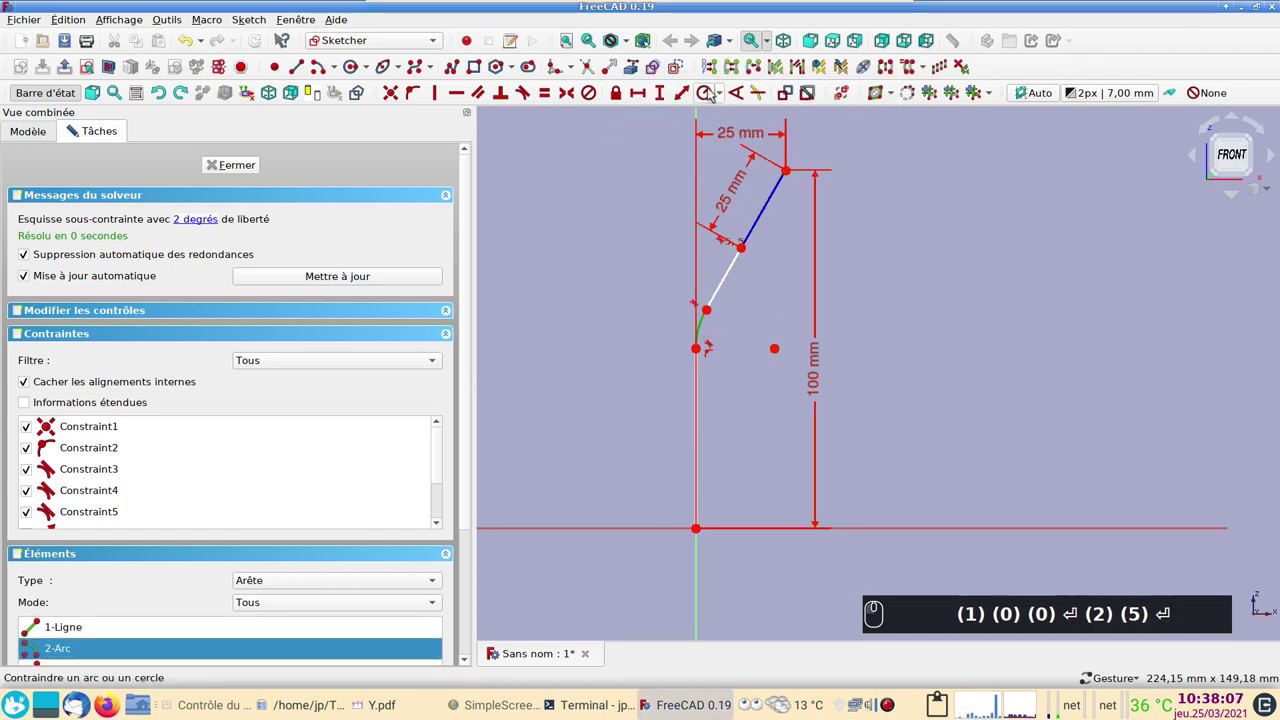
left_click_drag(707, 92, 644, 261)
key("3")
key("0")
key("Return")
left_click_drag(703, 394, 628, 139)
key("KP_5")
type(")")
key("Return")
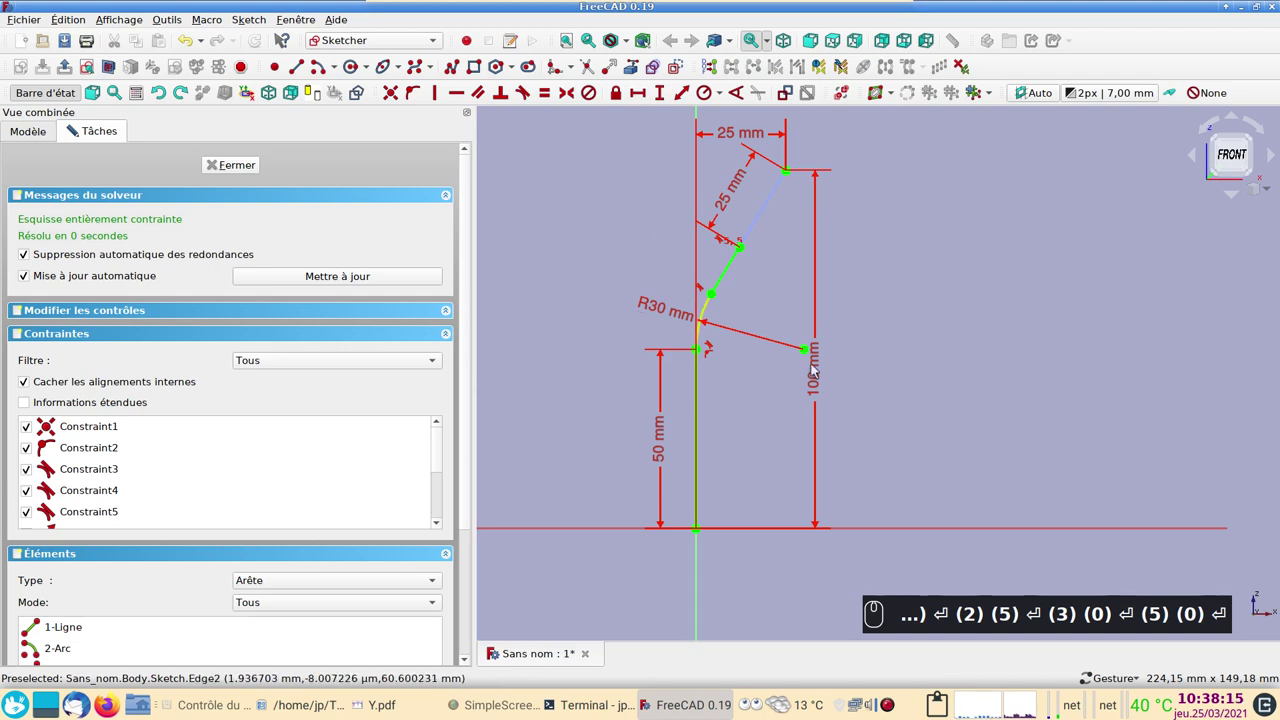
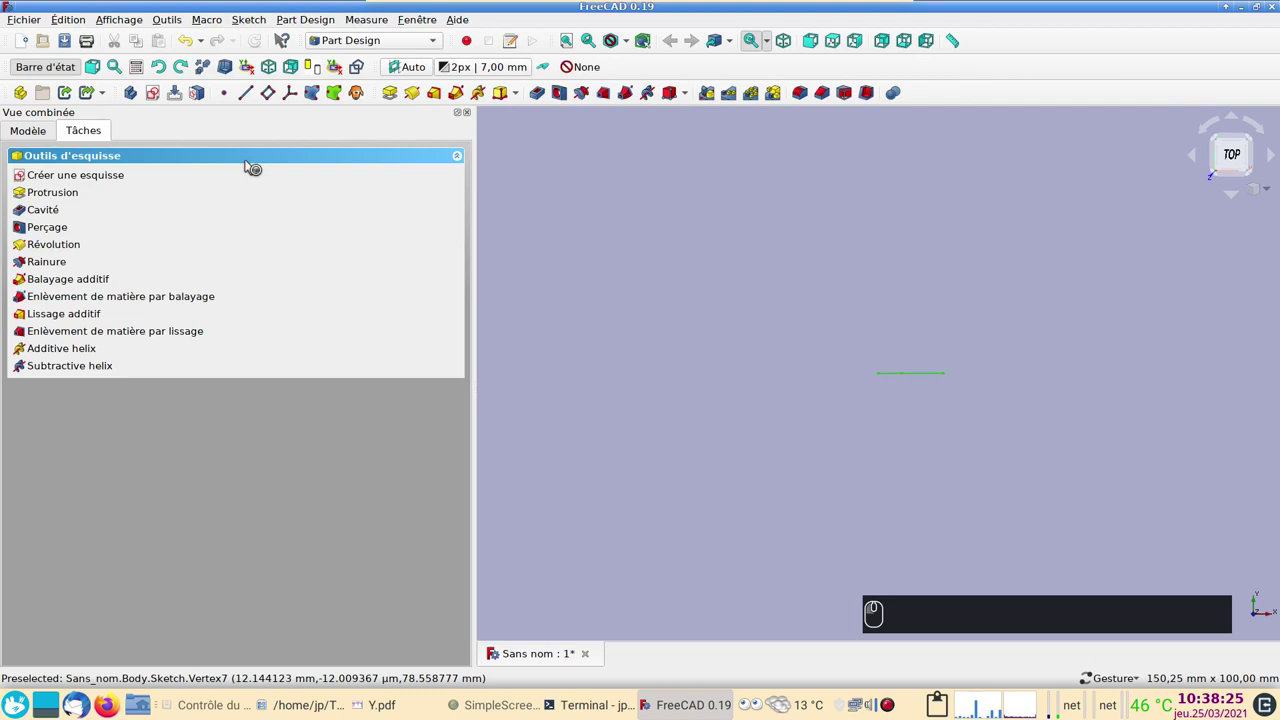
- Create a datum plane normal to the path's angled end edge and select it
key("1")
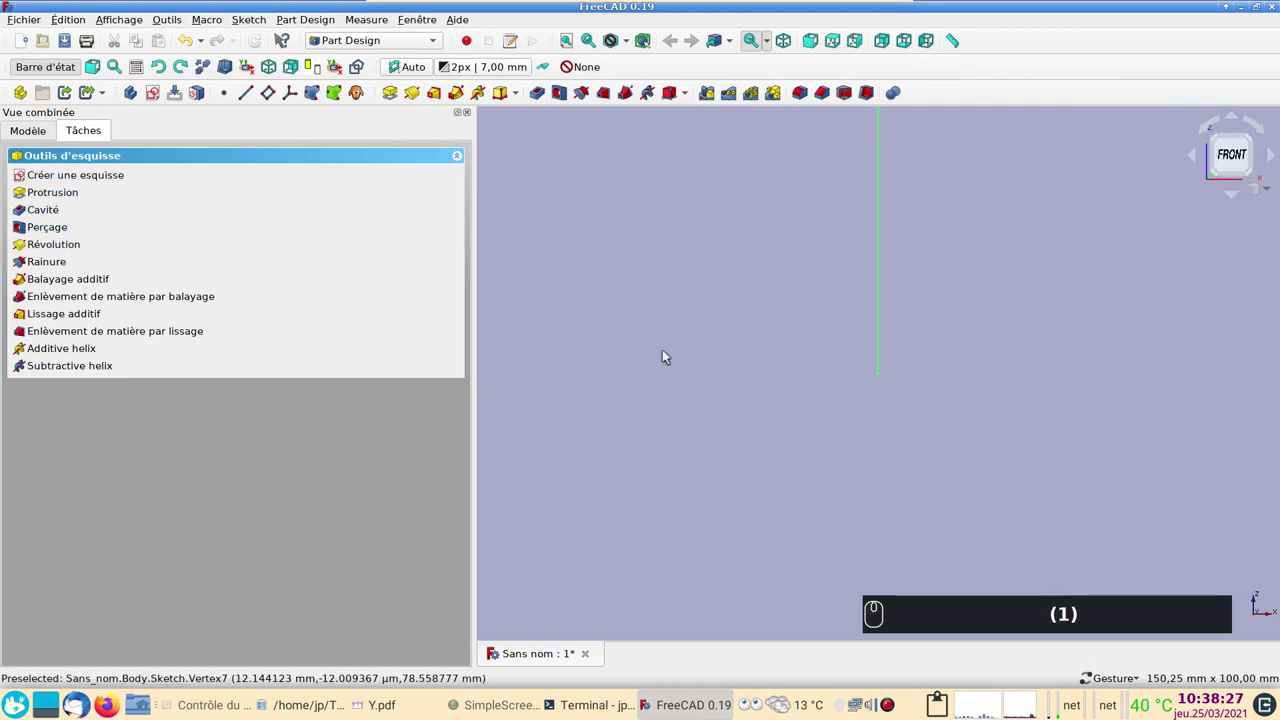
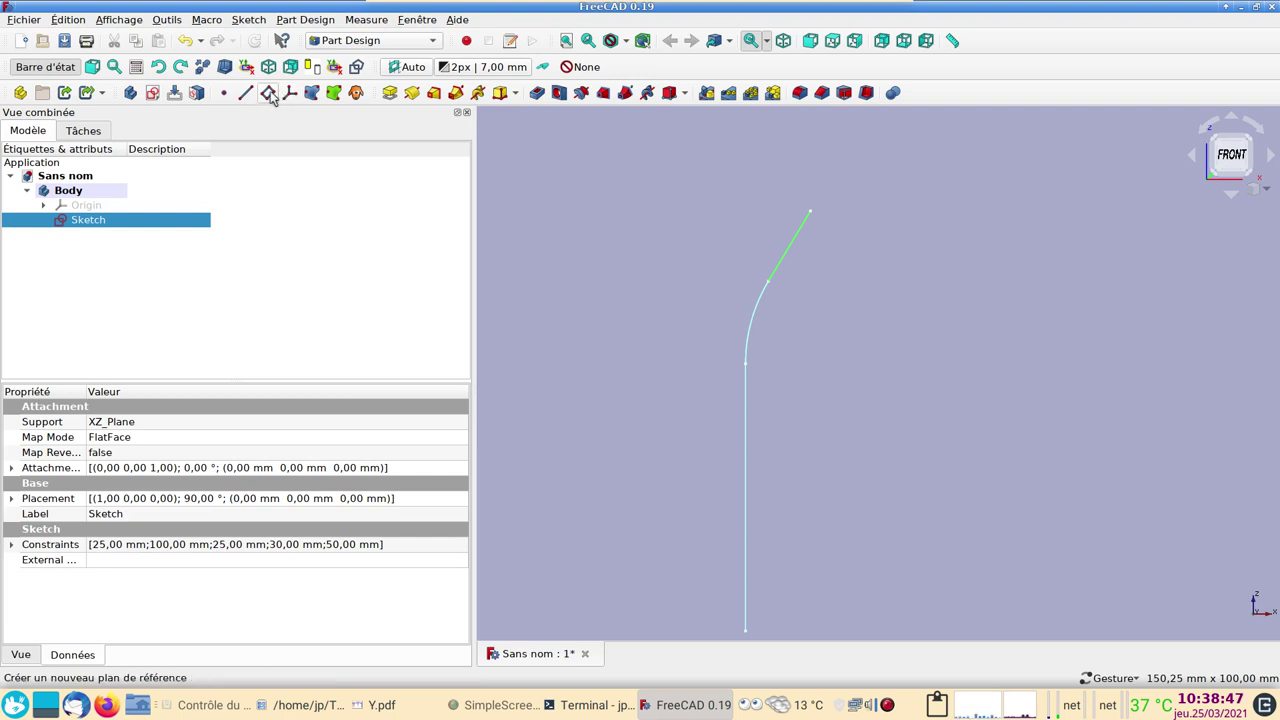
left_click(276, 95)
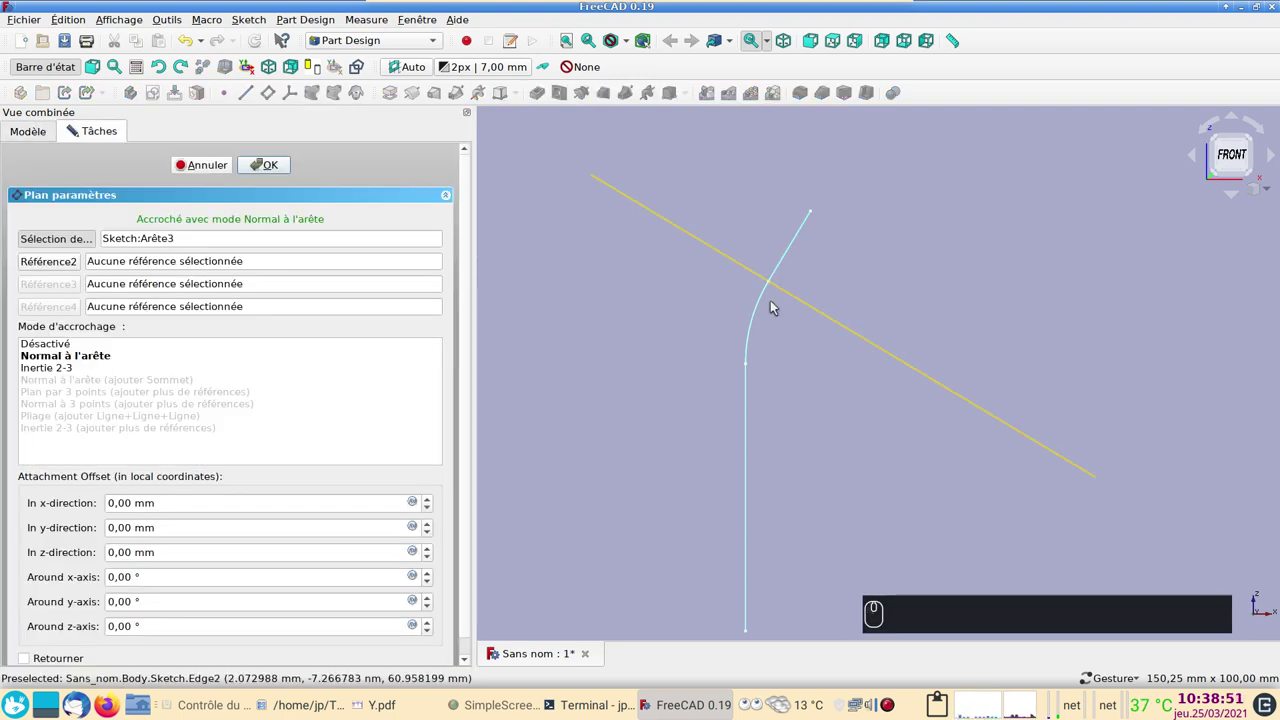
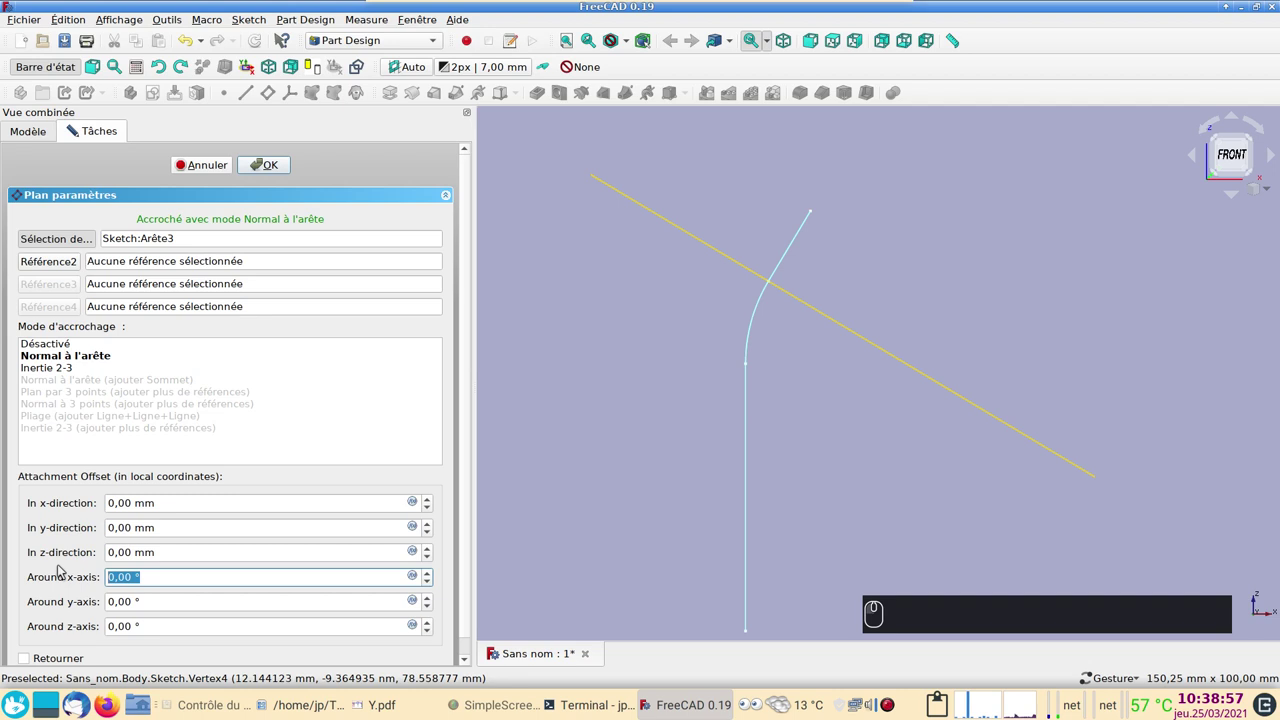
key("shift+9")
key("0")
key("Return")
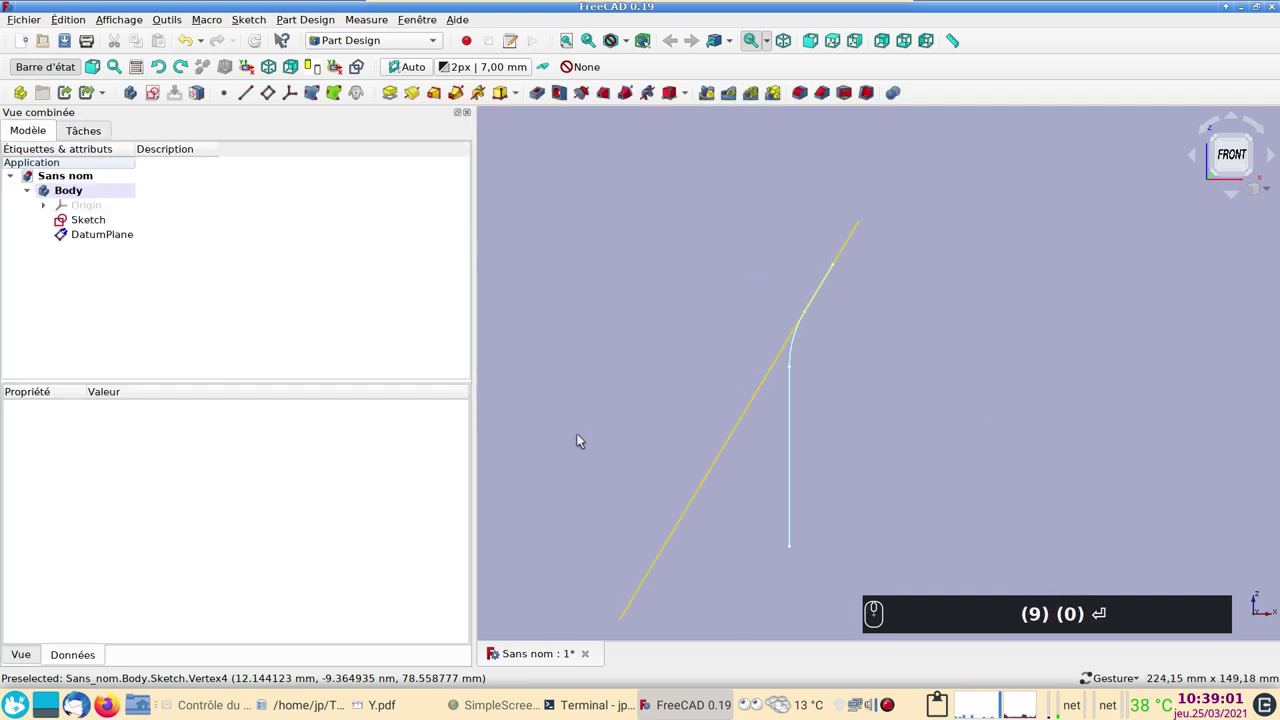
left_click(586, 441)
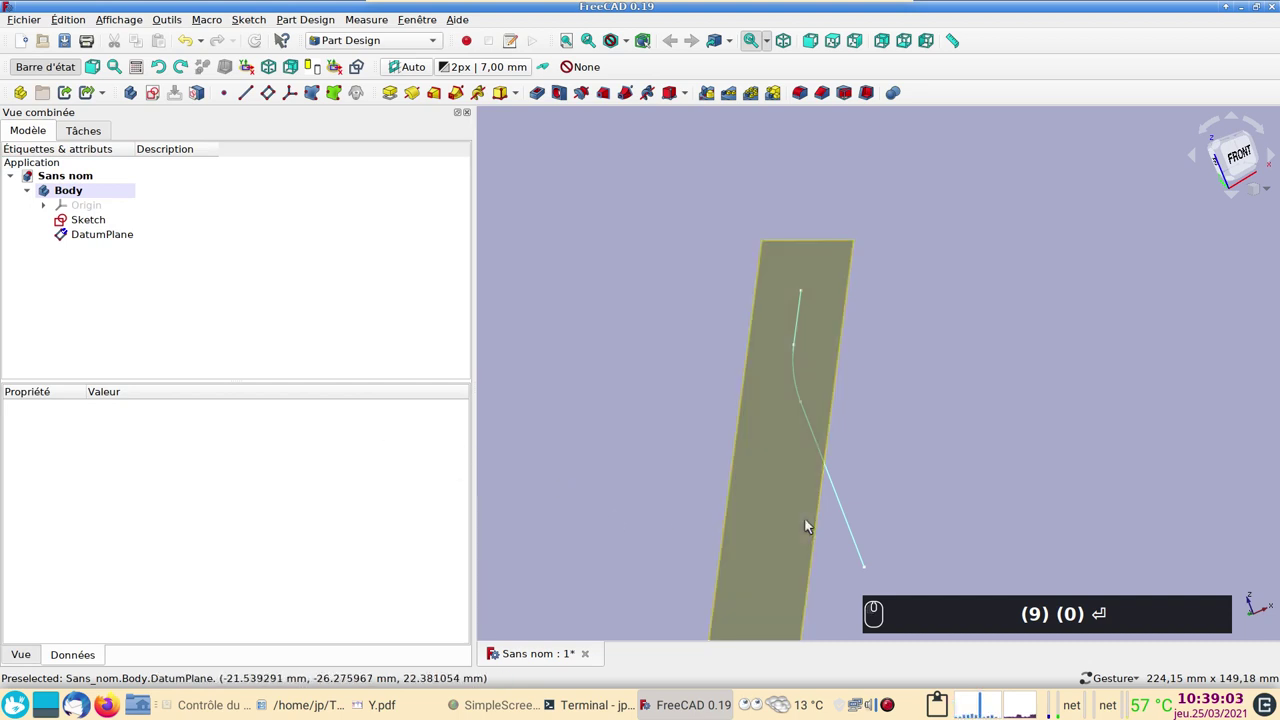
left_click(785, 518)
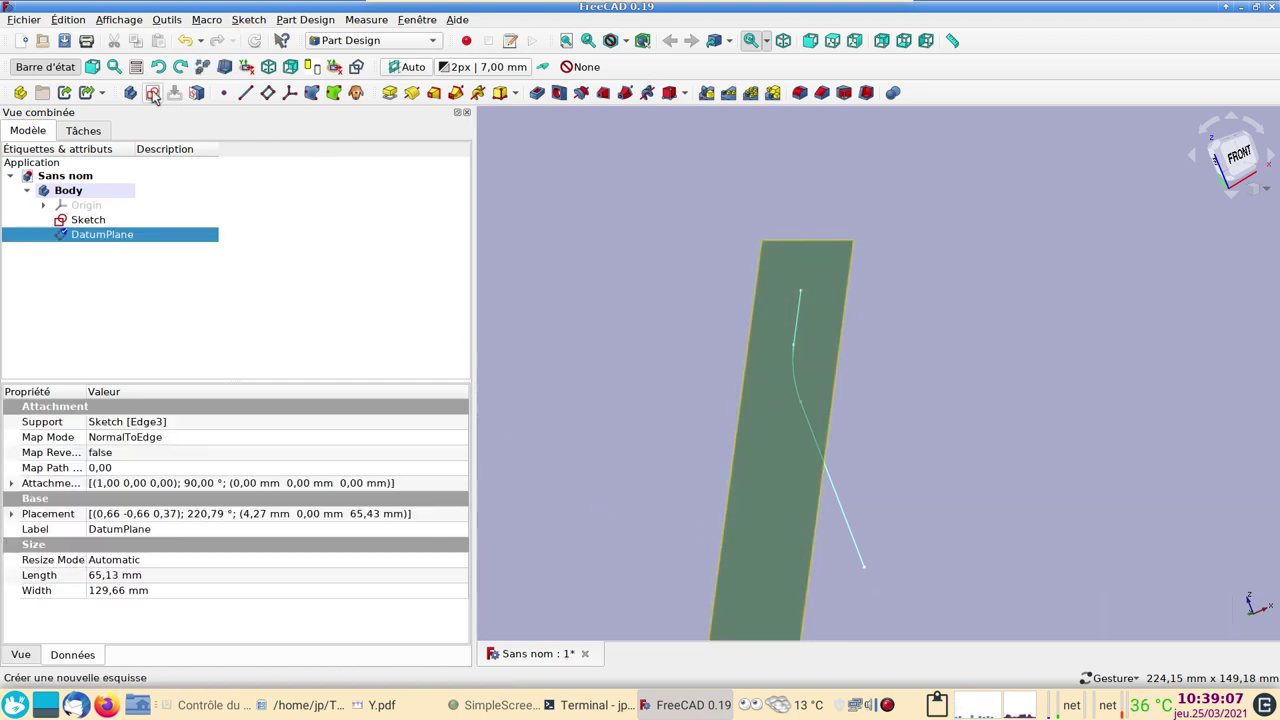
- Start a sketch on the datum plane and draw a quarter arc centred at the origin
left_click(160, 94)
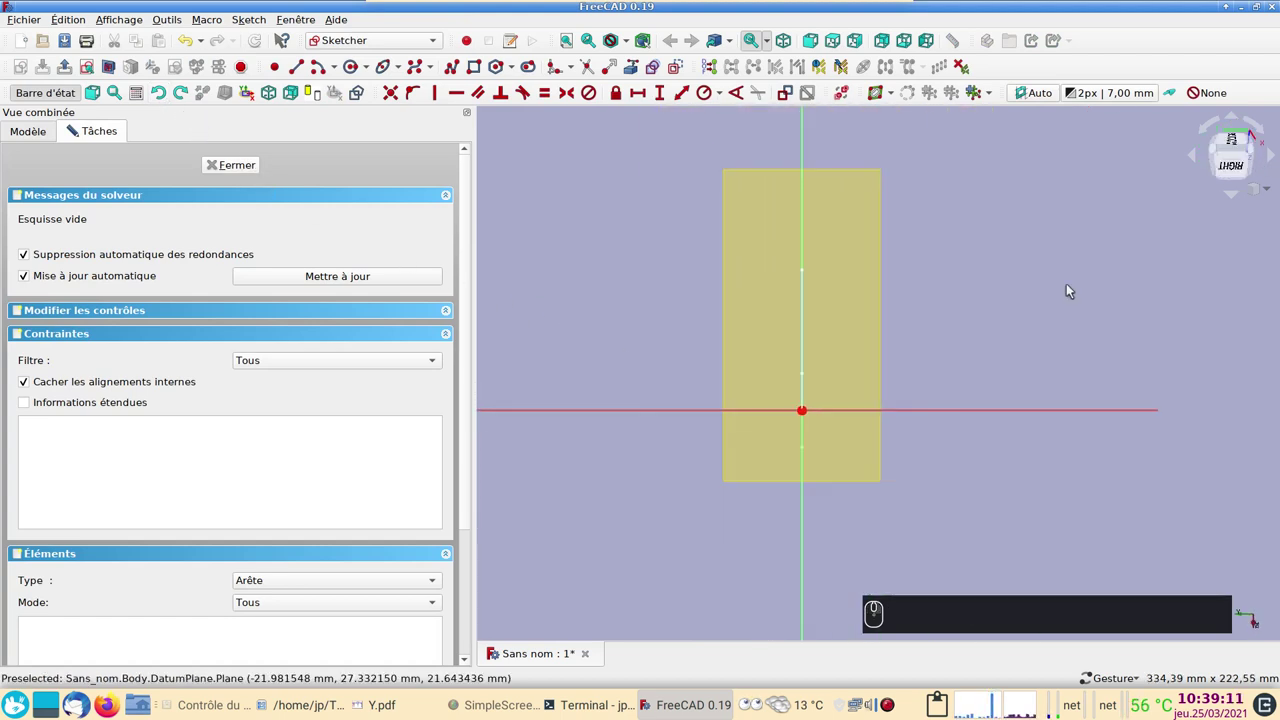
left_click(1194, 154)
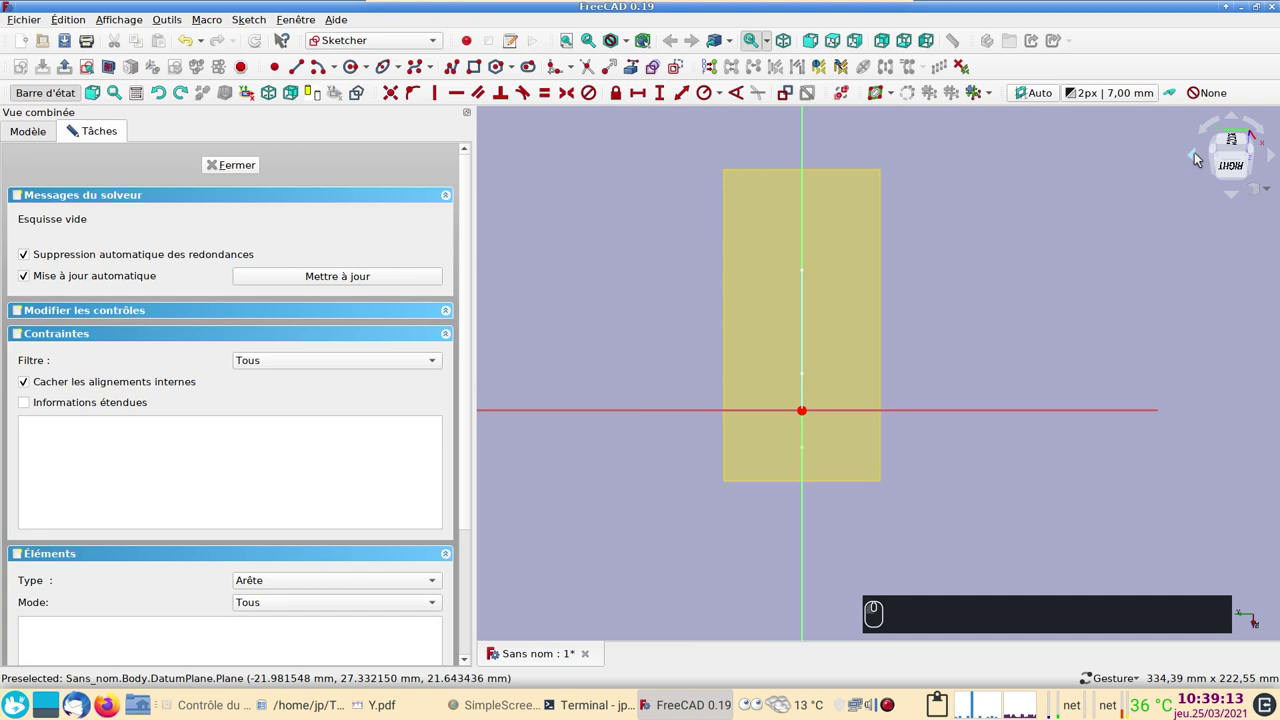
left_click(1197, 157)
left_click(1197, 157)
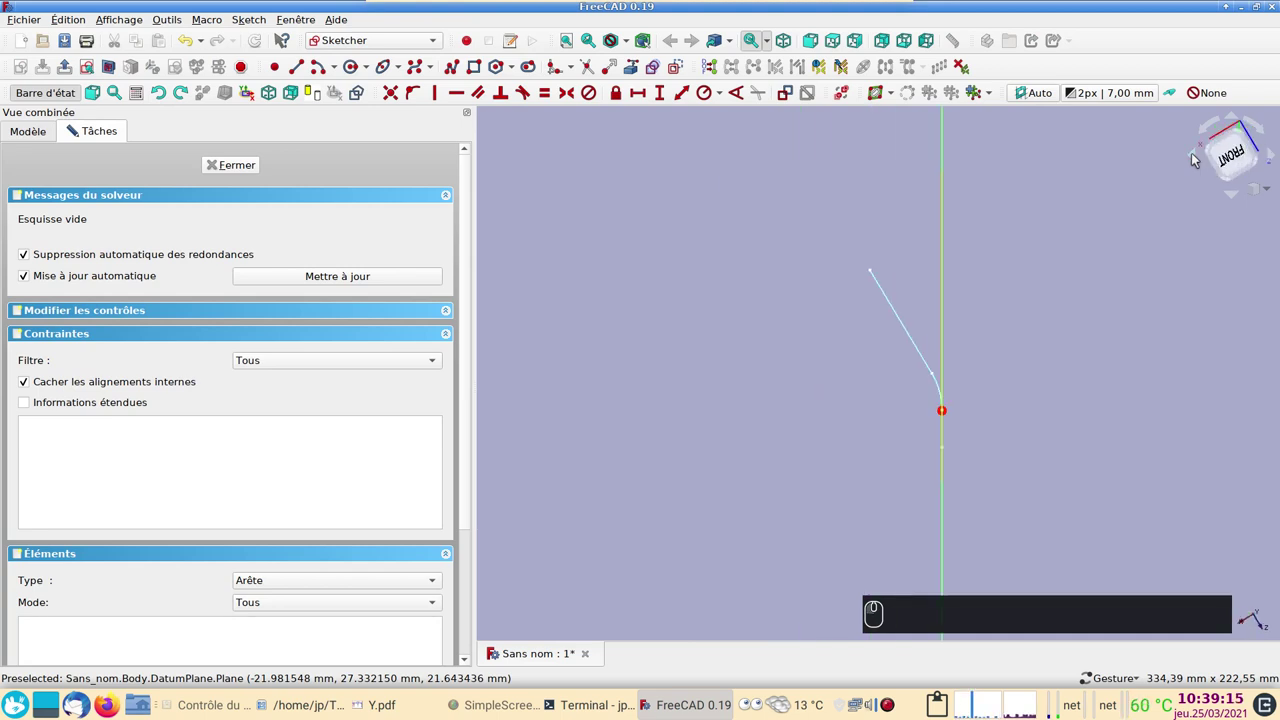
left_click(1276, 159)
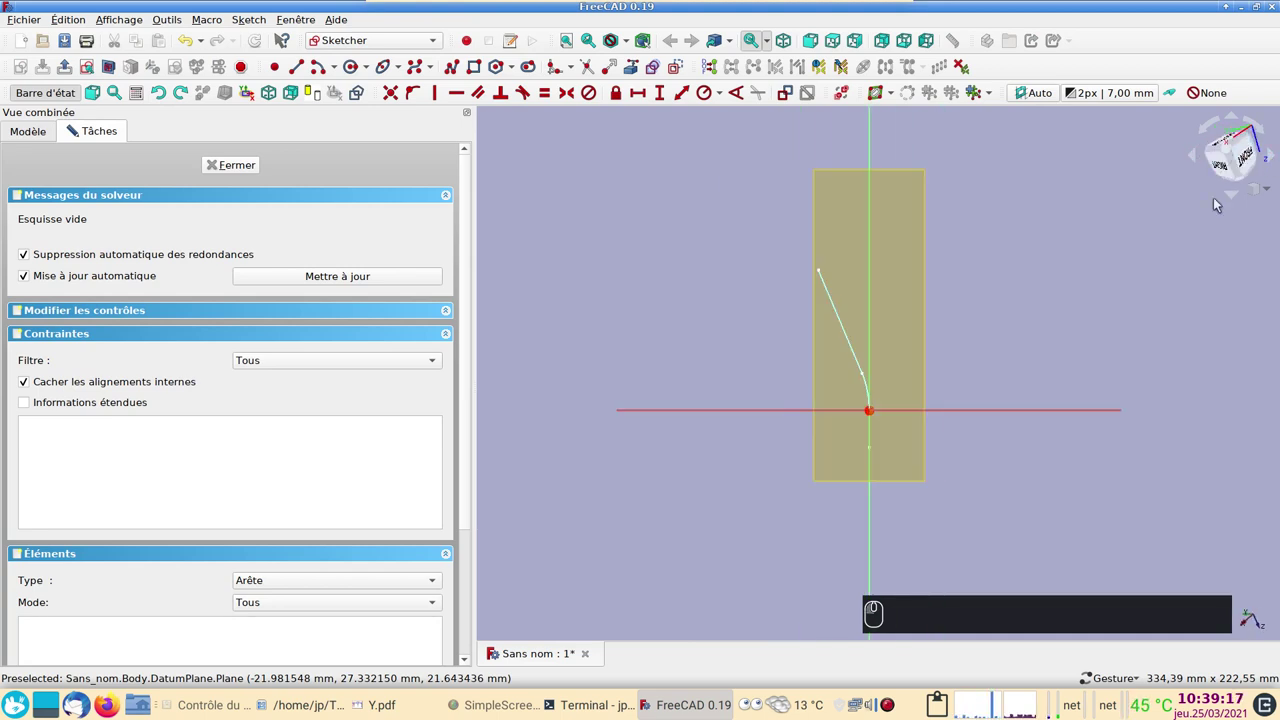
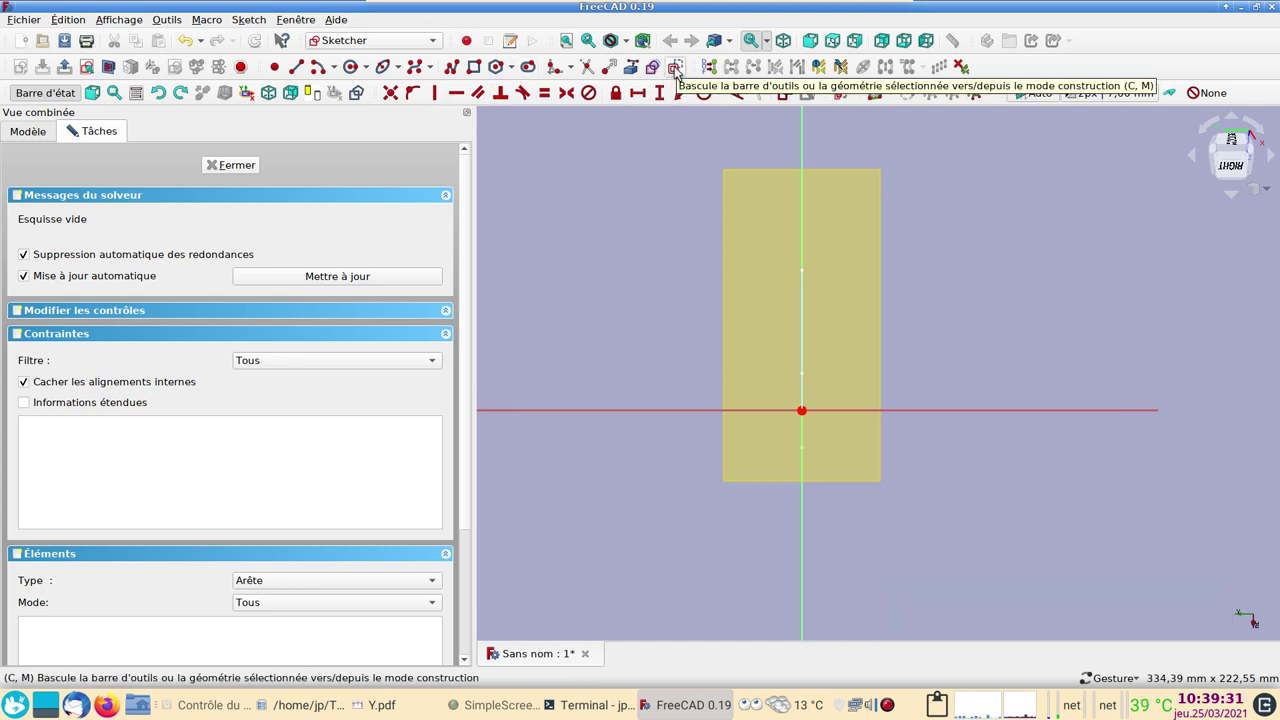
left_click_drag(680, 69, 361, 69)
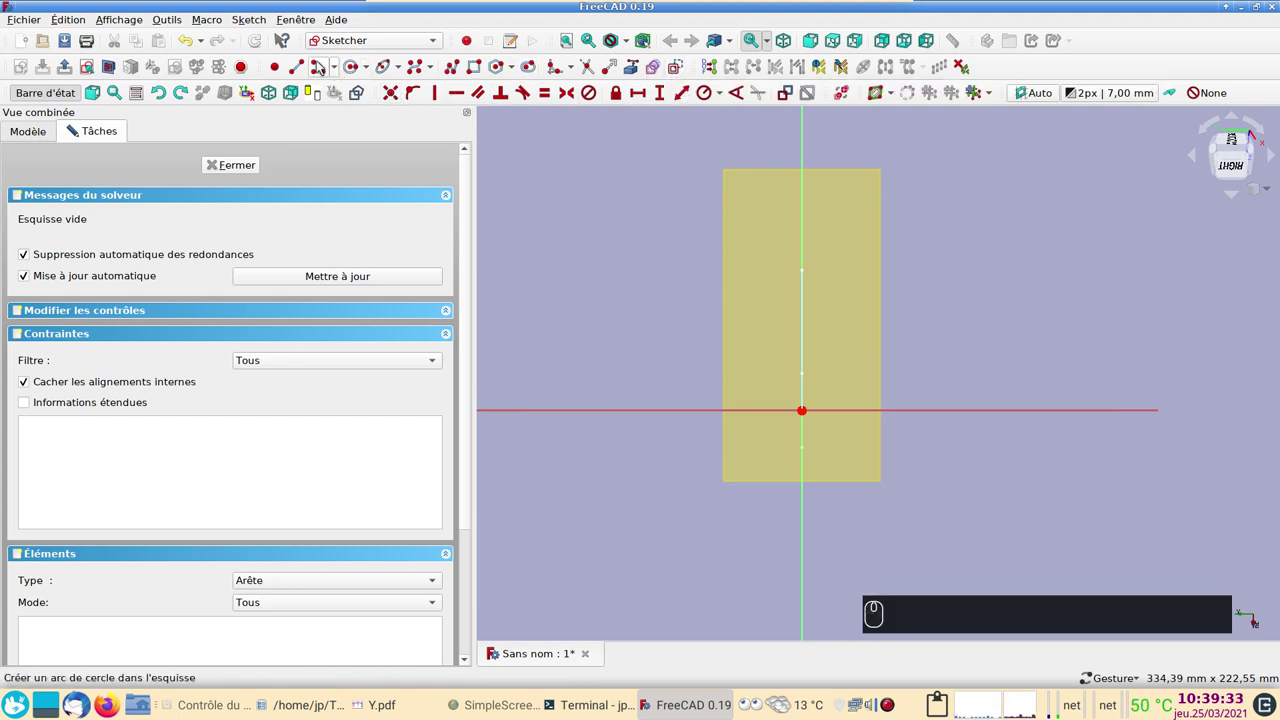
left_click(324, 64)
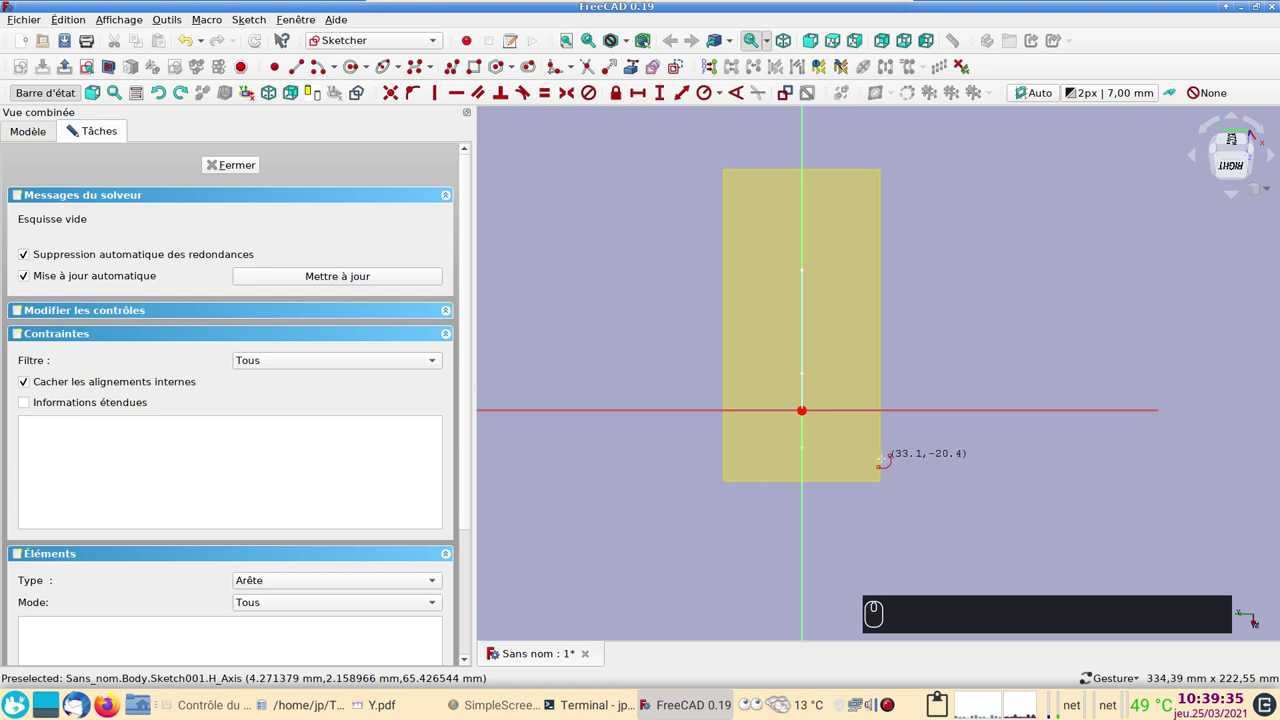
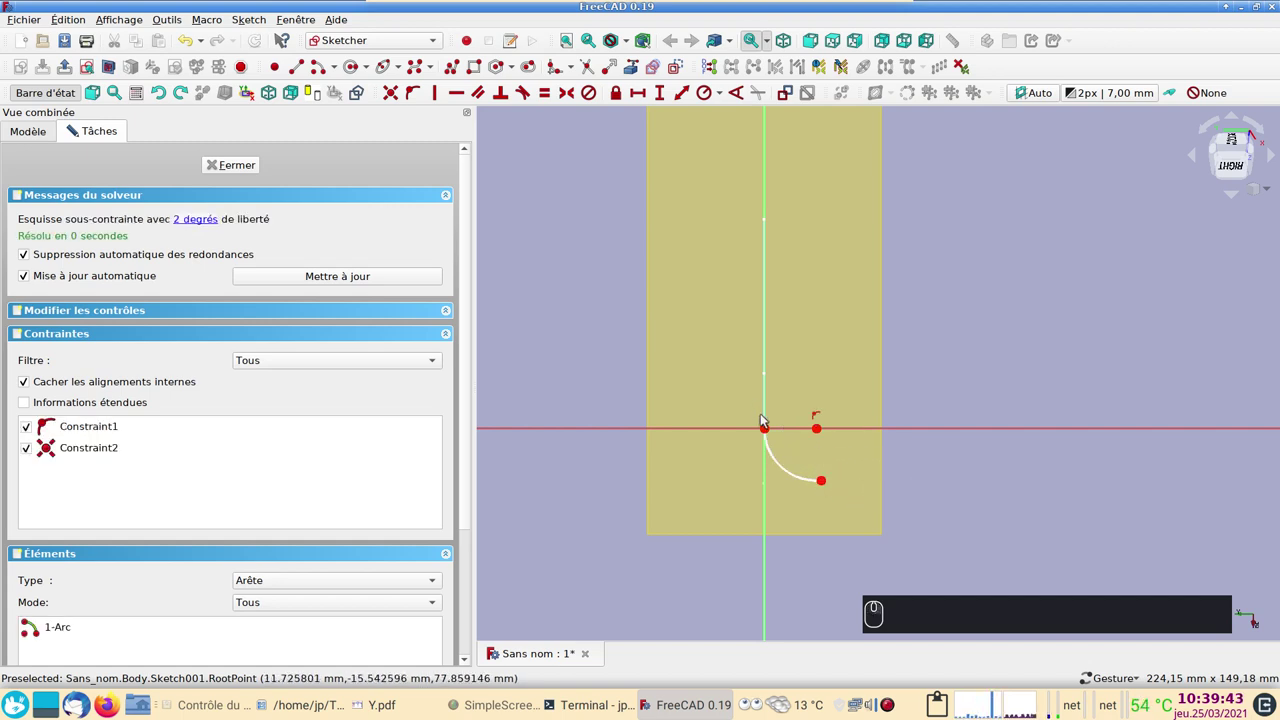
left_click(829, 483)
left_click(822, 433)
left_click(824, 433)
left_click(850, 449)
- Align the arc centre and end point vertically and constrain the radius to 25 mm
left_click(821, 429)
left_click(826, 485)
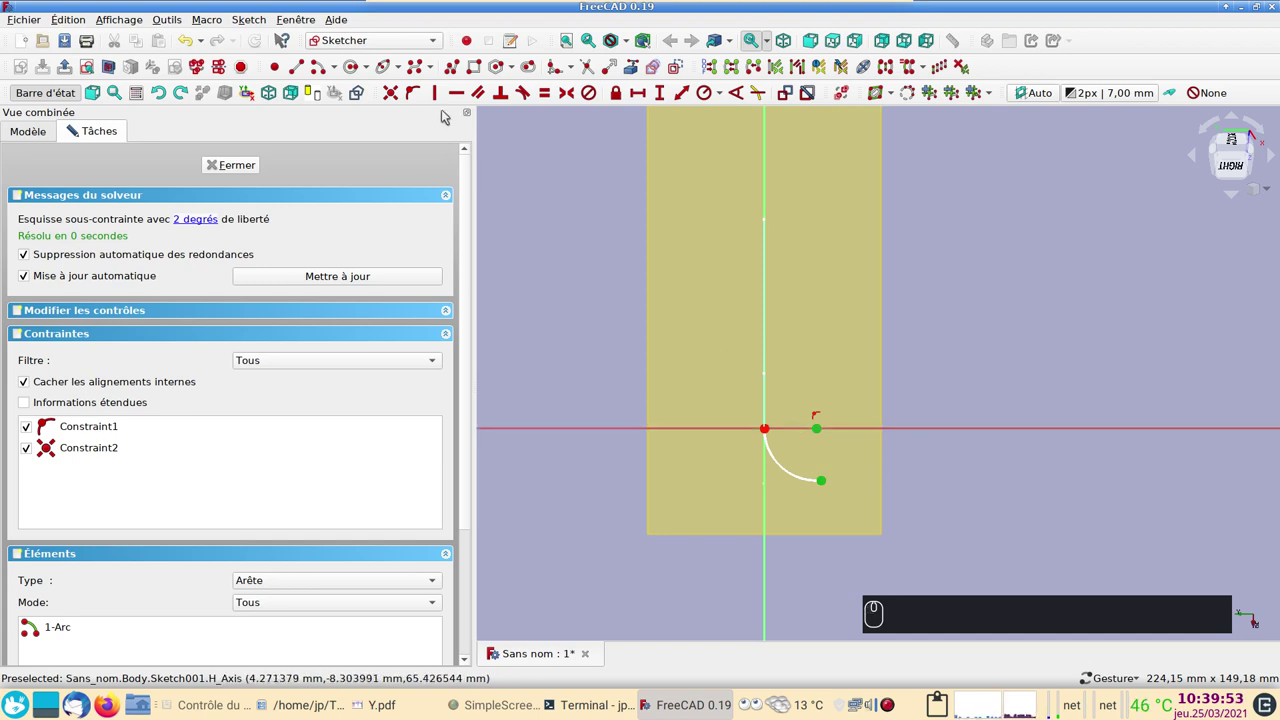
key("v")
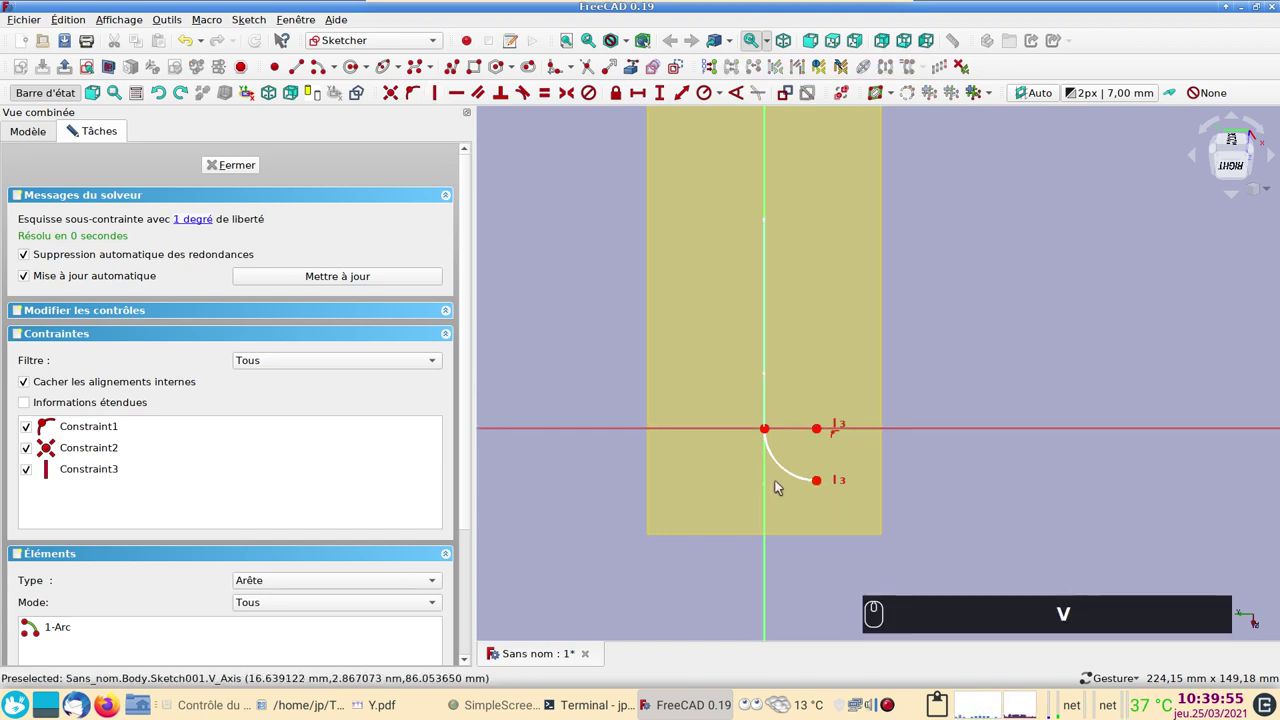
left_click(785, 465)
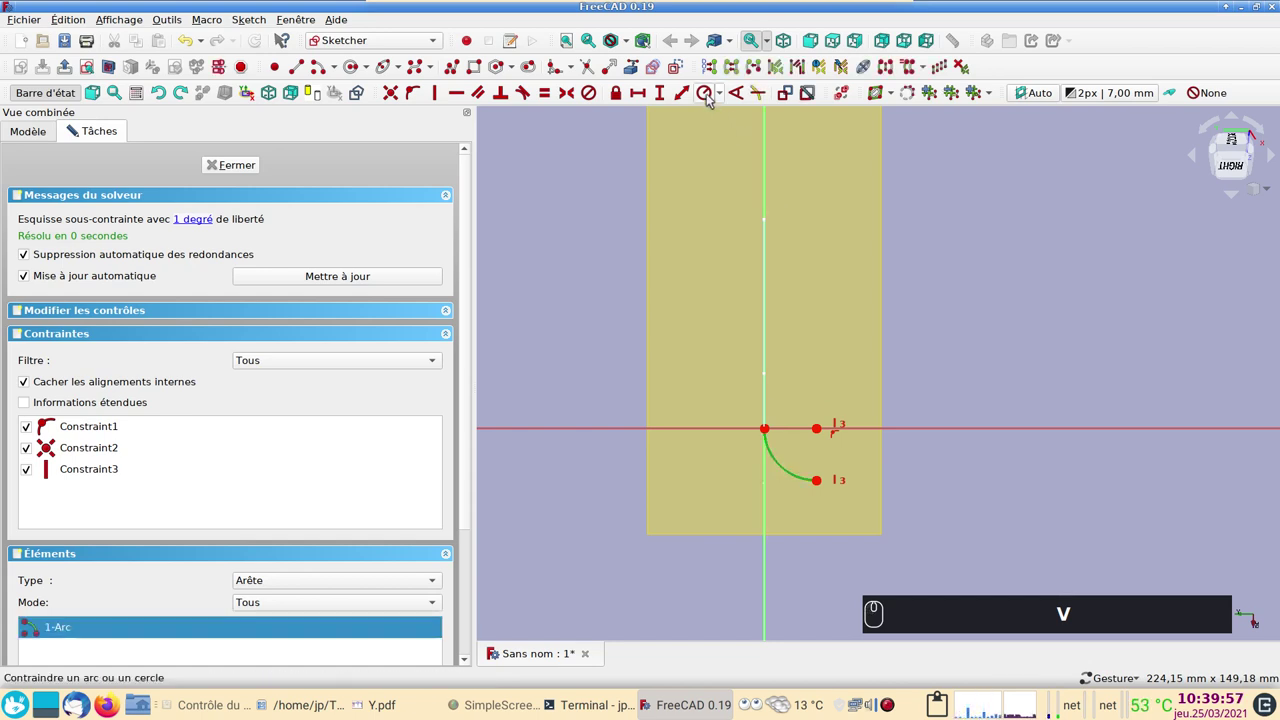
left_click(698, 90)
key("Return")
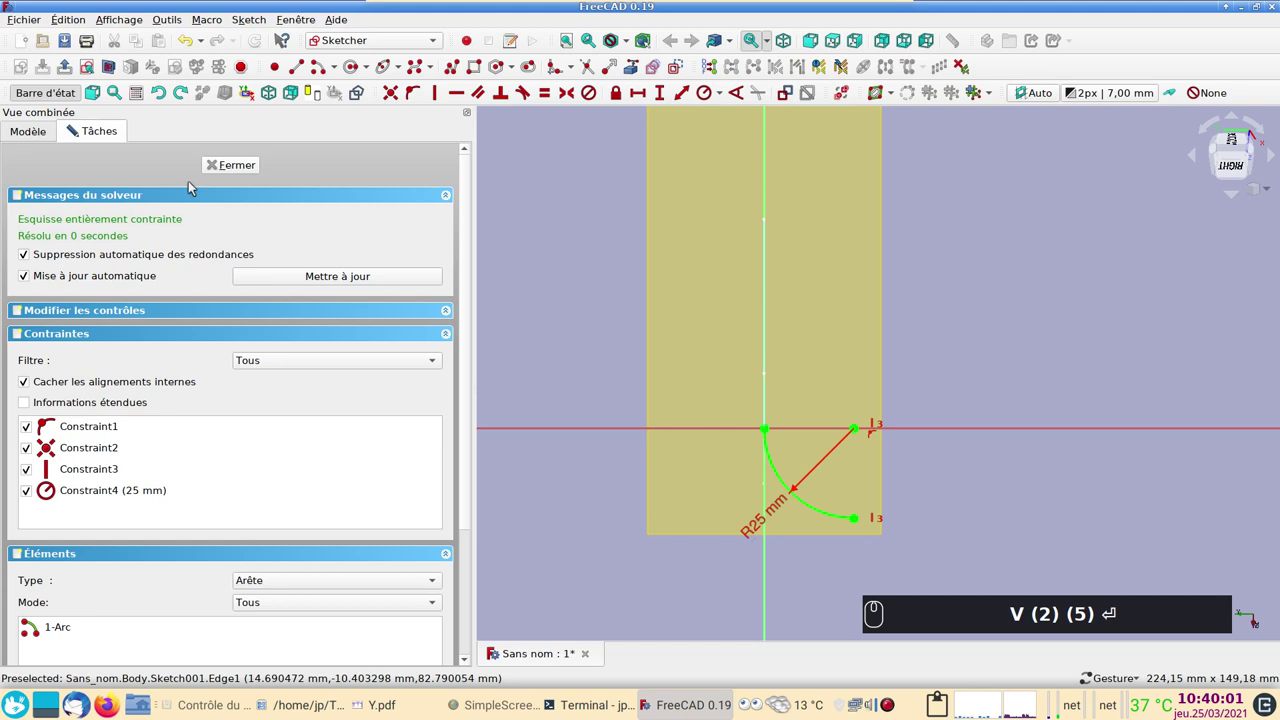
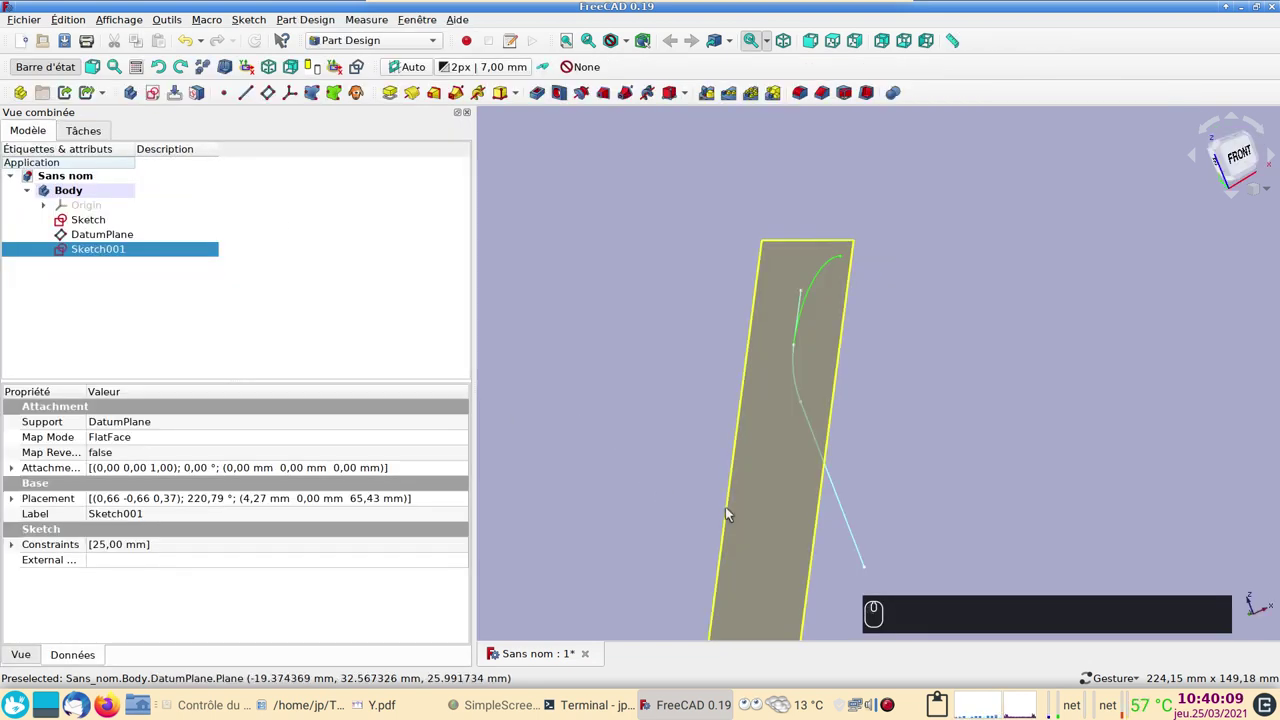
- Orbit to inspect the bent path and delete the stray empty Sketch002
left_click_drag(912, 454, 883, 489)
left_click(132, 240)
left_click_drag(959, 472, 930, 526)
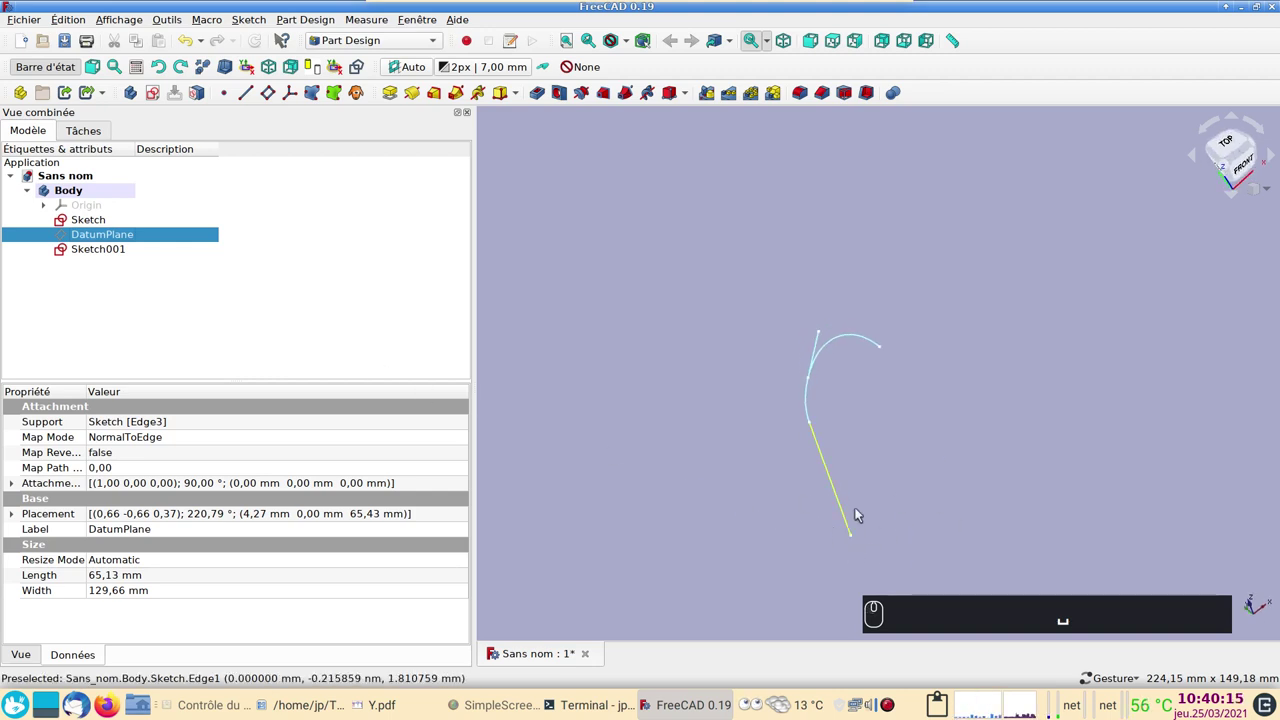
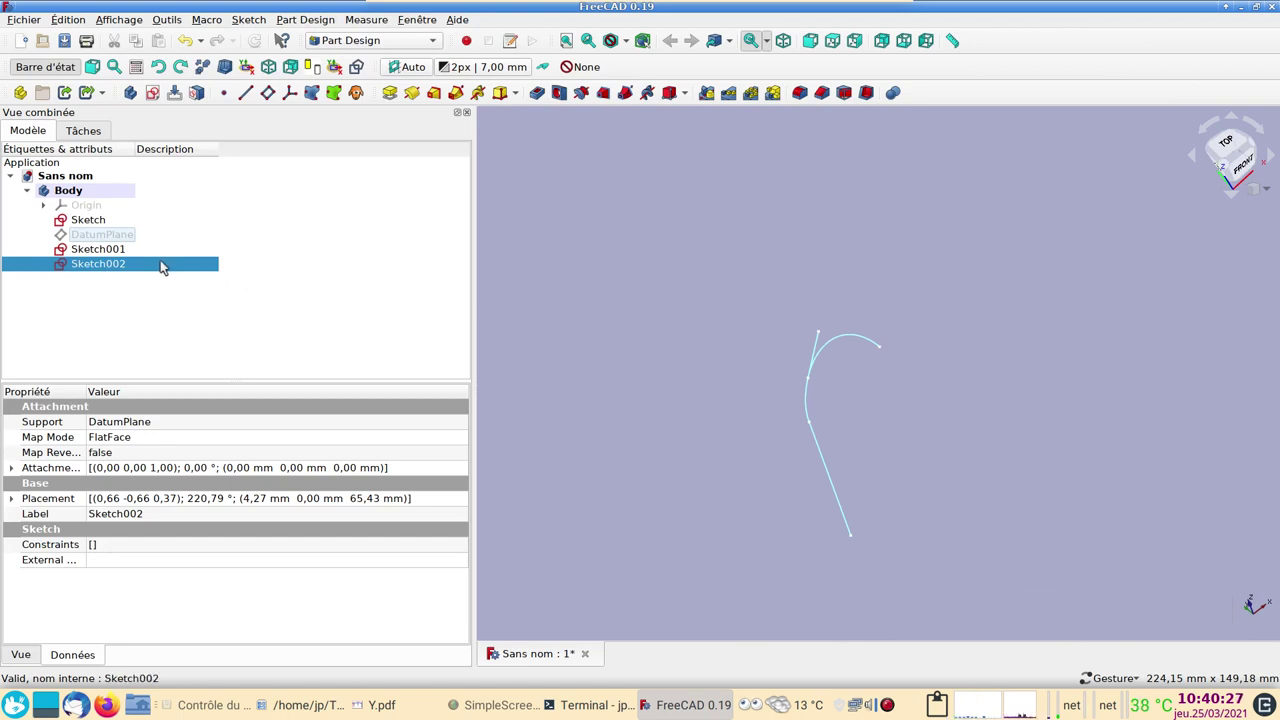
left_click(166, 262)
key("Delete")
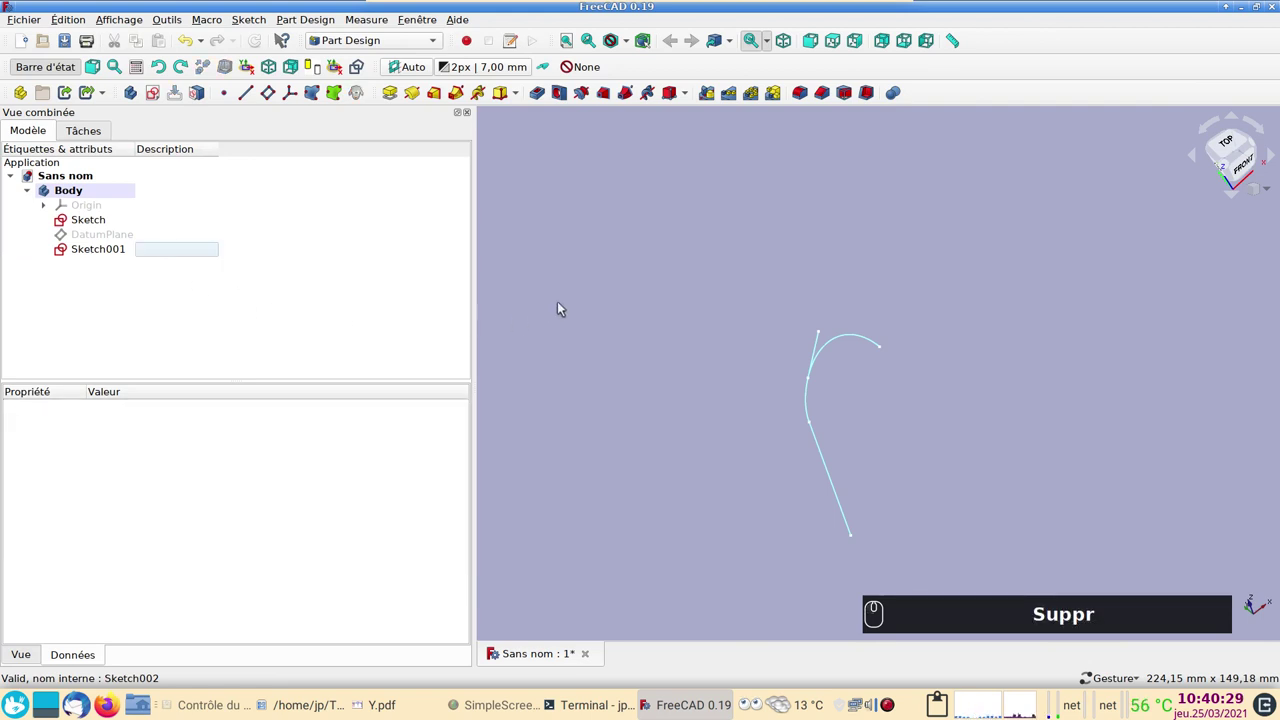
- Sketch a 10 mm diameter circle at the origin on the XY plane
left_click(564, 304)
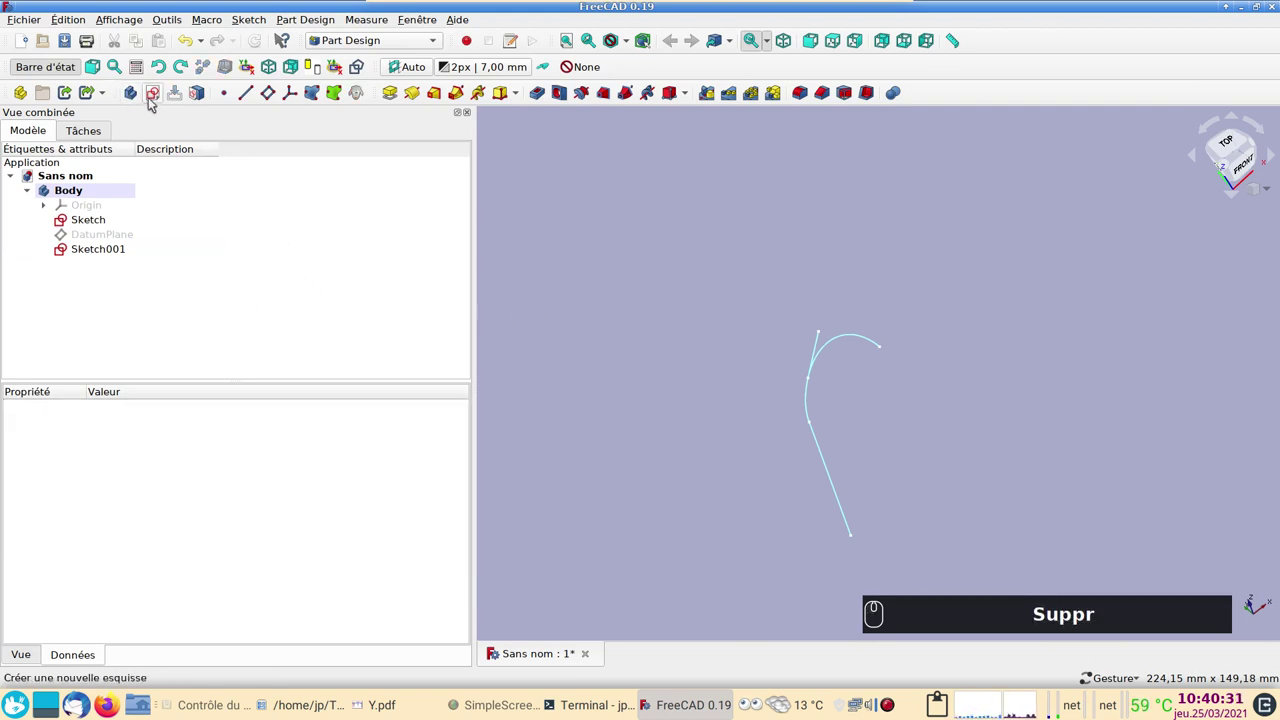
left_click(156, 97)
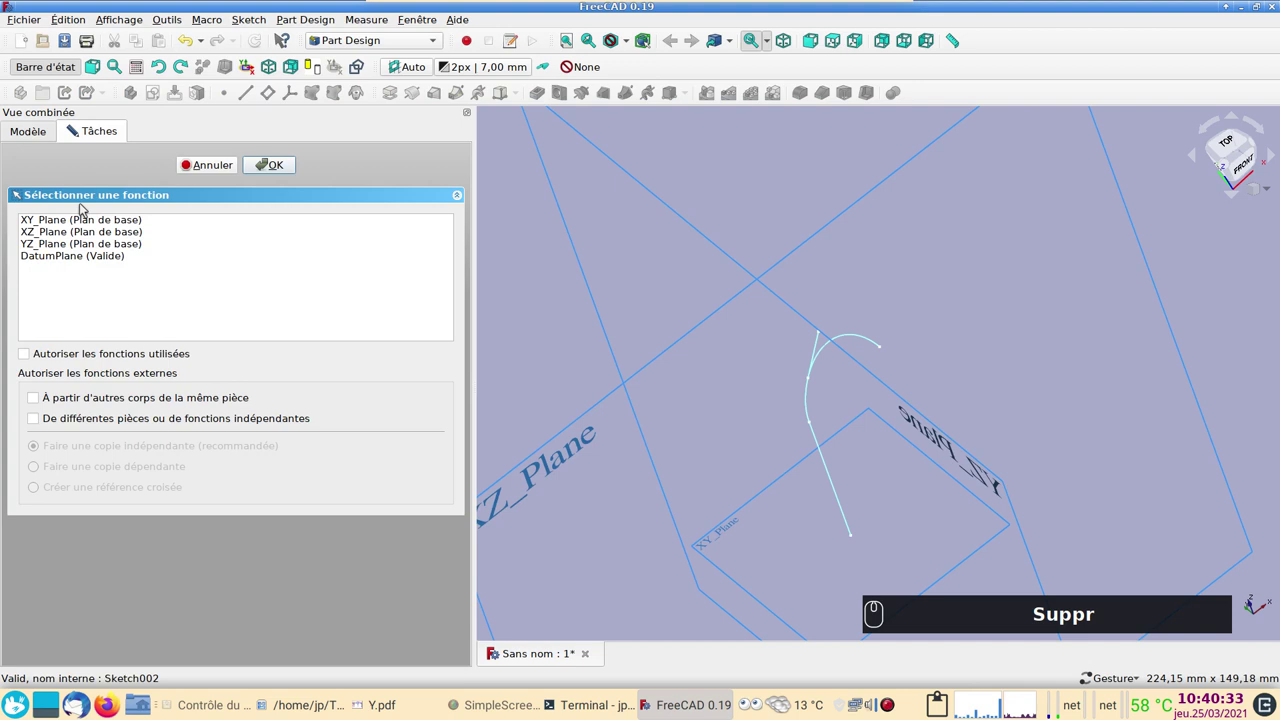
left_click(75, 219)
left_click(277, 172)
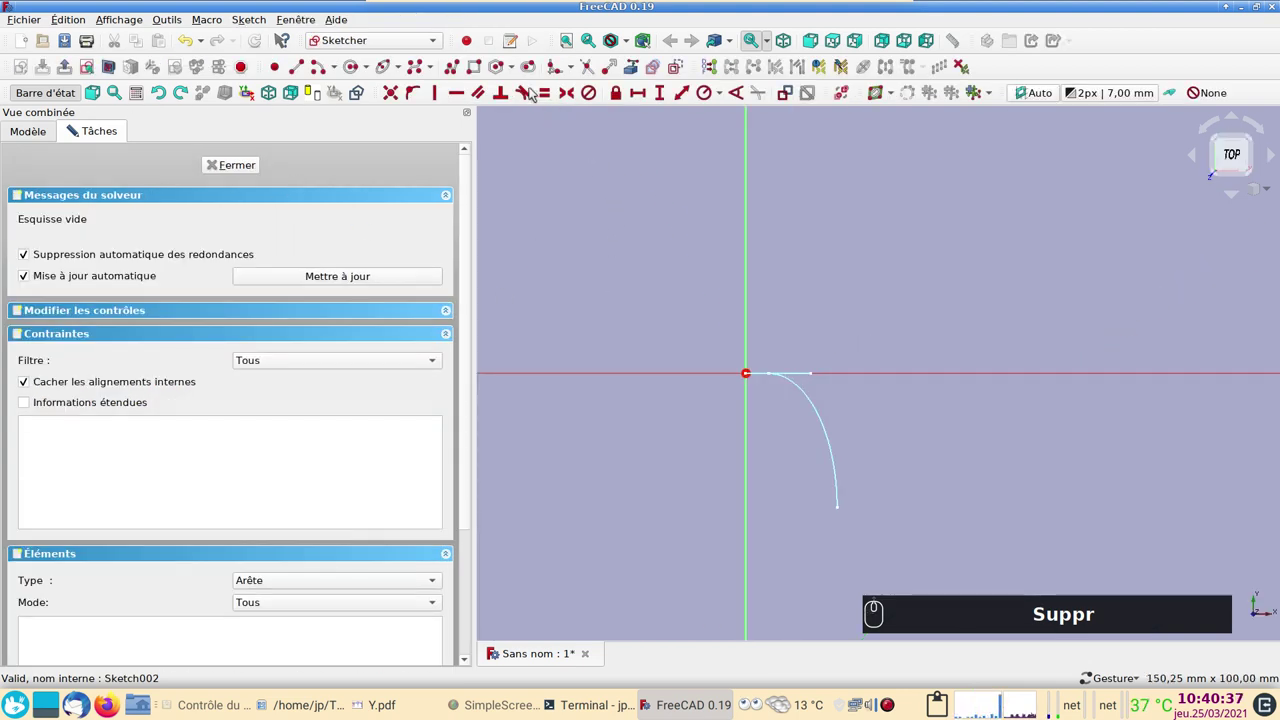
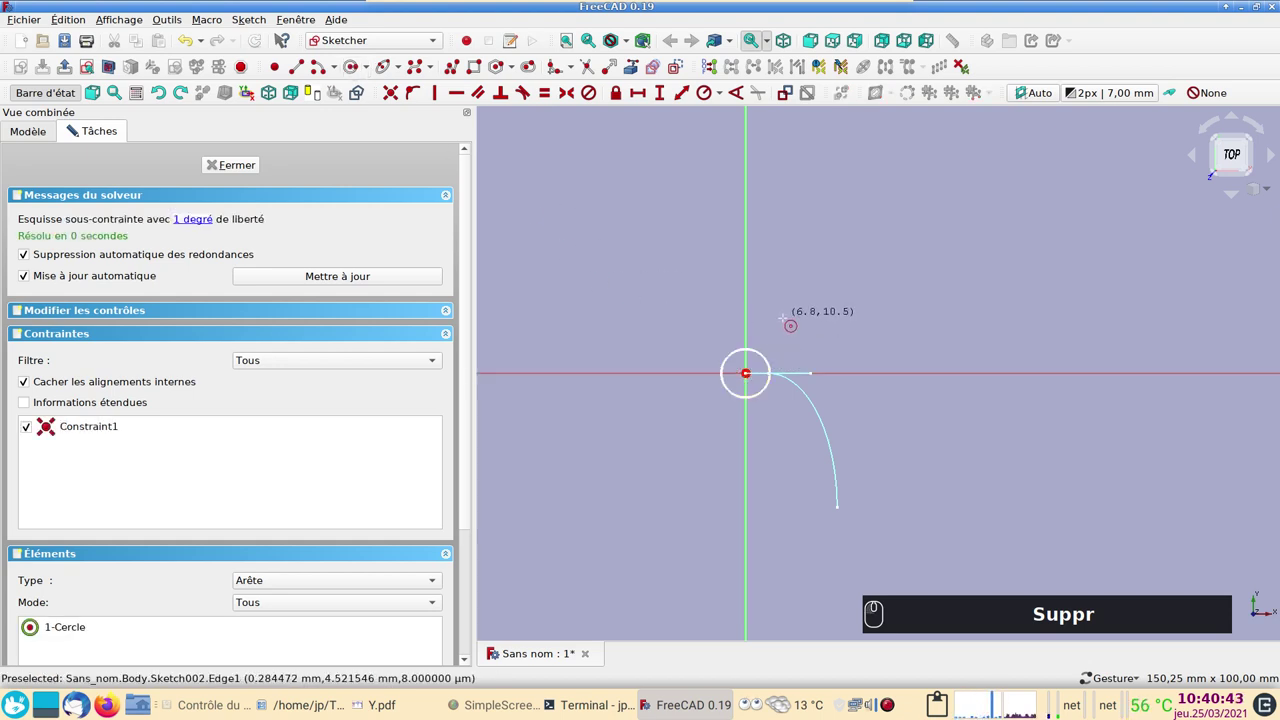
left_click(763, 354)
left_click(726, 99)
left_click(737, 128)
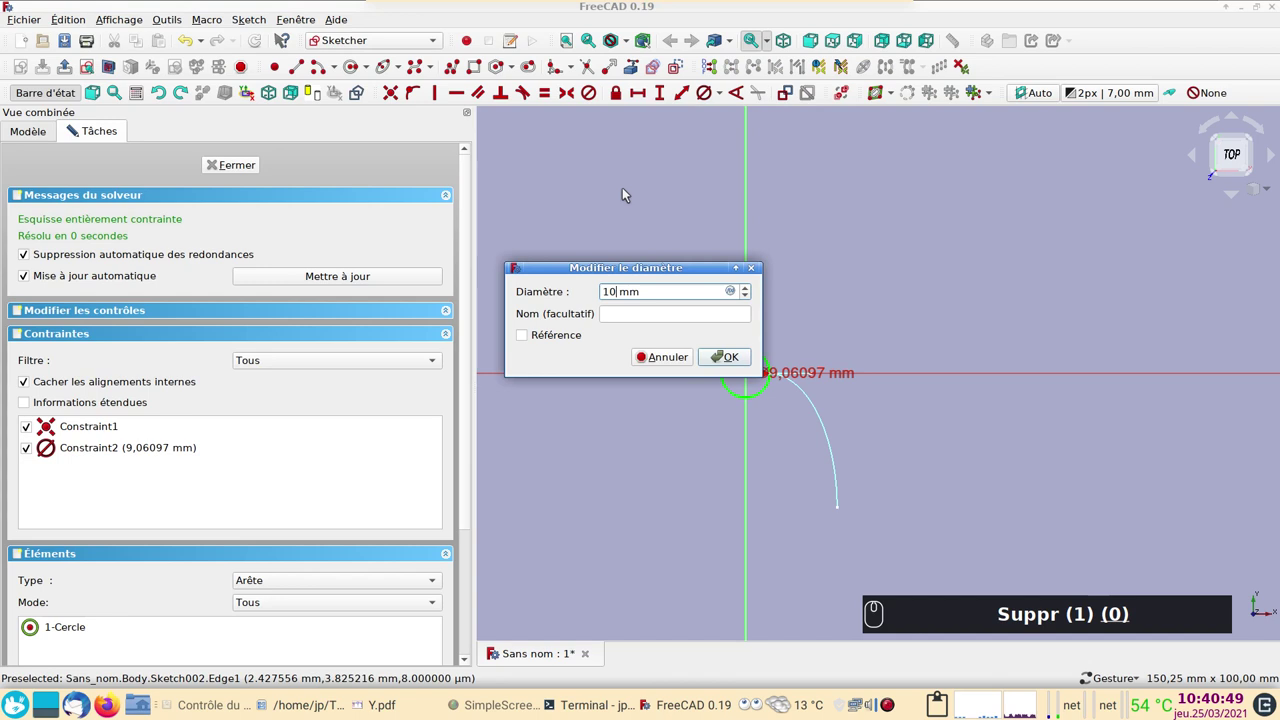
key("Return")
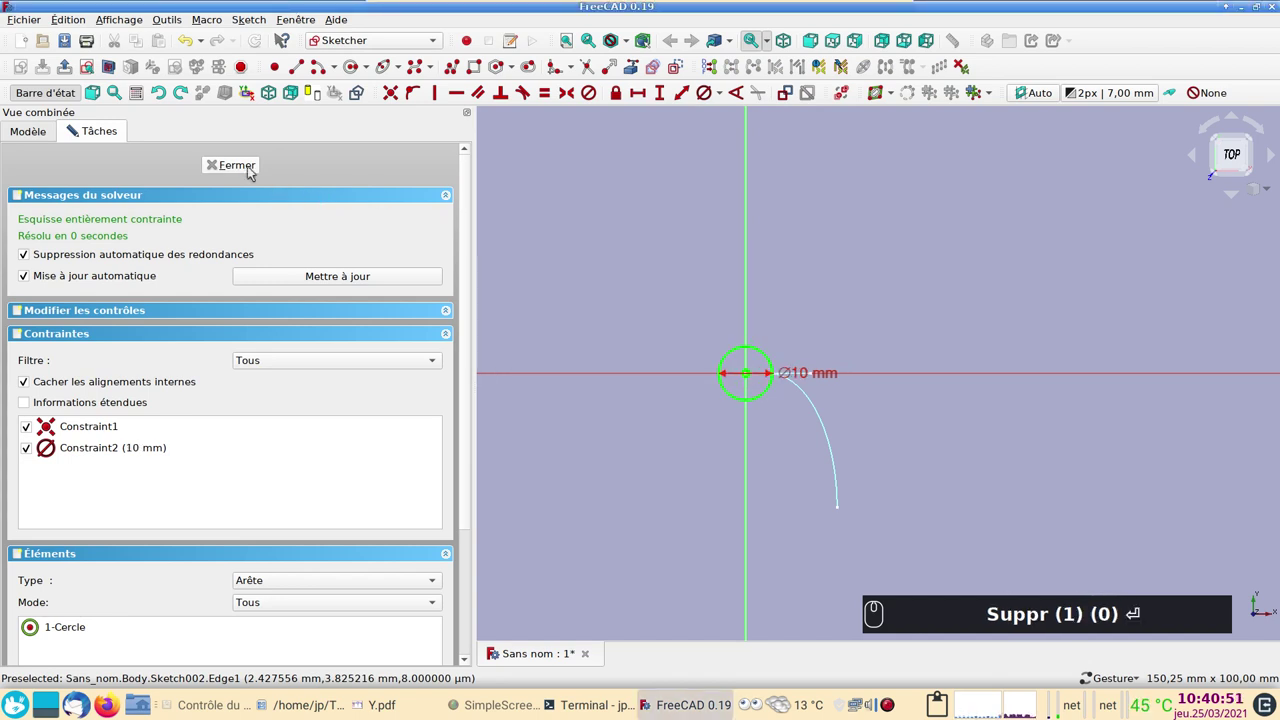
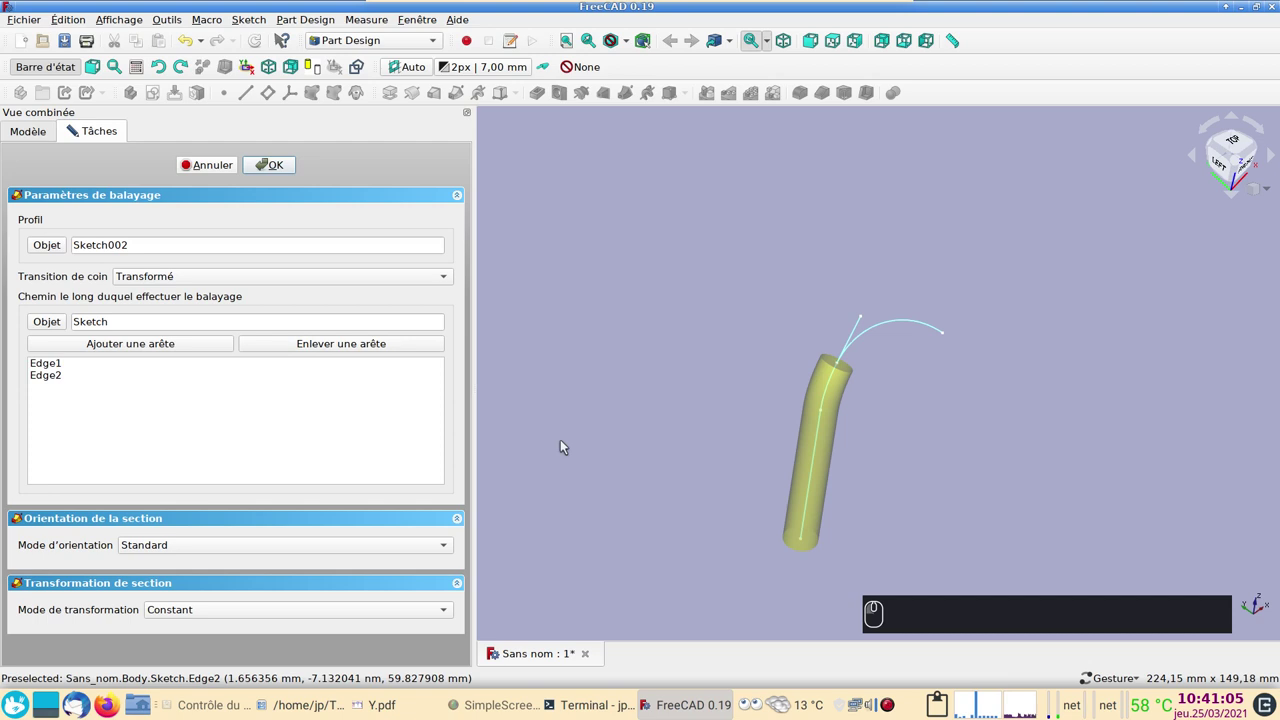
- Try adding the arc as an extra sweep path edge, then cancel the Additive Pipe
left_click(221, 352)
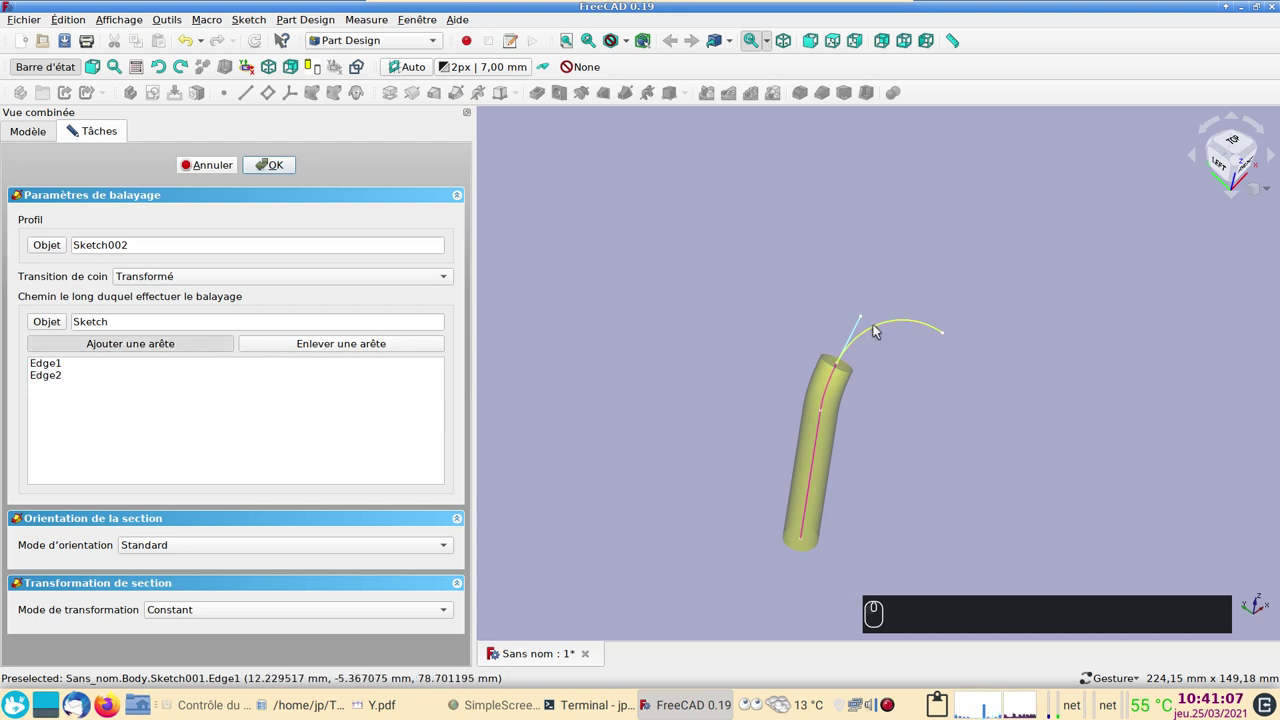
left_click(876, 329)
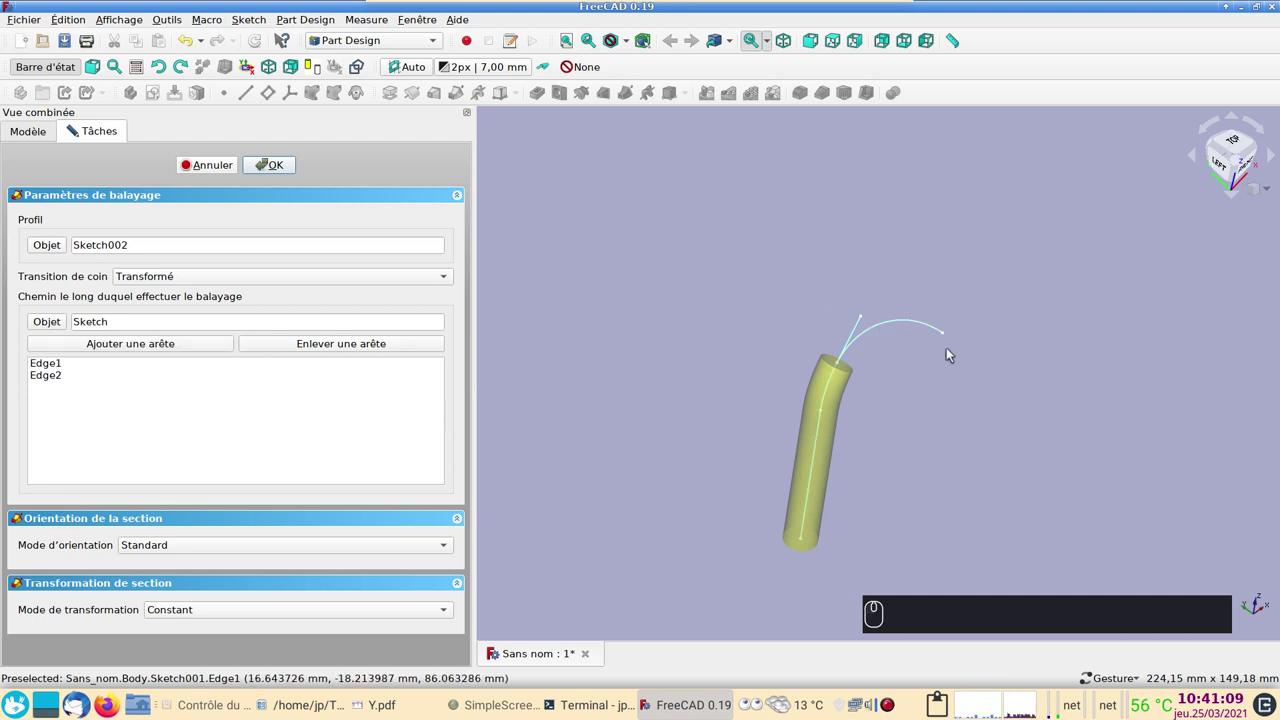
left_click(220, 173)
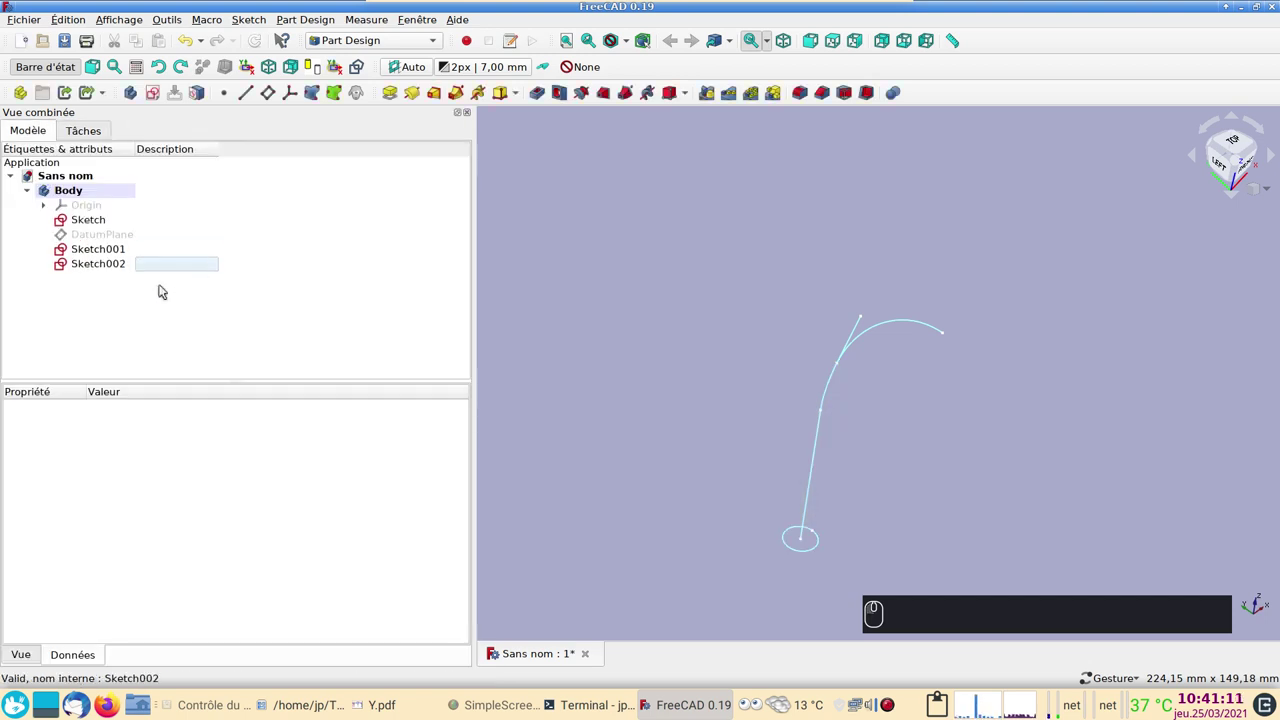
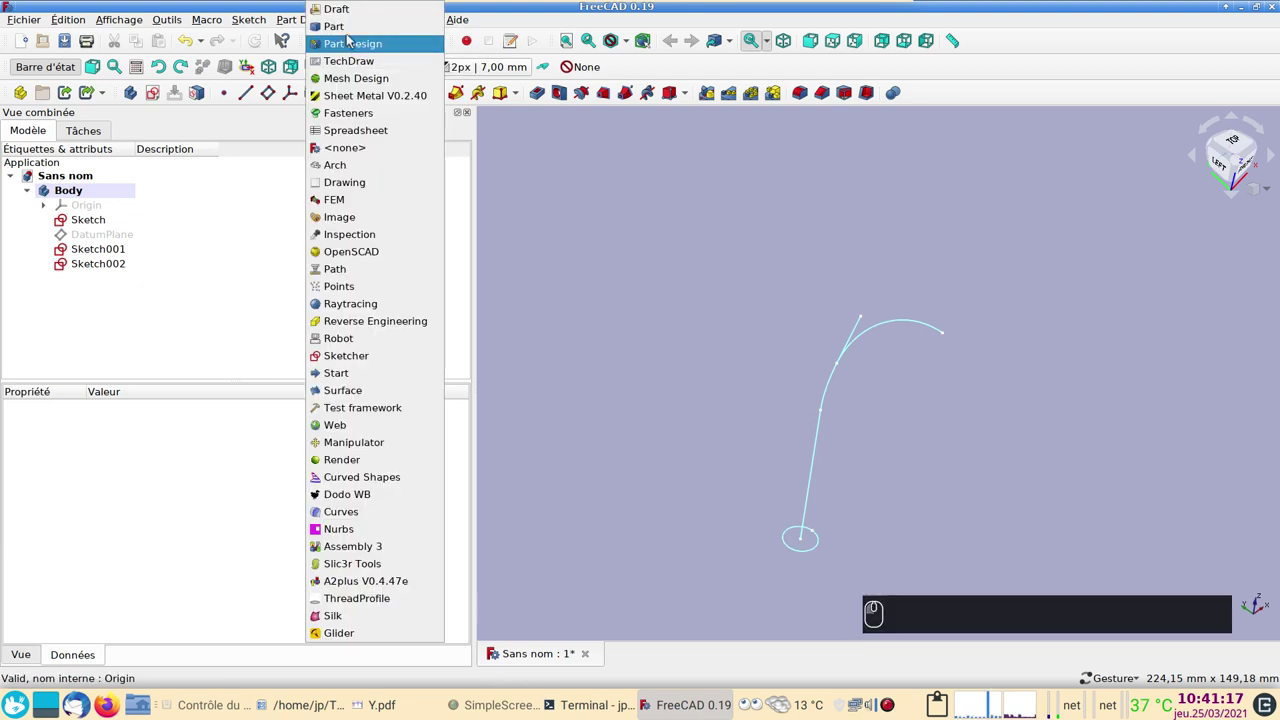
- In the Part Shape builder, choose wire from edges and select the path line and arc
left_click(353, 30)
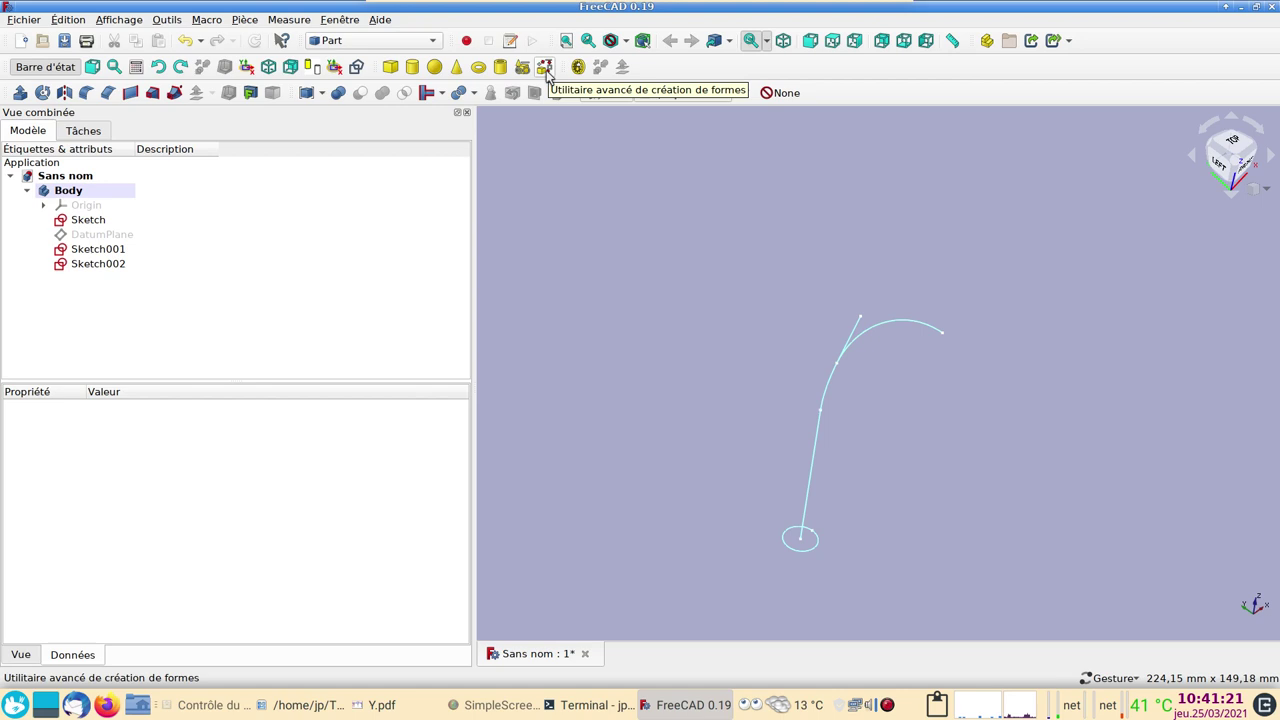
left_click(553, 74)
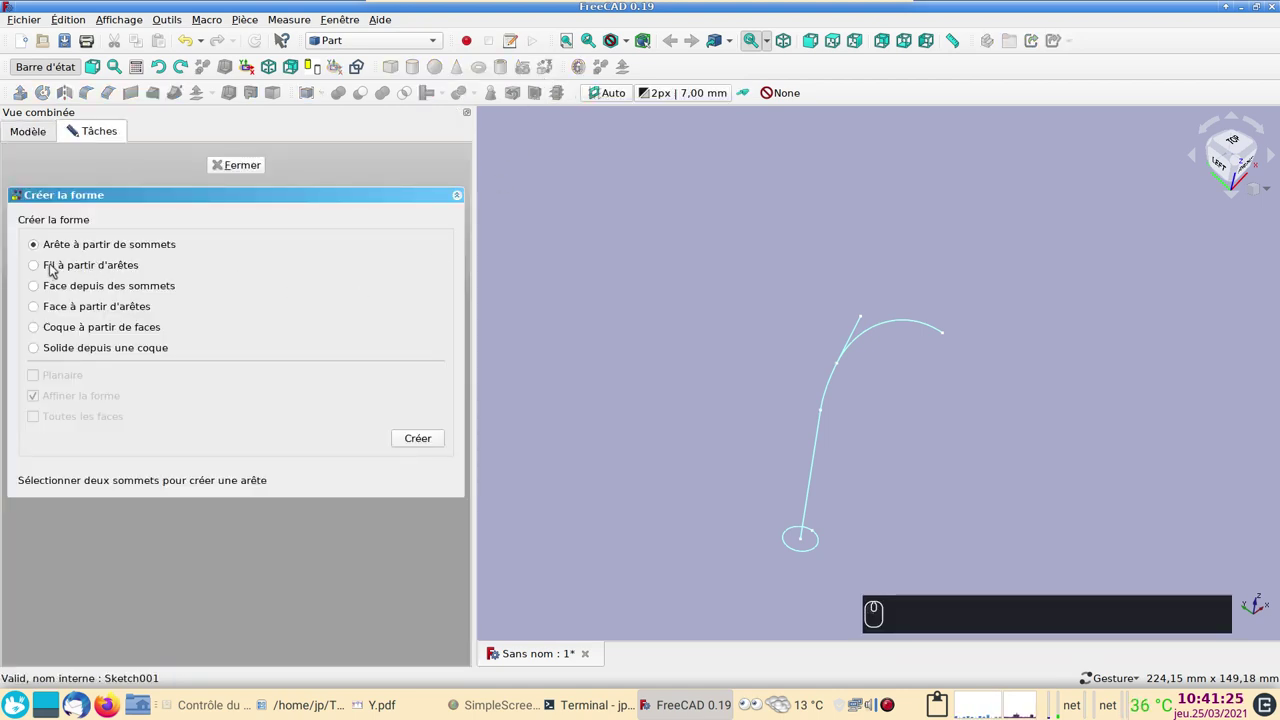
left_click(77, 271)
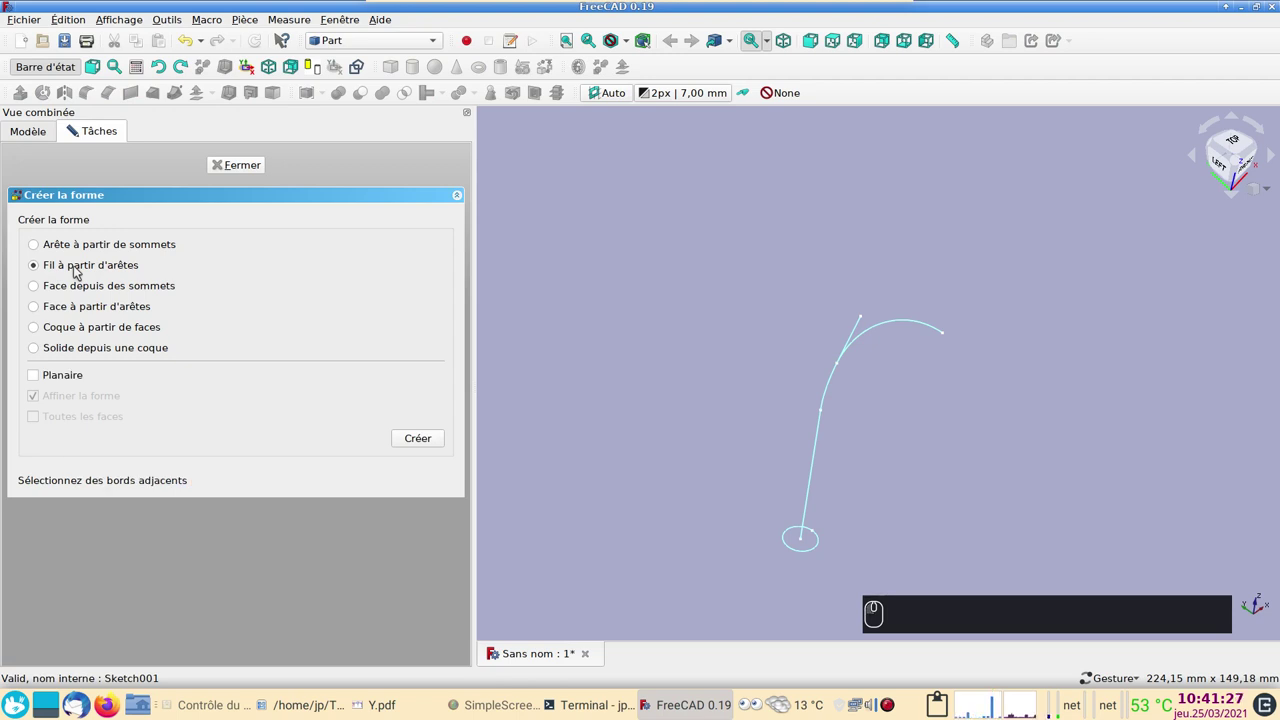
left_click(811, 491)
left_click(834, 395)
left_click(824, 432)
left_click(828, 399)
left_click(870, 337)
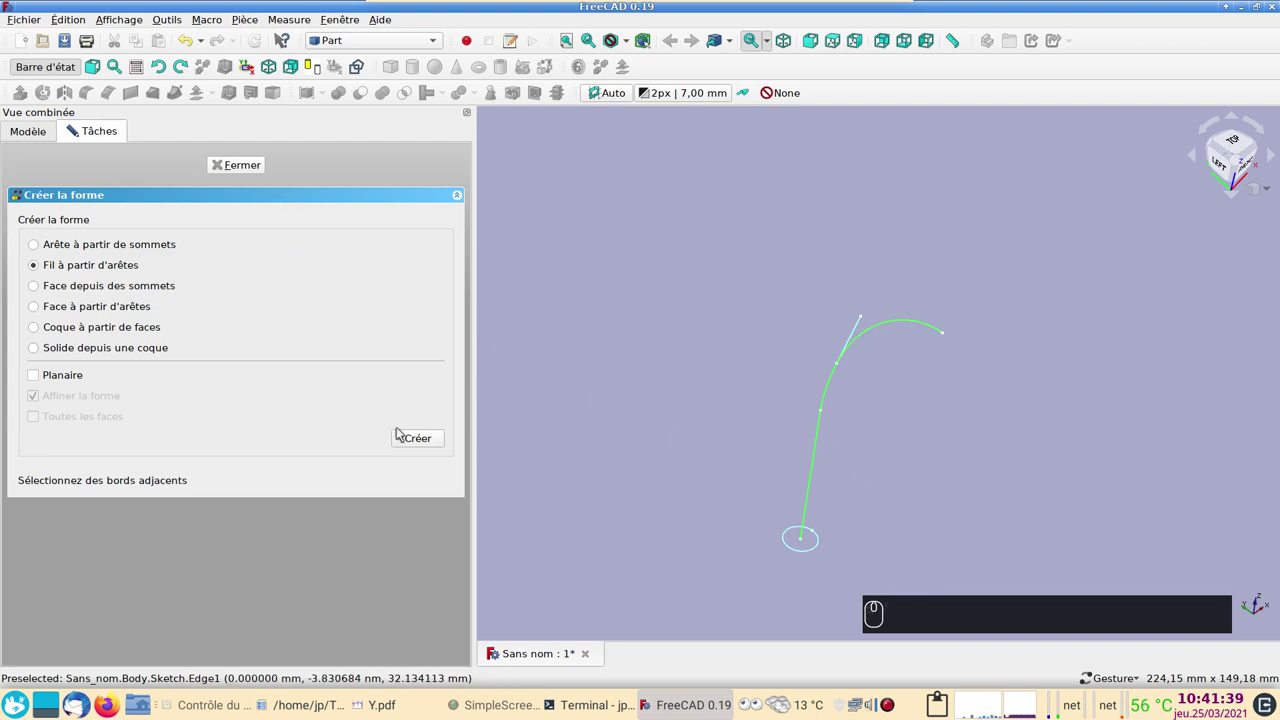
- Create the Wire object from the selected edges and close the shape builder
left_click(433, 438)
left_click(257, 172)
left_click(100, 219)
left_click_drag(103, 220, 112, 251)
key("space")
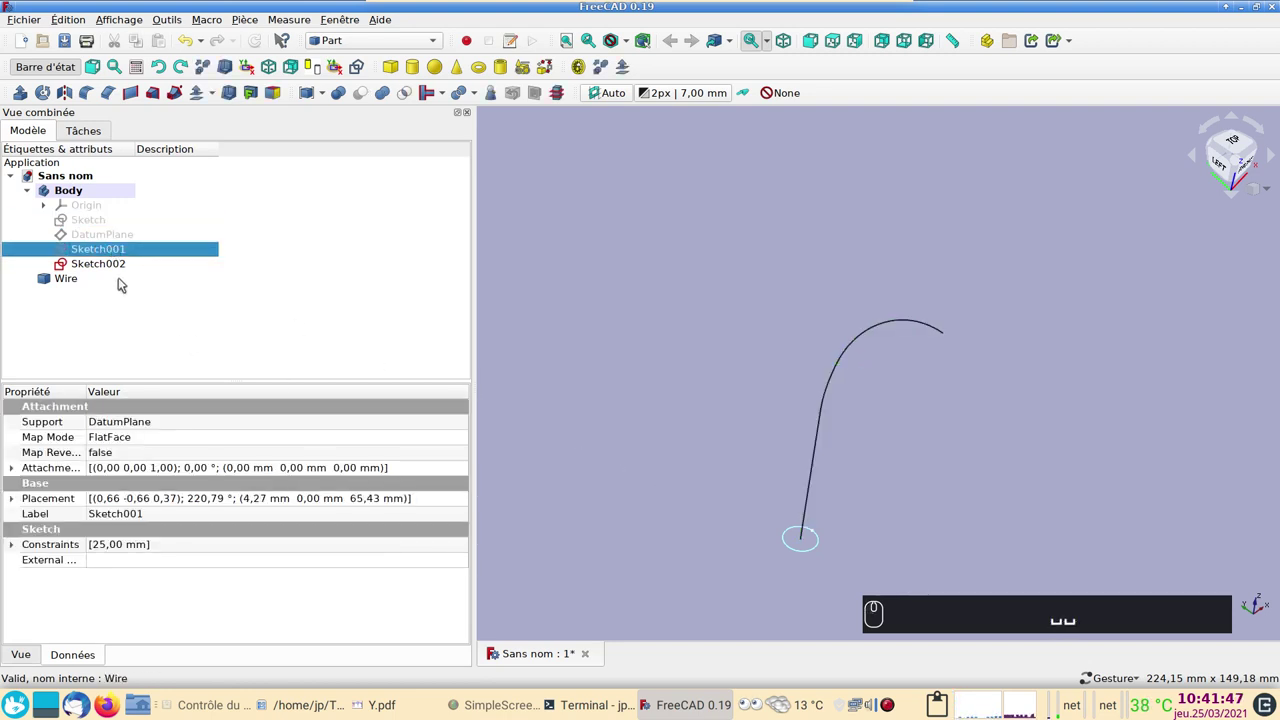
- Sweep the 10 mm circle along the Wire with Additive Pipe, accepting an independent copy
left_click(80, 282)
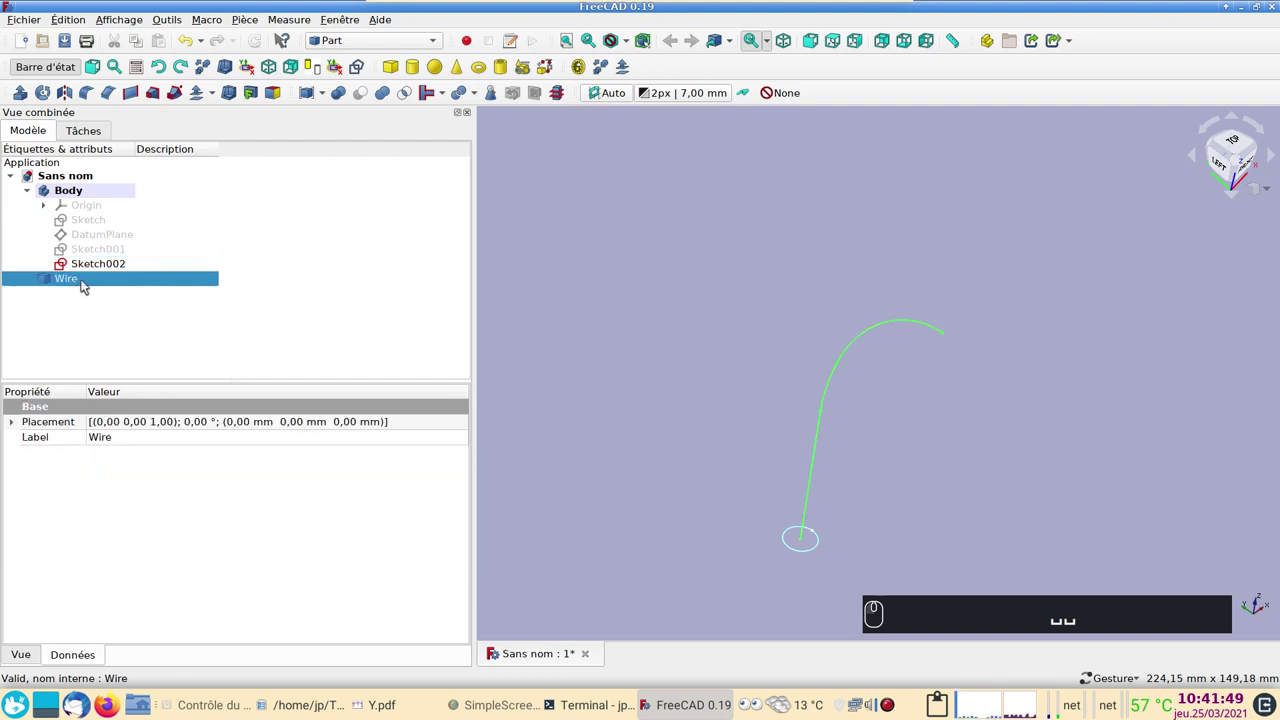
left_click(105, 266)
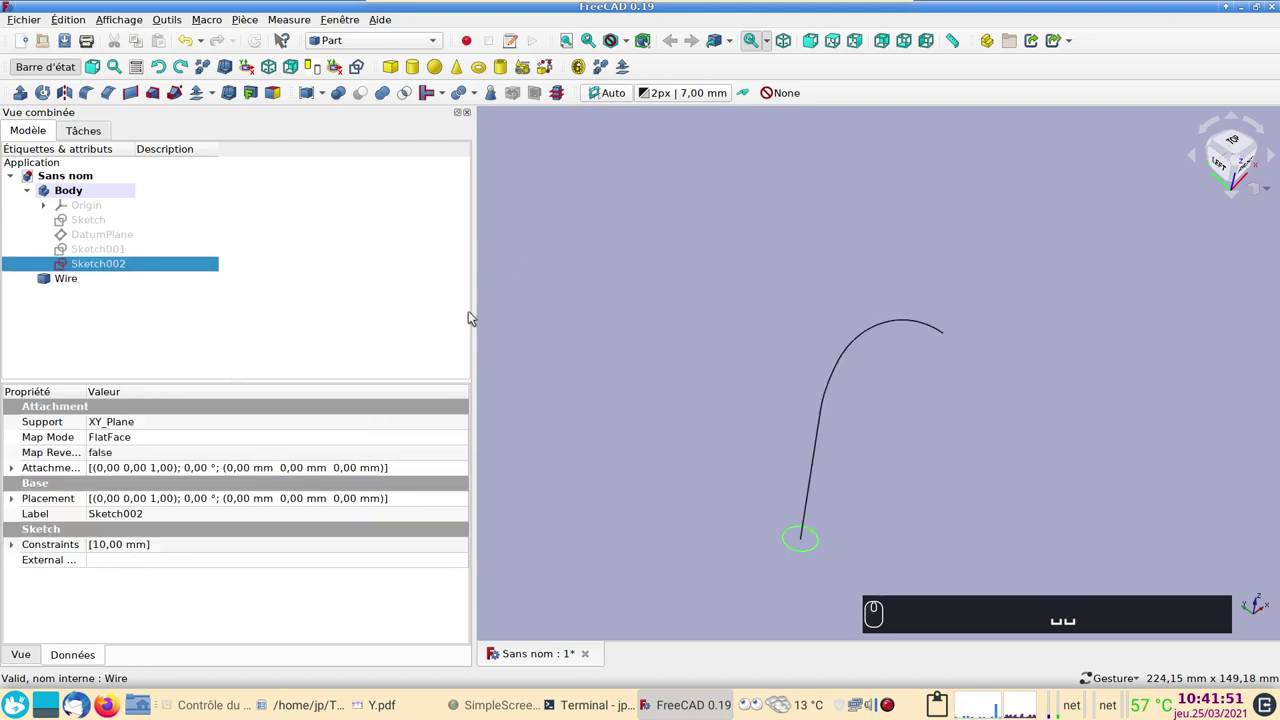
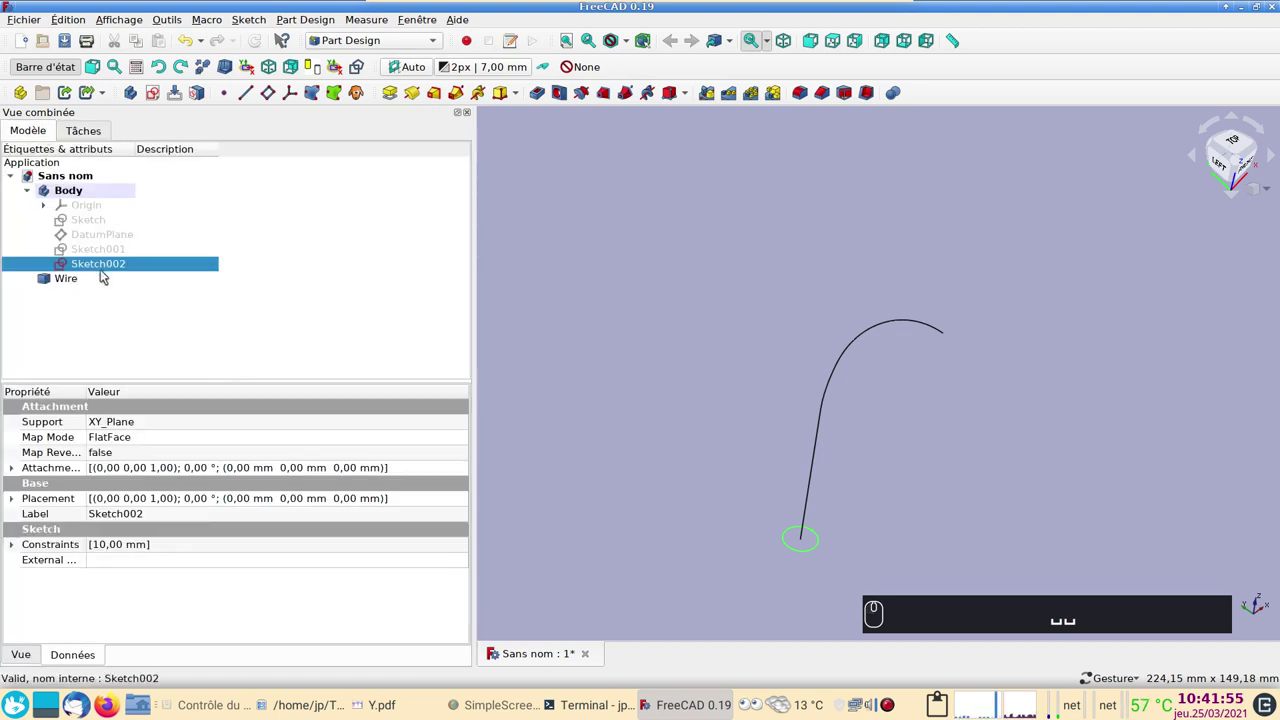
left_click(461, 98)
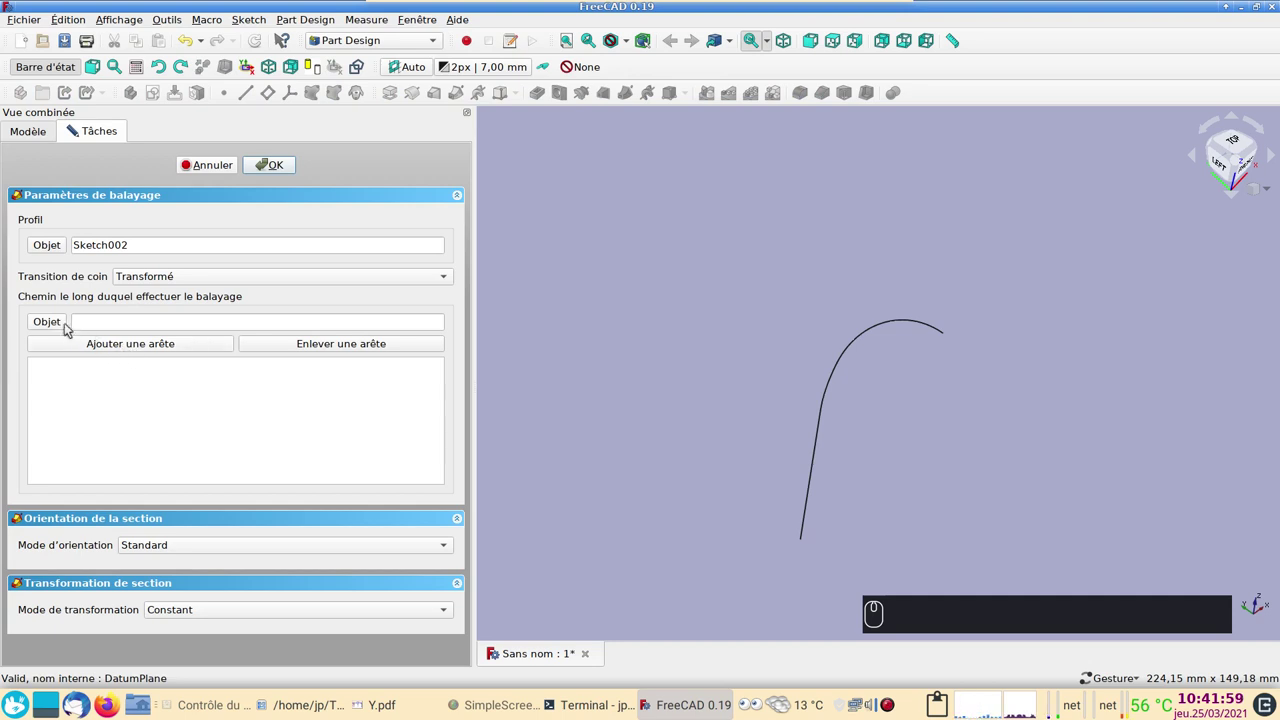
left_click(61, 325)
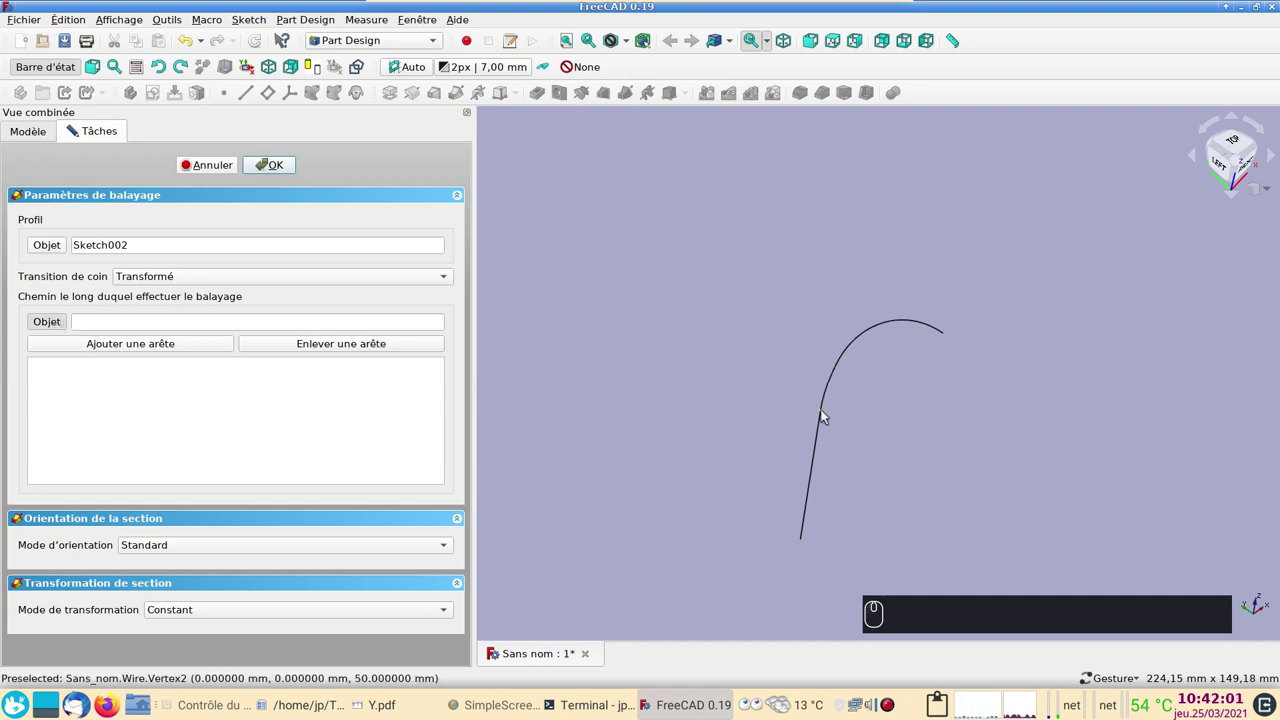
left_click(826, 404)
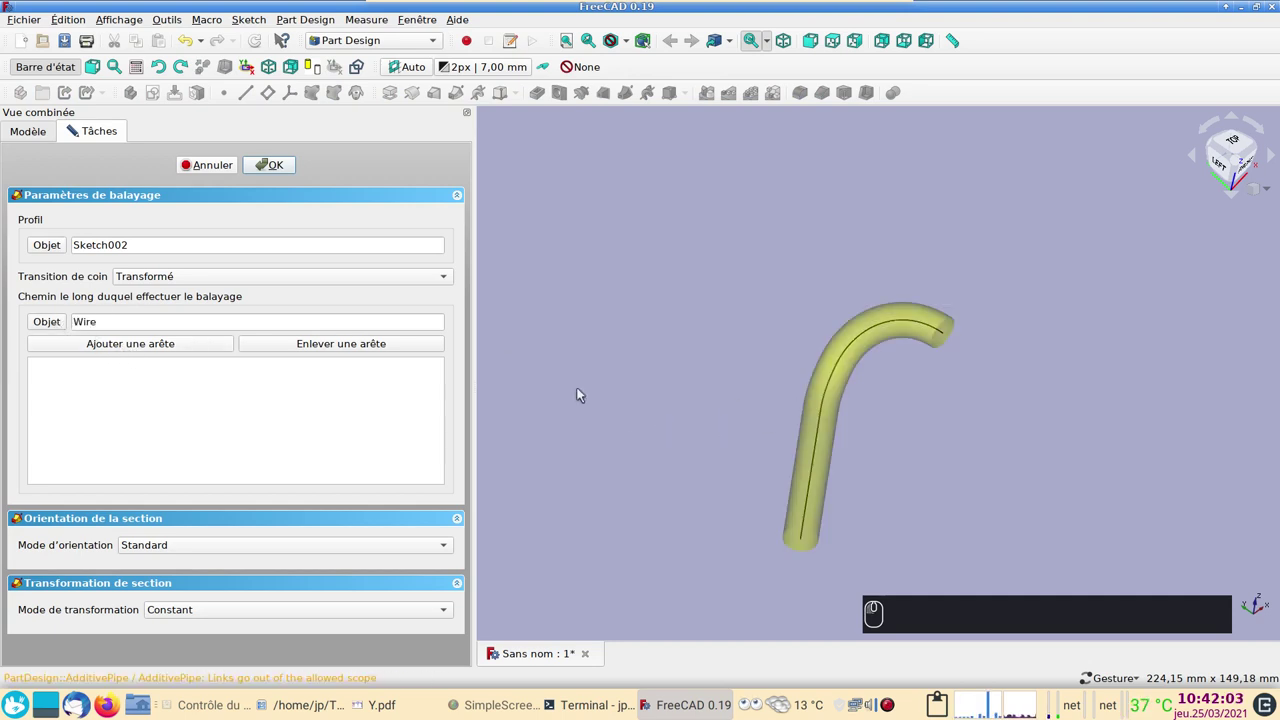
left_click(282, 173)
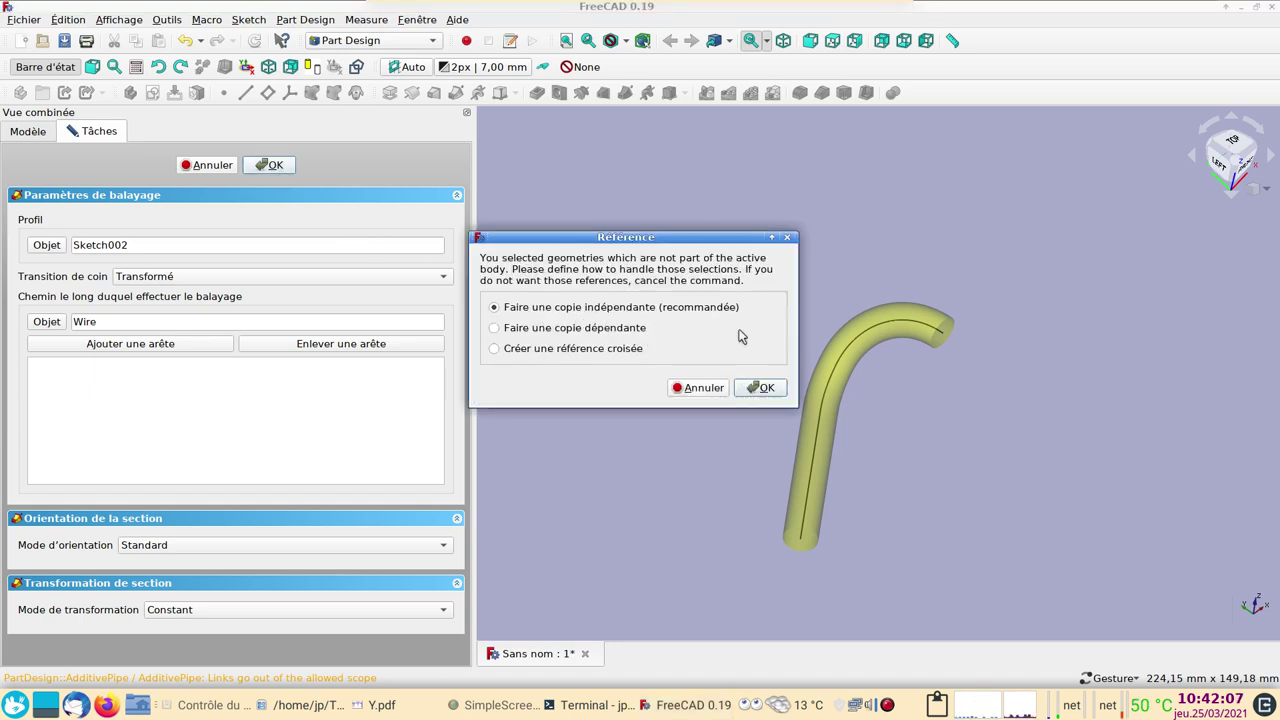
left_click(768, 398)
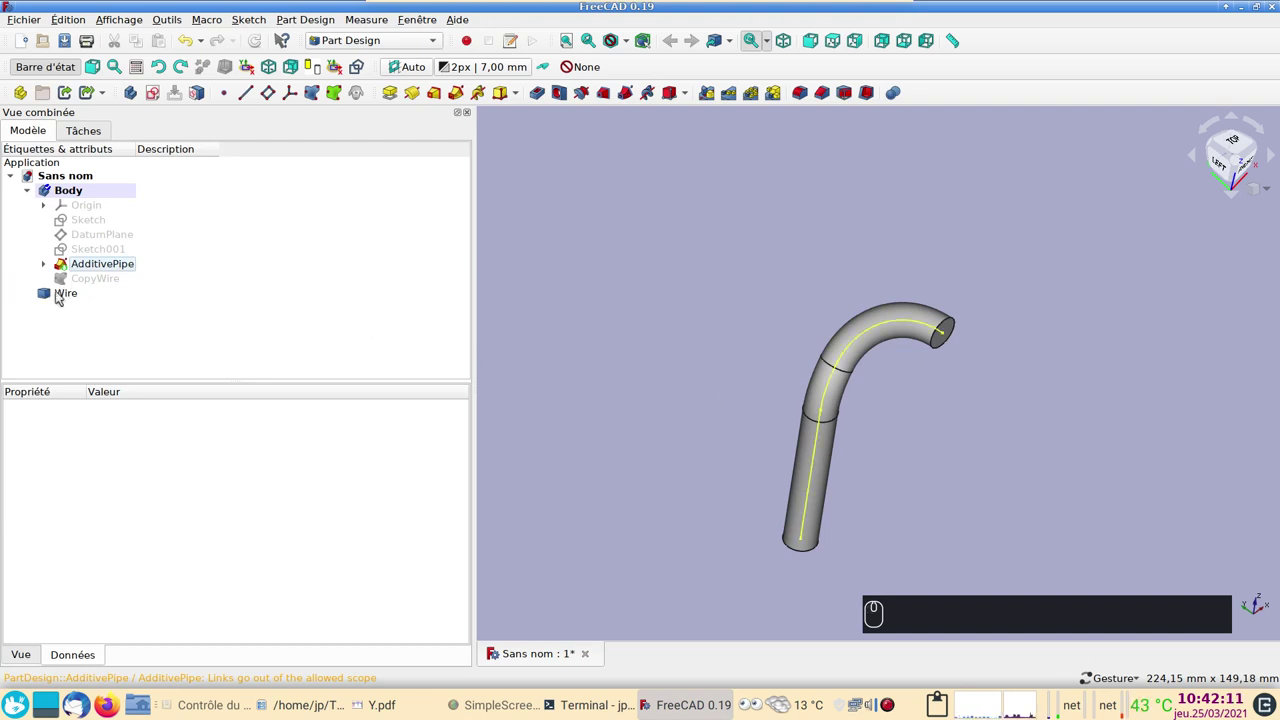
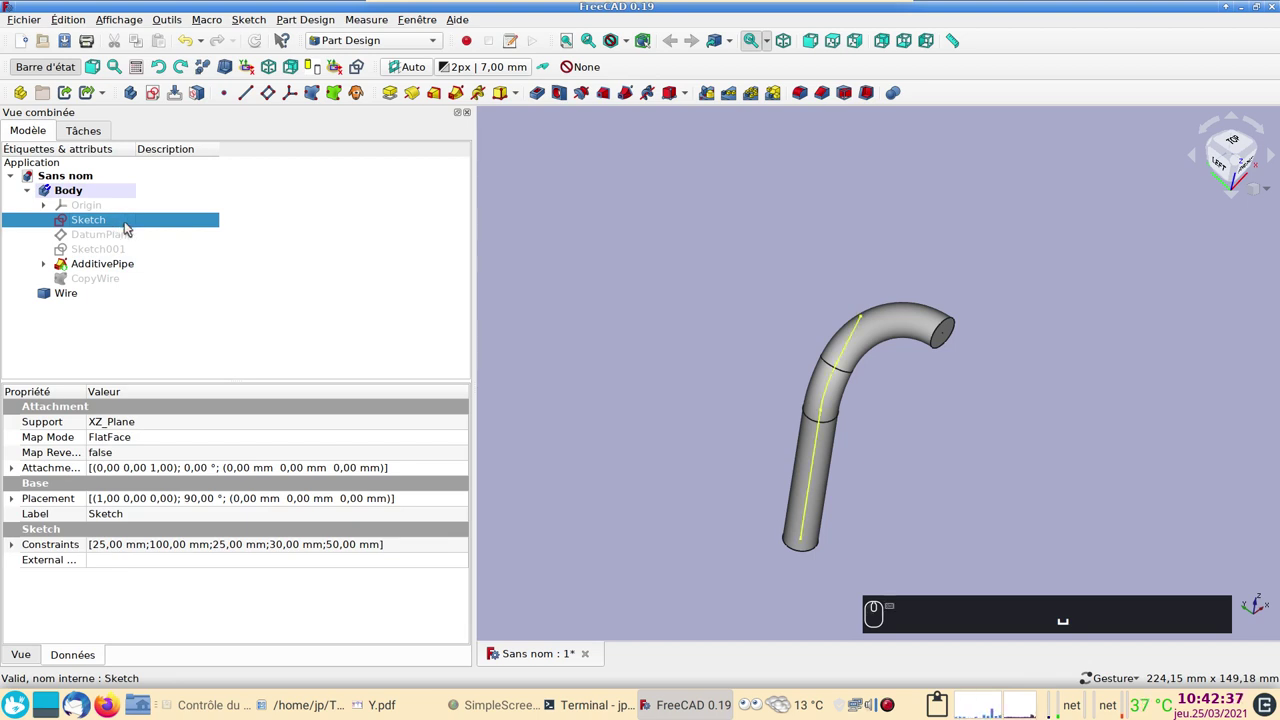
- Copy the path Sketch with its XZ plane and paste it into a new document
key("ctrl+c")
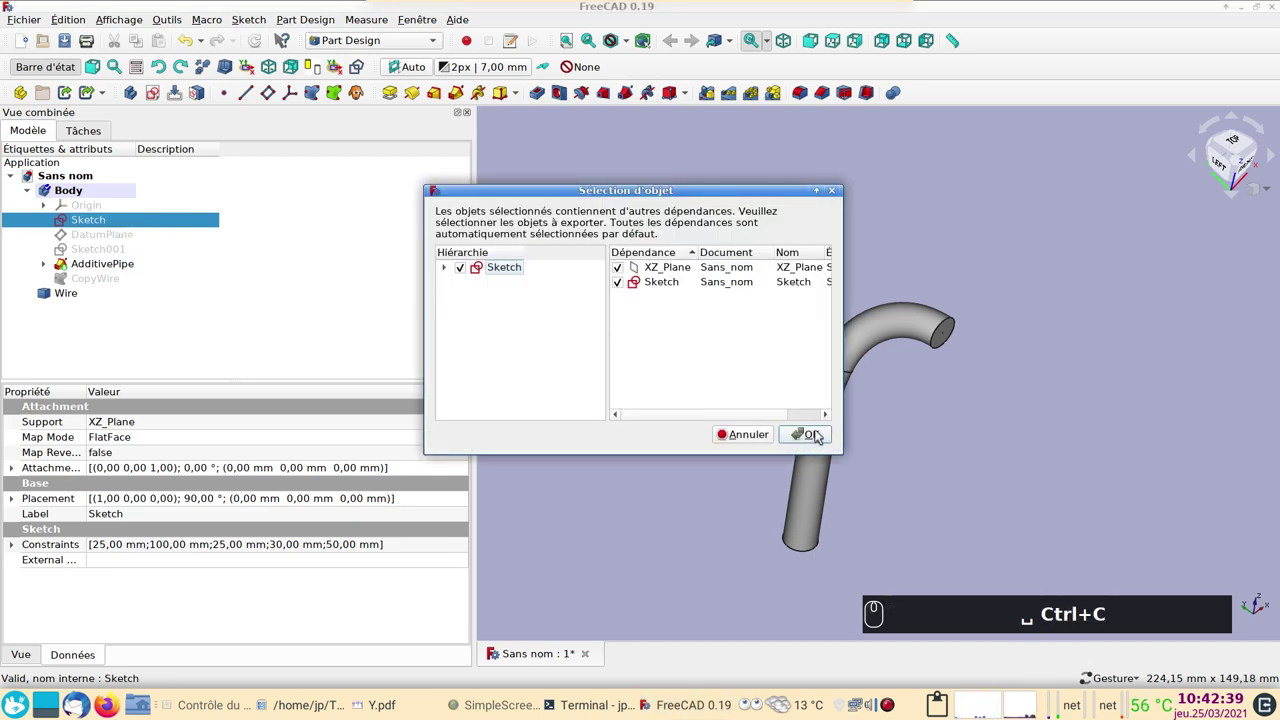
left_click(818, 434)
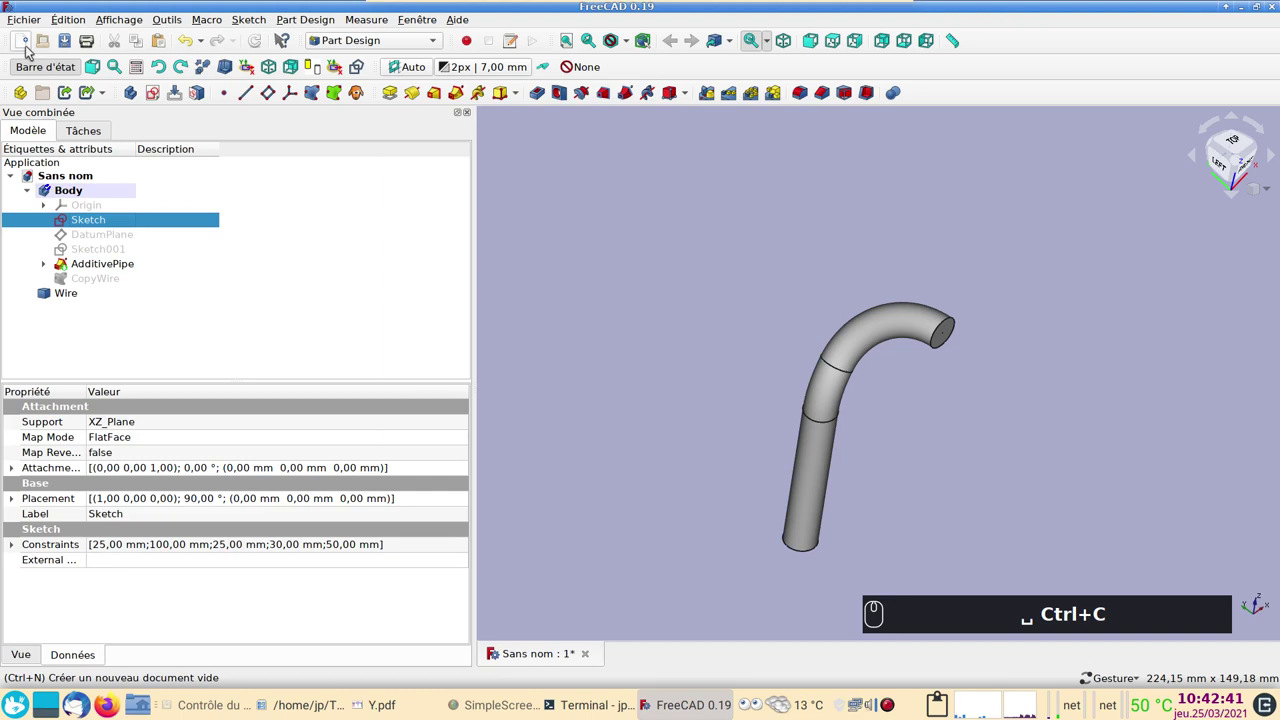
left_click_drag(28, 50, 185, 226)
key("ctrl+v")
key("1")
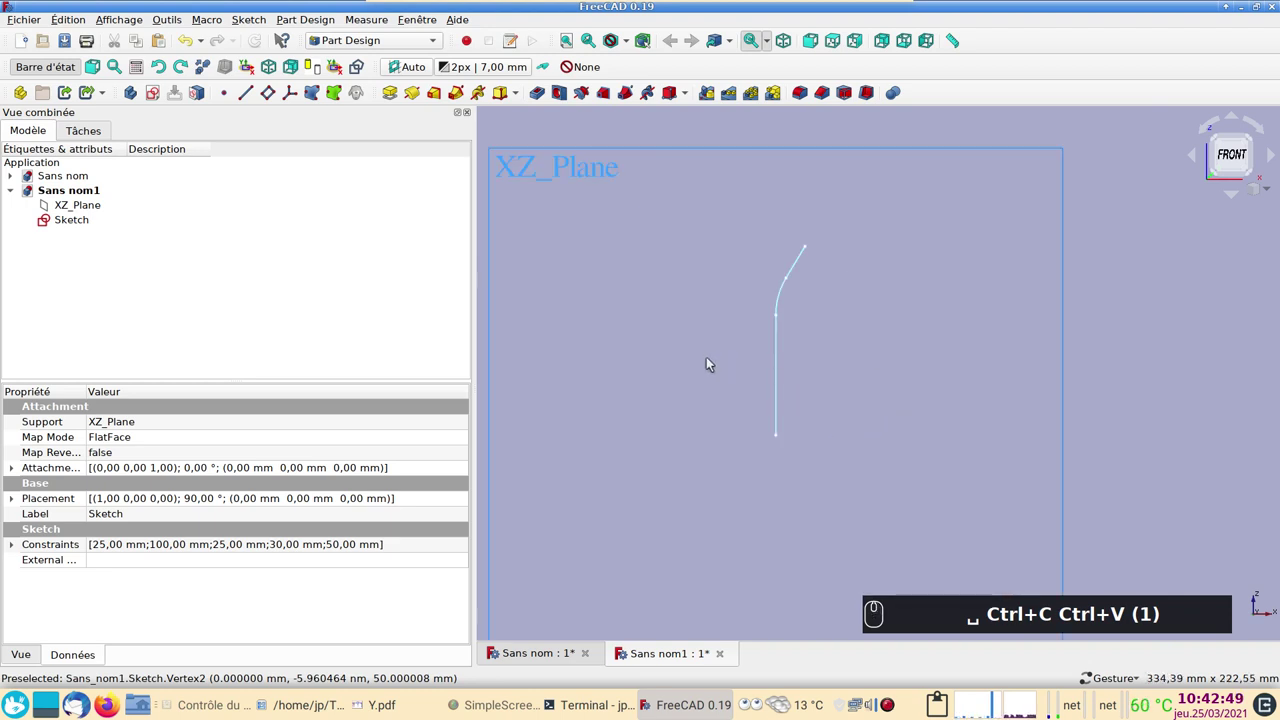
left_click_drag(637, 345, 104, 212)
key("space")
left_click(94, 228)
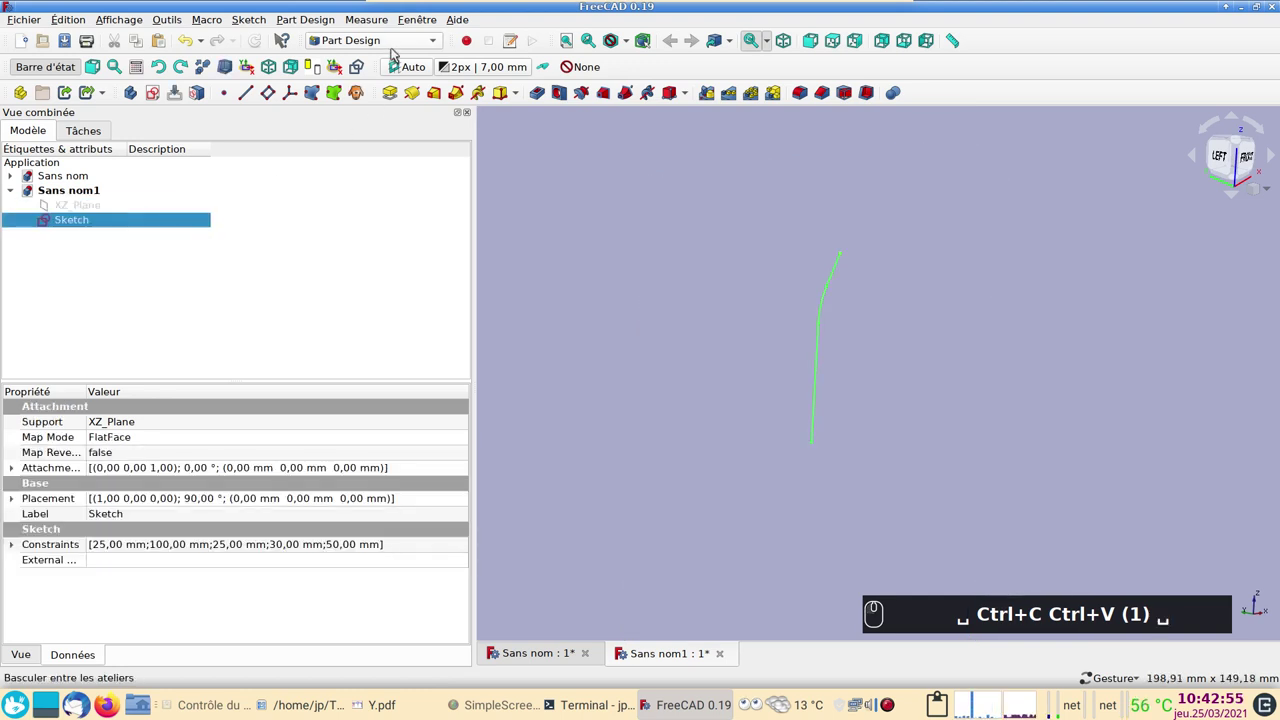
- In the Part workbench, extrude the copied path sketch 100 mm, then return to Part Design
left_click(396, 50)
left_click(384, 34)
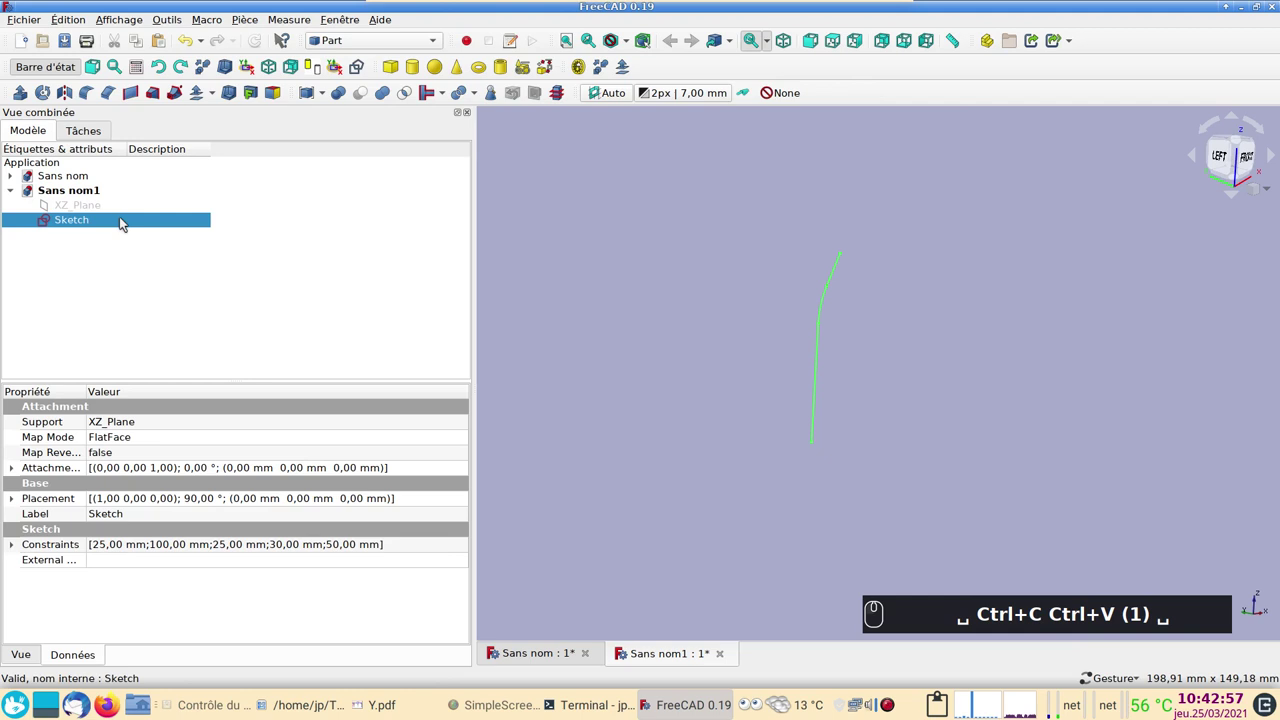
left_click(29, 94)
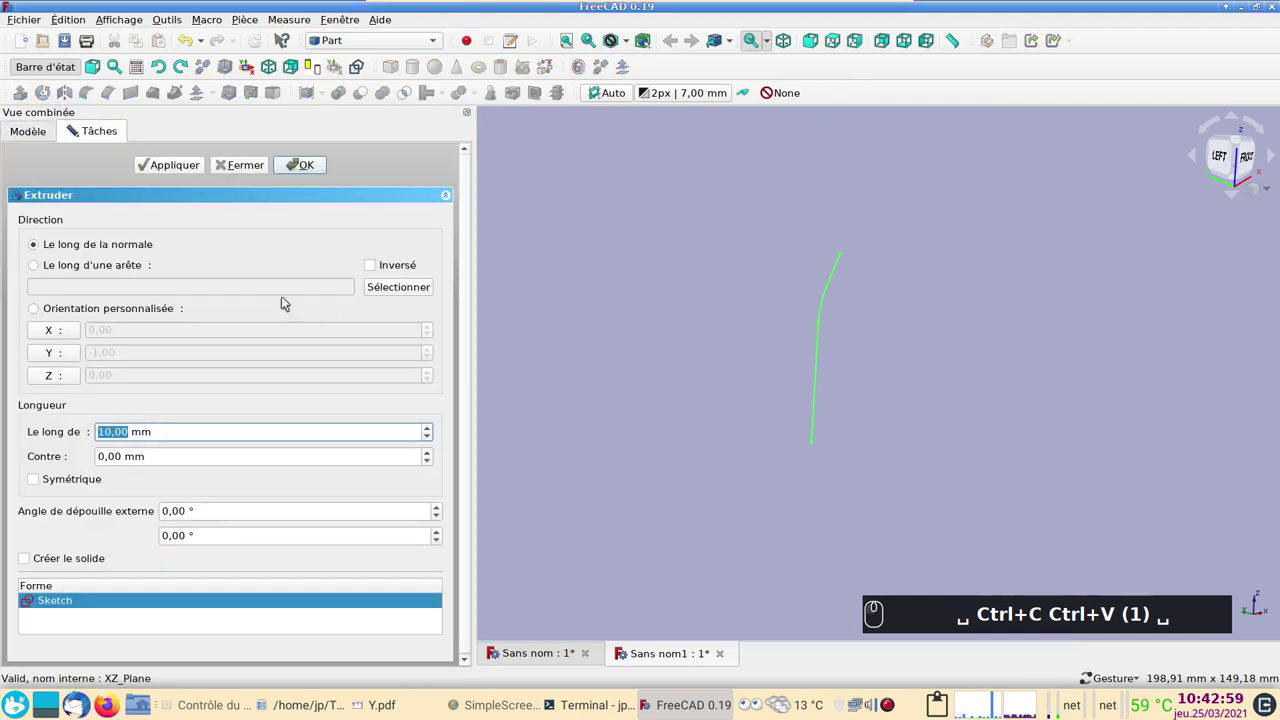
type("(0)(0)")
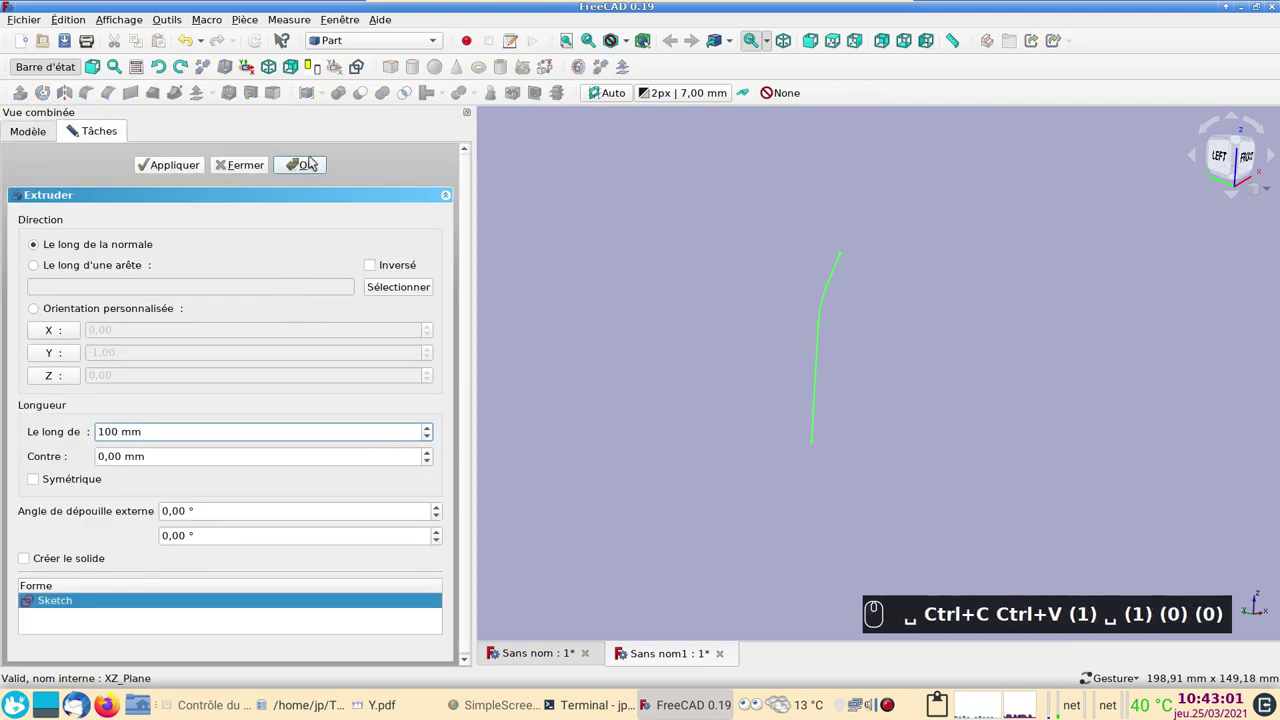
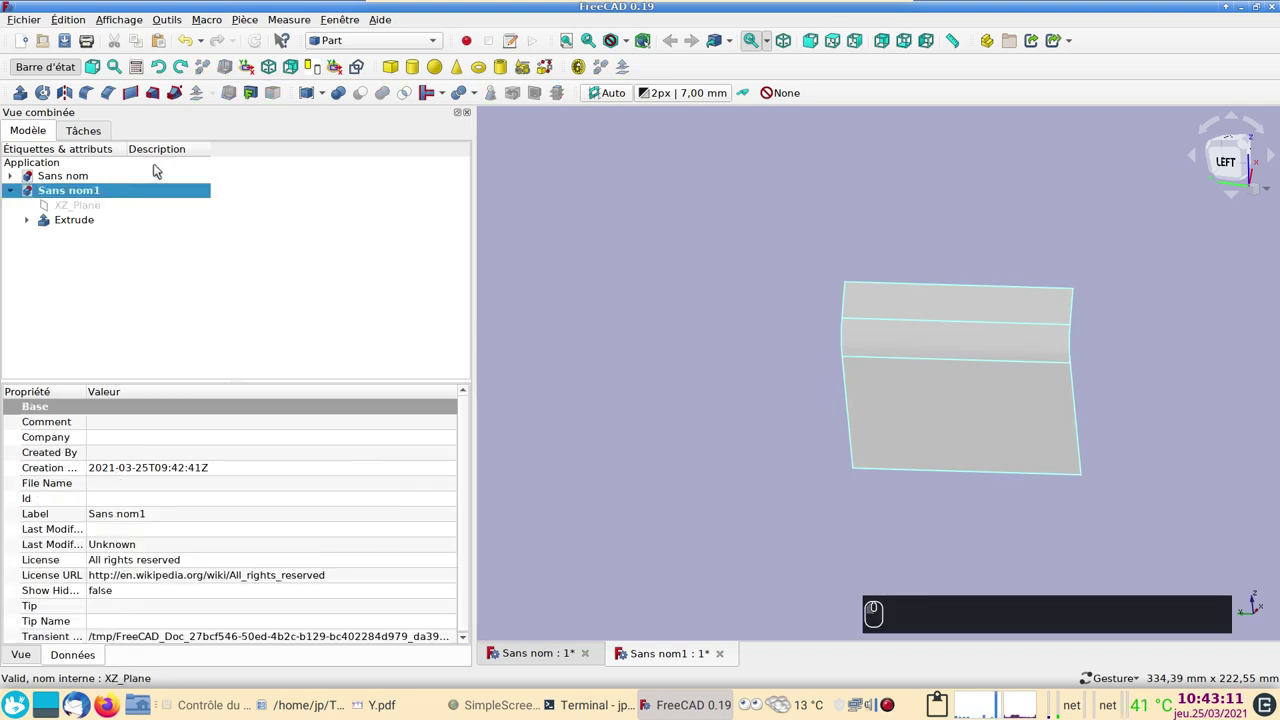
left_click(369, 41)
- Create a new body and start a sketch on an independent copy of the extrusion's top face
left_click(357, 57)
left_click(137, 98)
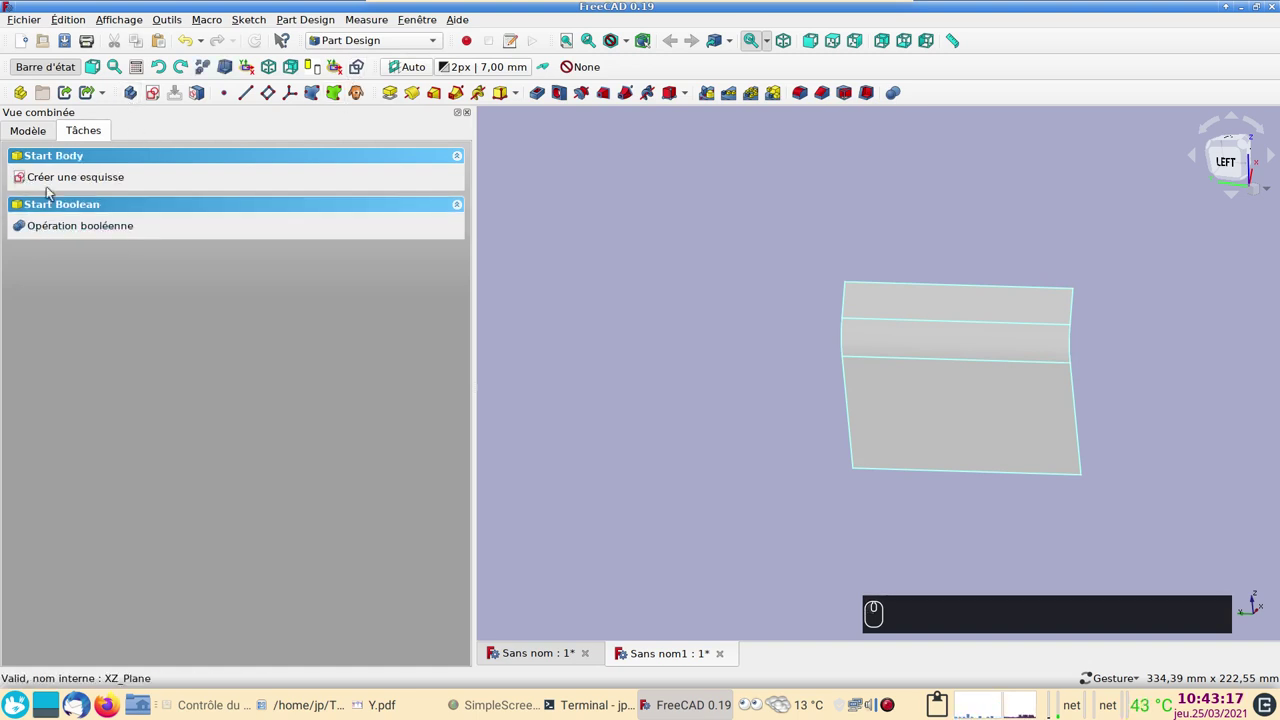
left_click(45, 133)
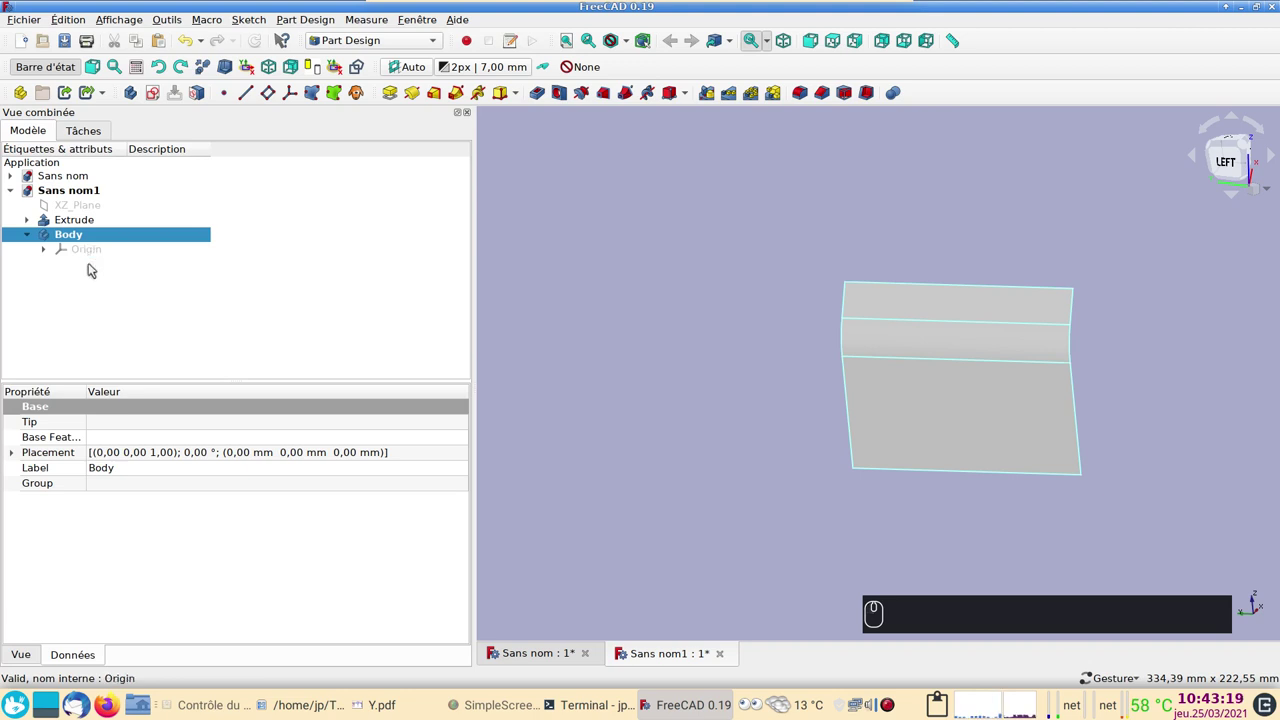
left_click_drag(623, 372, 584, 389)
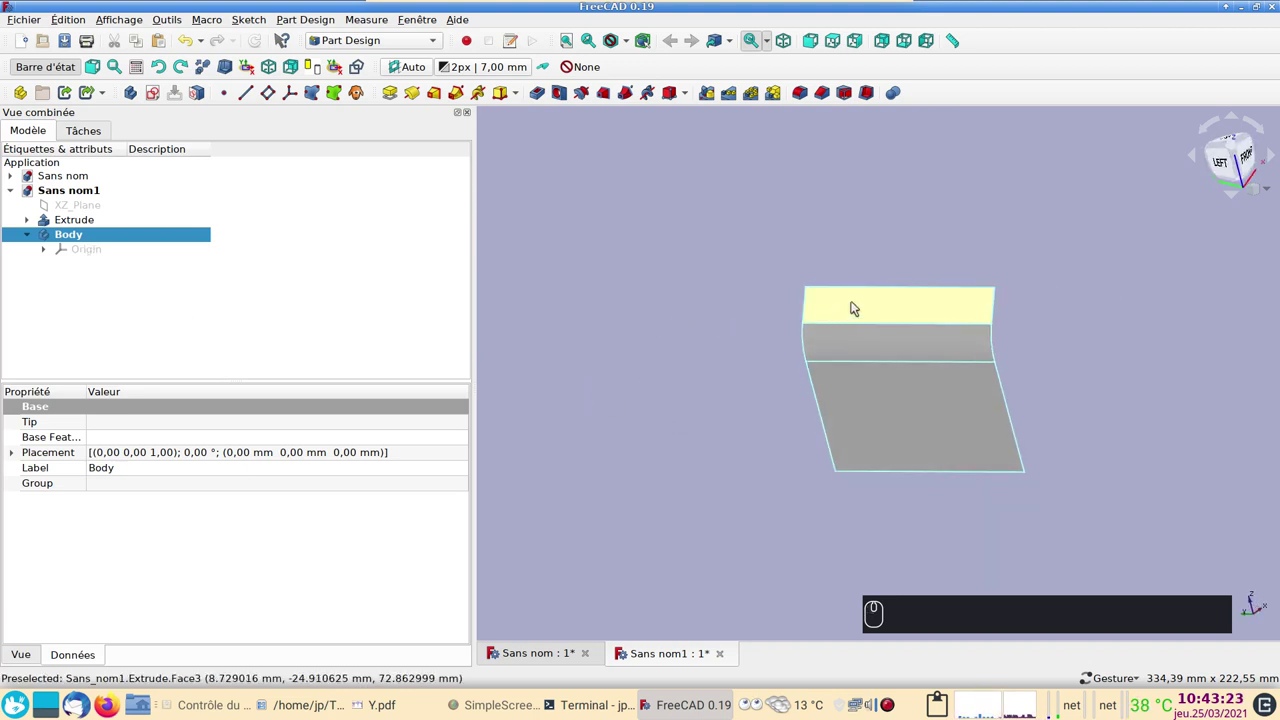
left_click(854, 306)
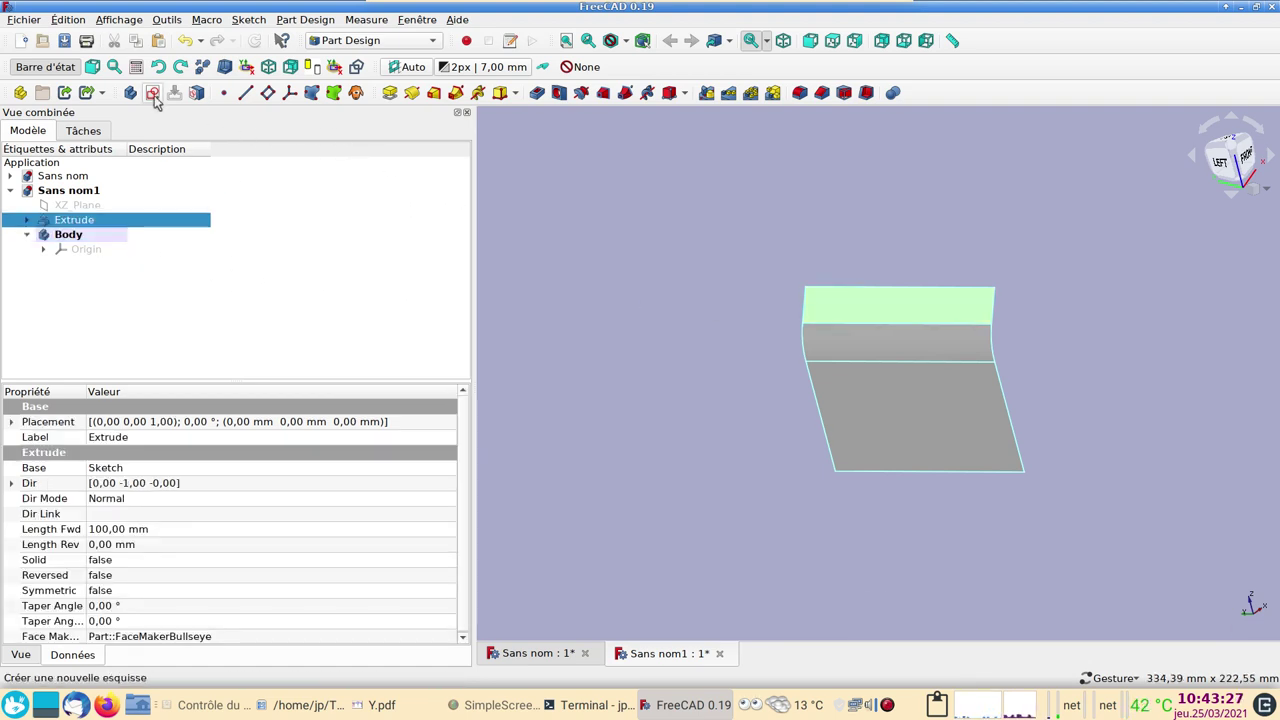
left_click(160, 98)
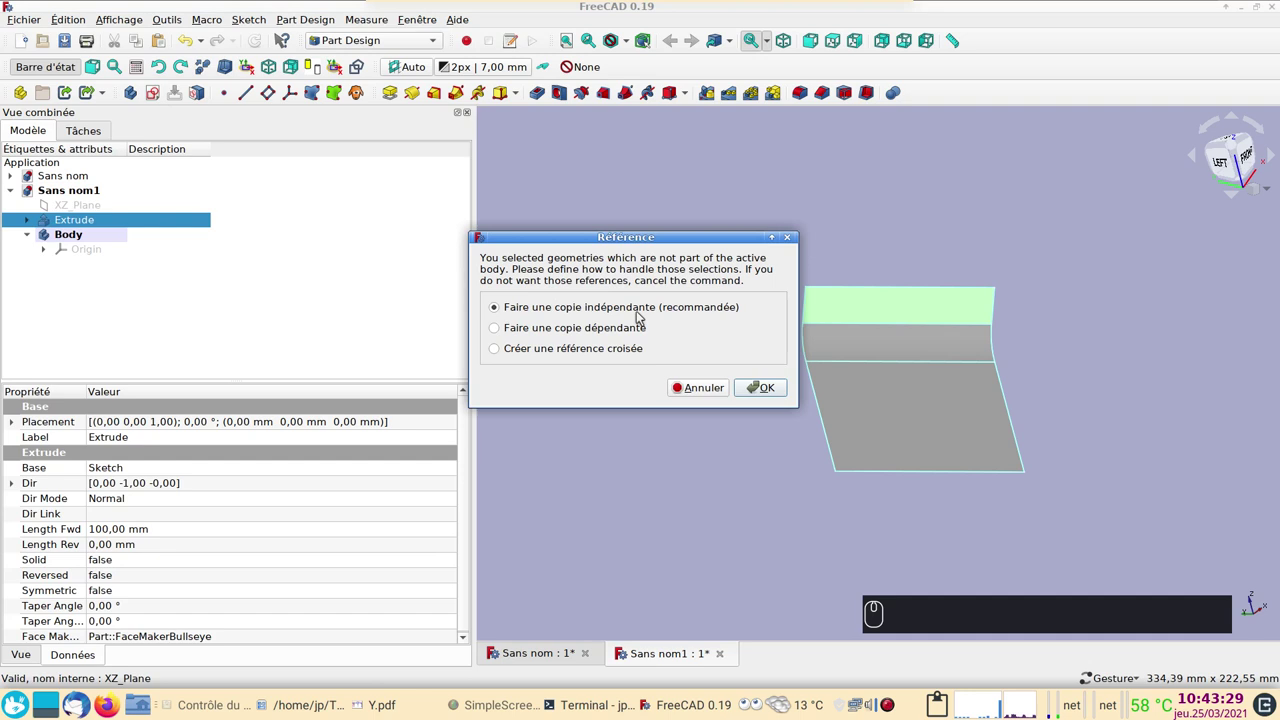
left_click(762, 388)
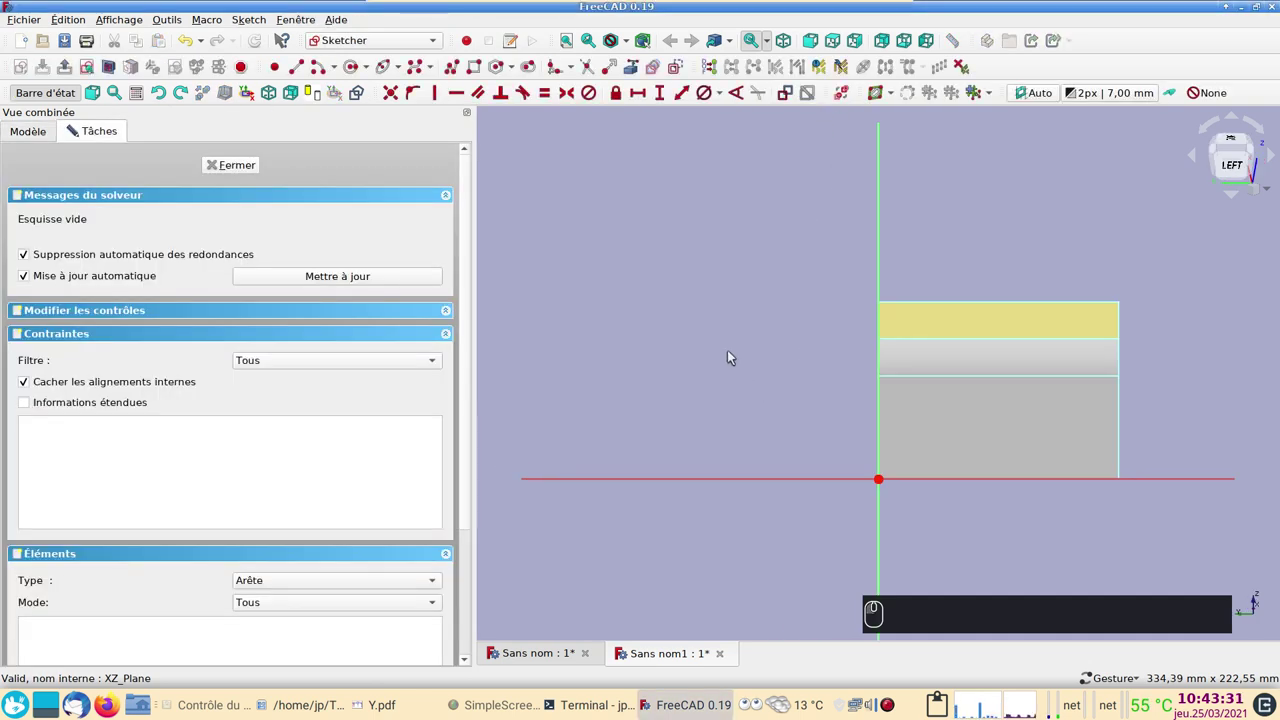
- Link an extrusion edge as external geometry and hide the original extruded surface
left_click(39, 138)
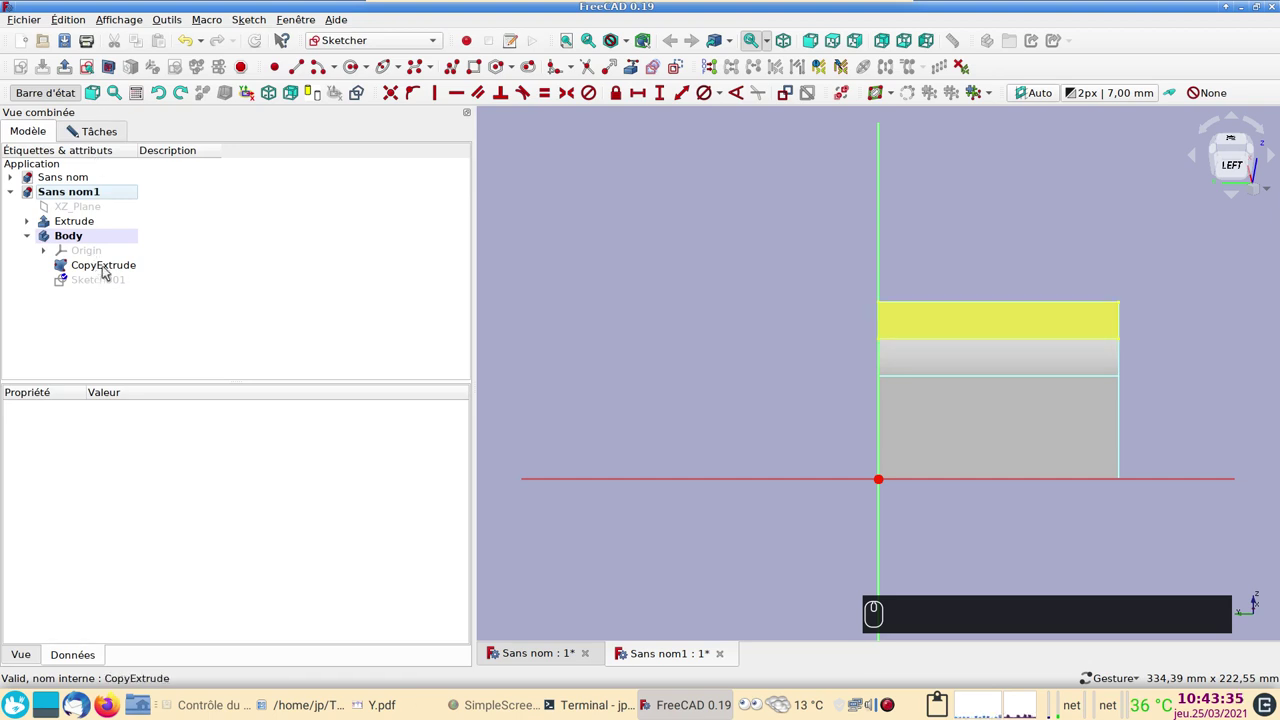
left_click(104, 133)
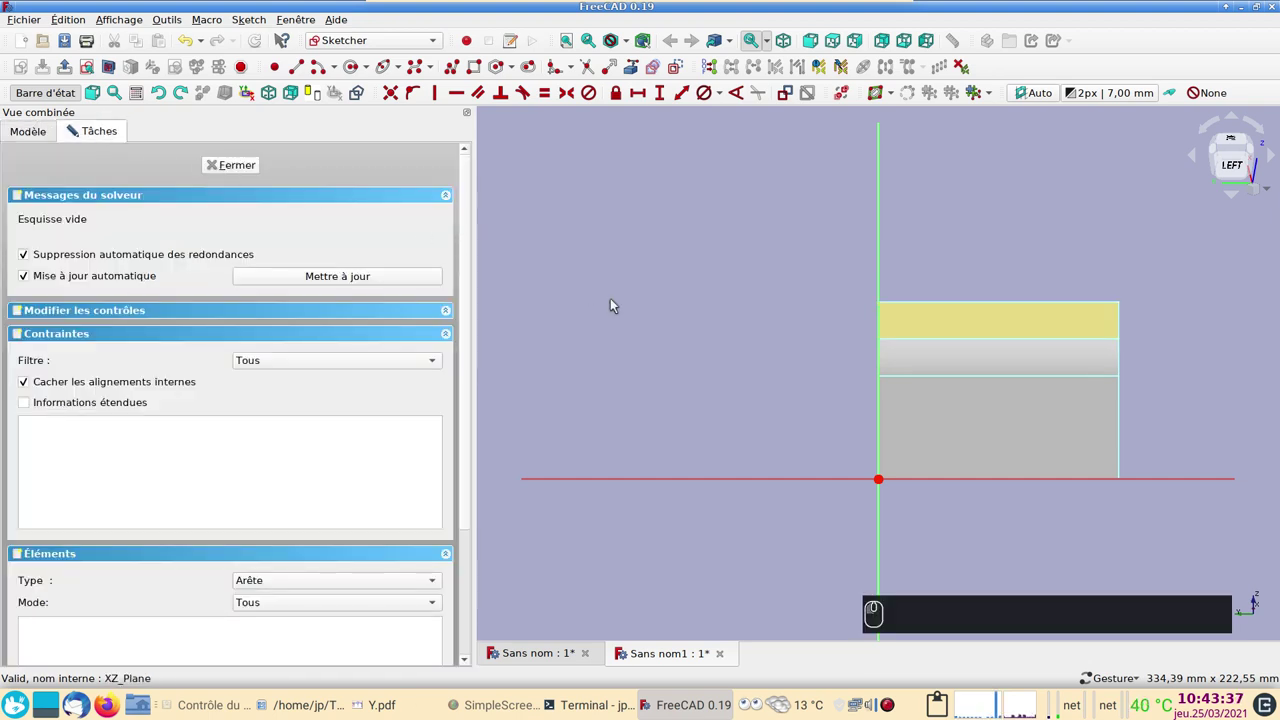
left_click(635, 70)
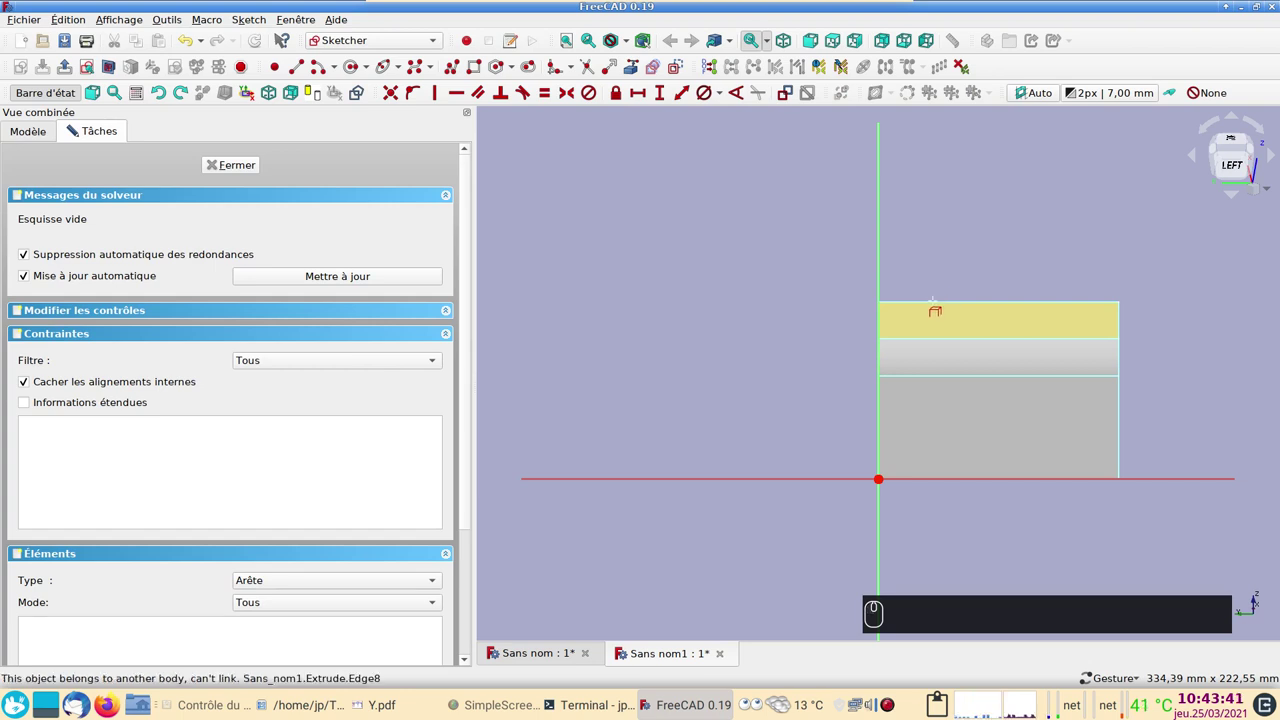
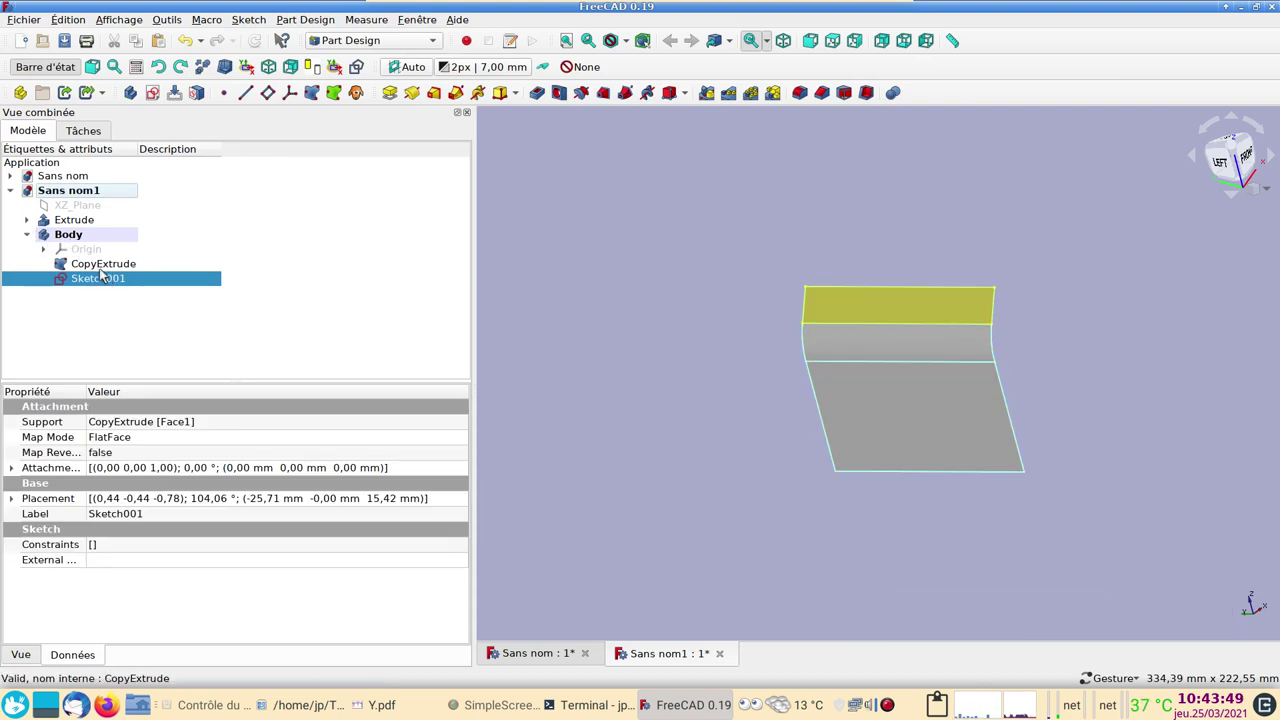
left_click(62, 222)
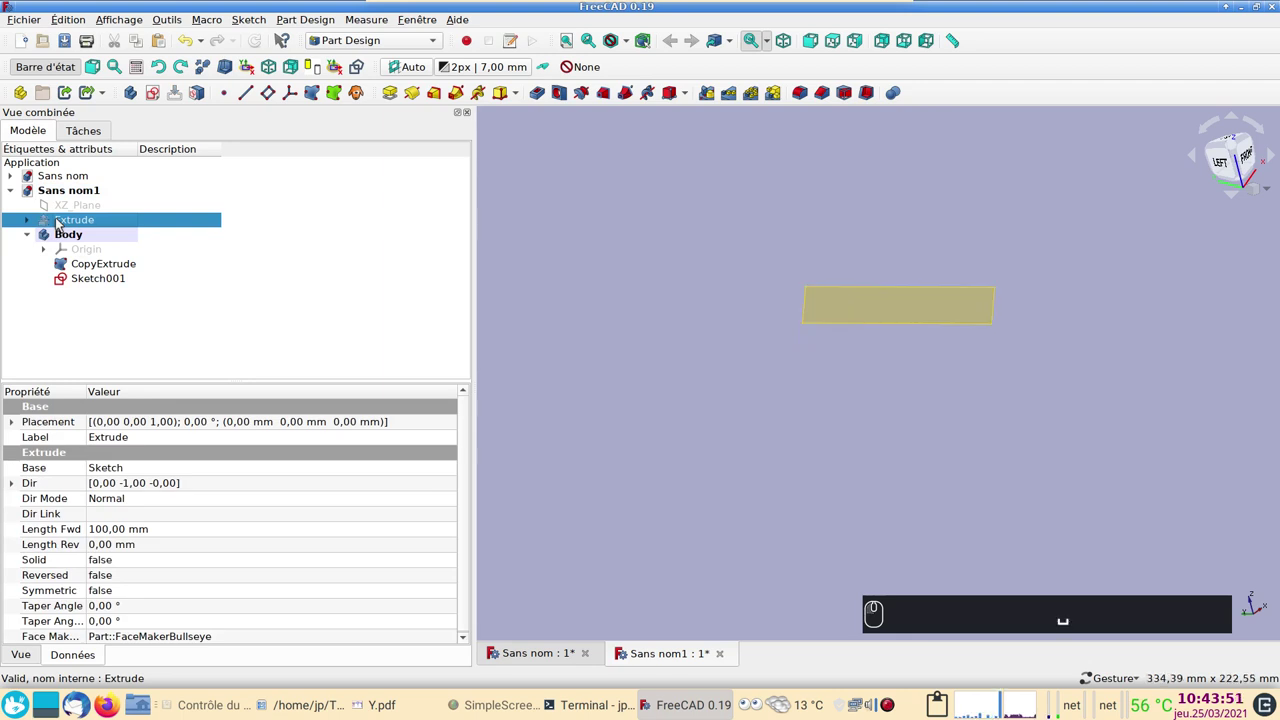
left_click(85, 279)
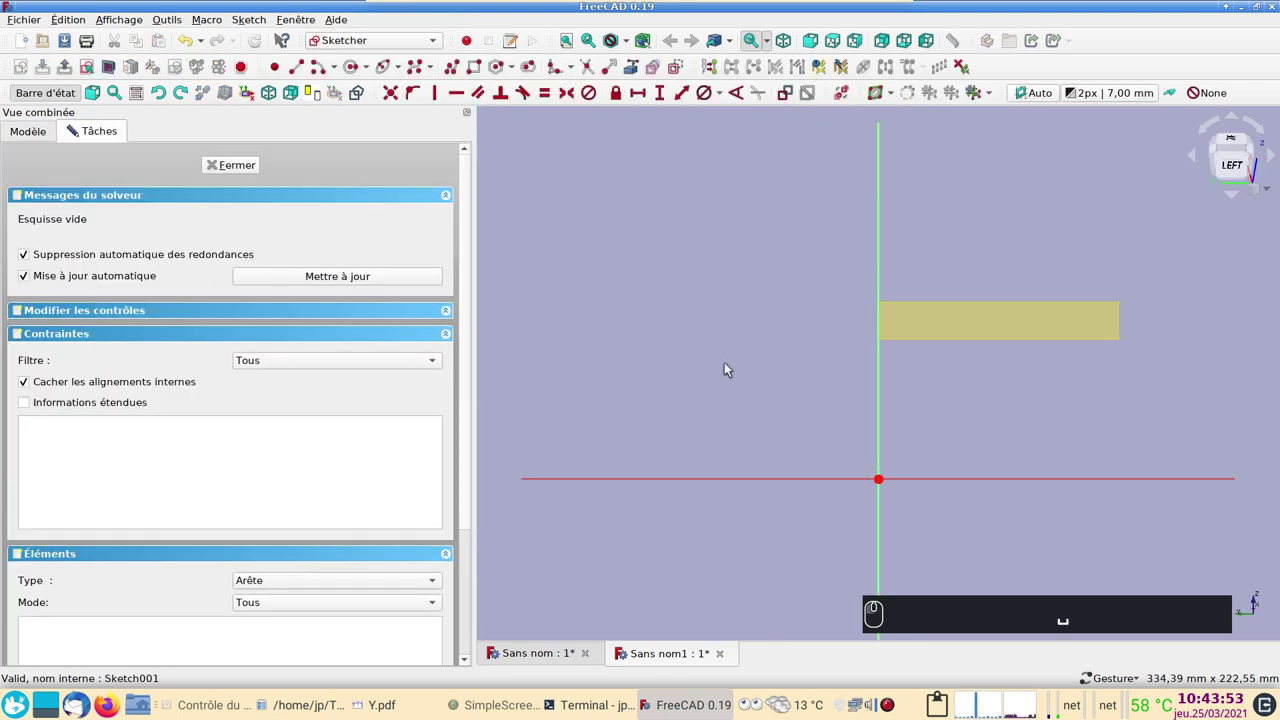
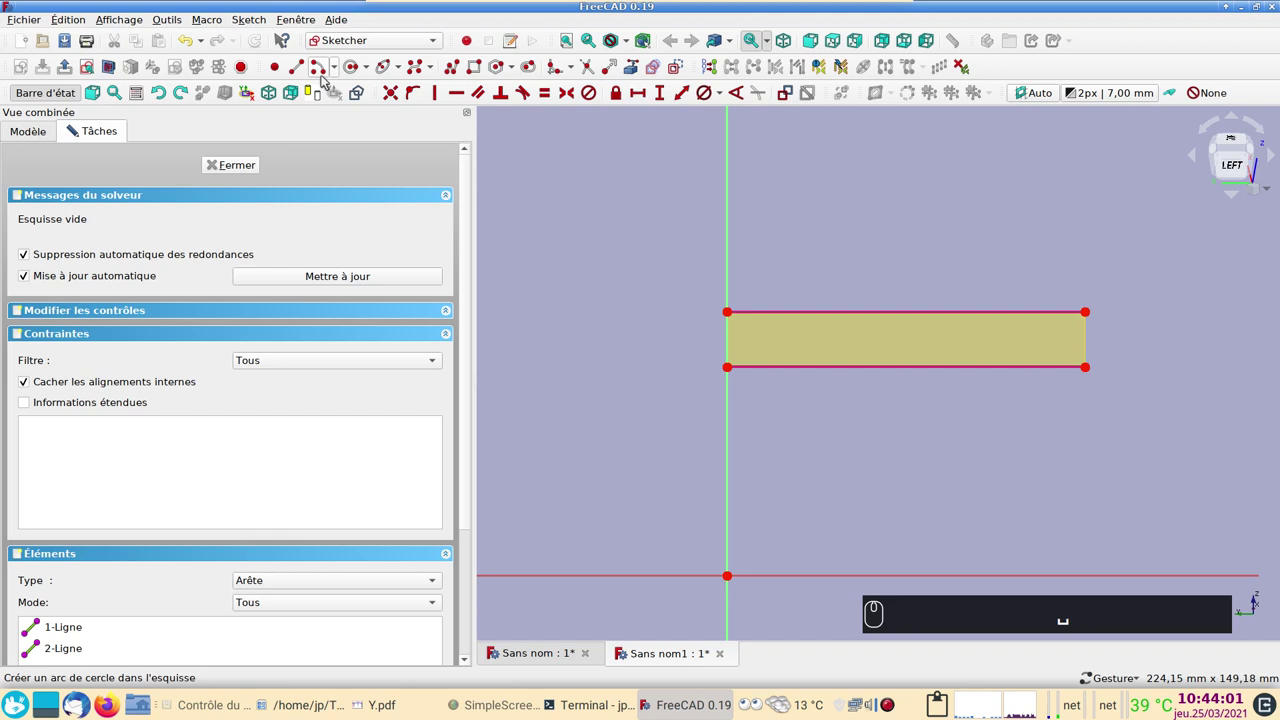
- Draw an arc with its end on the top edge and points aligned vertically, fully constrained
left_click(323, 72)
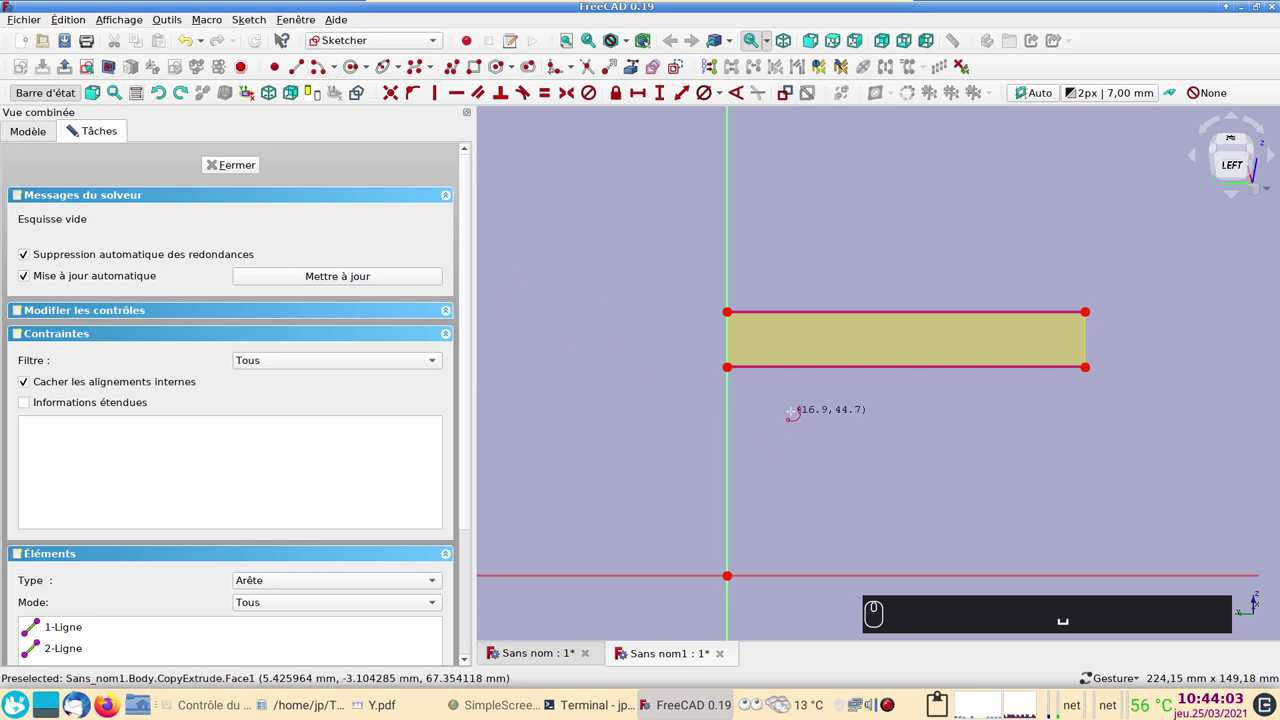
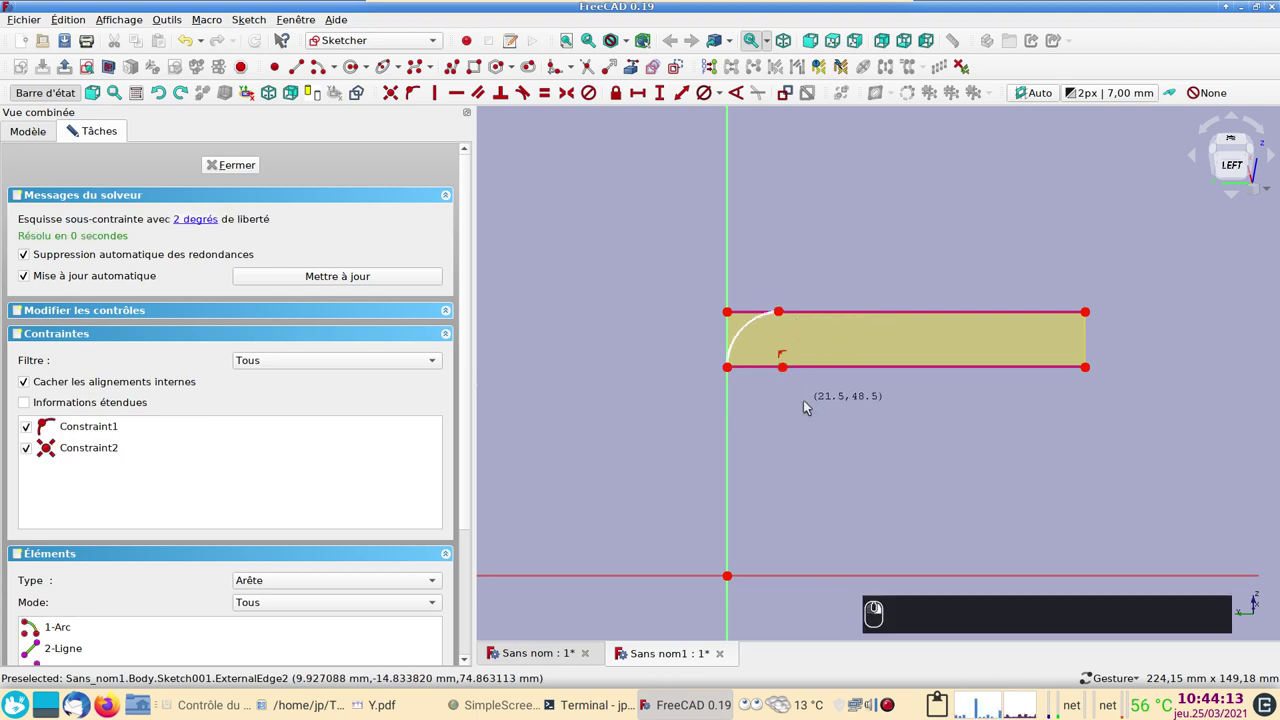
left_click(785, 313)
left_click(802, 317)
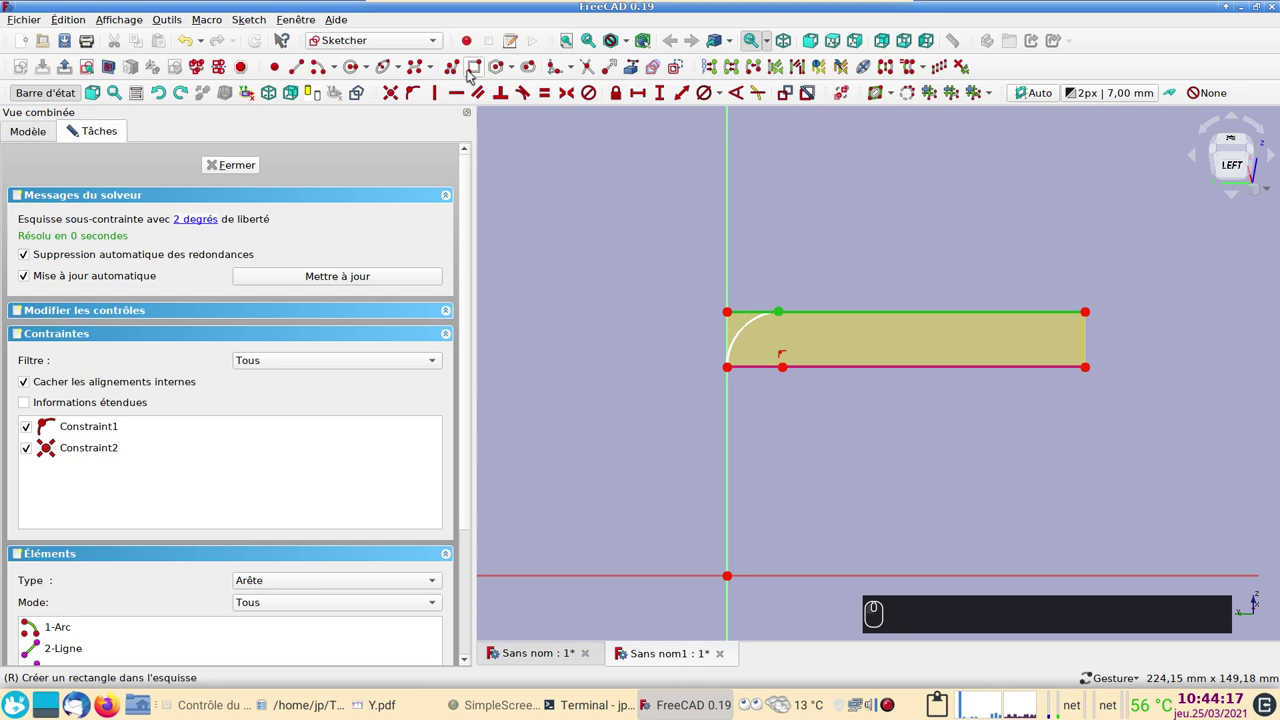
left_click(421, 98)
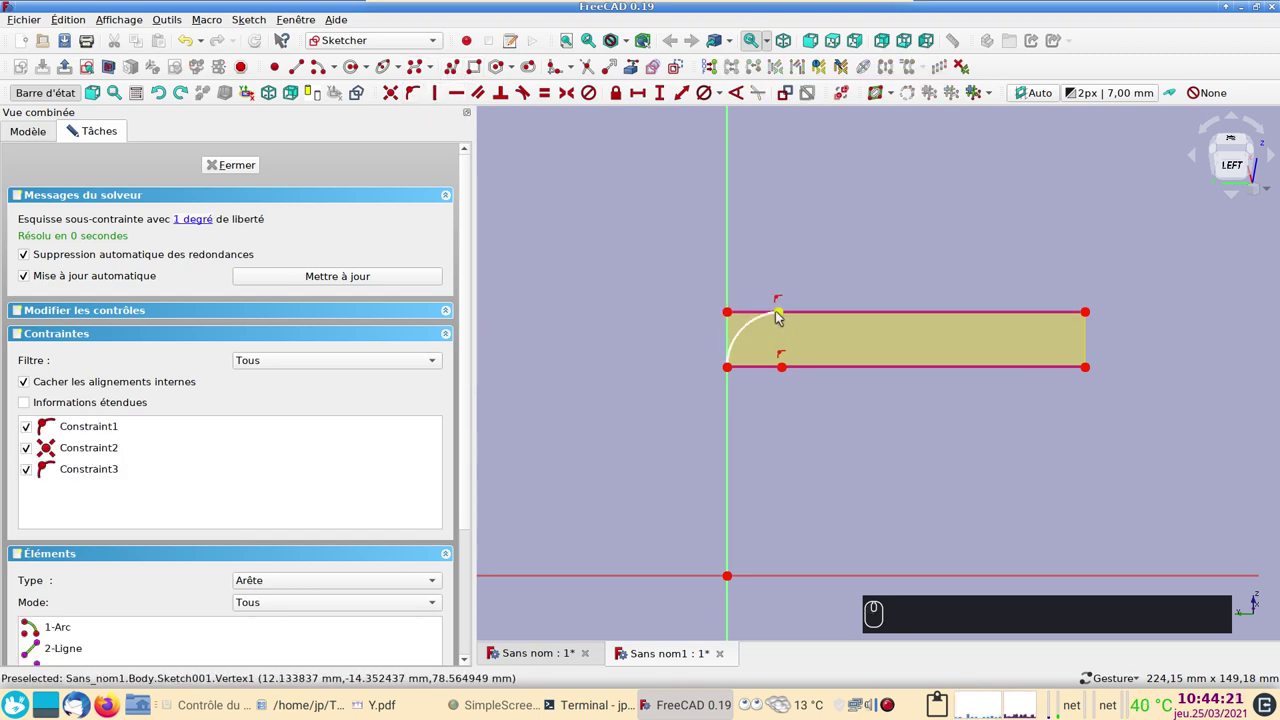
left_click(780, 316)
left_click(784, 373)
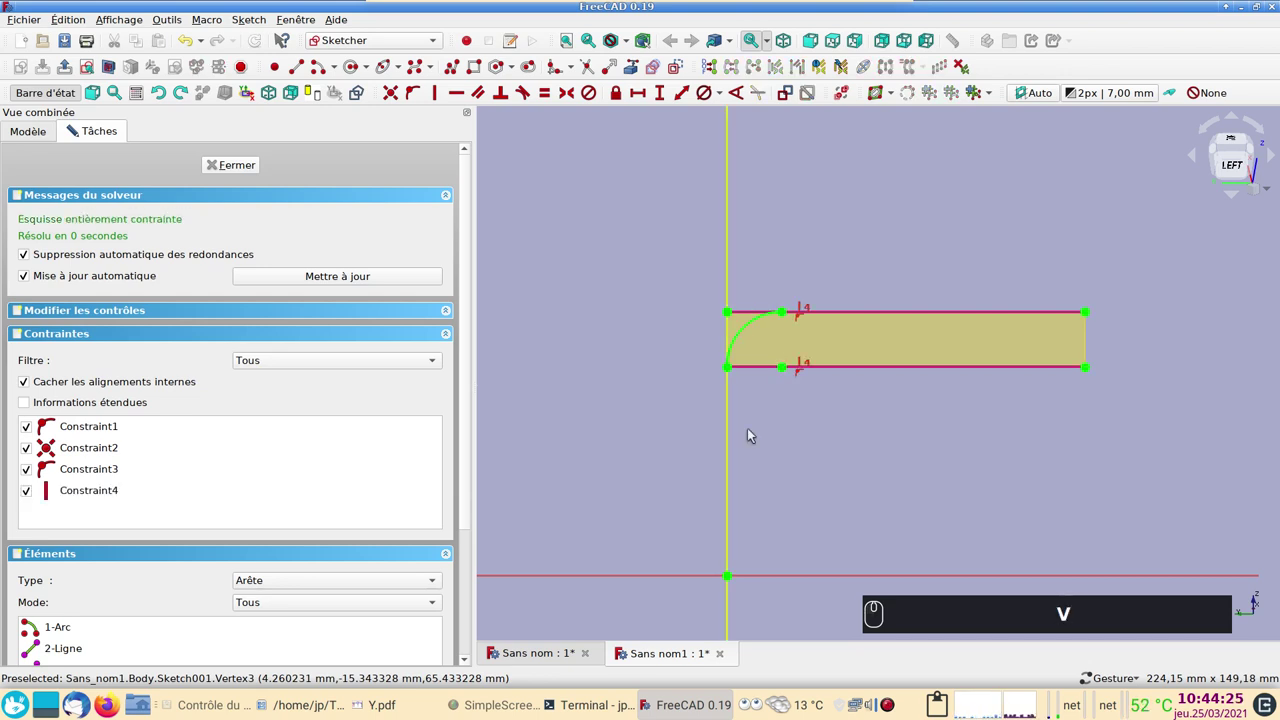
- Slice the extruded surface apart along Sketch001 using Part > Scinder > Slice apart
left_click(255, 170)
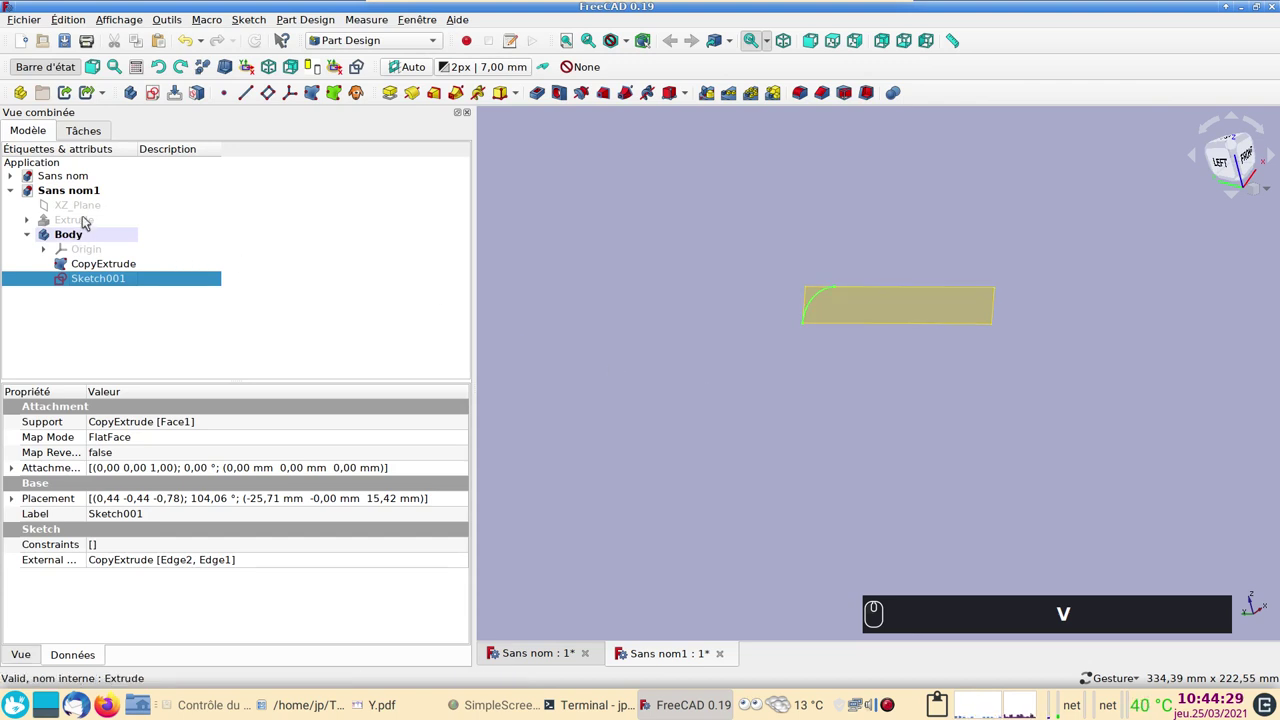
left_click(91, 224)
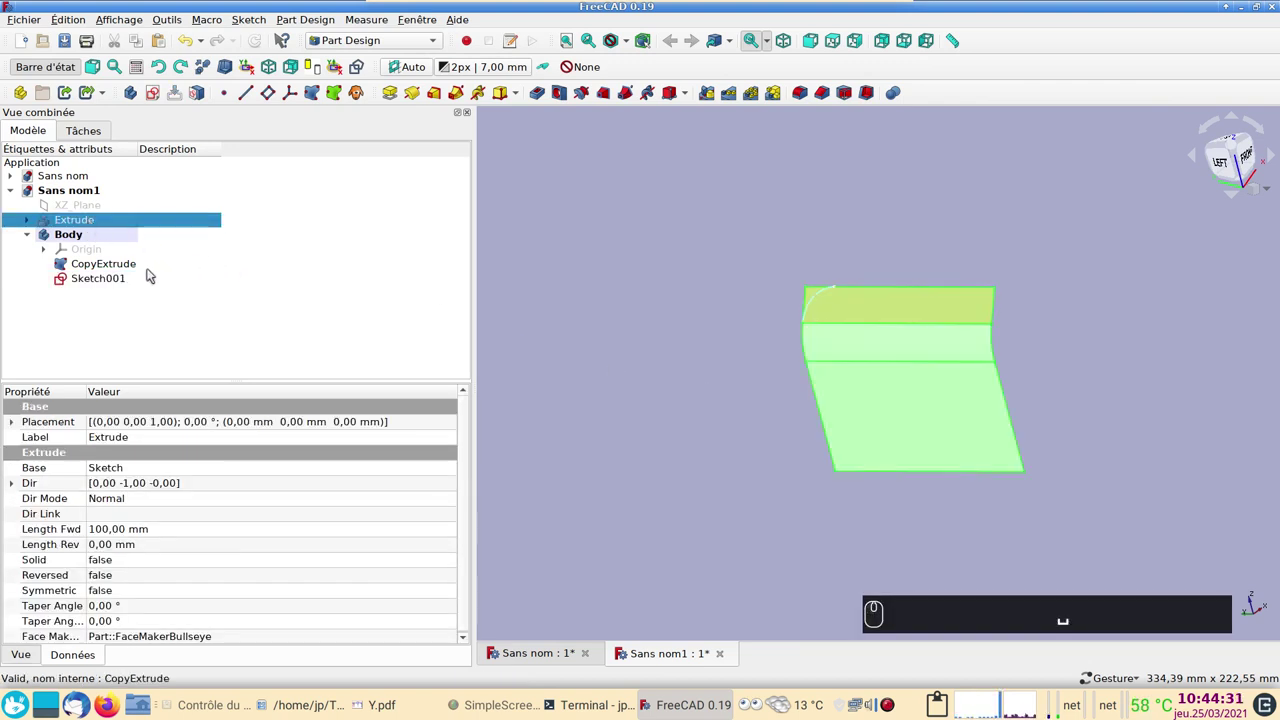
left_click(132, 264)
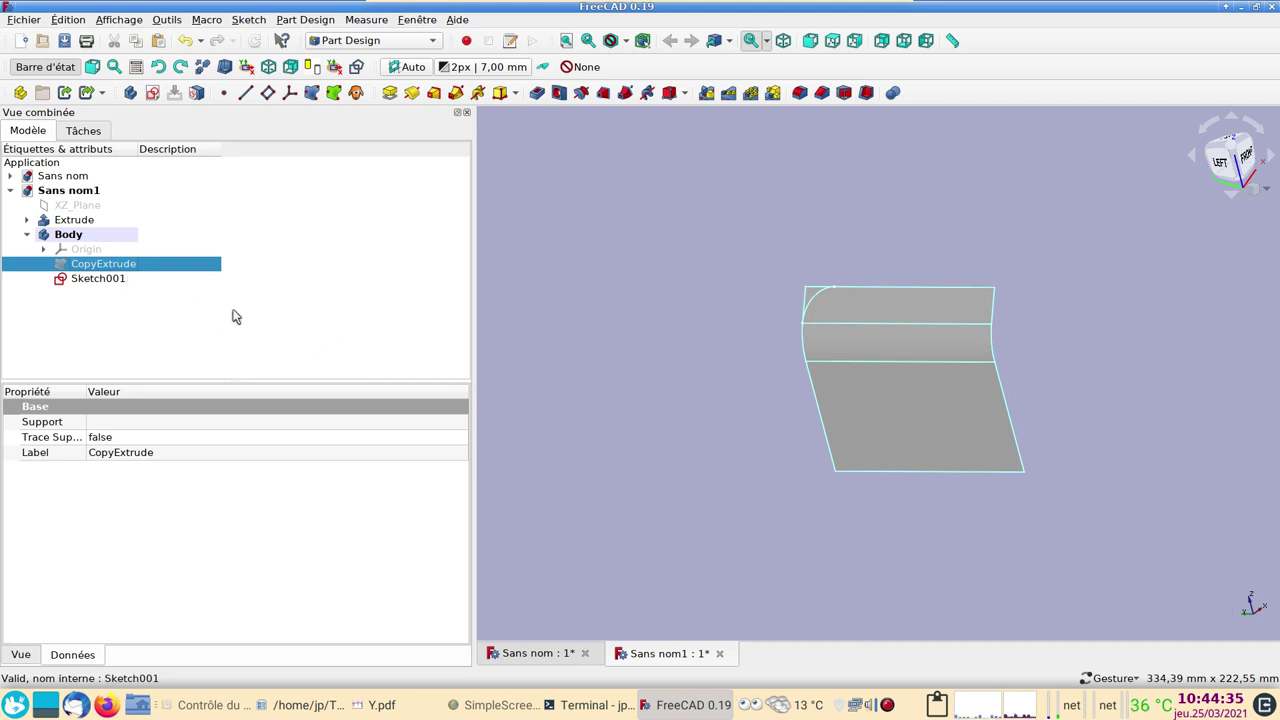
left_click_drag(655, 373, 808, 388)
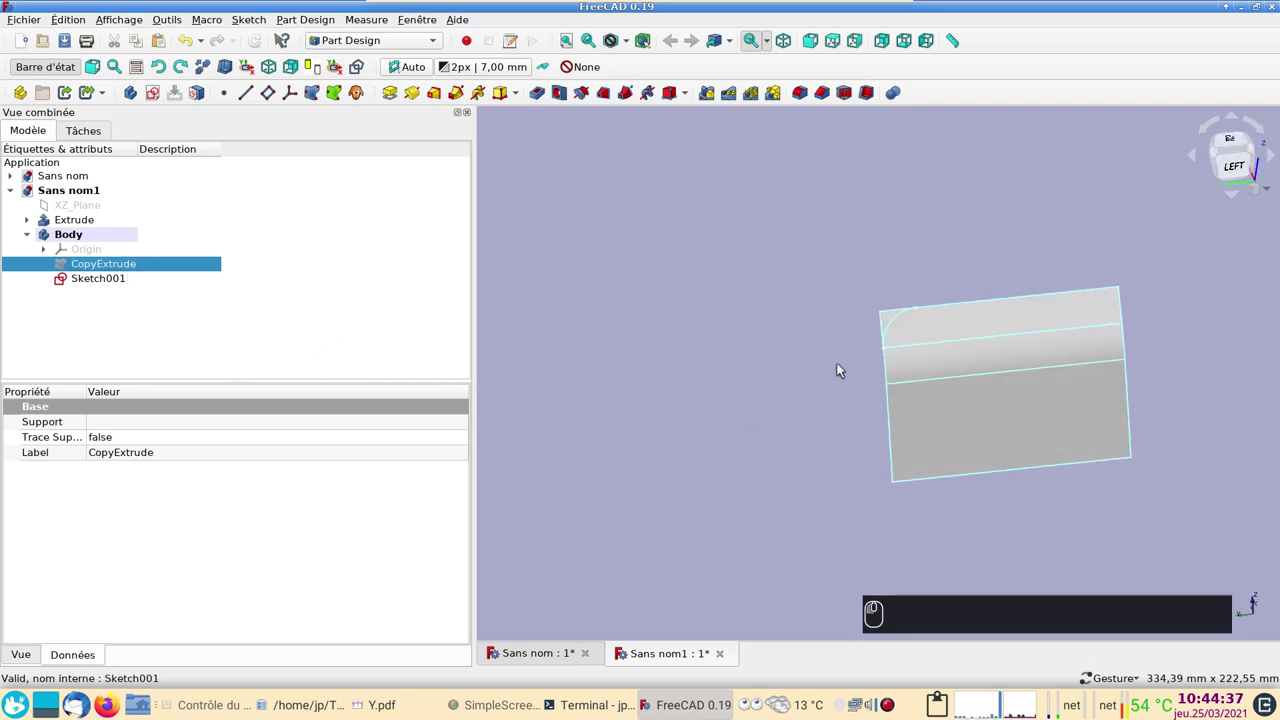
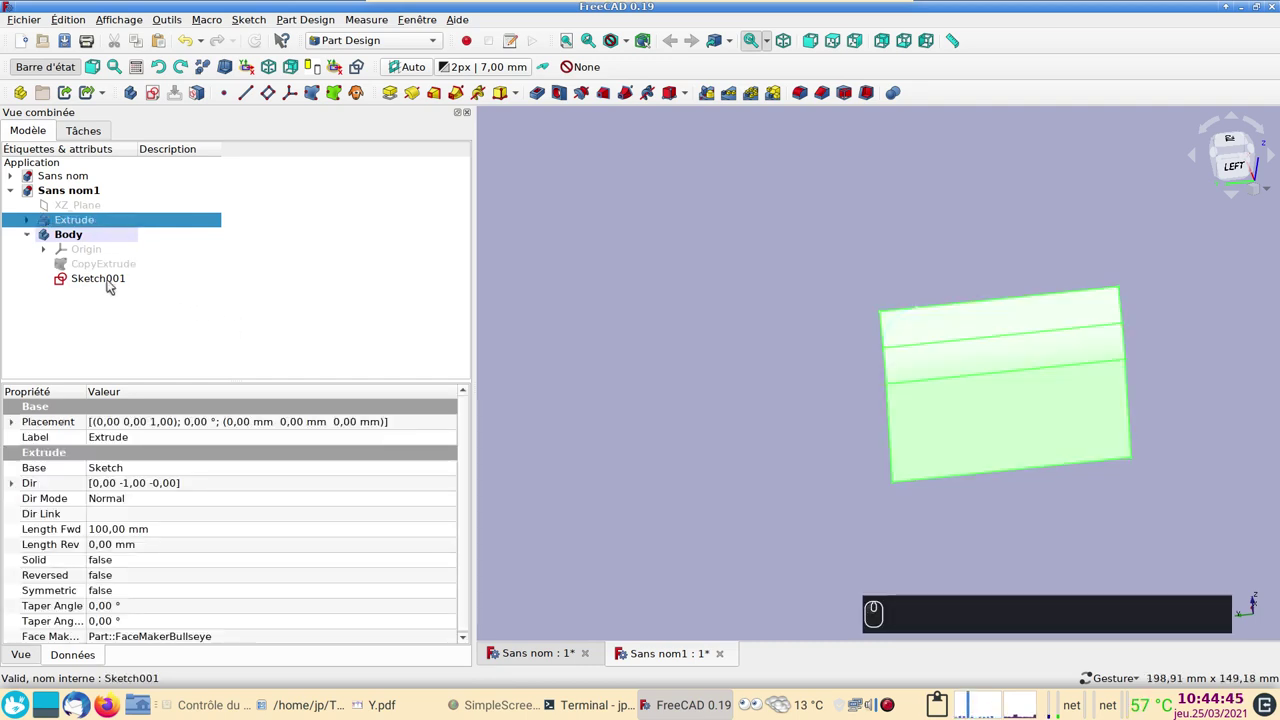
left_click(115, 283)
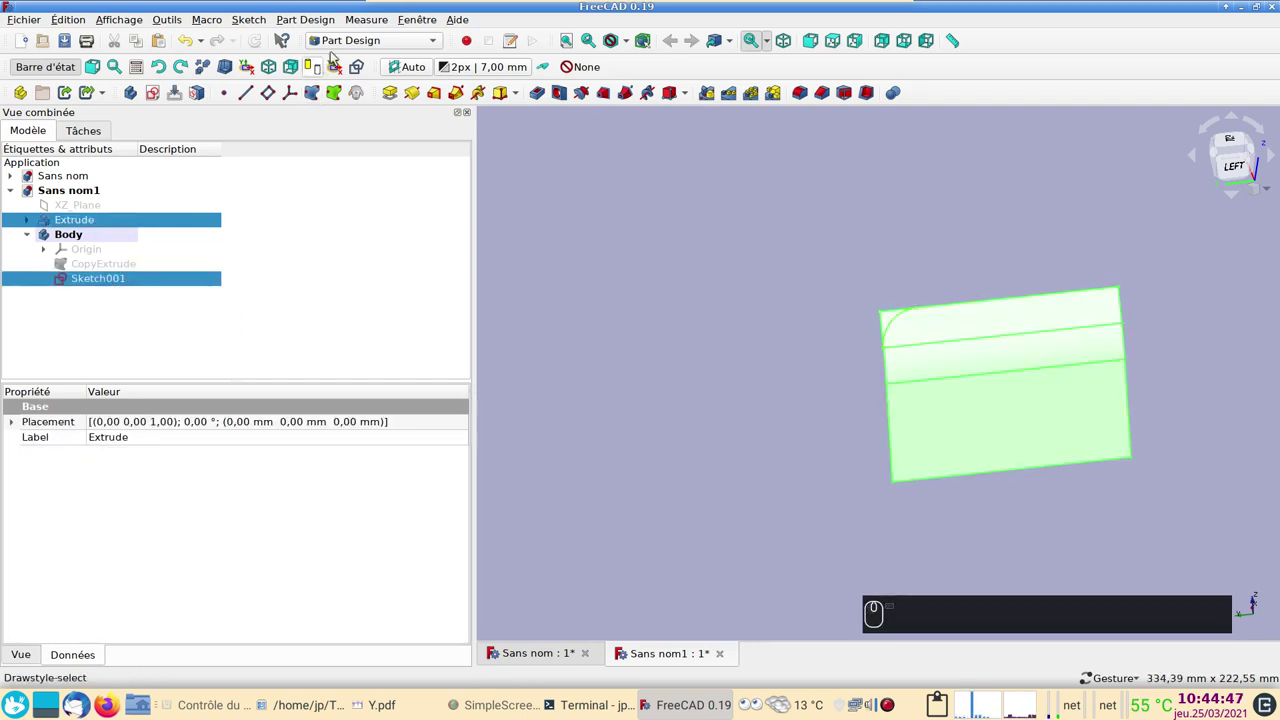
left_click(372, 40)
left_click(369, 36)
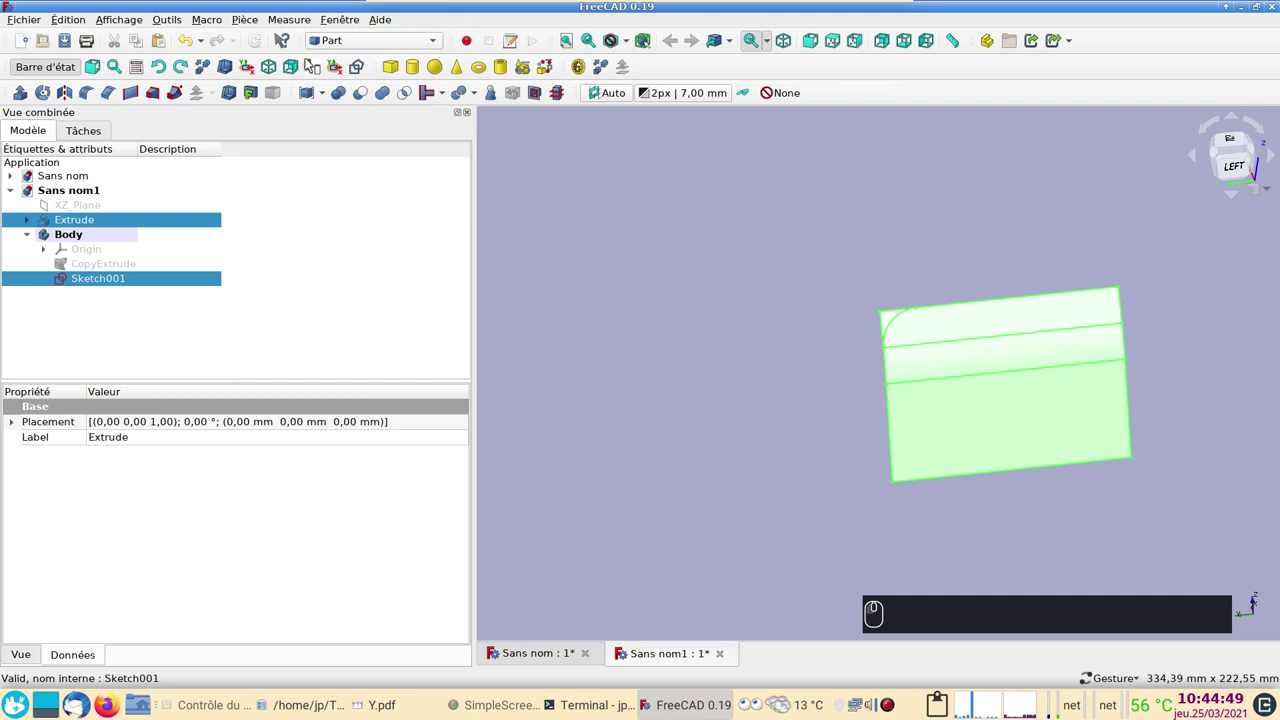
left_click(254, 24)
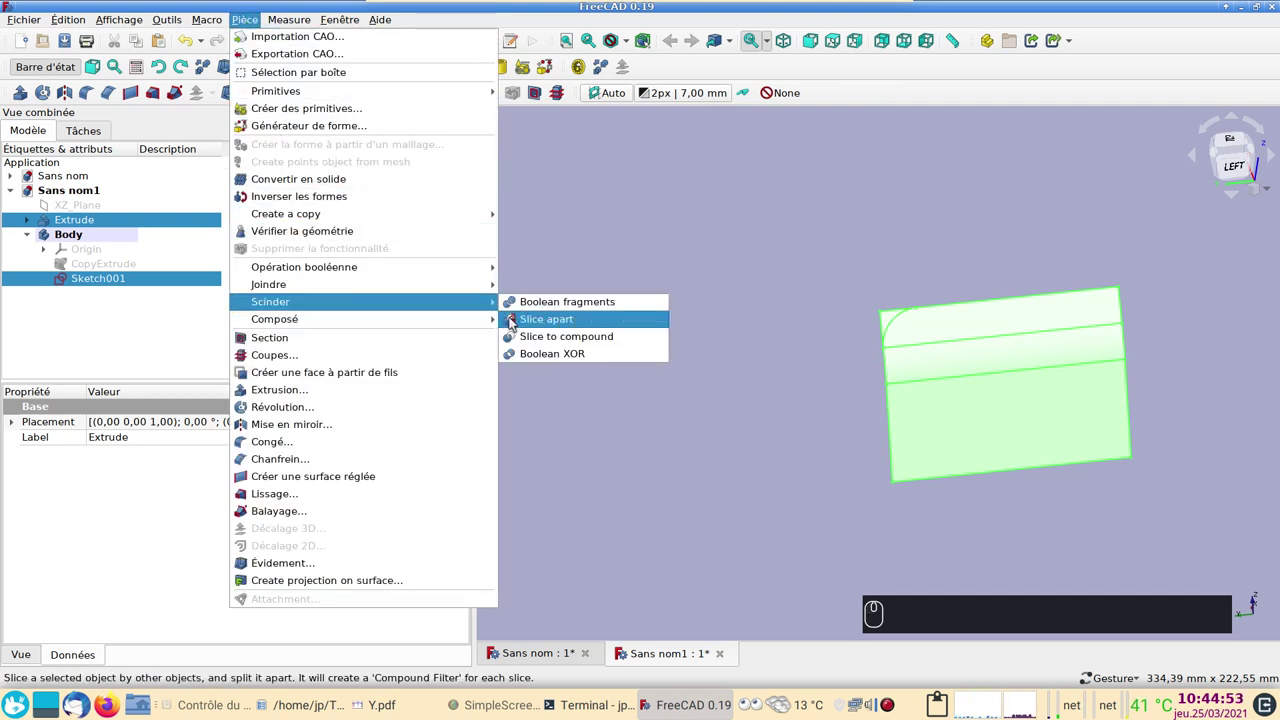
left_click(523, 321)
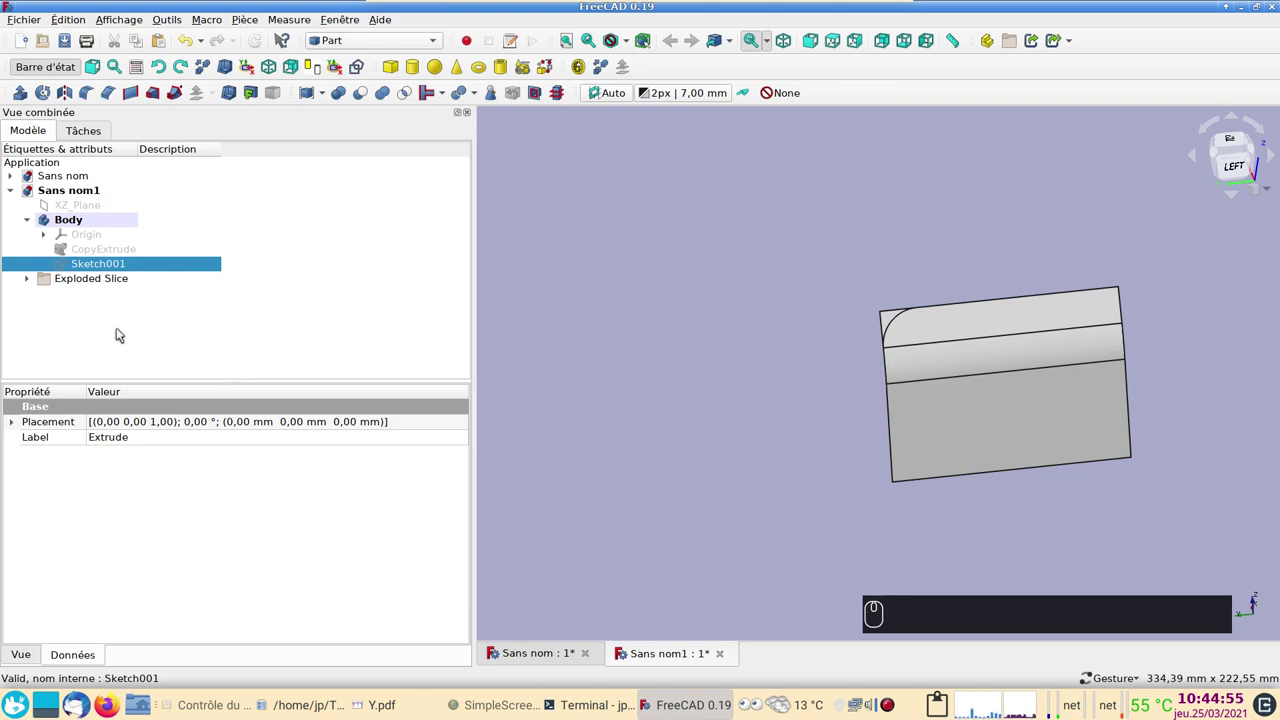
- Expand the Exploded Slice group and hide the second slice piece
left_click(28, 280)
left_click(67, 309)
left_click_drag(616, 335, 527, 325)
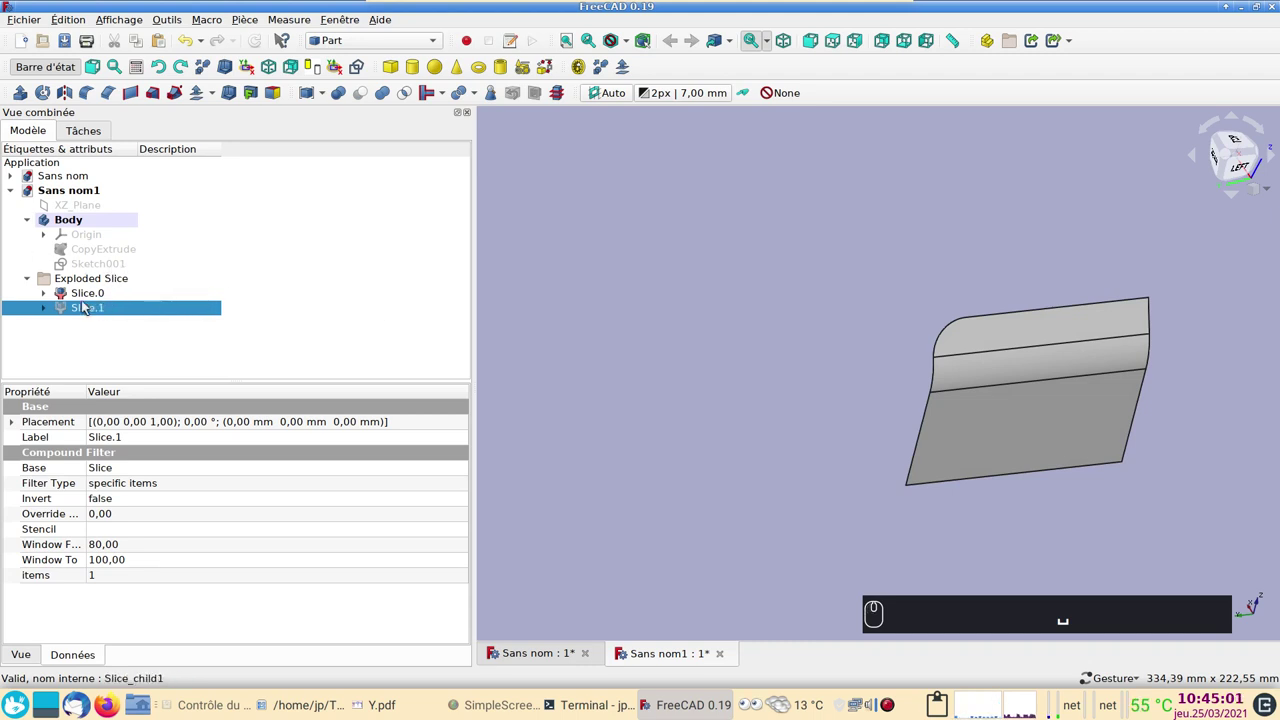
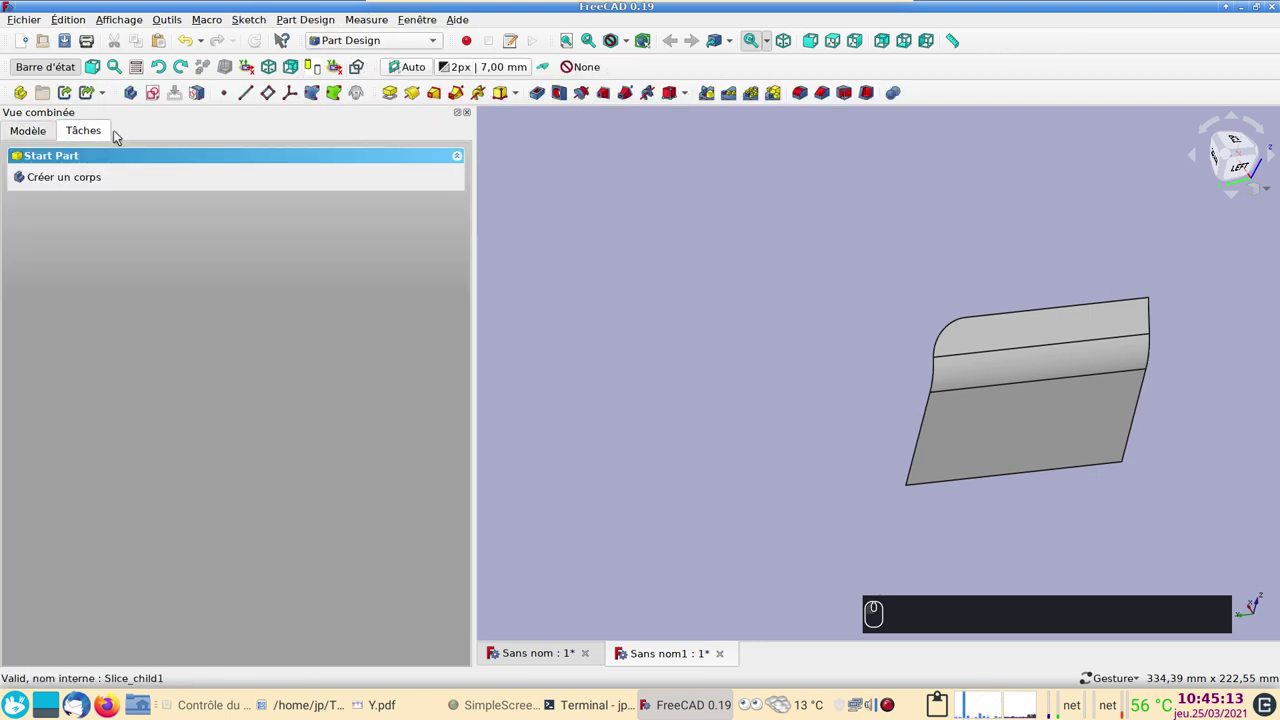
- Sketch a 10 mm diameter circle centred on the origin on the XY plane and close it
left_click(151, 96)
left_click(124, 225)
left_click(273, 166)
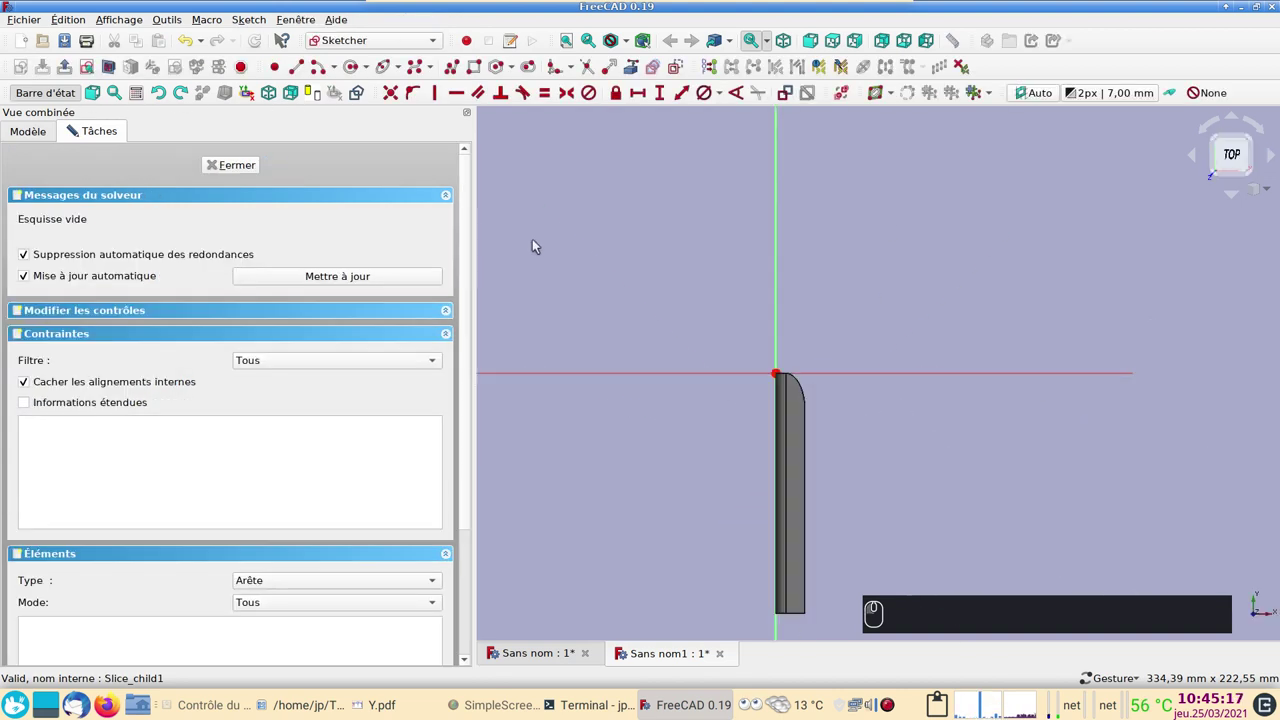
left_click(356, 67)
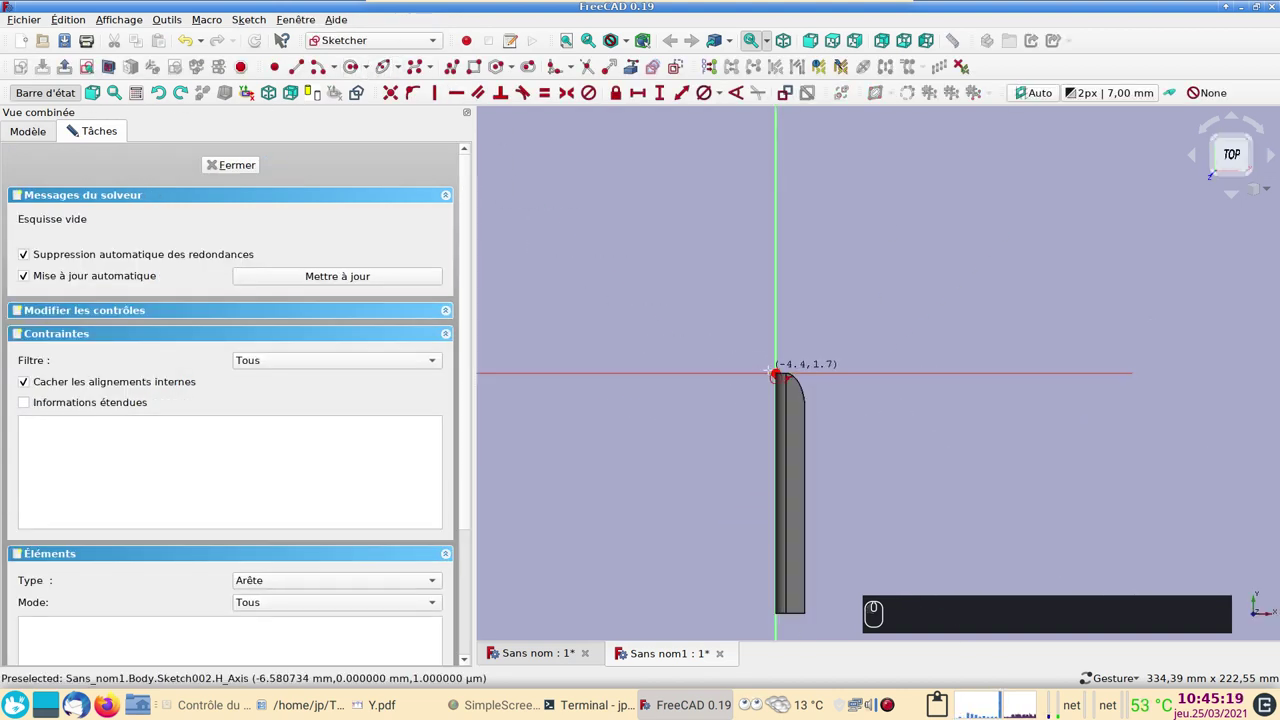
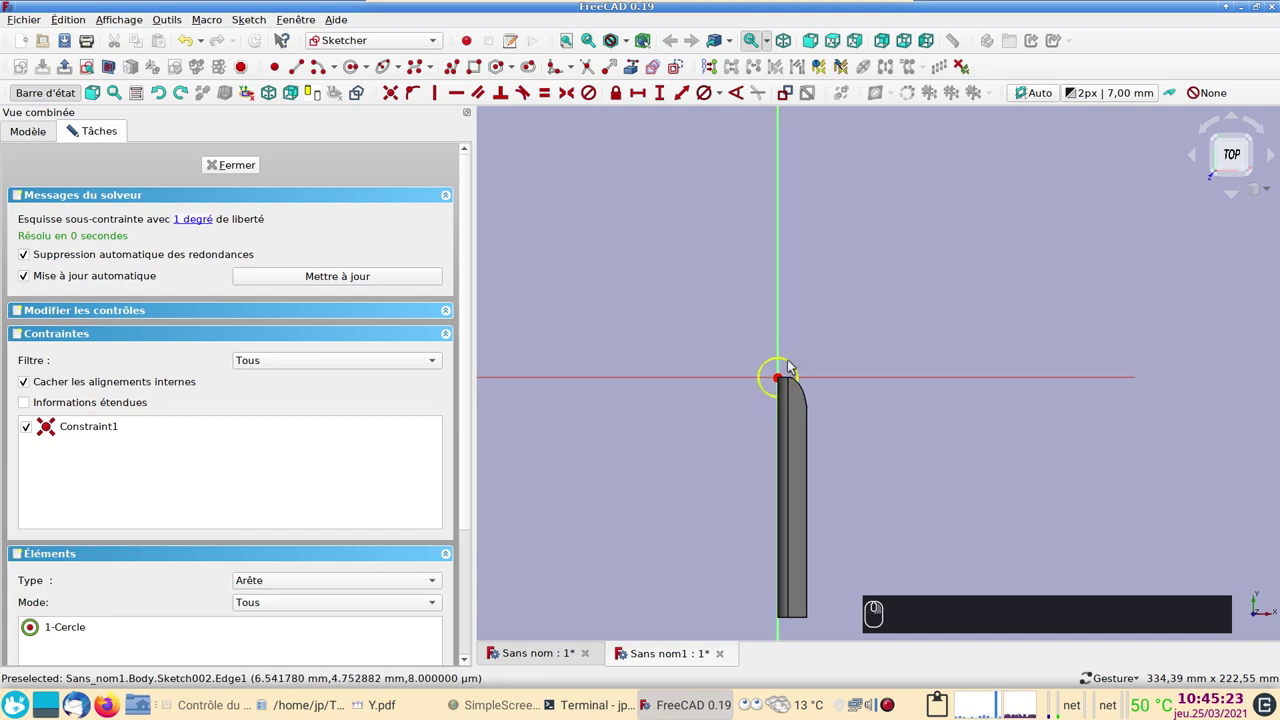
left_click(793, 364)
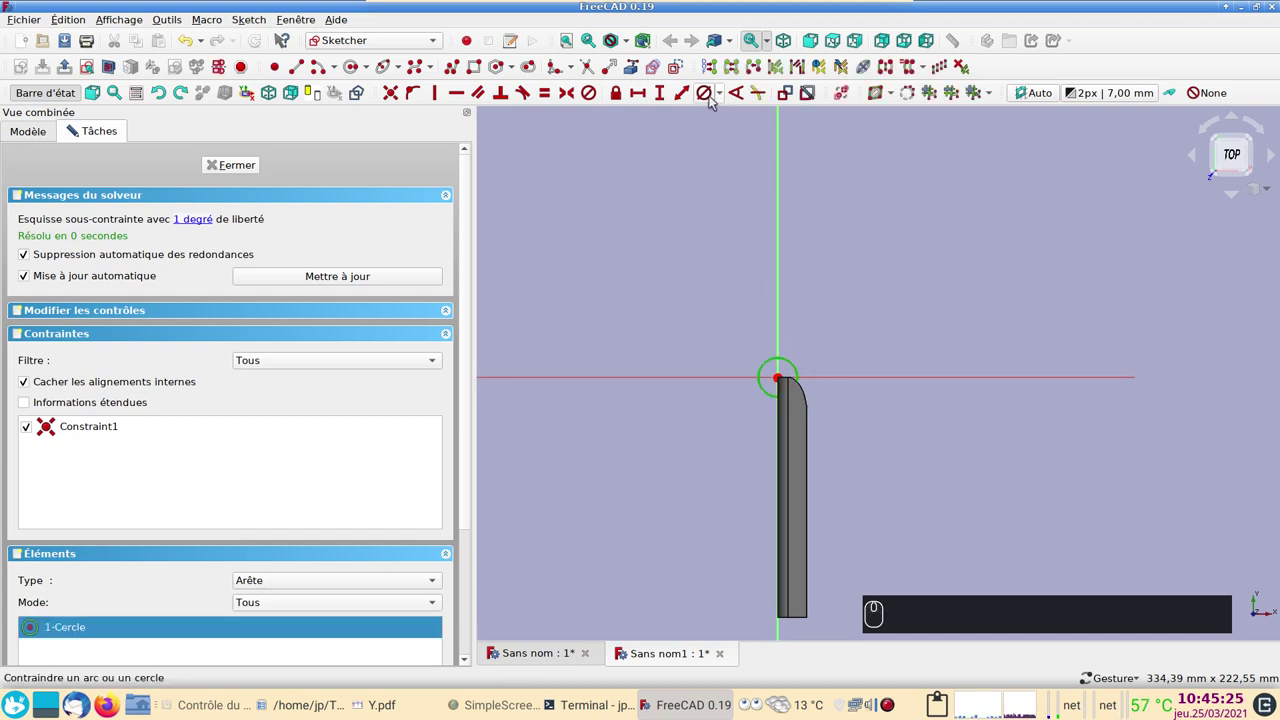
left_click(715, 100)
key("Return")
left_click(248, 168)
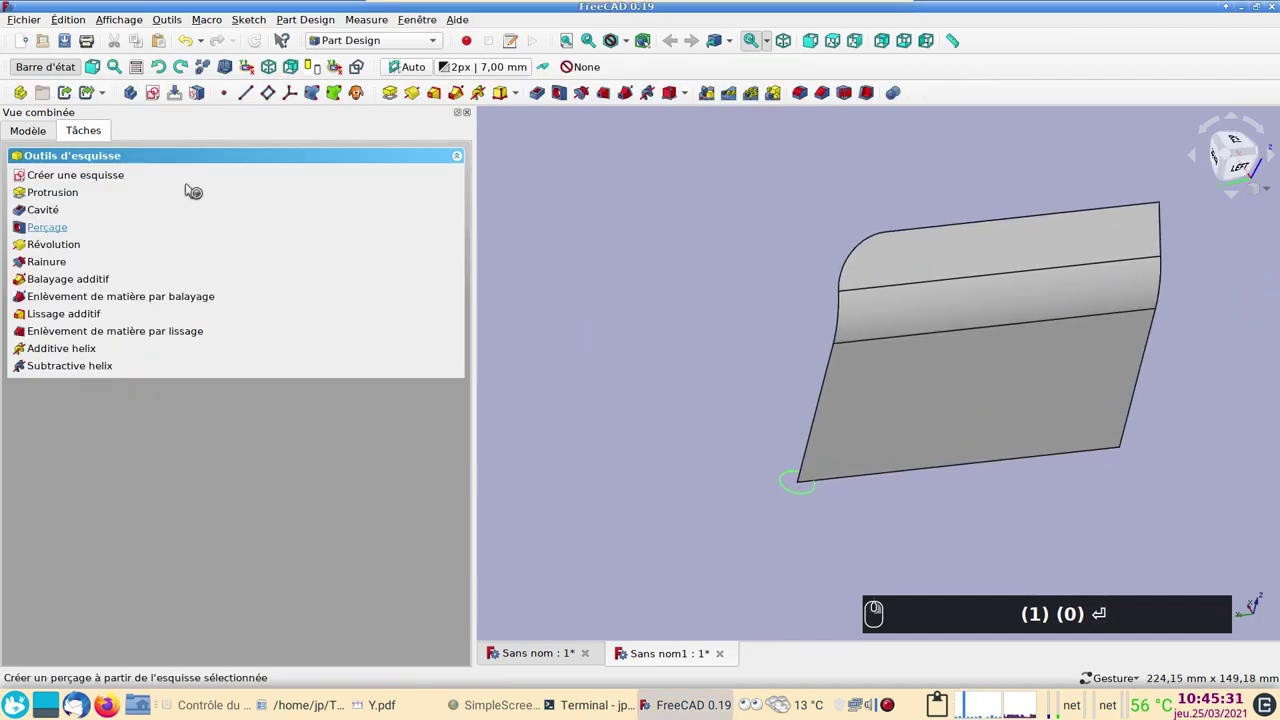
- Start an Additive Pipe of the circle sketch along Slice.0 edges Edge3, Edge6 and Edge8
left_click(27, 134)
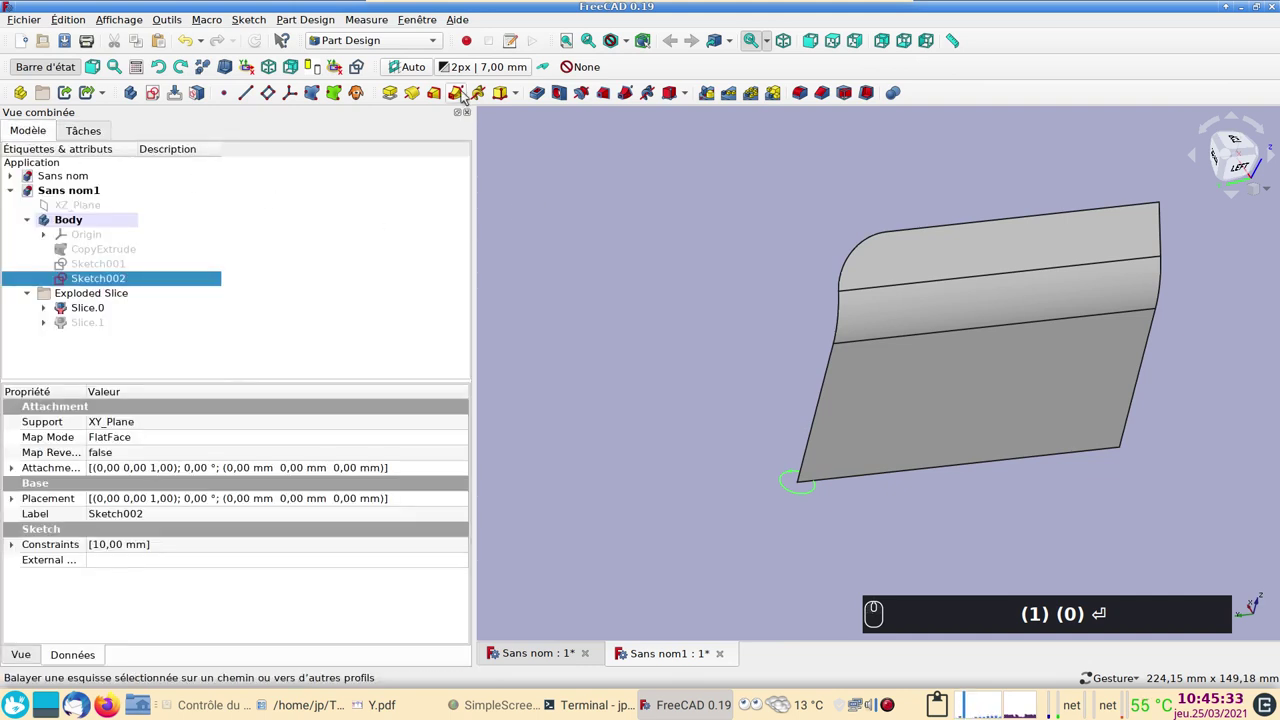
left_click(463, 95)
left_click(190, 344)
type("(1) (0) ⏎")
left_click(817, 439)
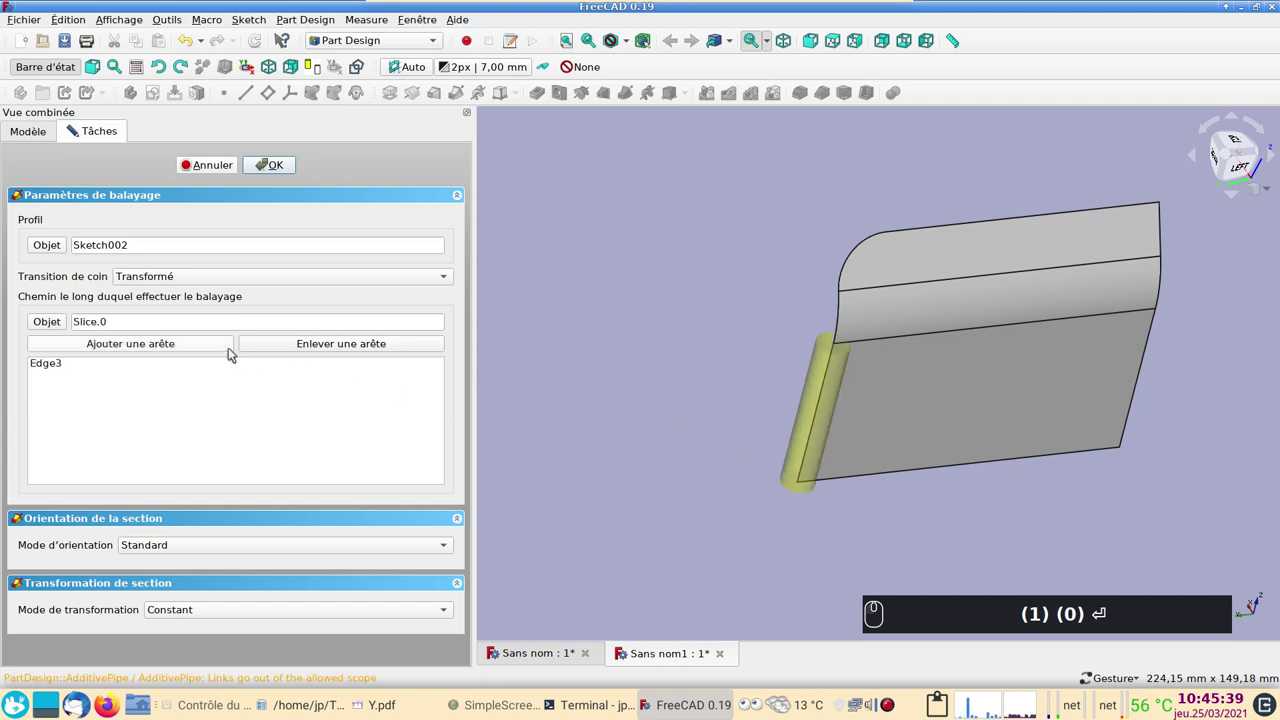
left_click(227, 347)
left_click(848, 329)
left_click(230, 344)
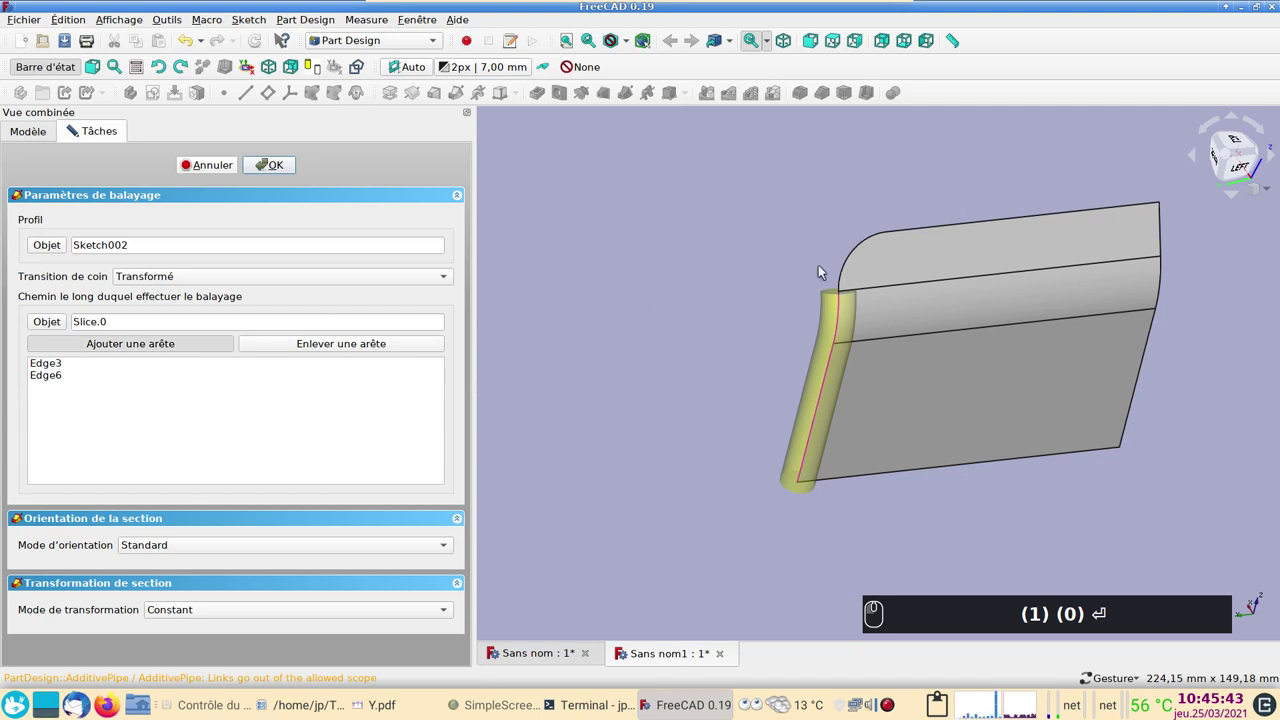
left_click(846, 277)
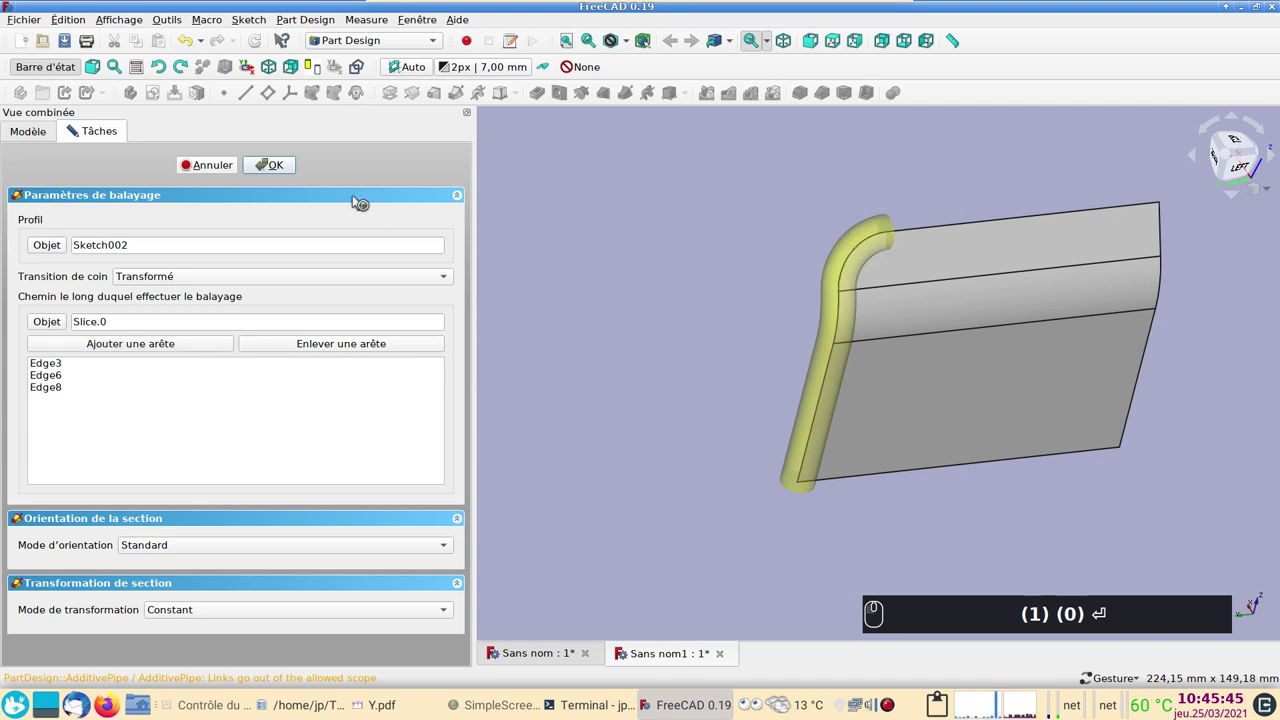
- Confirm the sweep with an independent copy of the path and hide the sliced surface
left_click(290, 169)
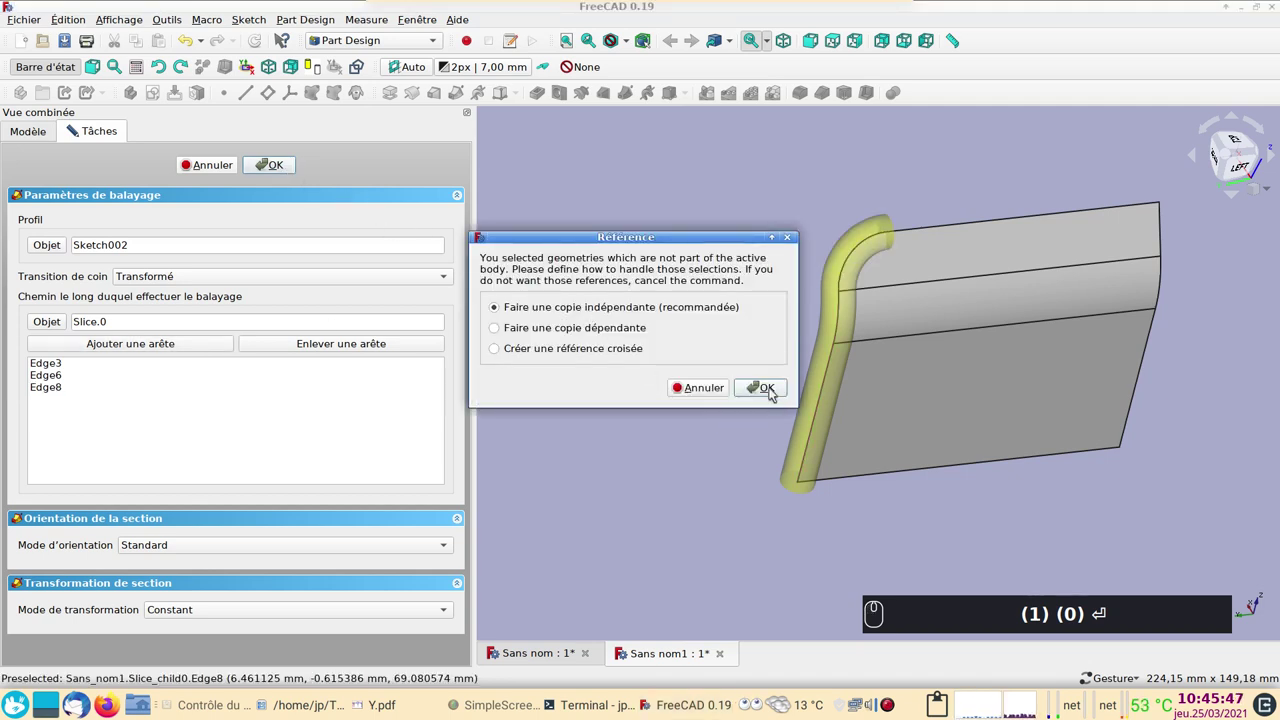
left_click(777, 391)
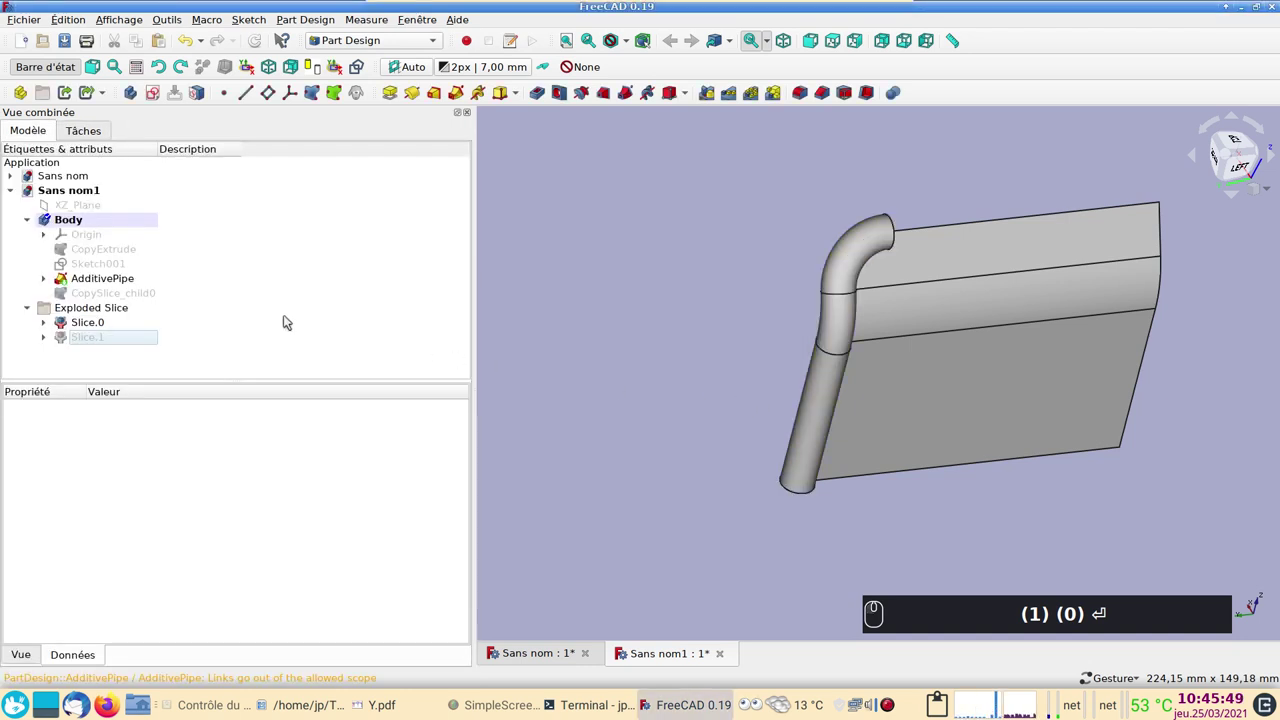
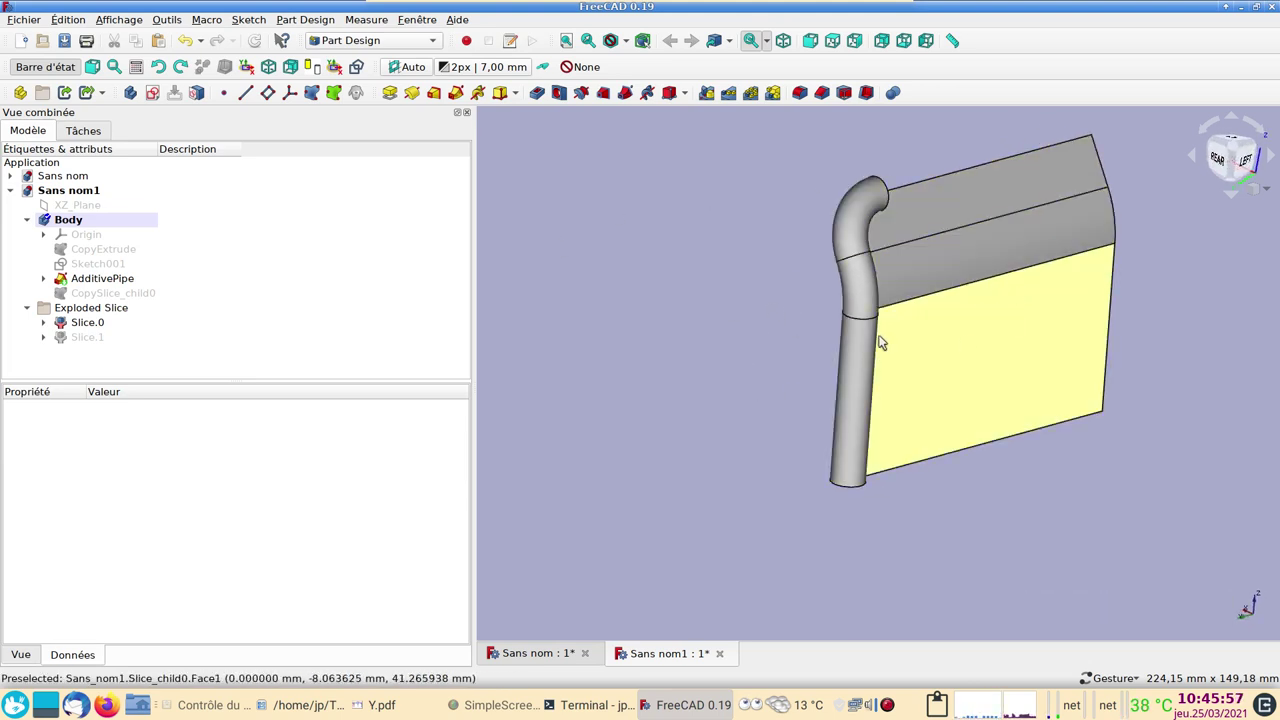
left_click(660, 316)
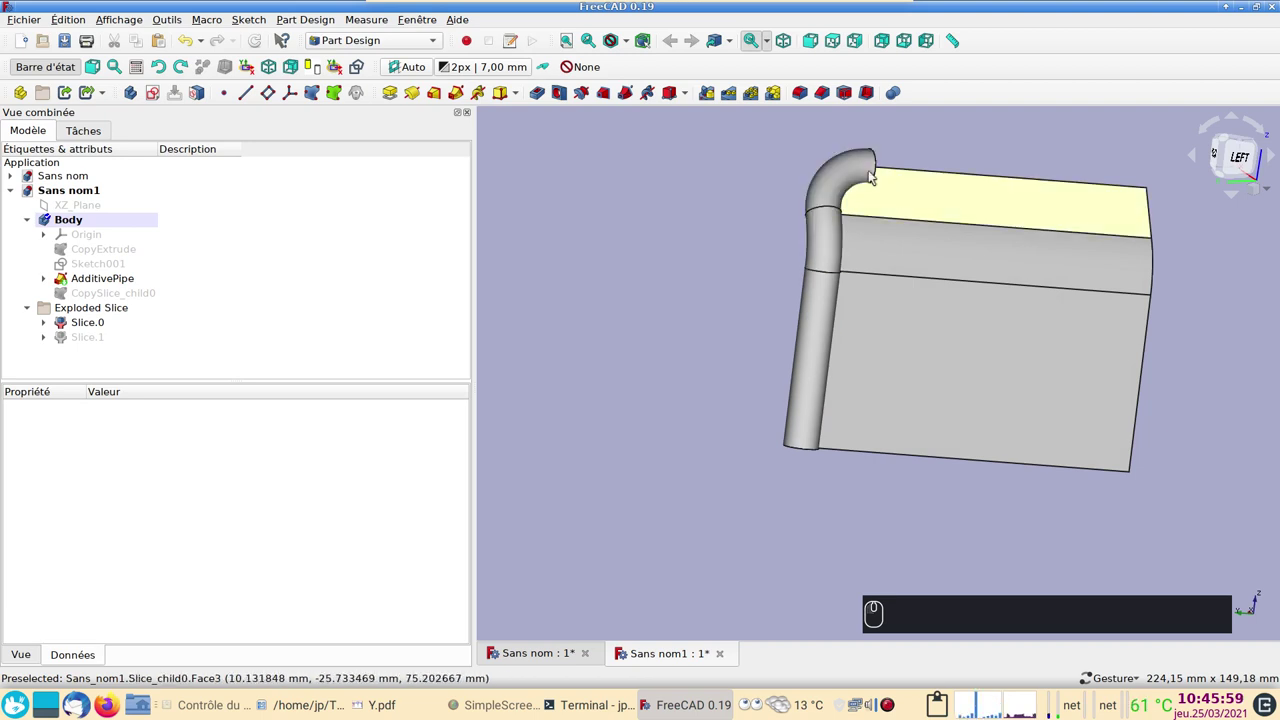
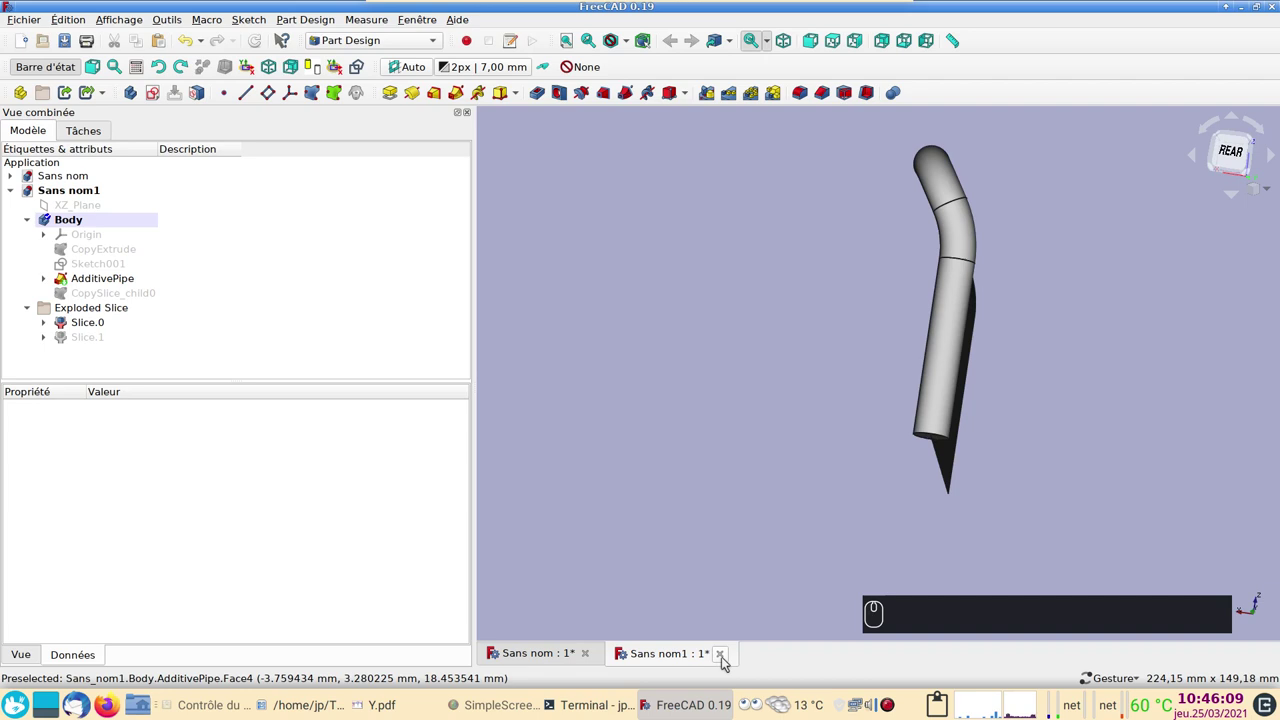
- Close the scratch Sans nom1 document without saving its changes
left_click(729, 658)
left_click(555, 362)
left_click(655, 442)
key("1")
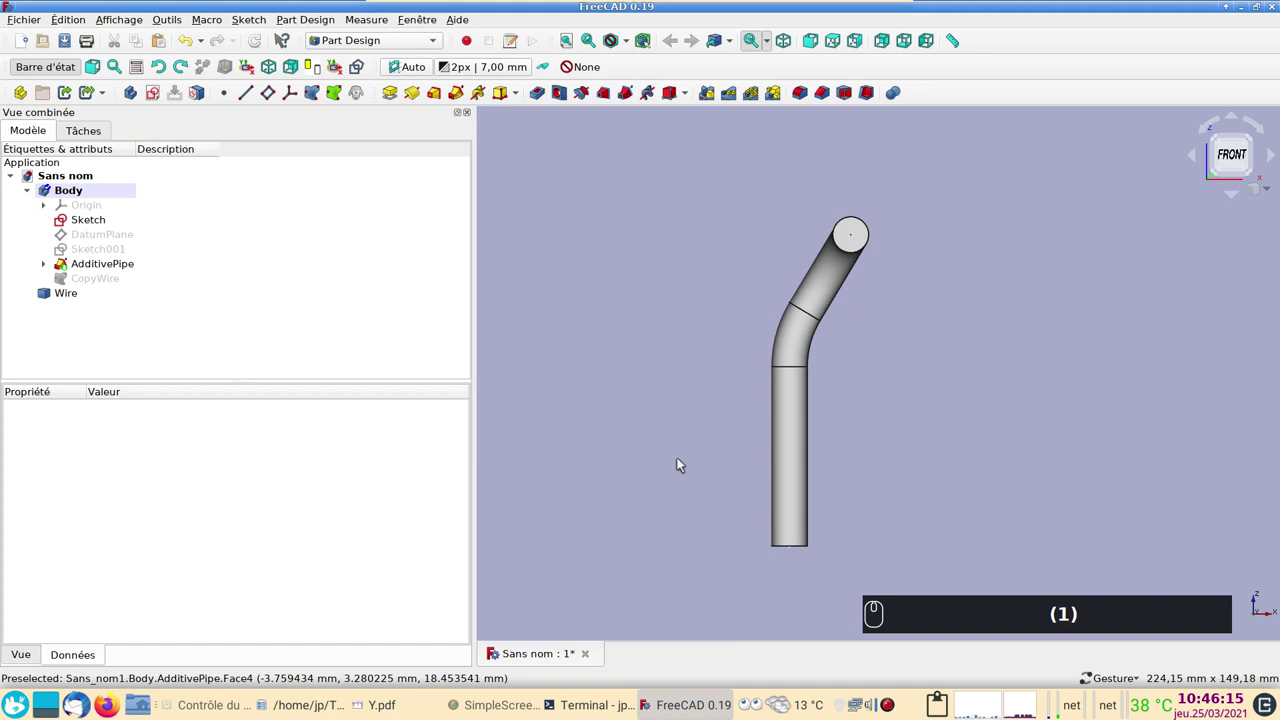
- Mirror the AdditivePipe across the vertical sketch axis to form the Y tube
left_click(89, 268)
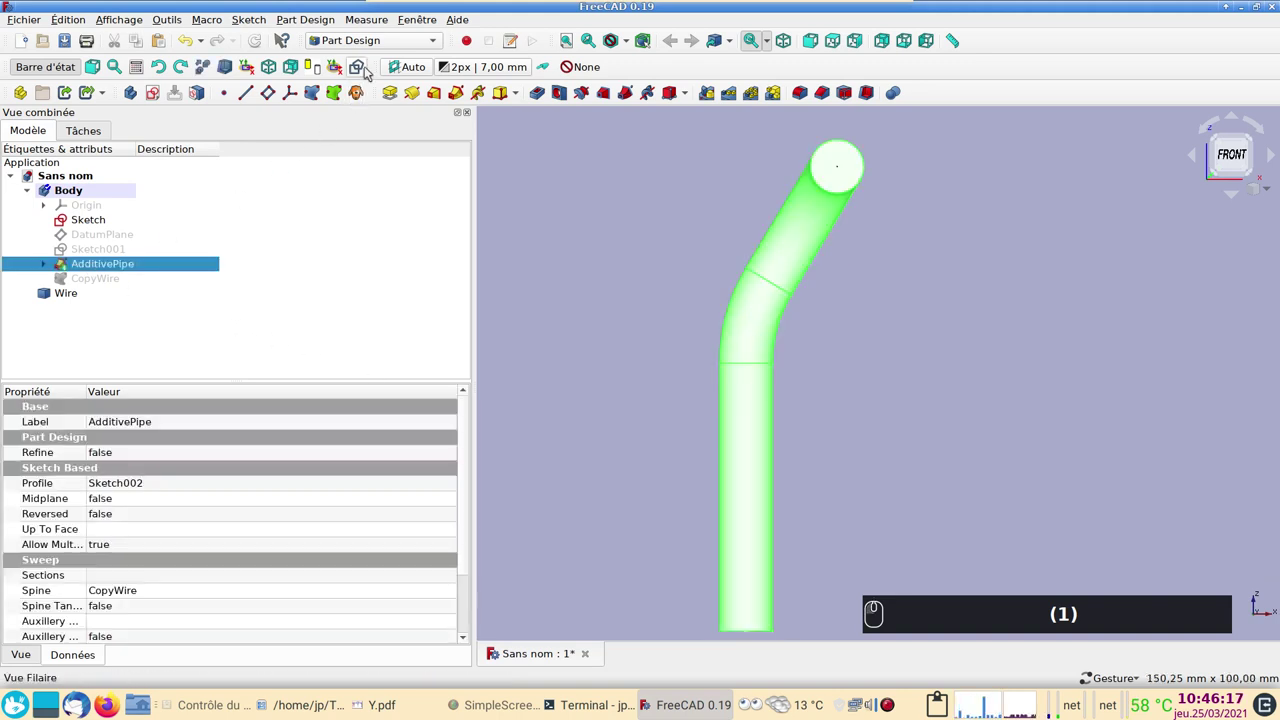
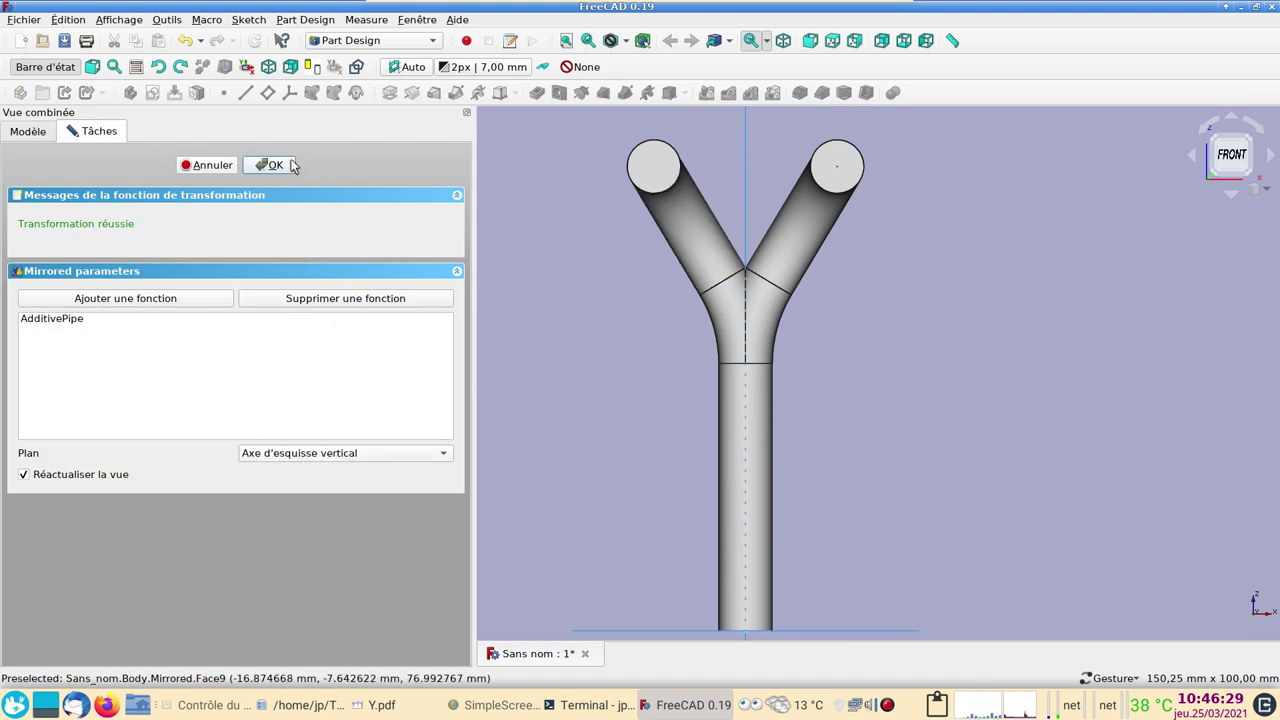
left_click(284, 162)
left_click_drag(616, 495, 643, 449)
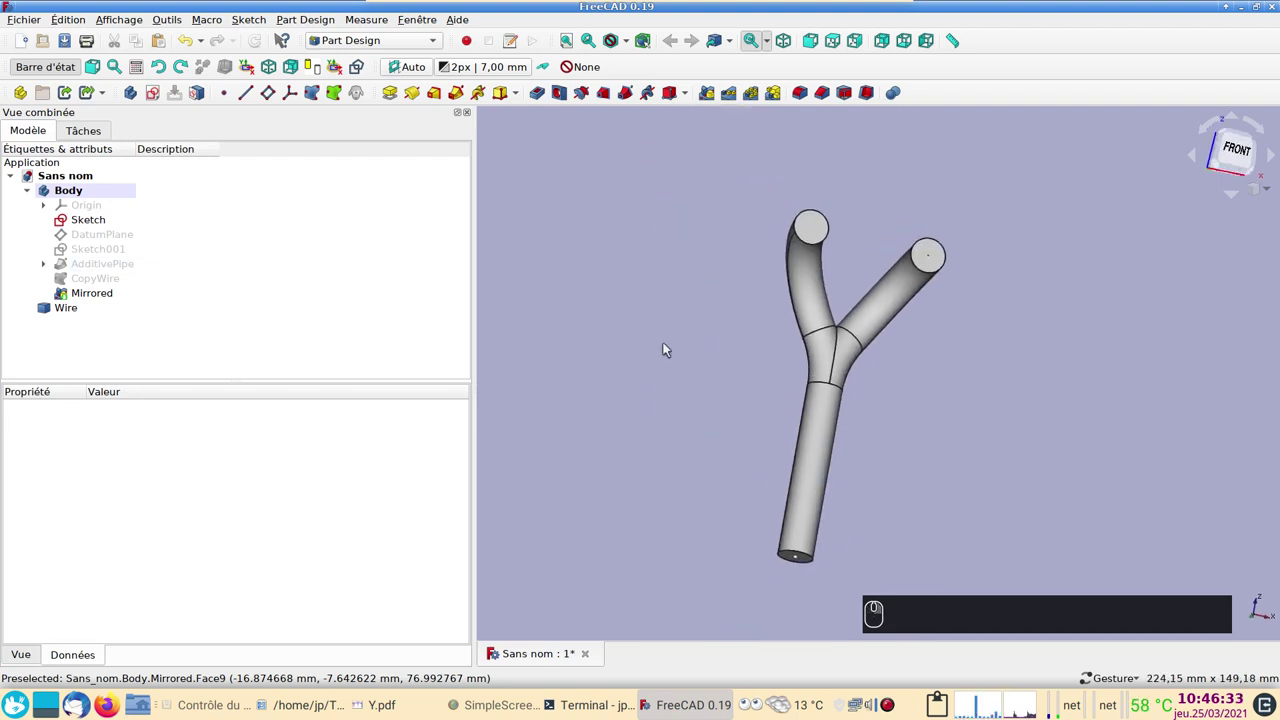
- Select the bottom end face and both top end faces of the Y tube
left_click(815, 225)
left_click(940, 265)
left_click(943, 521)
left_click(818, 479)
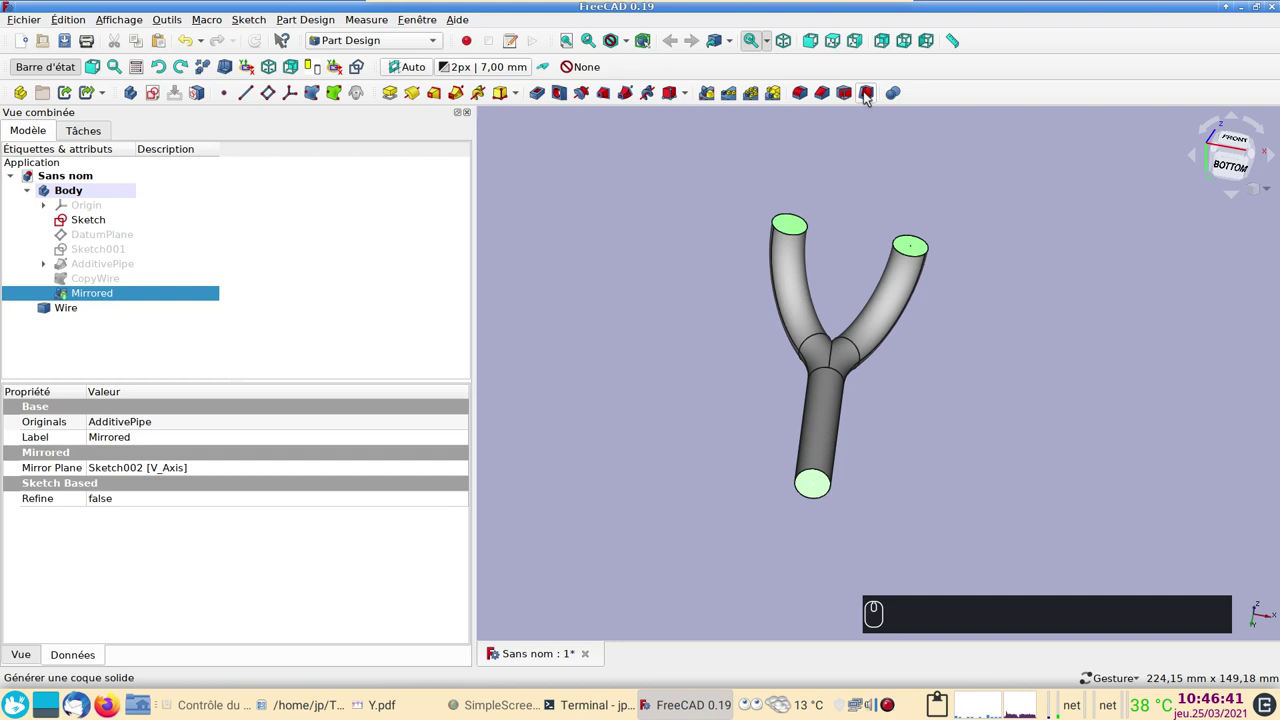
- Hollow the Y tube into a thin-walled shell with a Thickness feature on the selected end faces
left_click(867, 97)
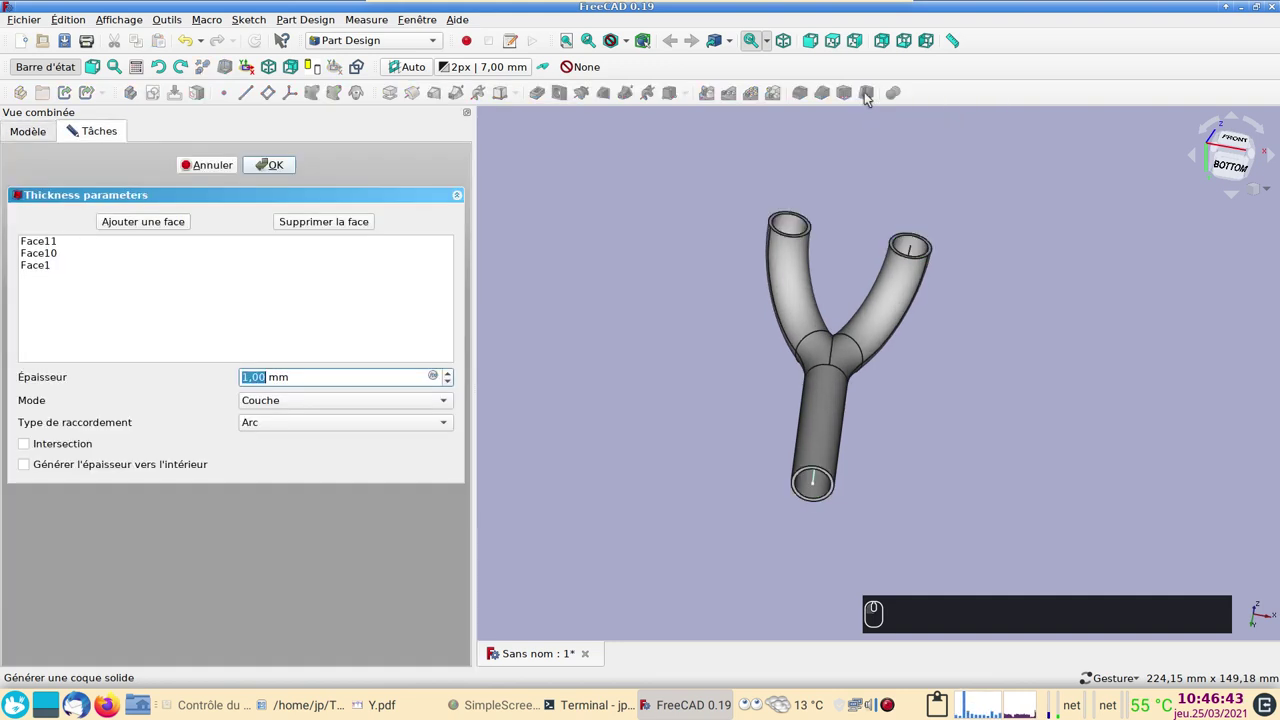
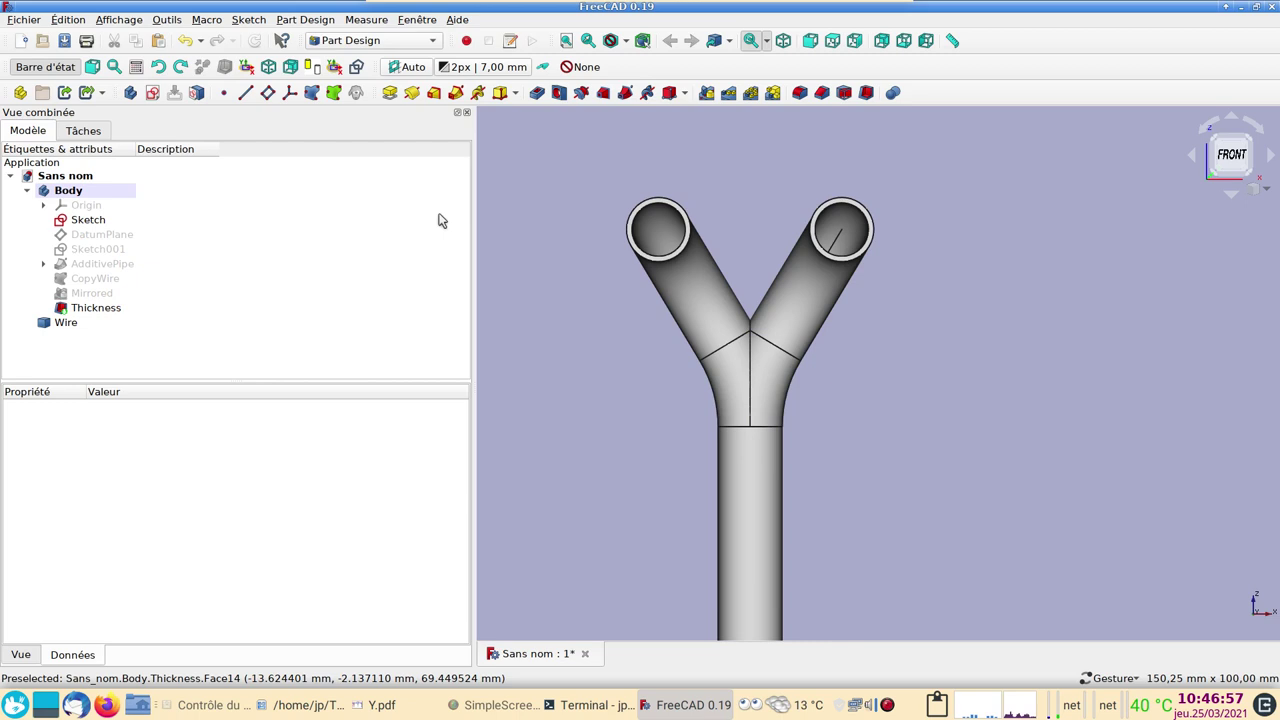
scroll("up", 3)
left_click_drag(911, 355, 846, 362)
key("1")
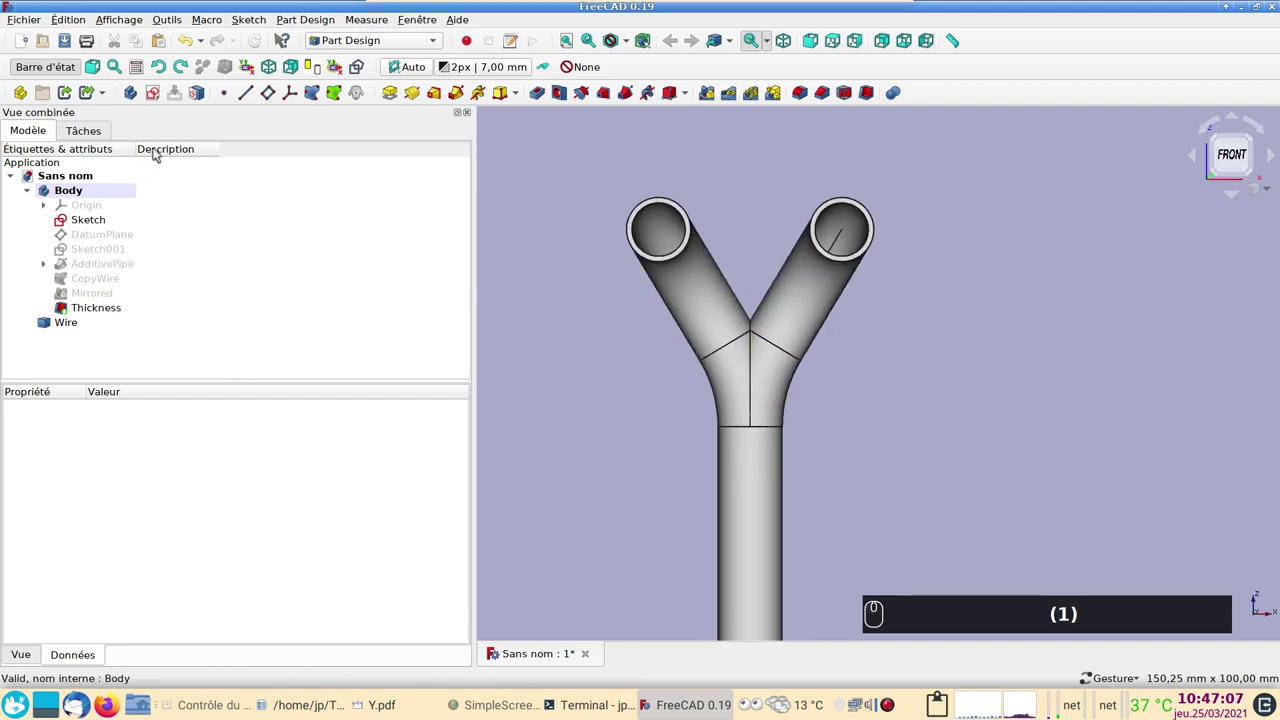
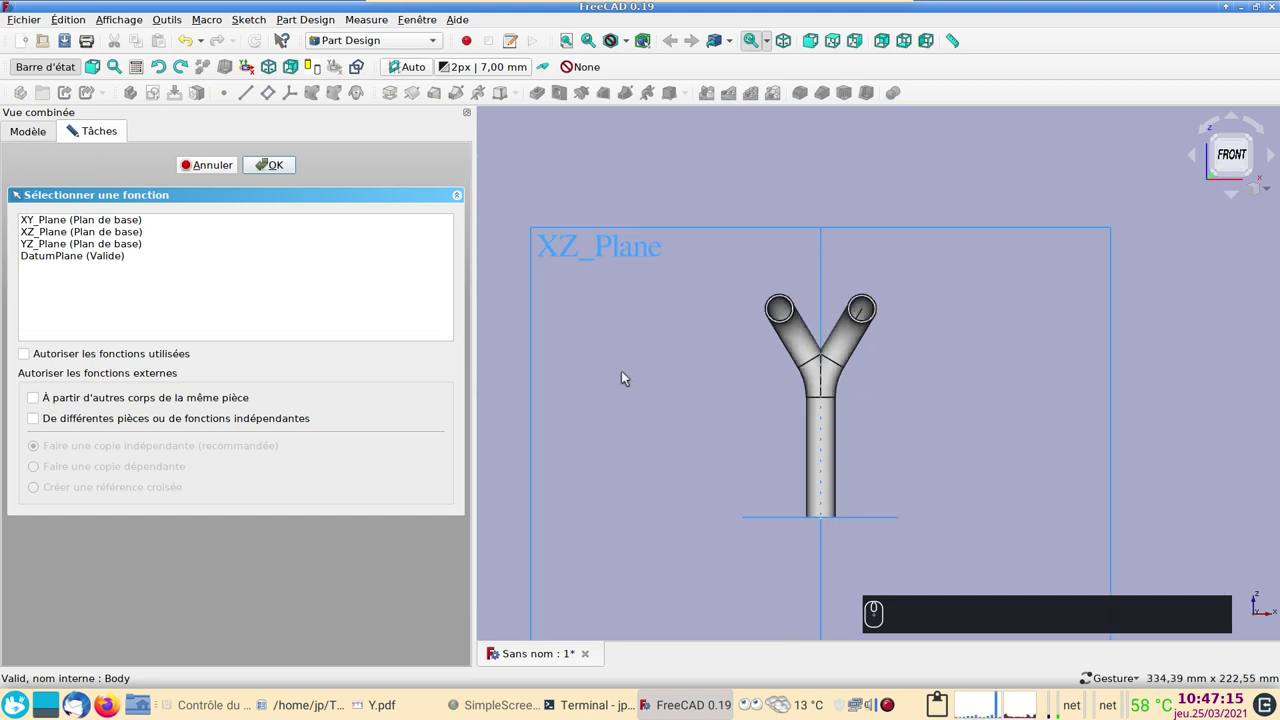
- Sketch on the XZ plane an arc centred on the vertical axis with its two ends constrained level
left_click(535, 341)
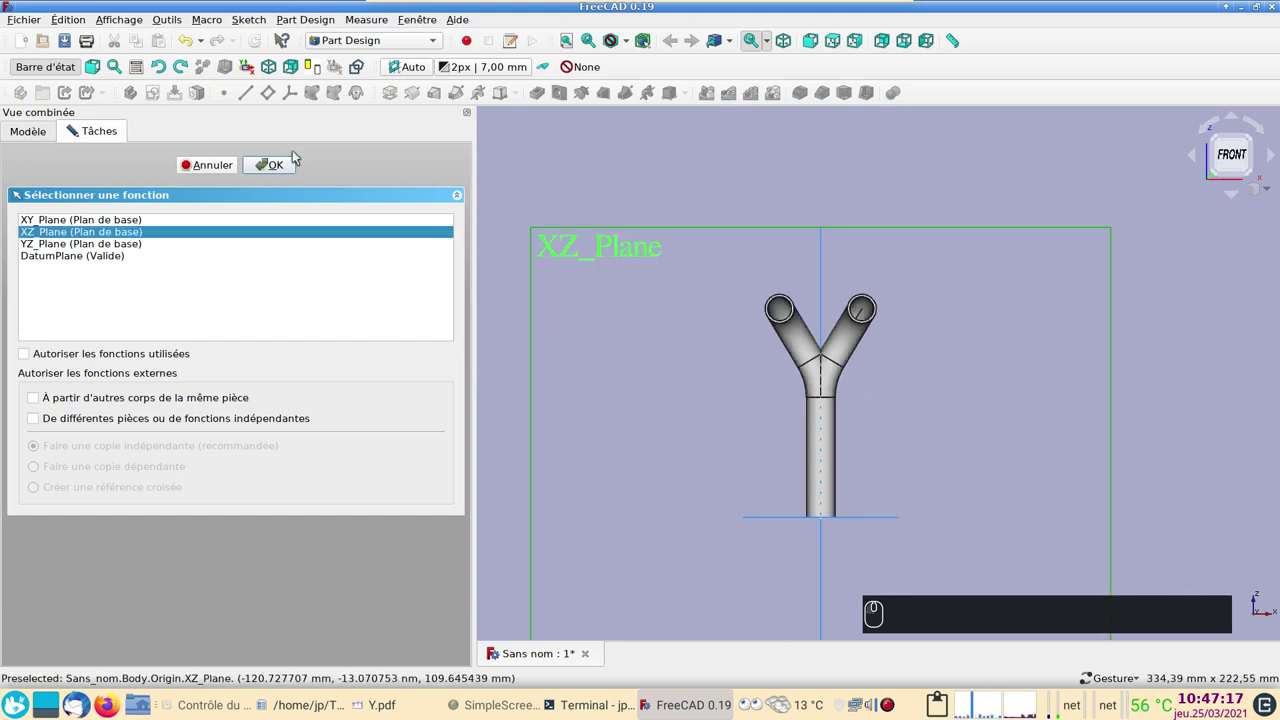
left_click(269, 164)
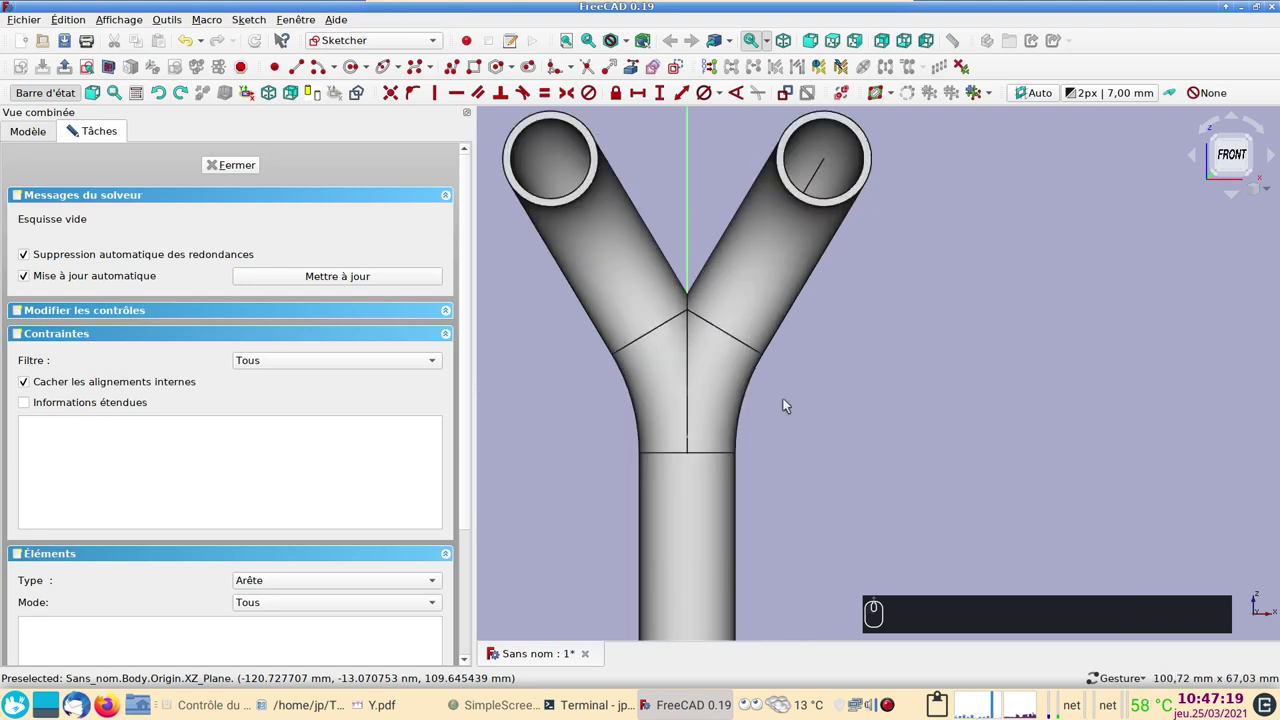
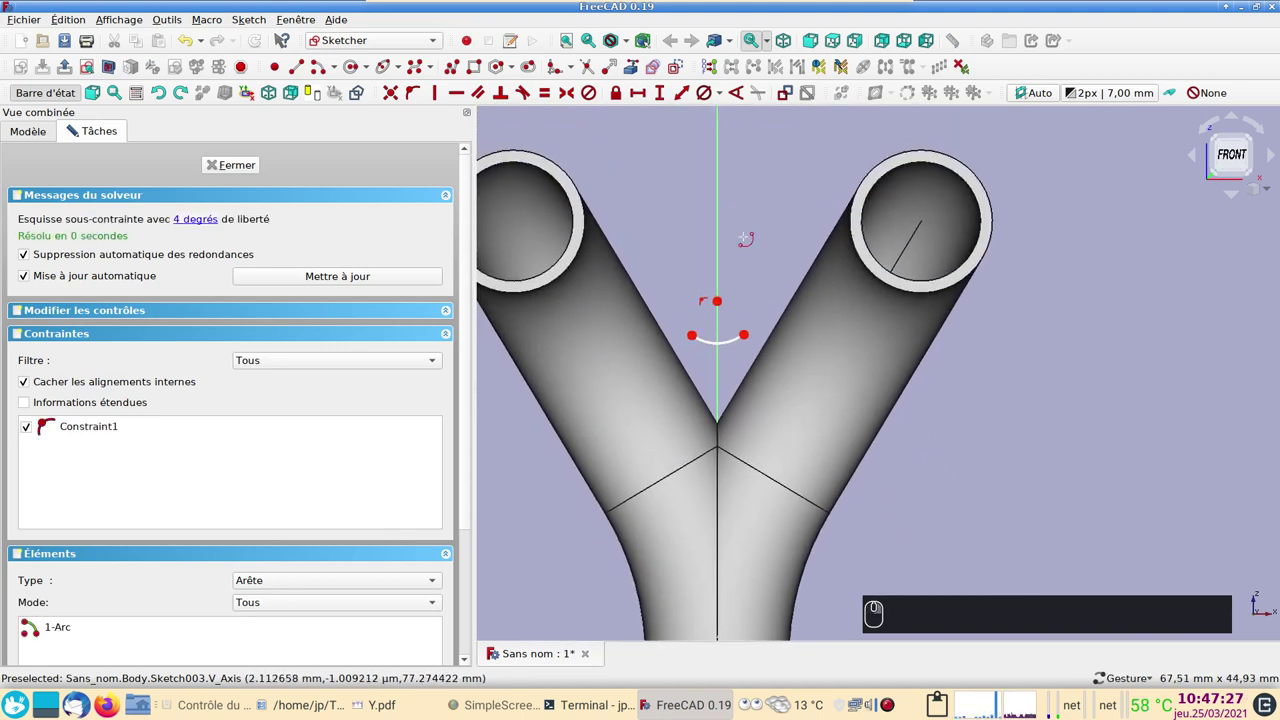
left_click(750, 339)
left_click(700, 339)
left_click(464, 92)
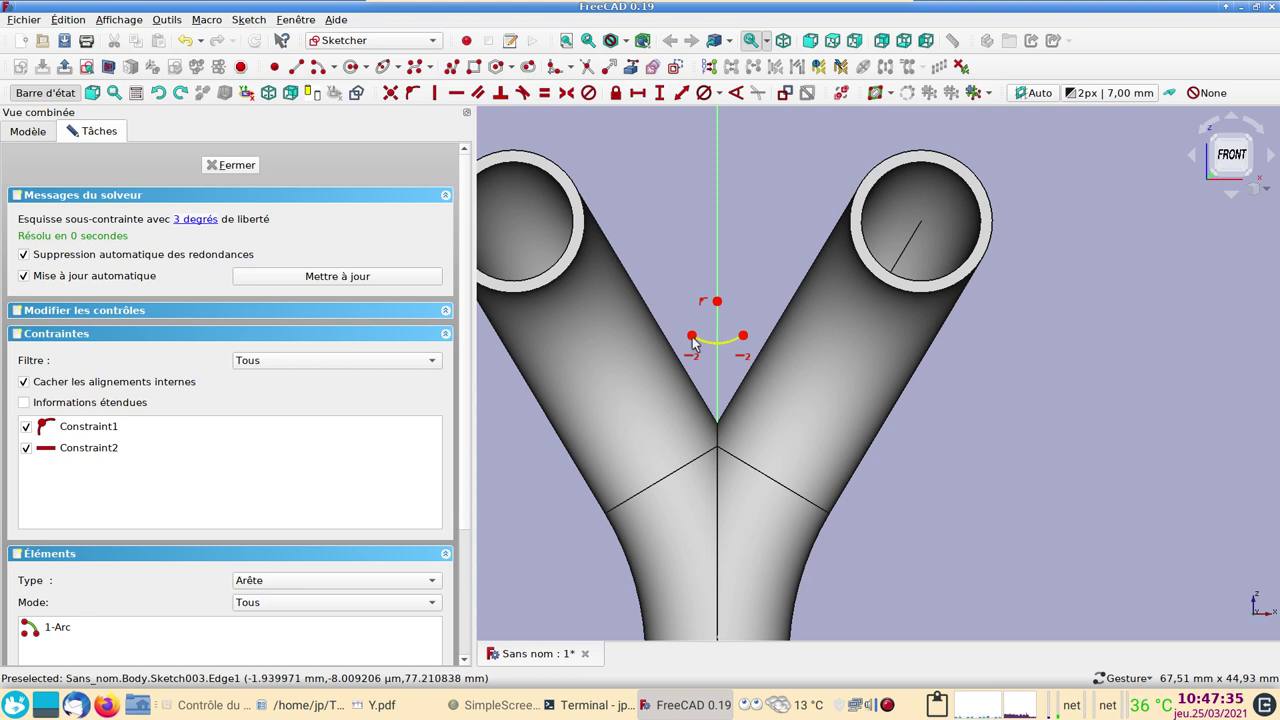
- Join the arc's ends with two lines meeting at a common tip below
left_click_drag(693, 336, 691, 343)
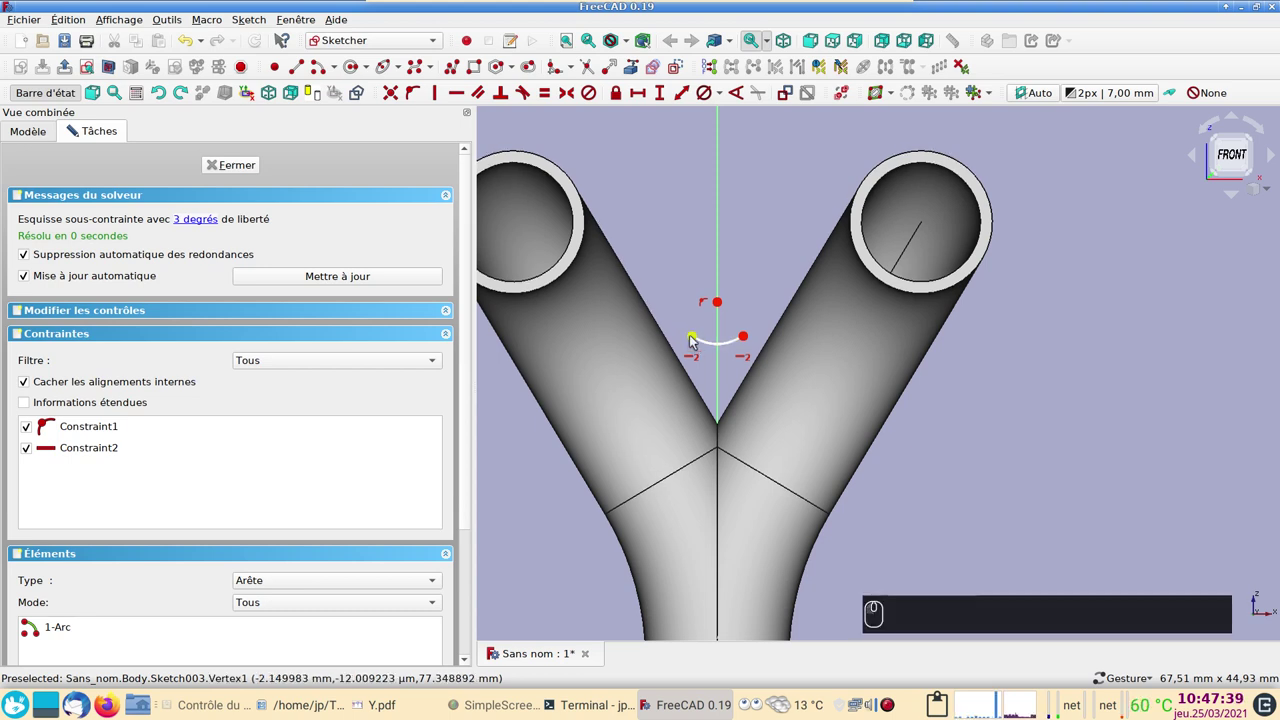
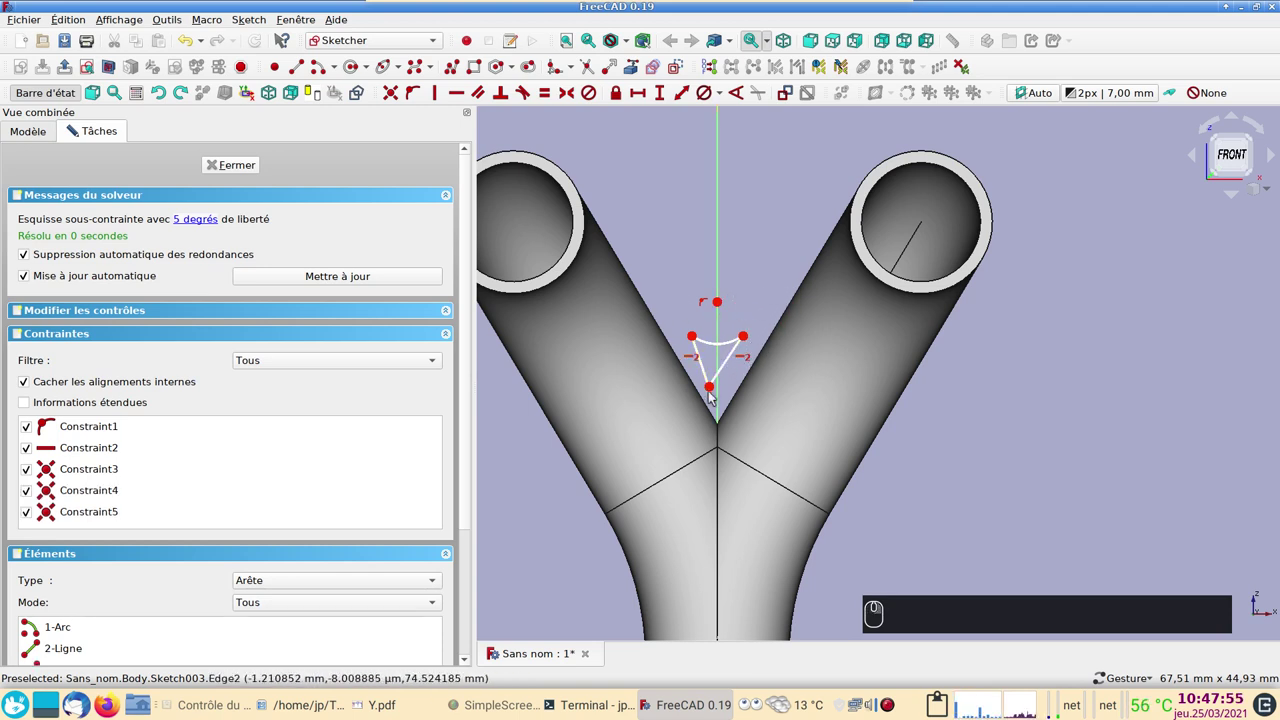
left_click(716, 390)
left_click(725, 401)
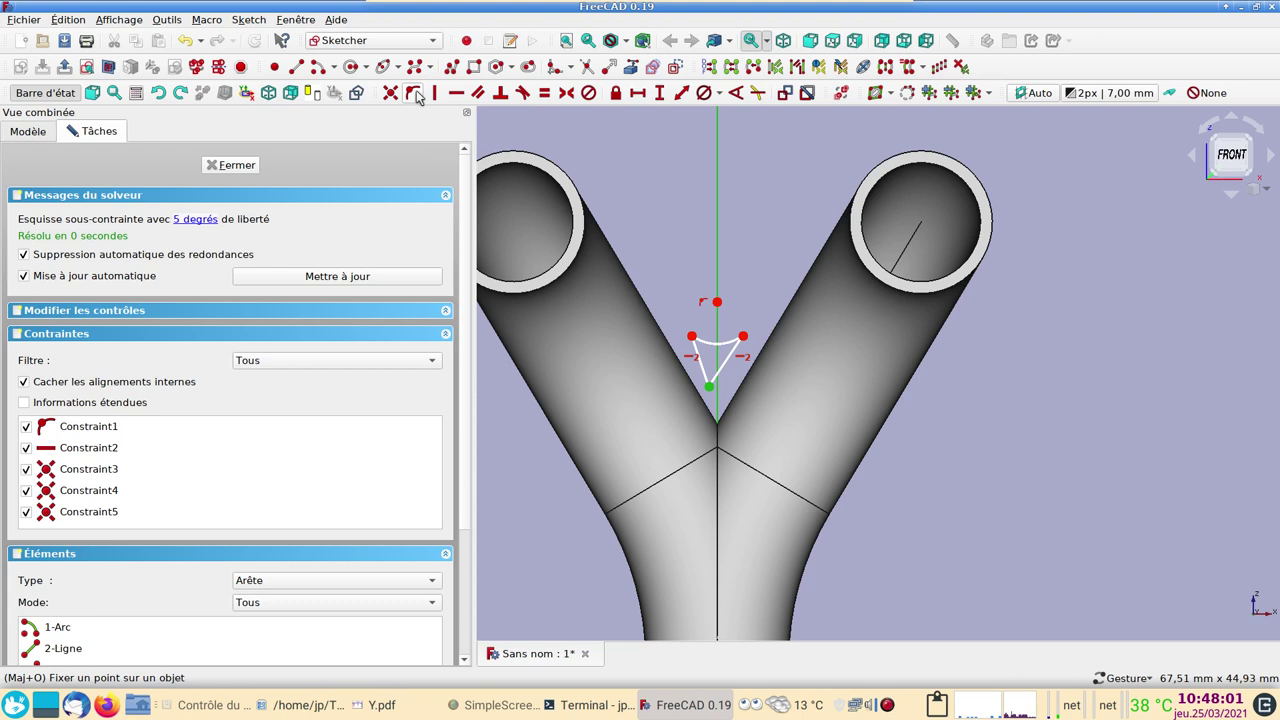
- Keep the tip on the vertical axis and set a 10 mm height from tip to arc end
left_click(423, 95)
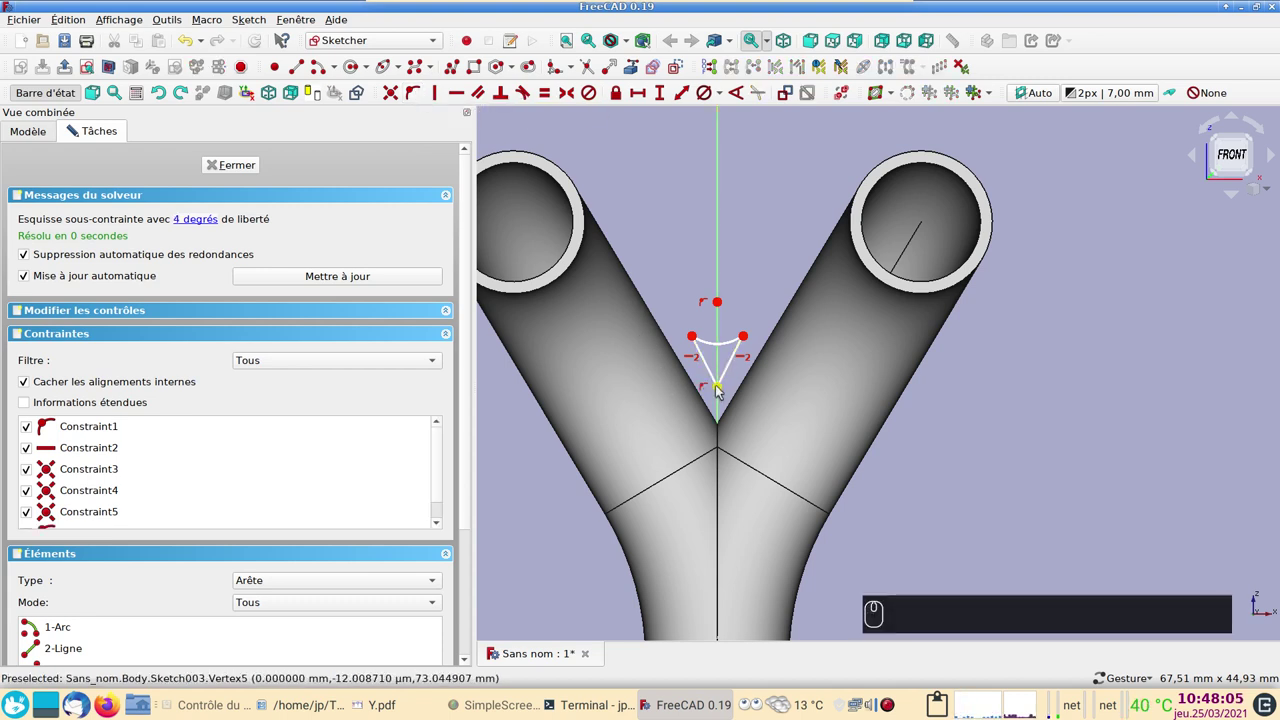
left_click(721, 389)
left_click(748, 338)
left_click(669, 103)
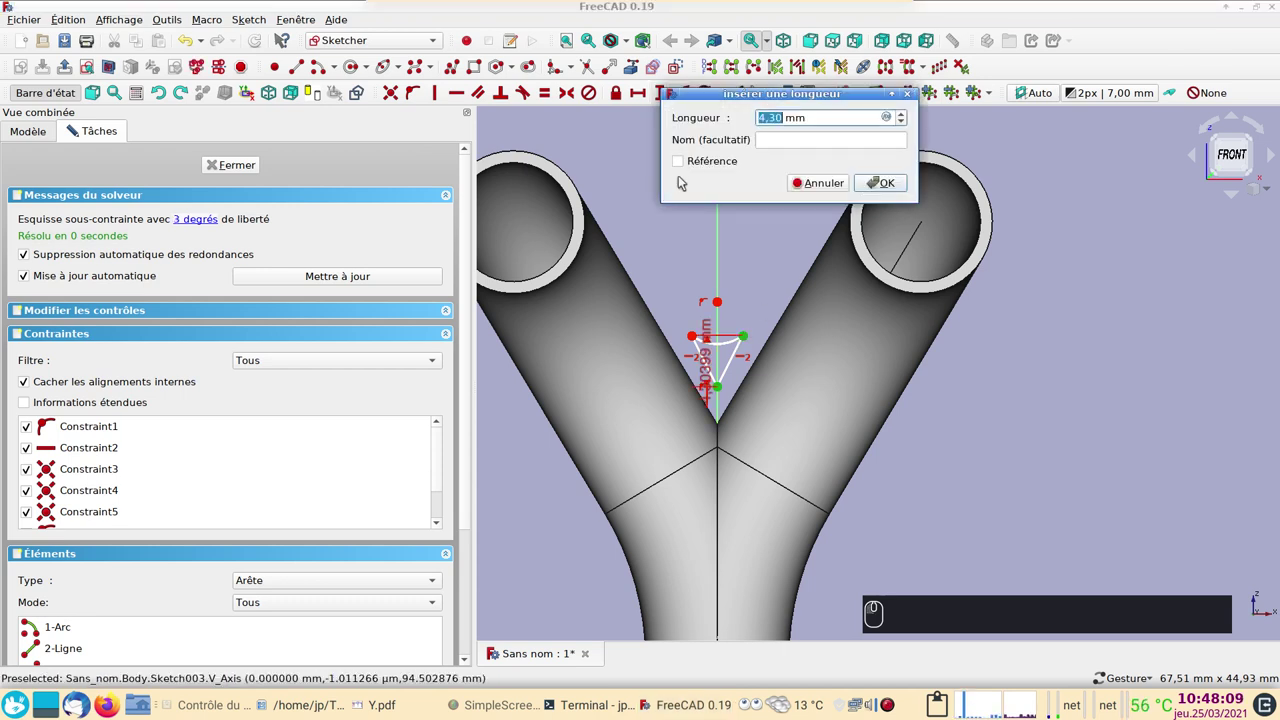
key("Return")
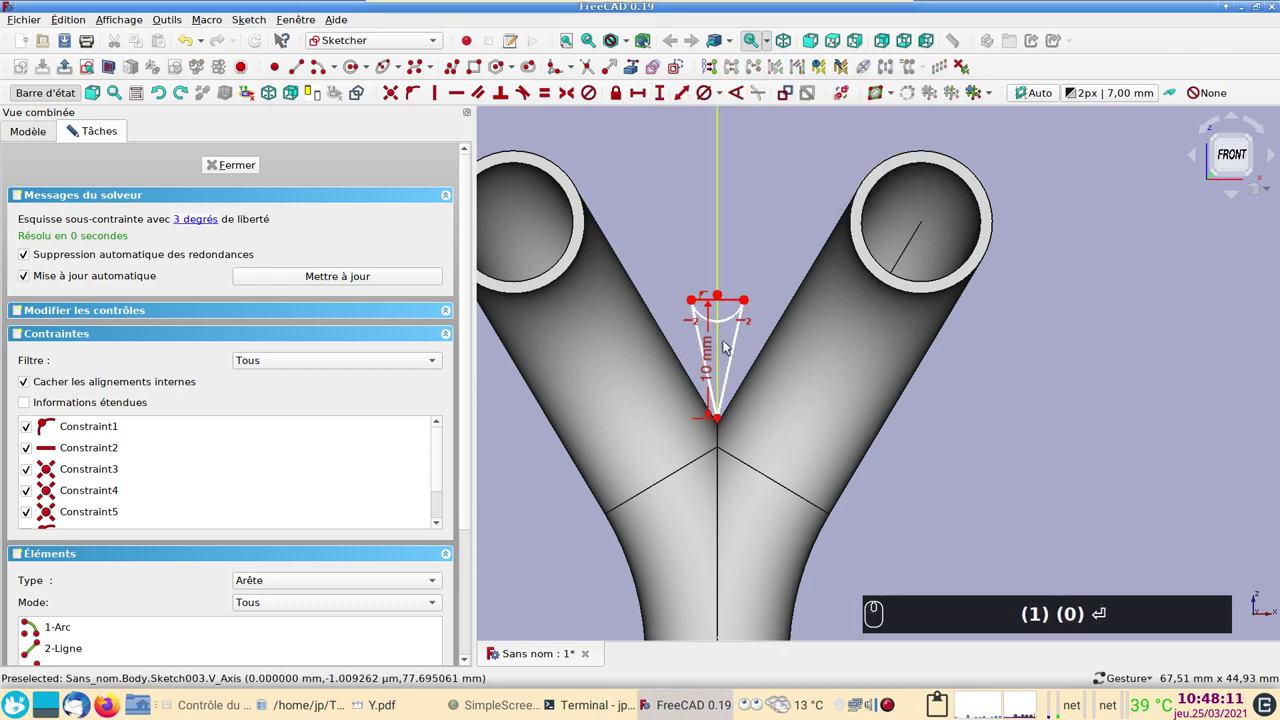
- Give the arc a 10 mm radius and move the dimension aside
left_click(737, 320)
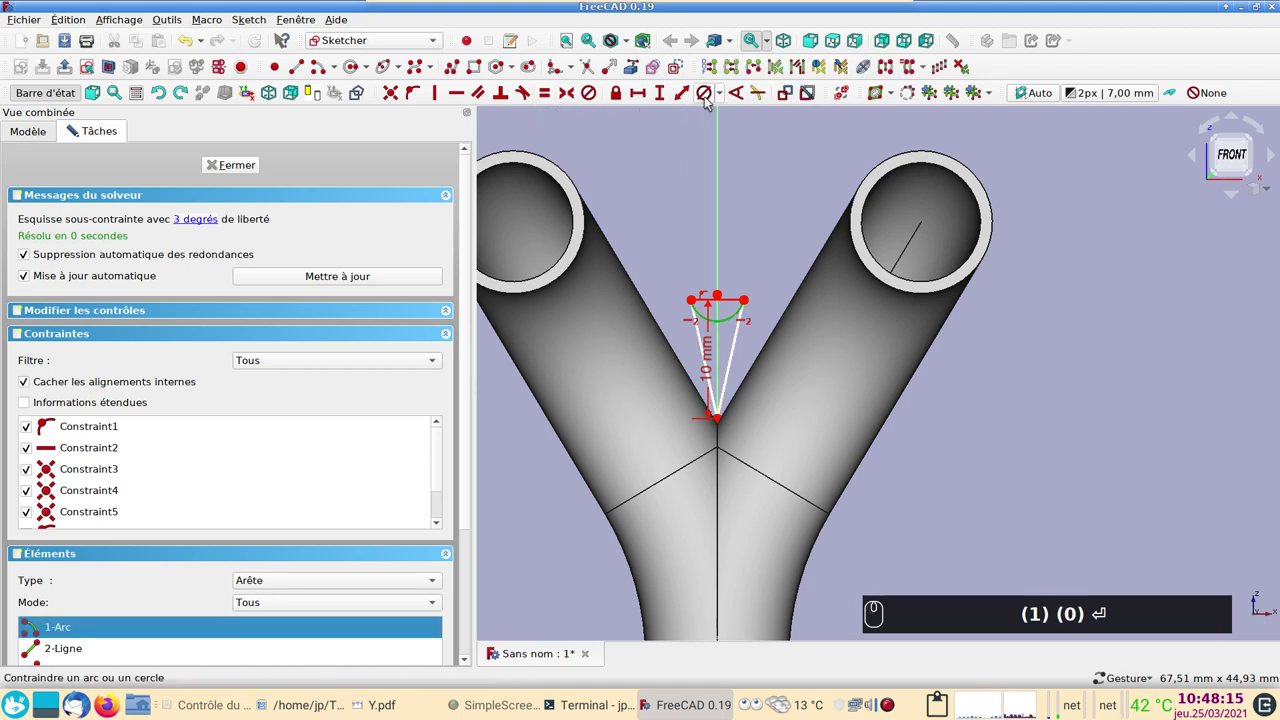
left_click(730, 92)
left_click(724, 94)
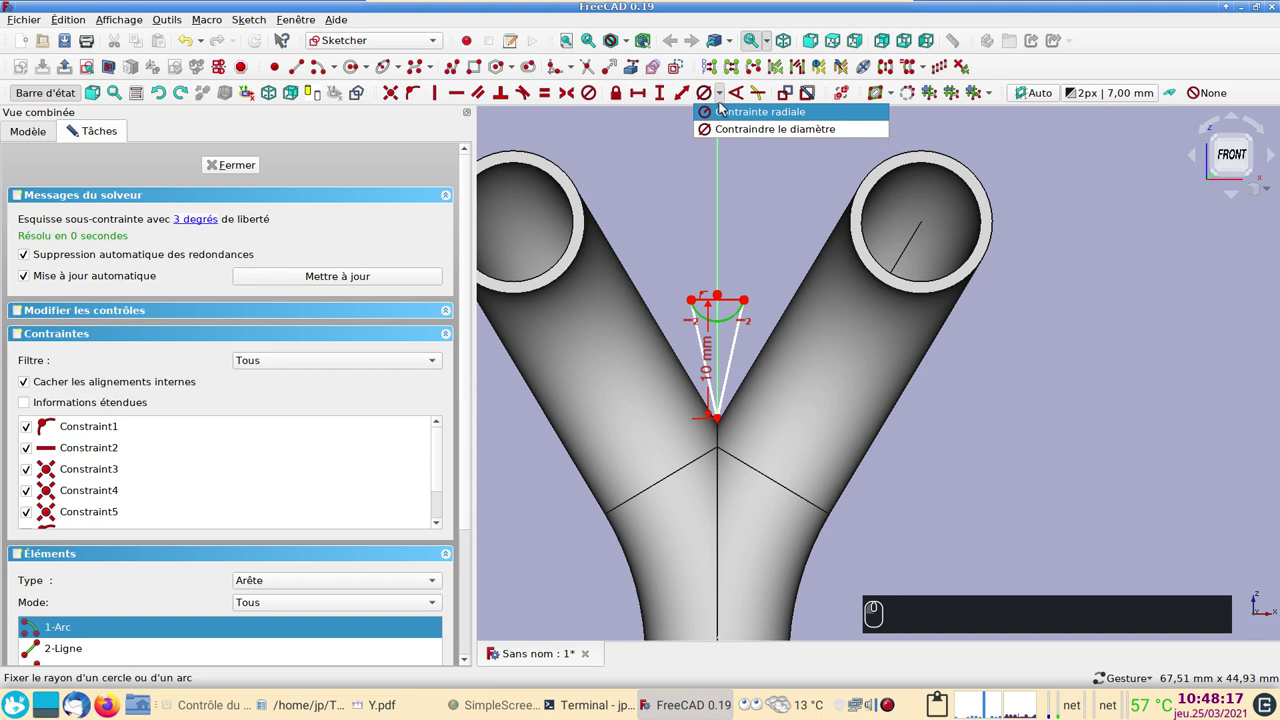
left_click(725, 108)
key("Return")
key("Return")
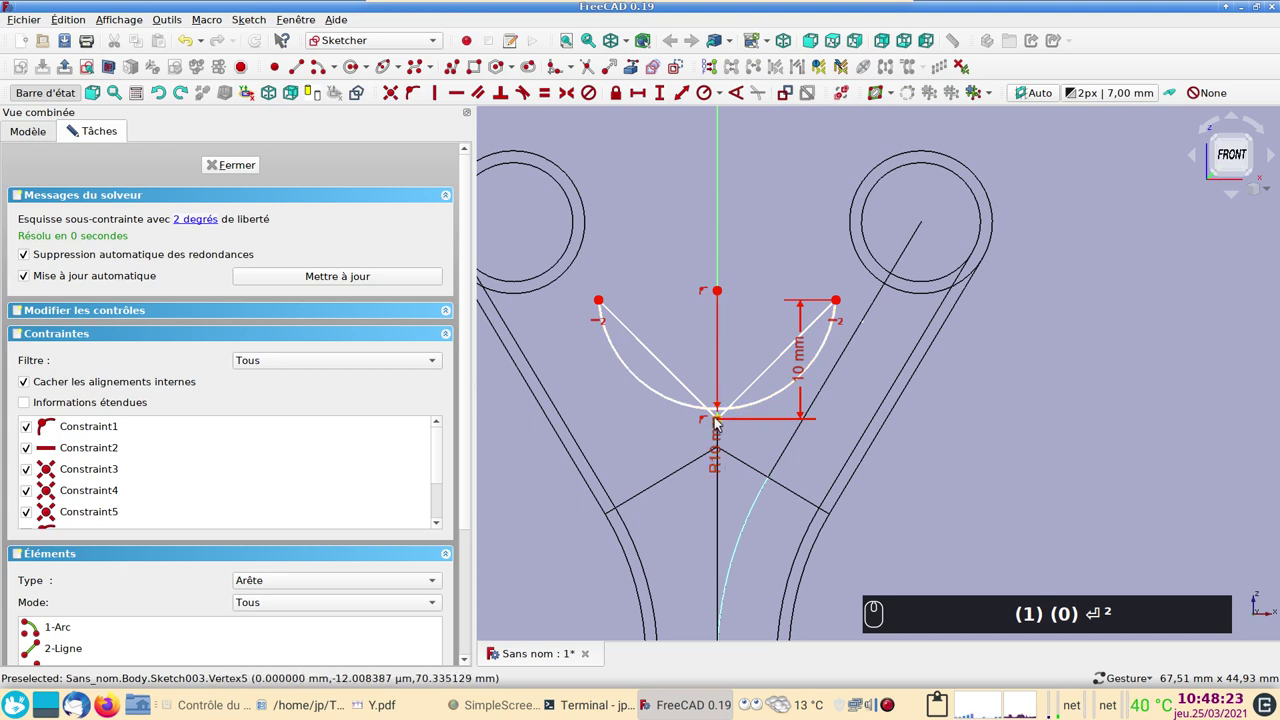
left_click_drag(725, 425, 740, 476)
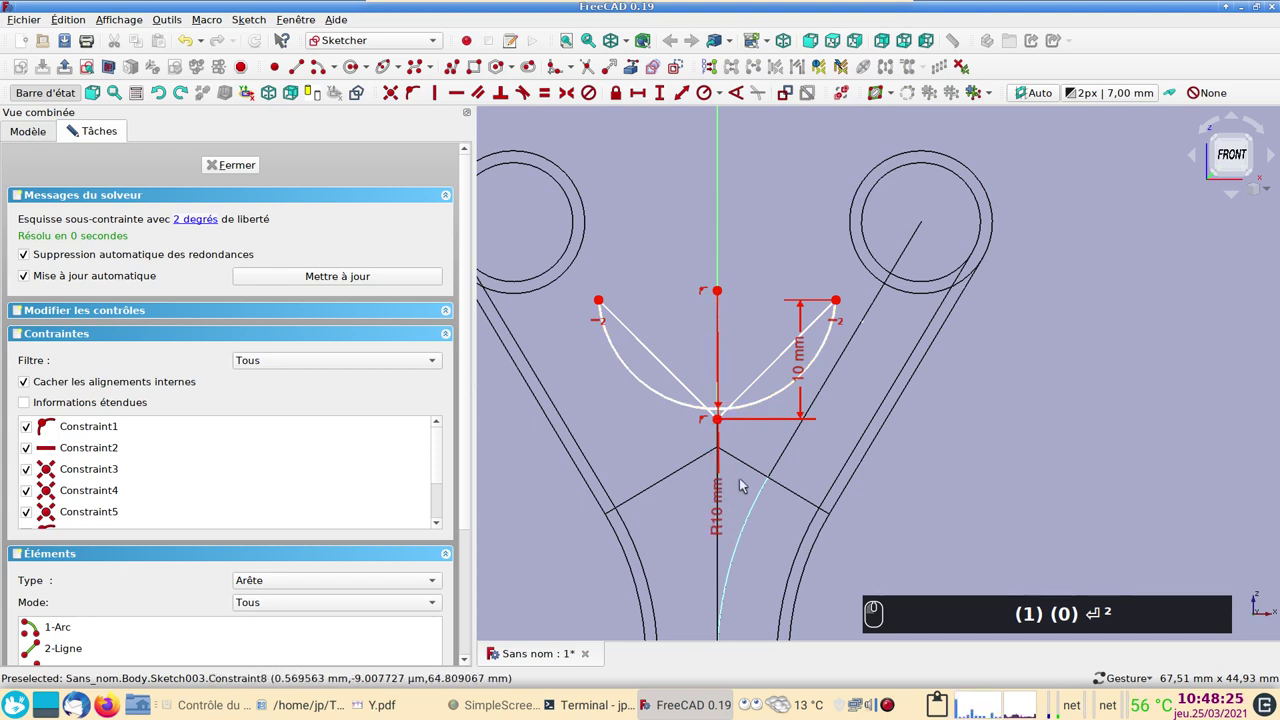
- Reposition the fan shape along the axis and adjust a 10 mm dimension
left_click_drag(722, 420, 754, 559)
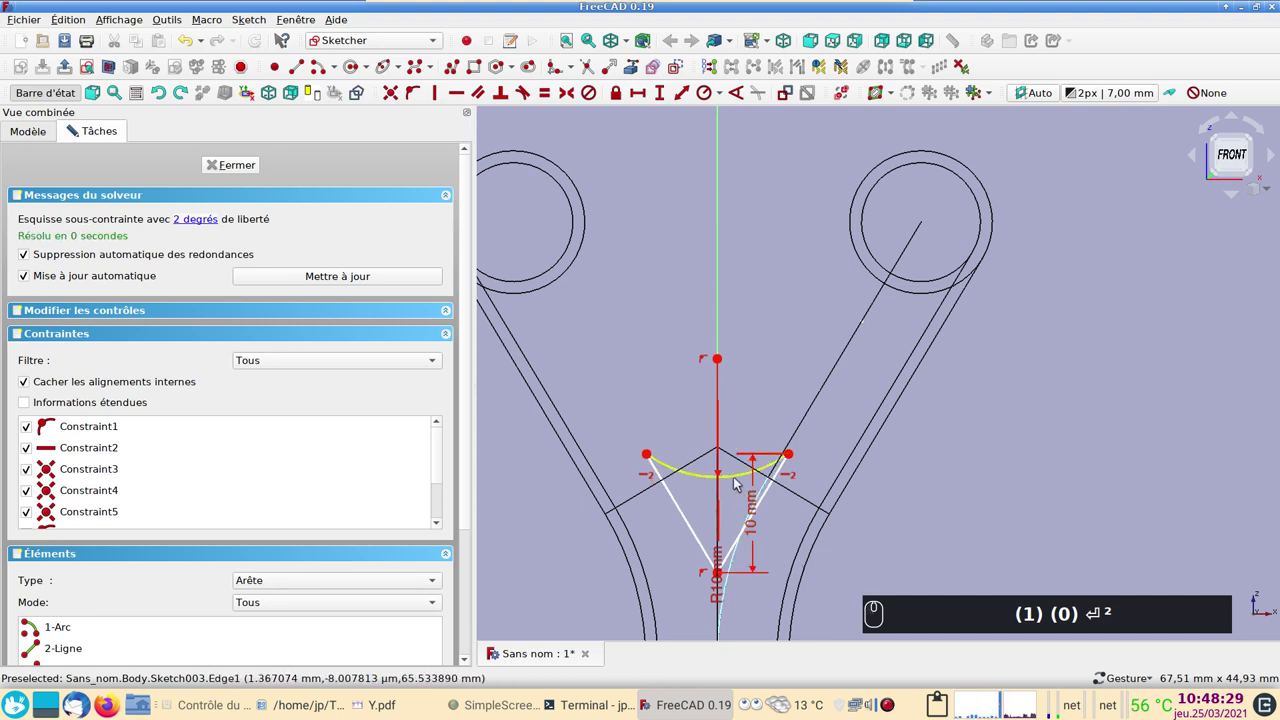
left_click(794, 457)
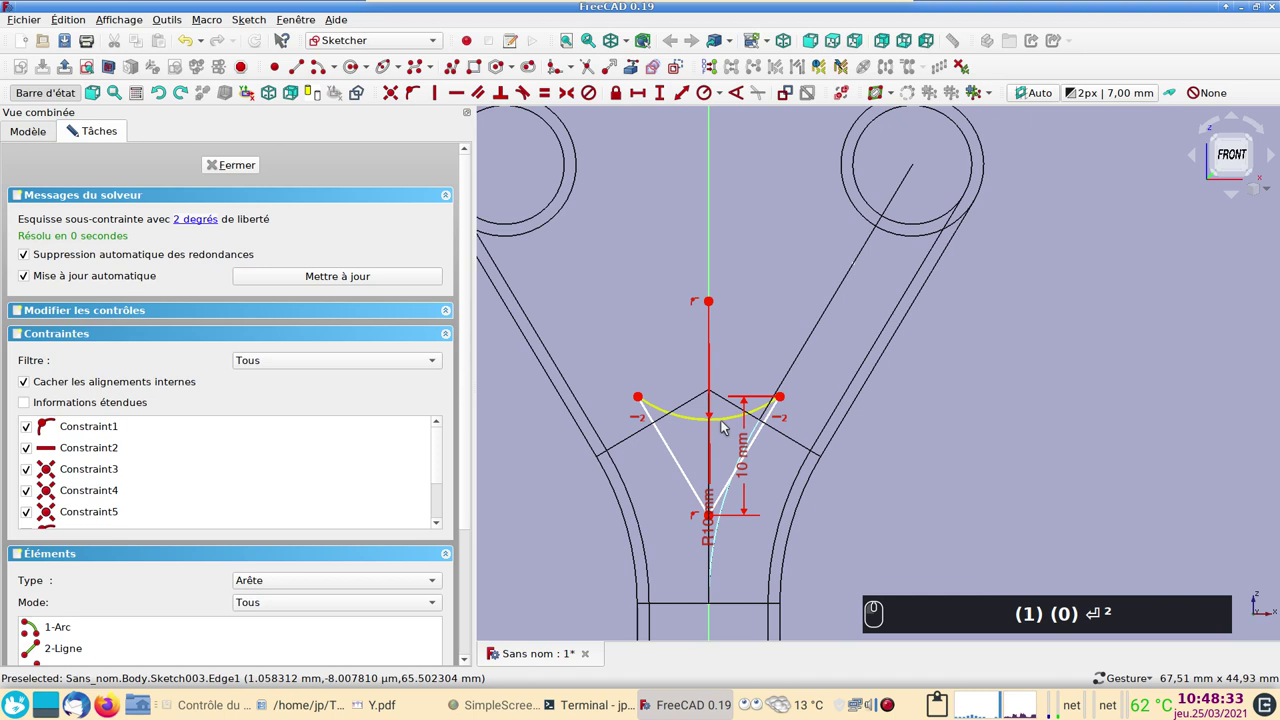
type("(1) (0) ⏎²")
left_click_drag(727, 420, 709, 361)
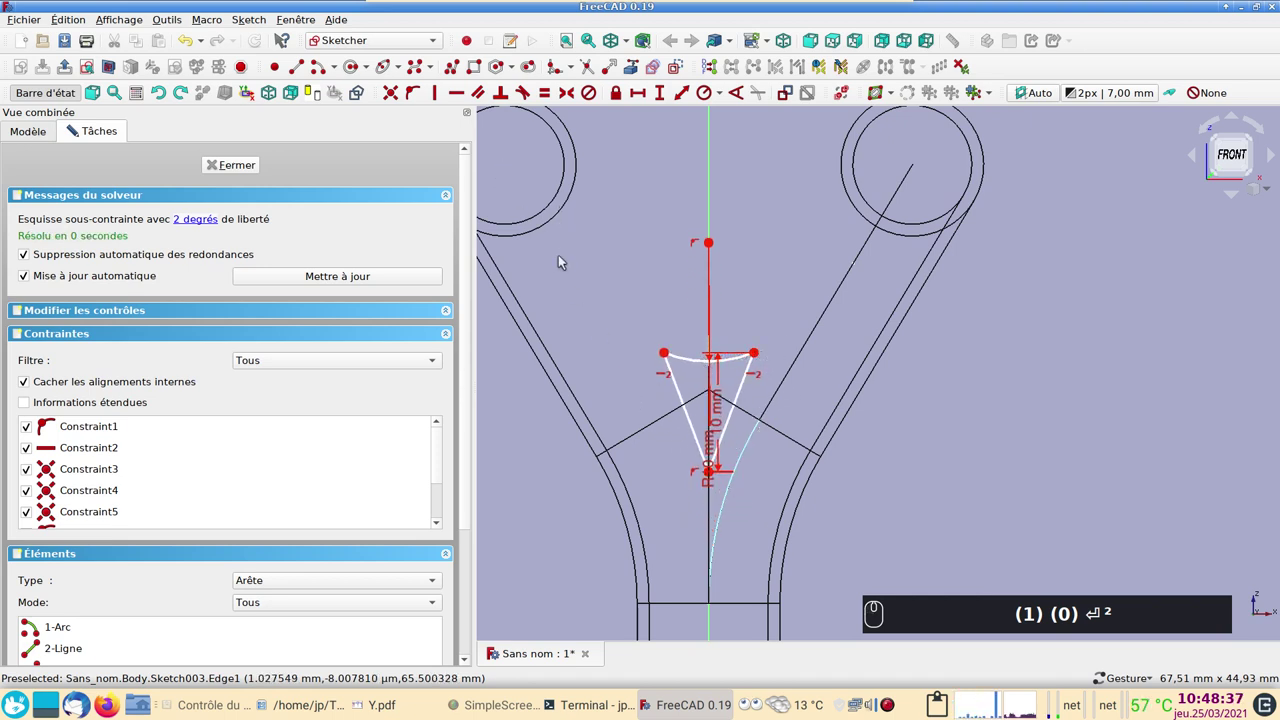
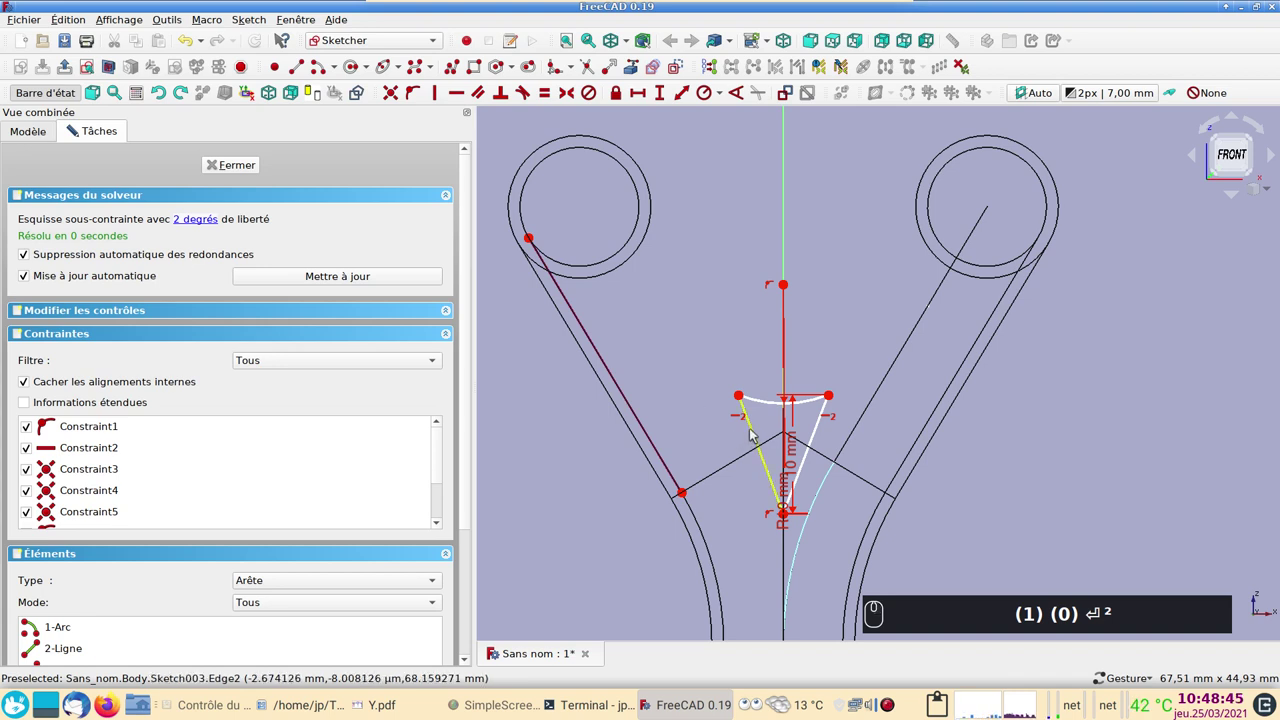
- Make the fan's left side parallel to the left tube edge and shift it toward the junction
left_click(756, 433)
left_click(641, 422)
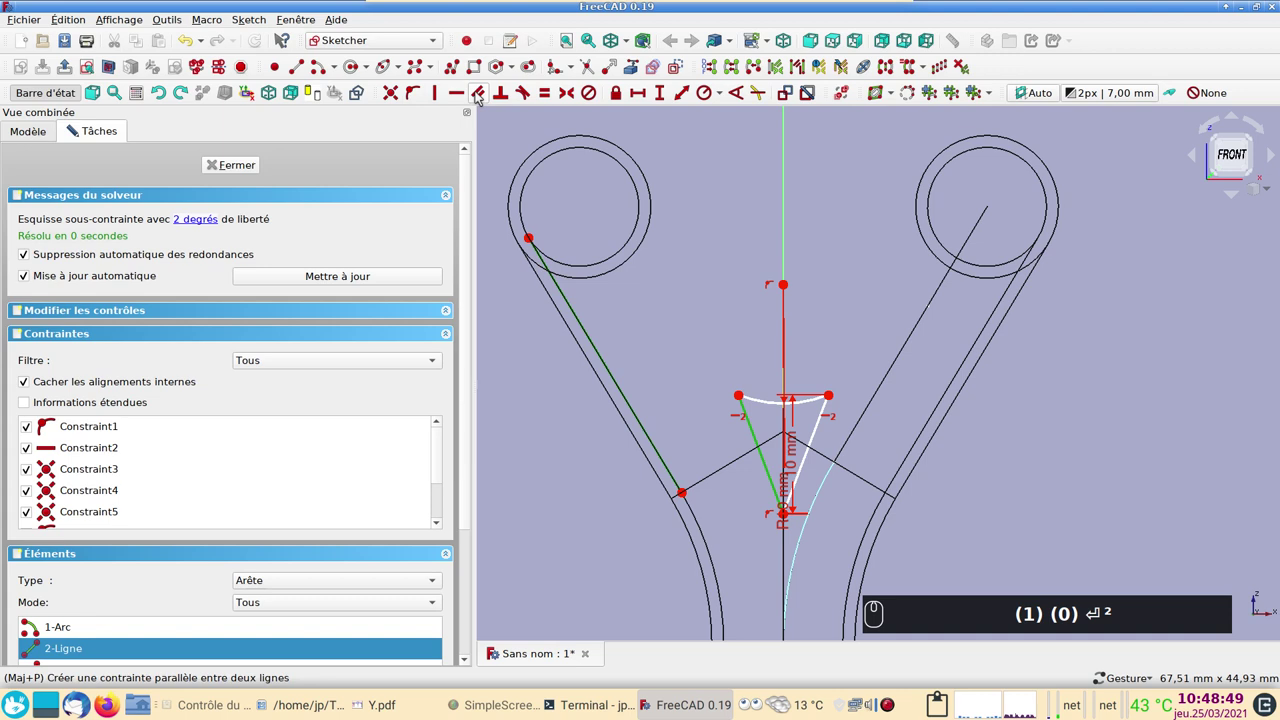
left_click(480, 95)
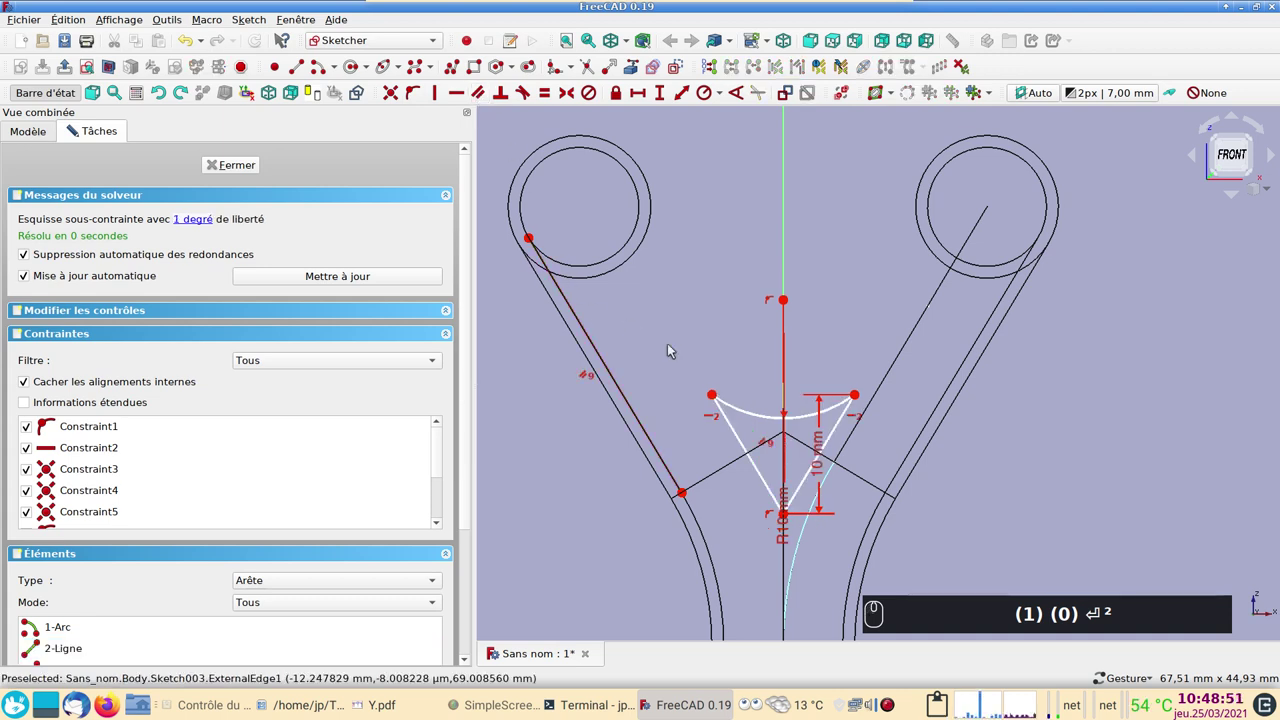
left_click_drag(718, 399, 736, 280)
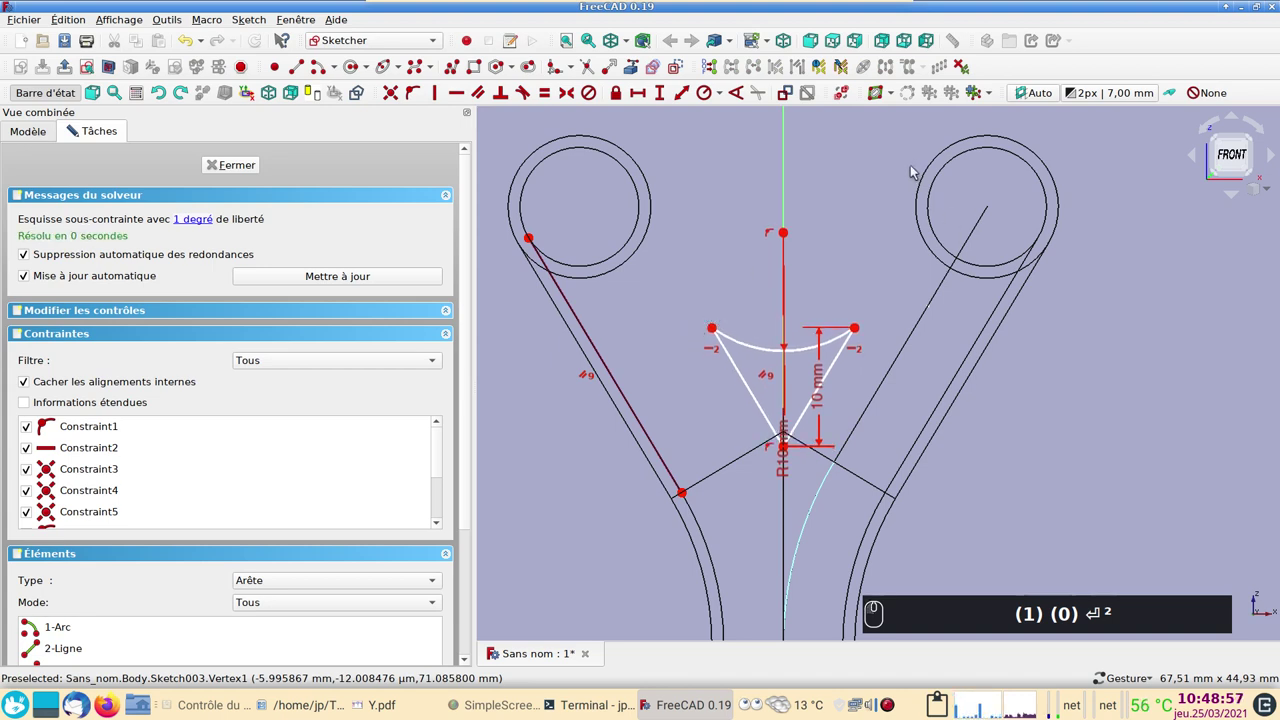
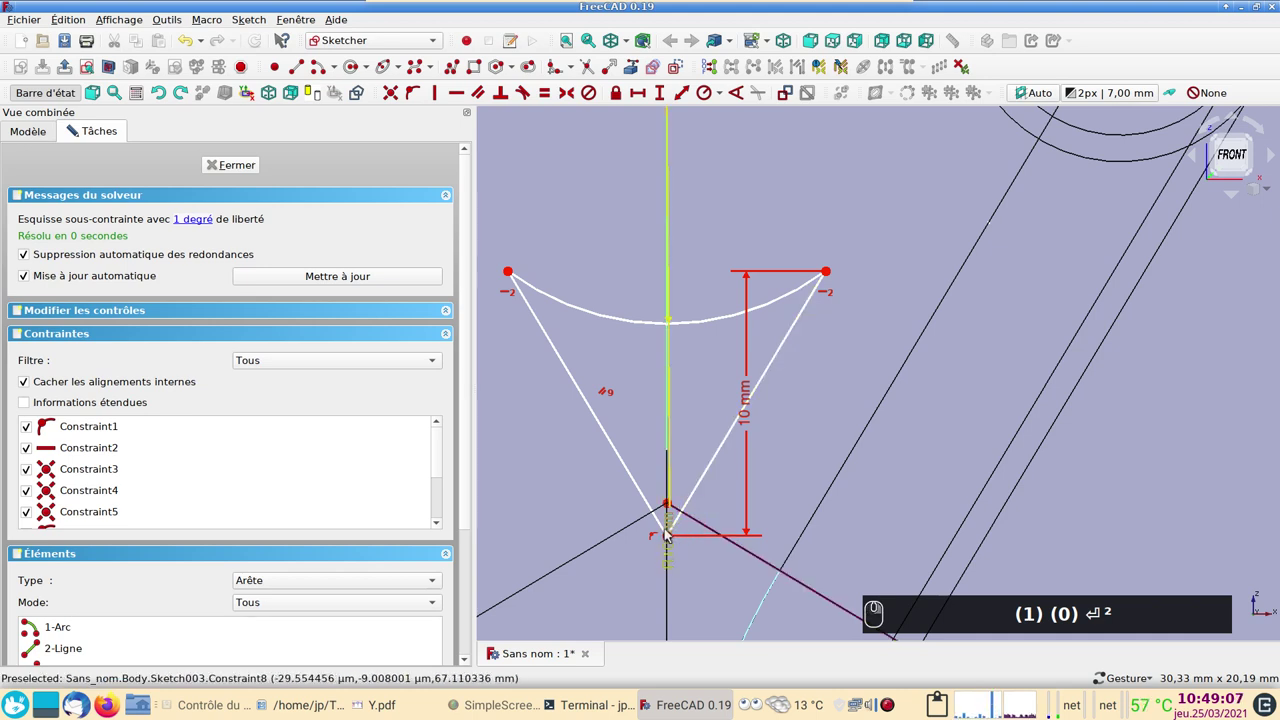
left_click_drag(668, 569, 578, 508)
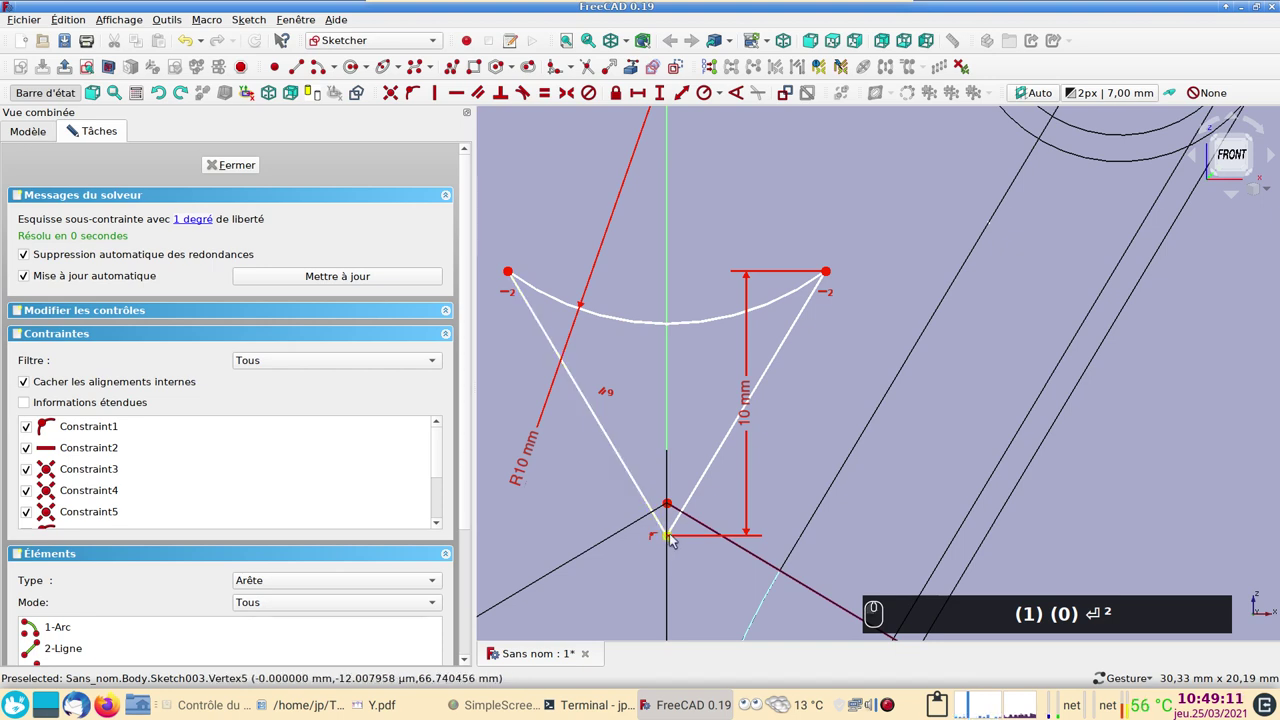
- Set a 0.5 mm vertical offset from tip to origin, fully constraining the sketch, and close it
left_click(673, 539)
left_click(673, 507)
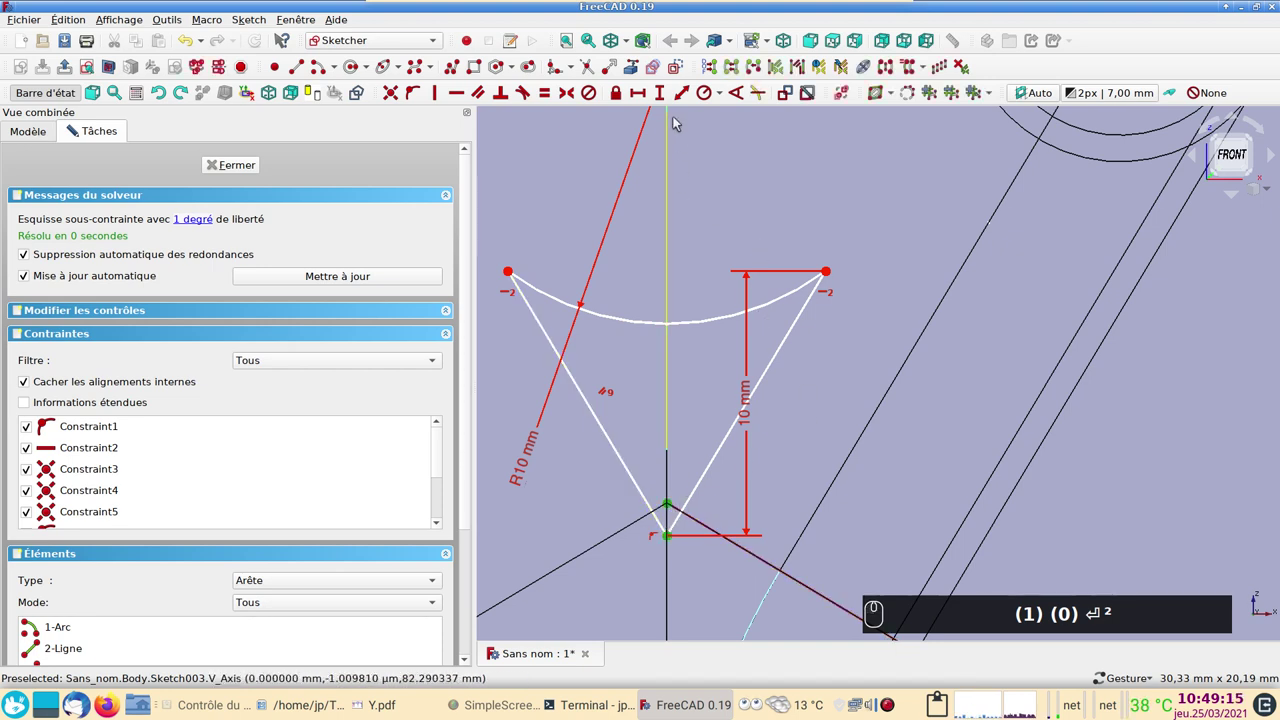
left_click(667, 99)
key("0")
key(".")
key("5")
key("Return")
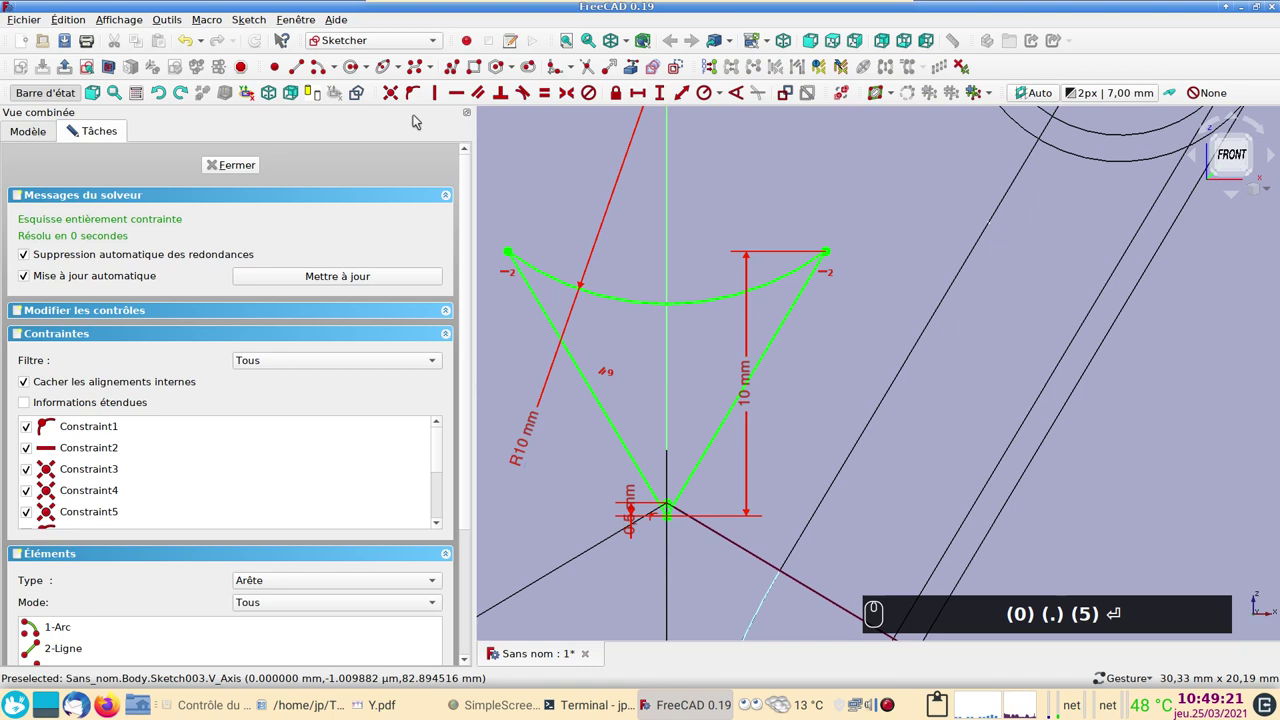
left_click_drag(247, 163, 304, 182)
key("Return")
left_click_drag(729, 393, 716, 473)
- Pad Sketch003 1 mm symmetric to its plane, forming the thin web between the branches
key("2")
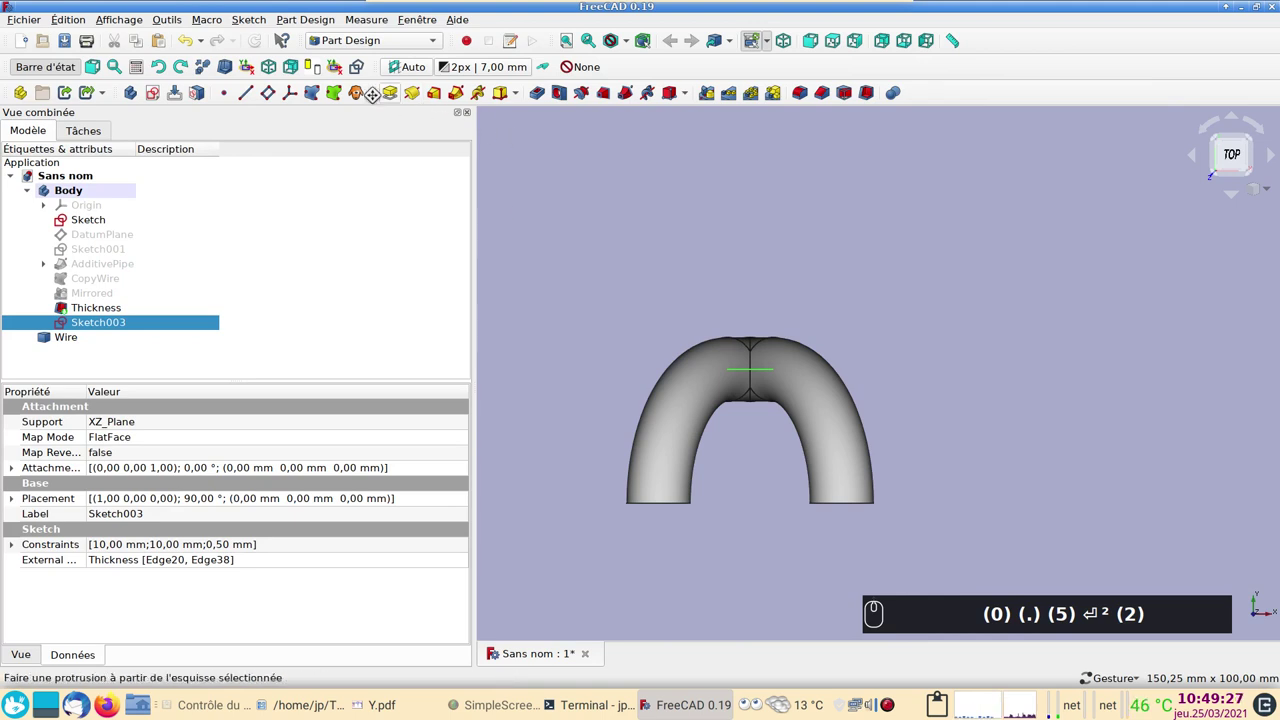
type("(0) (.) (5) ⏎² (2)")
left_click(395, 92)
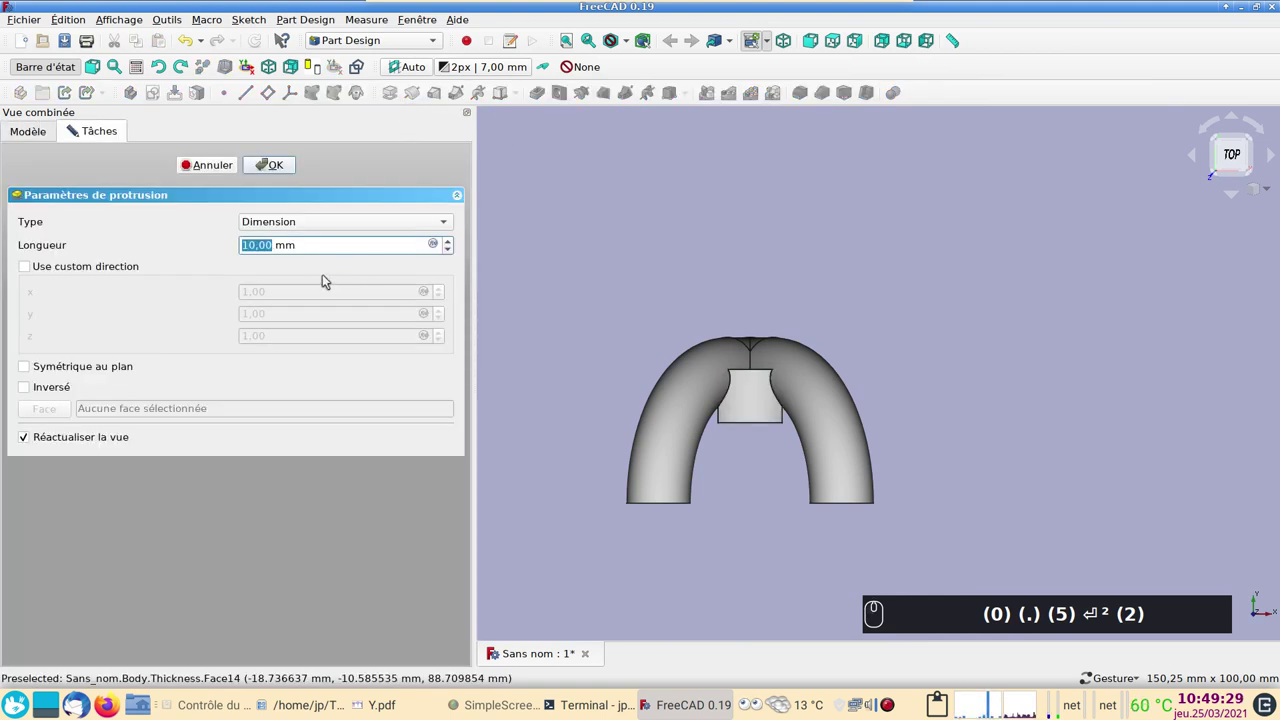
type("(1)")
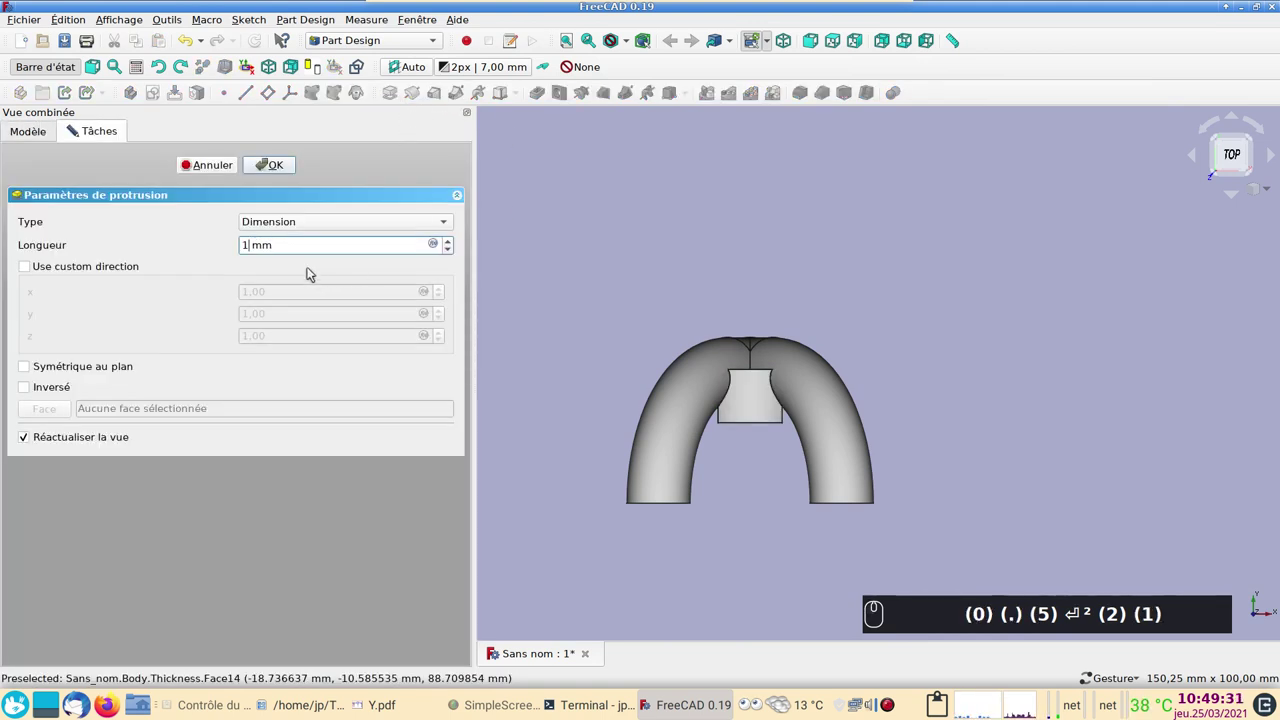
left_click(48, 369)
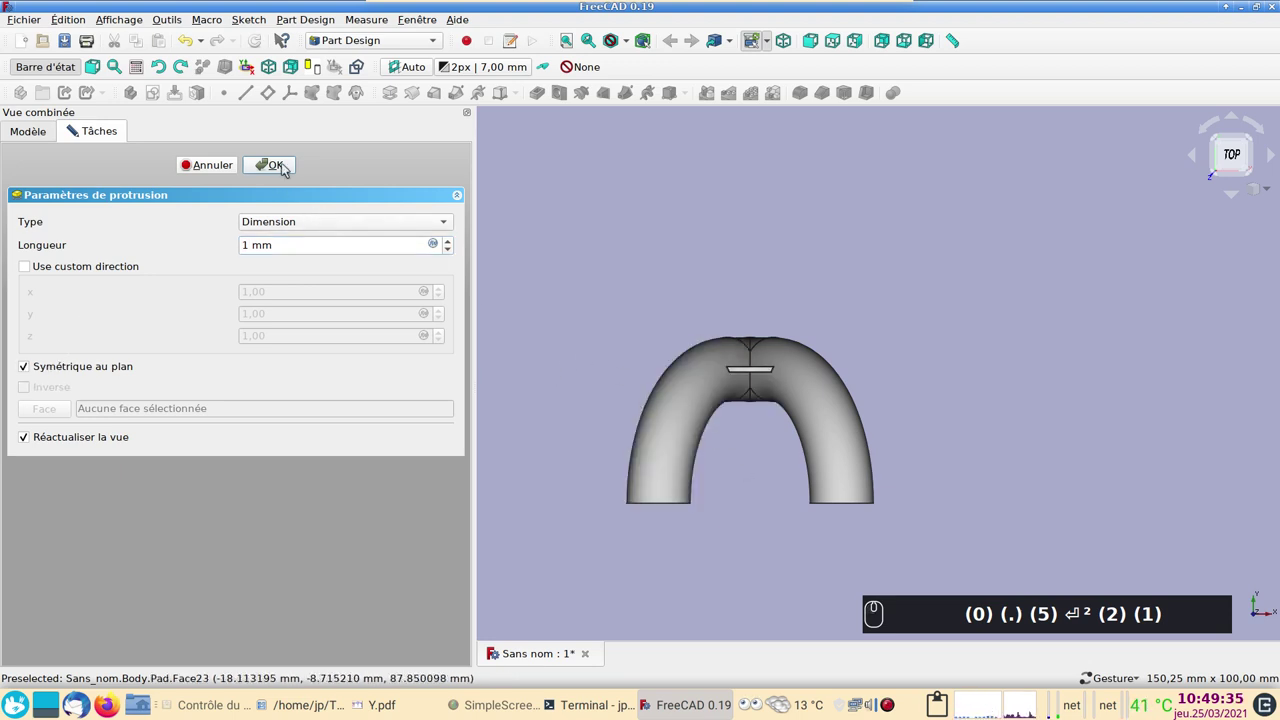
left_click(284, 167)
left_click_drag(751, 504, 784, 374)
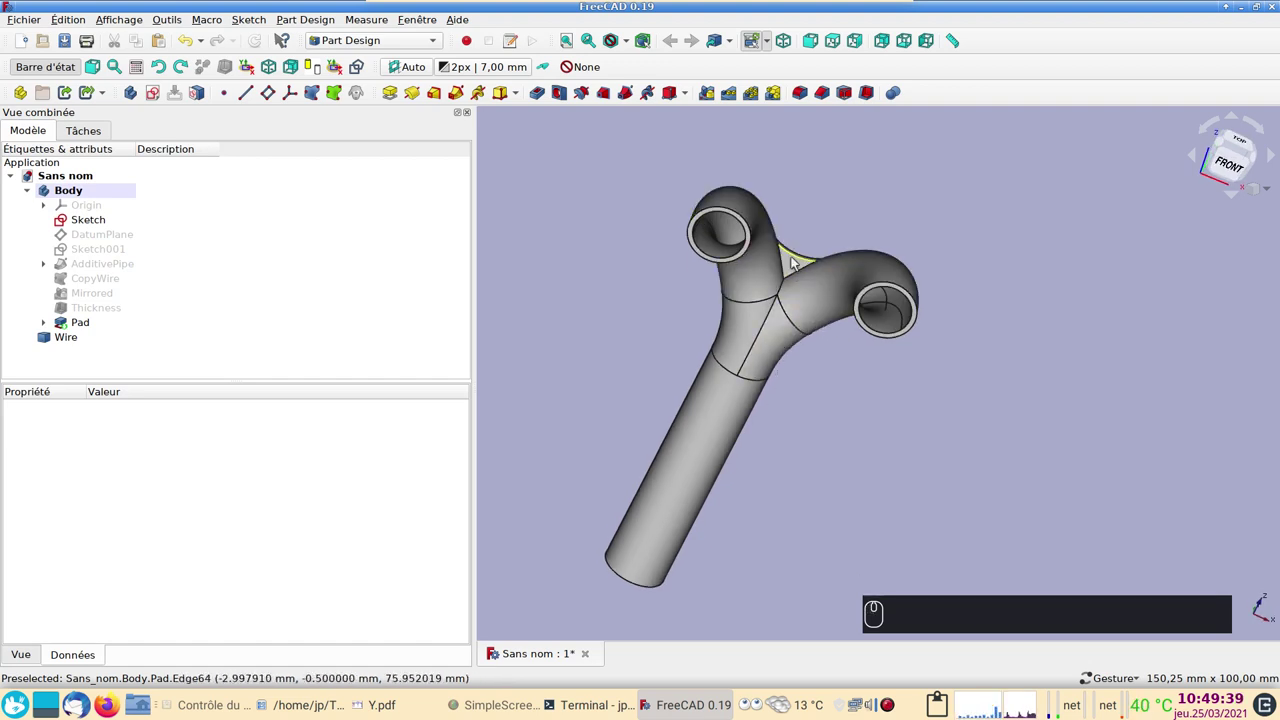
left_click_drag(1020, 422, 942, 423)
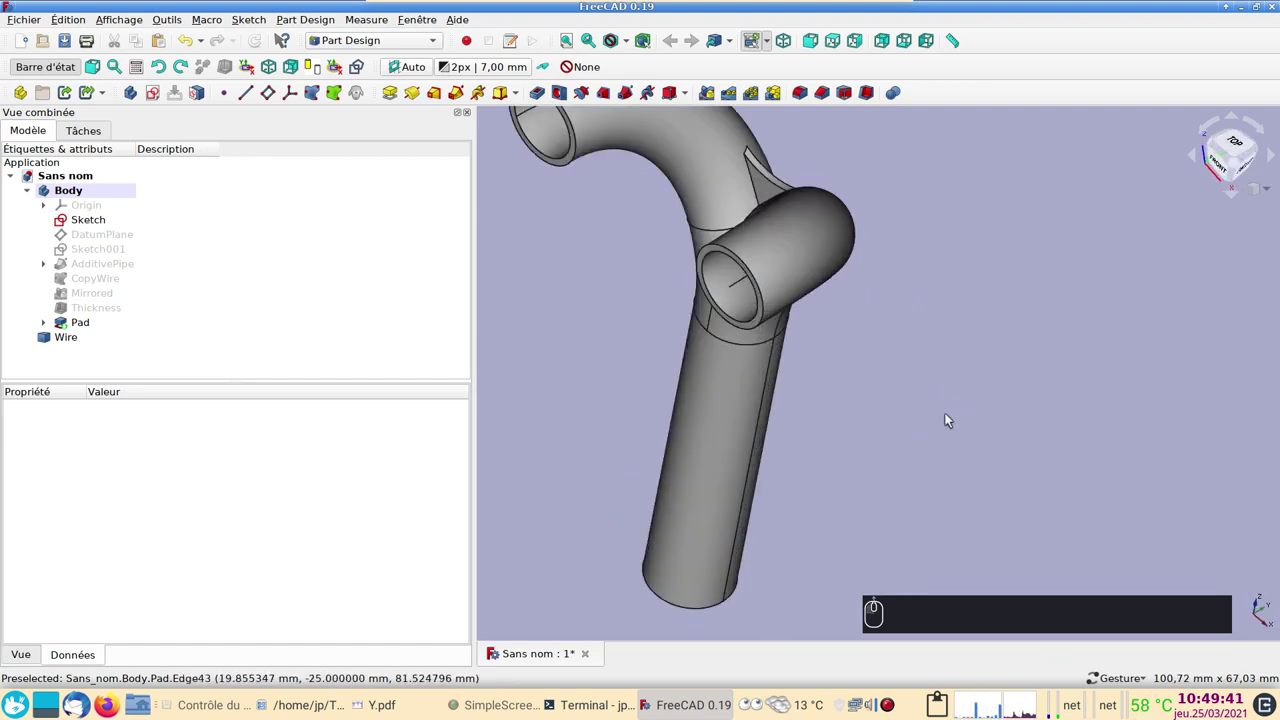
left_click(940, 435)
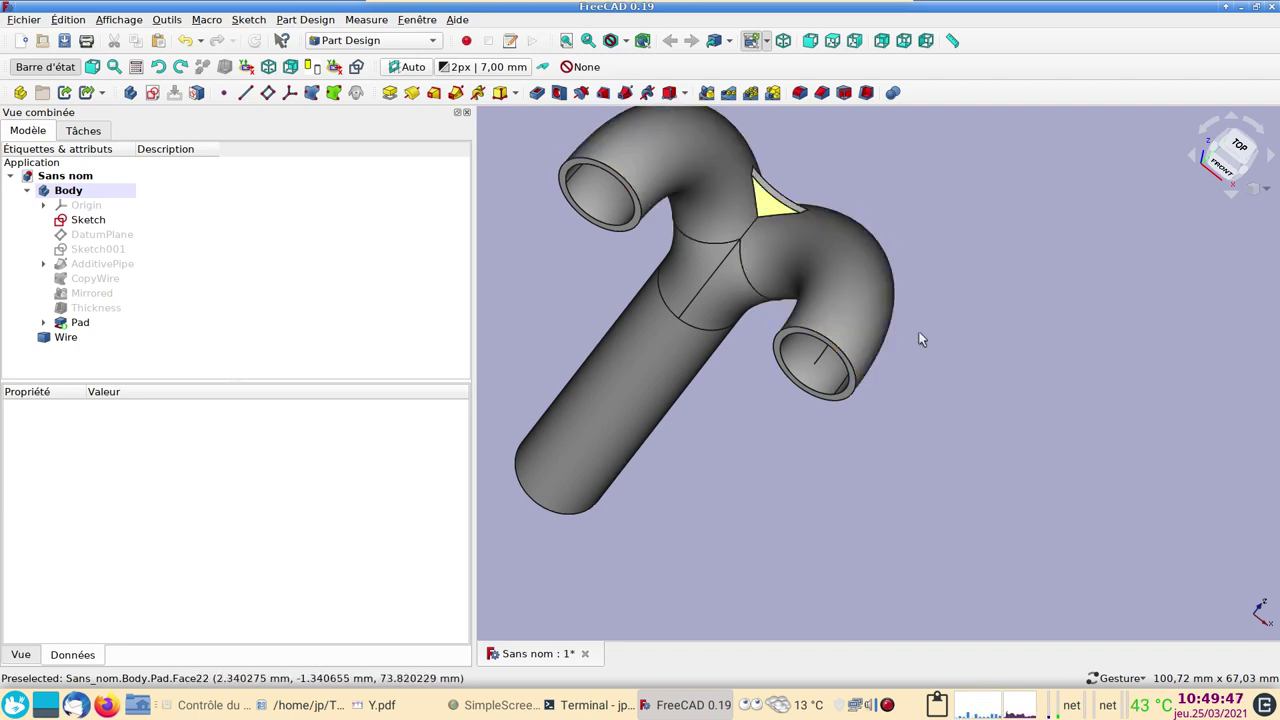
left_click_drag(986, 603, 1057, 485)
key("1")
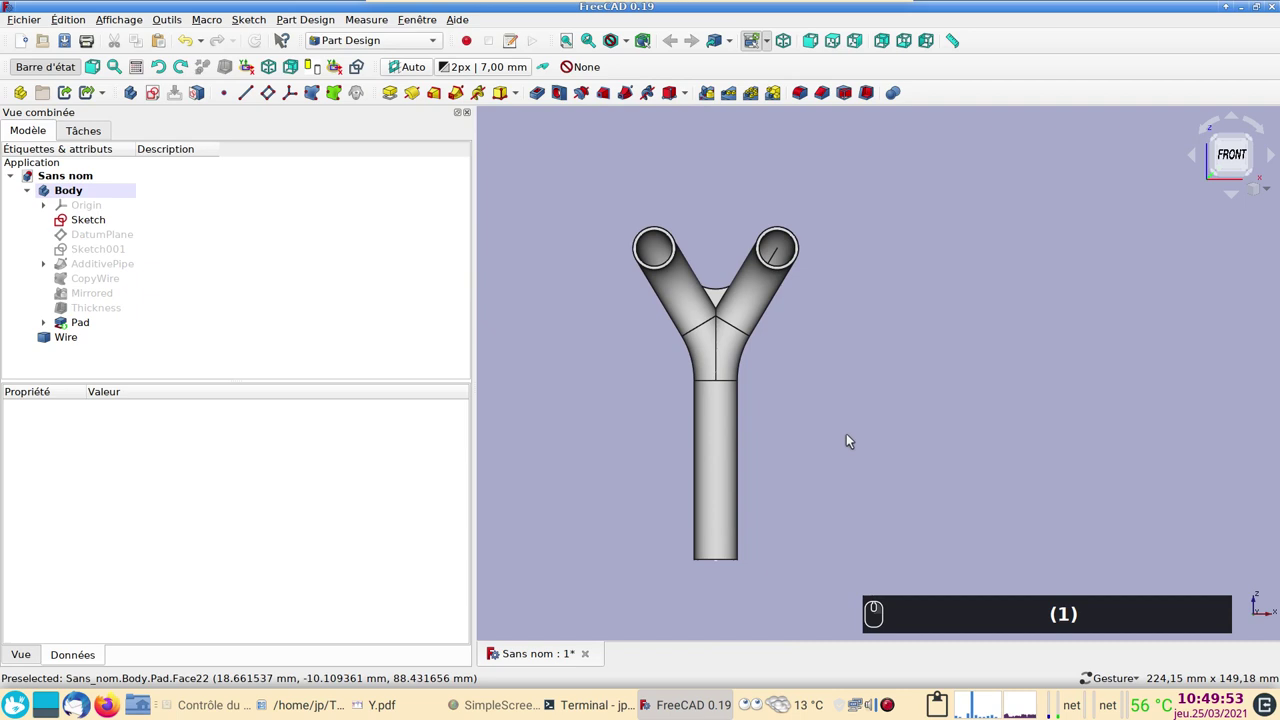
left_click(889, 452)
left_click(936, 444)
left_click(632, 399)
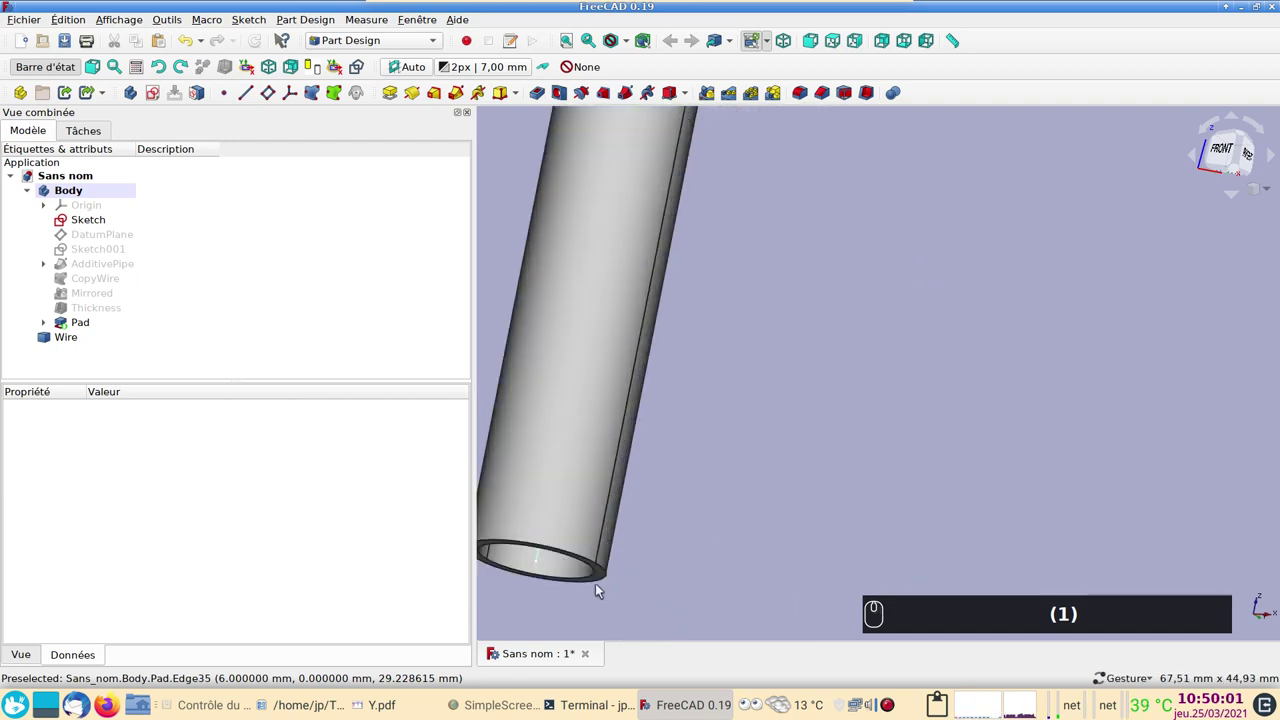
left_click(601, 581)
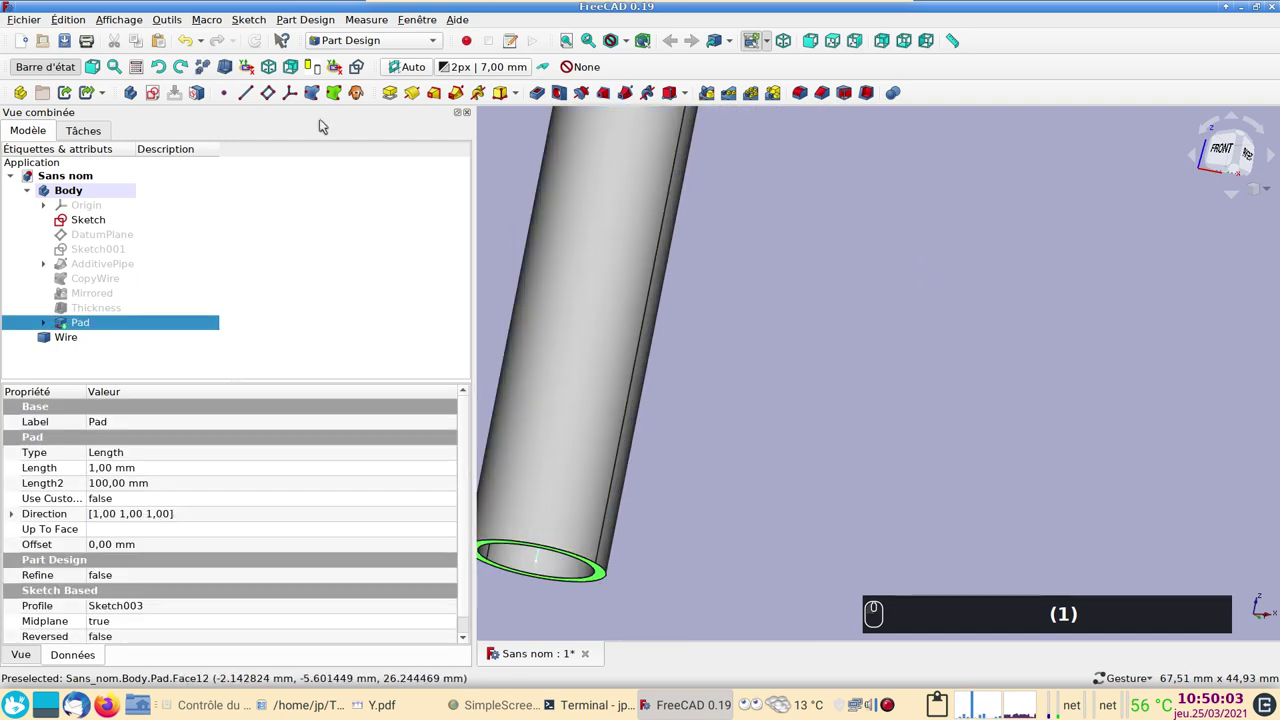
- Create a datum plane on Pad:Face5 rotated 90° about the y axis and start a sketch on it
left_click(271, 96)
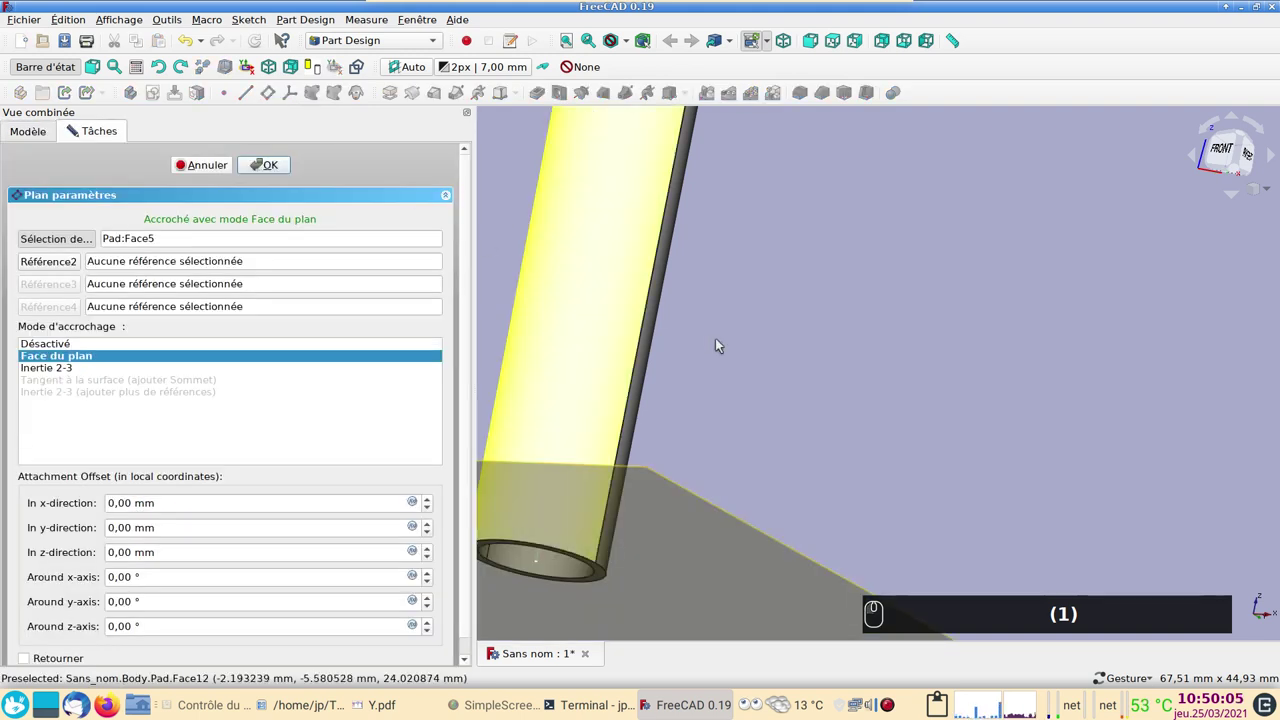
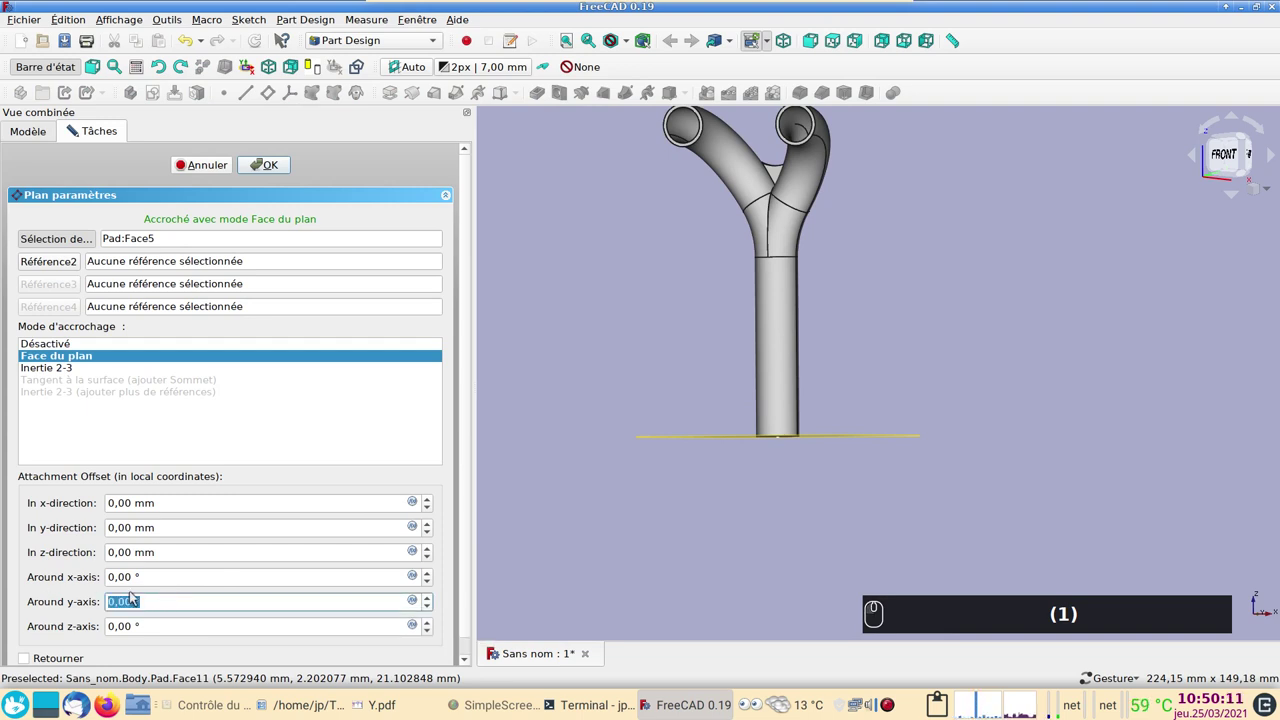
key("9")
key("0")
key("Return")
left_click_drag(616, 523, 517, 552)
type("(1) (9) (0) ⏎")
left_click(776, 481)
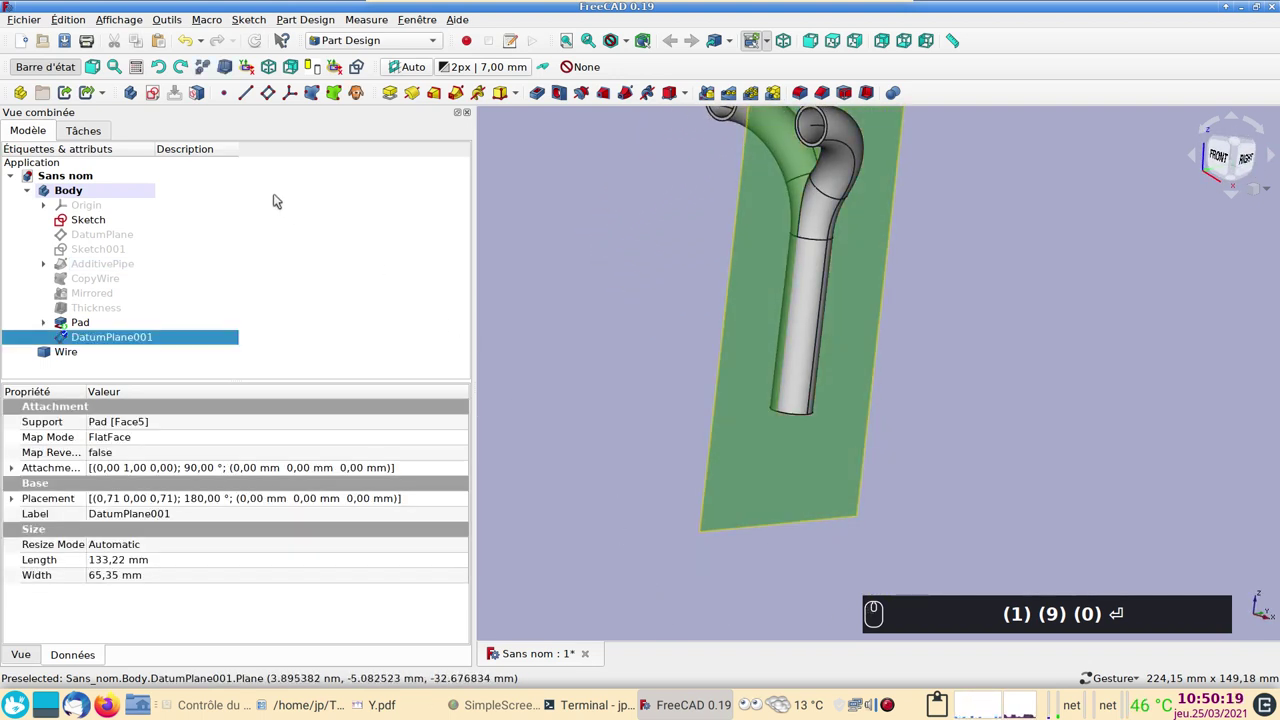
left_click(155, 97)
- Draw a slot from the origin along the tube axis and constrain its length to 12 mm
left_click(158, 102)
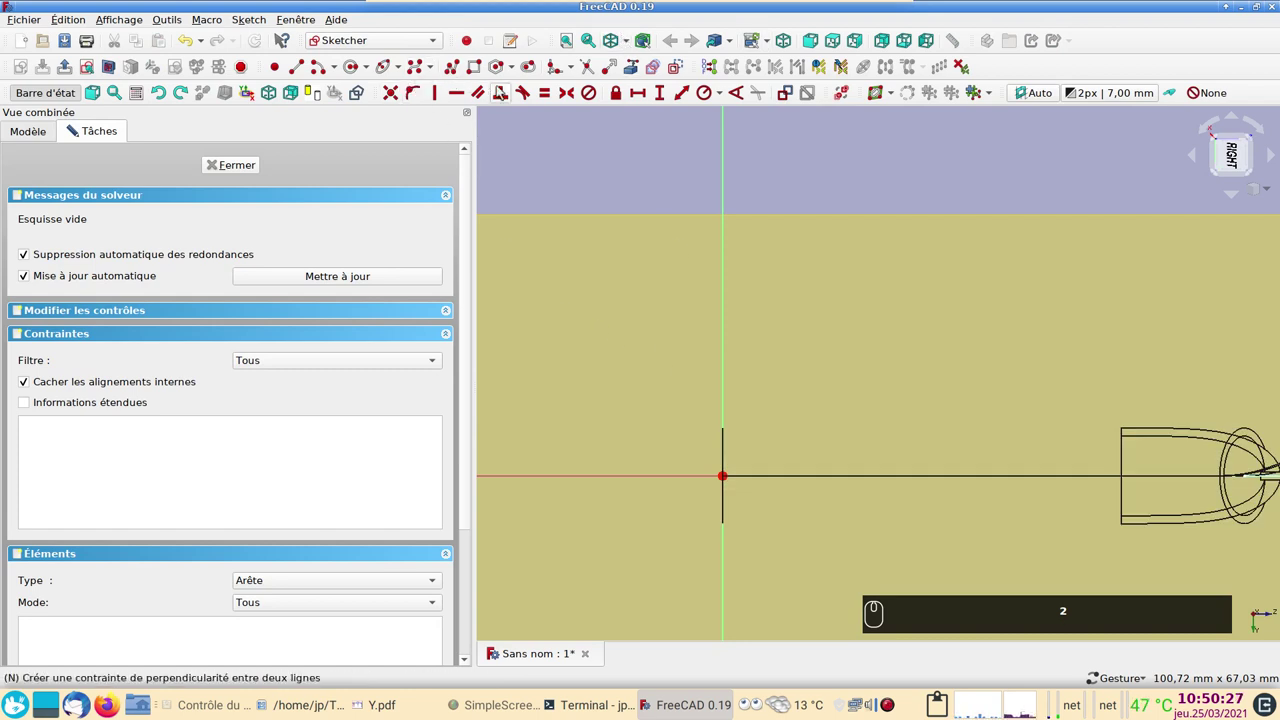
left_click(534, 70)
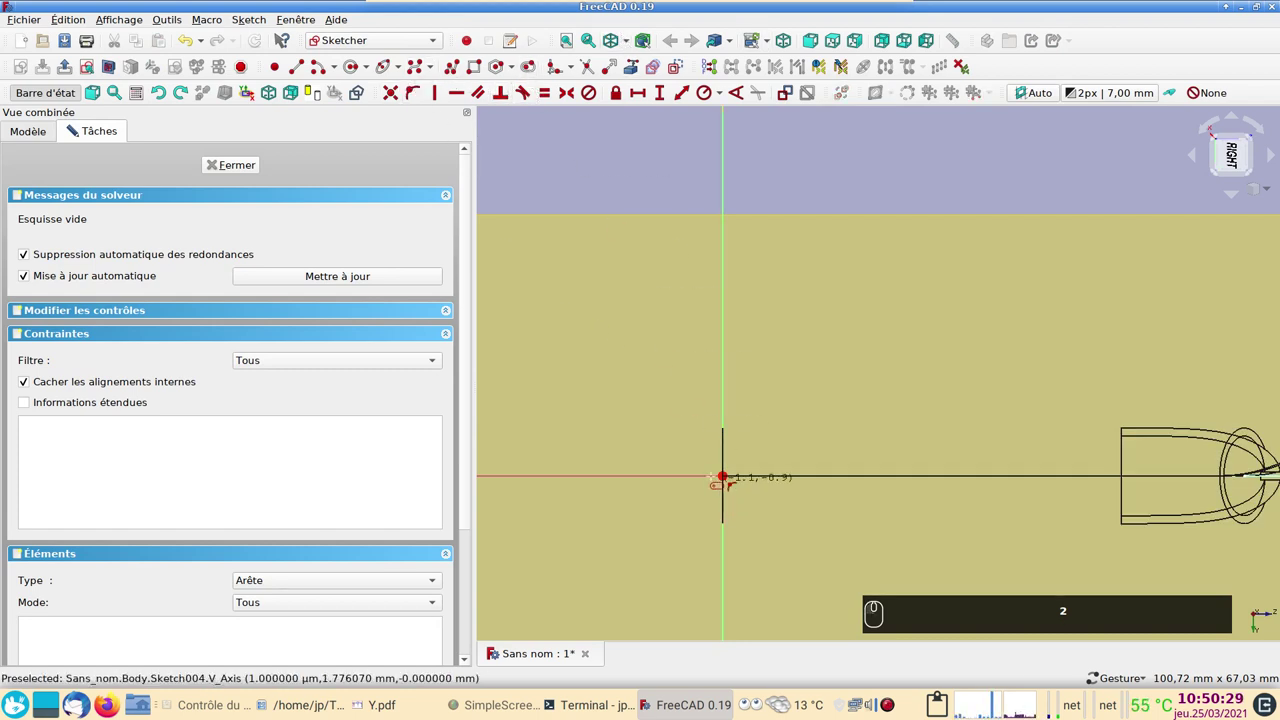
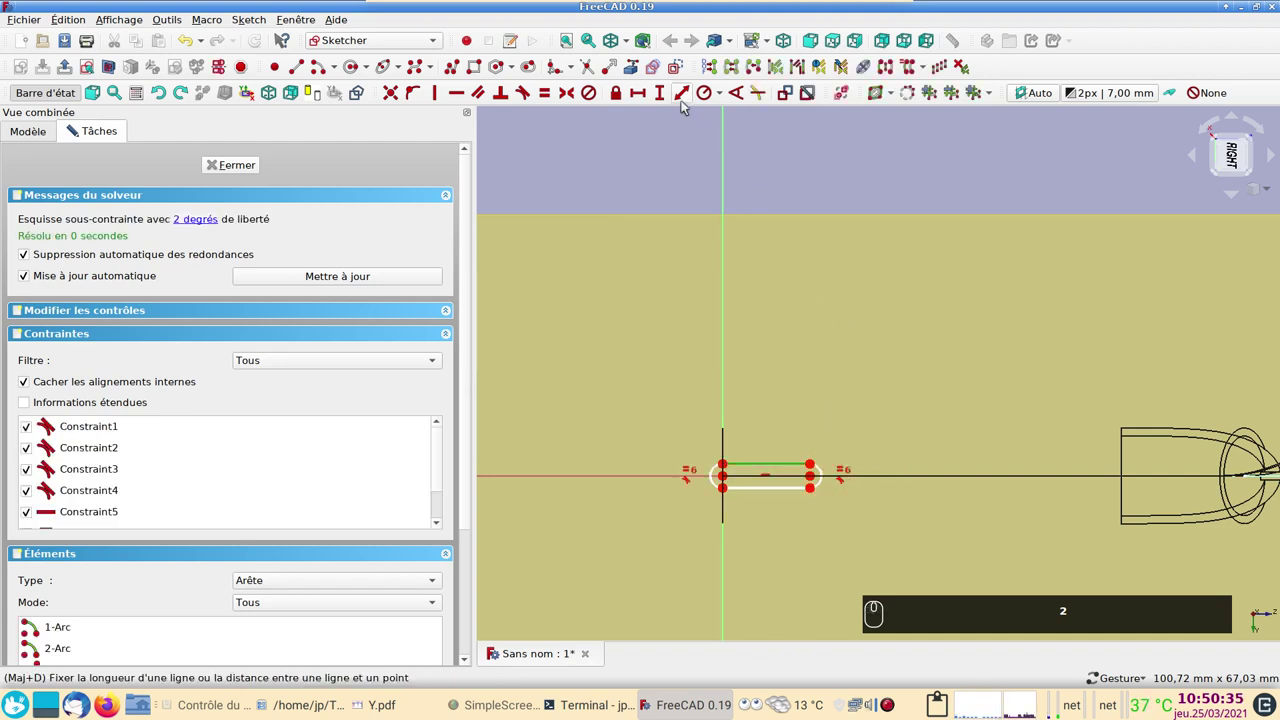
left_click(643, 93)
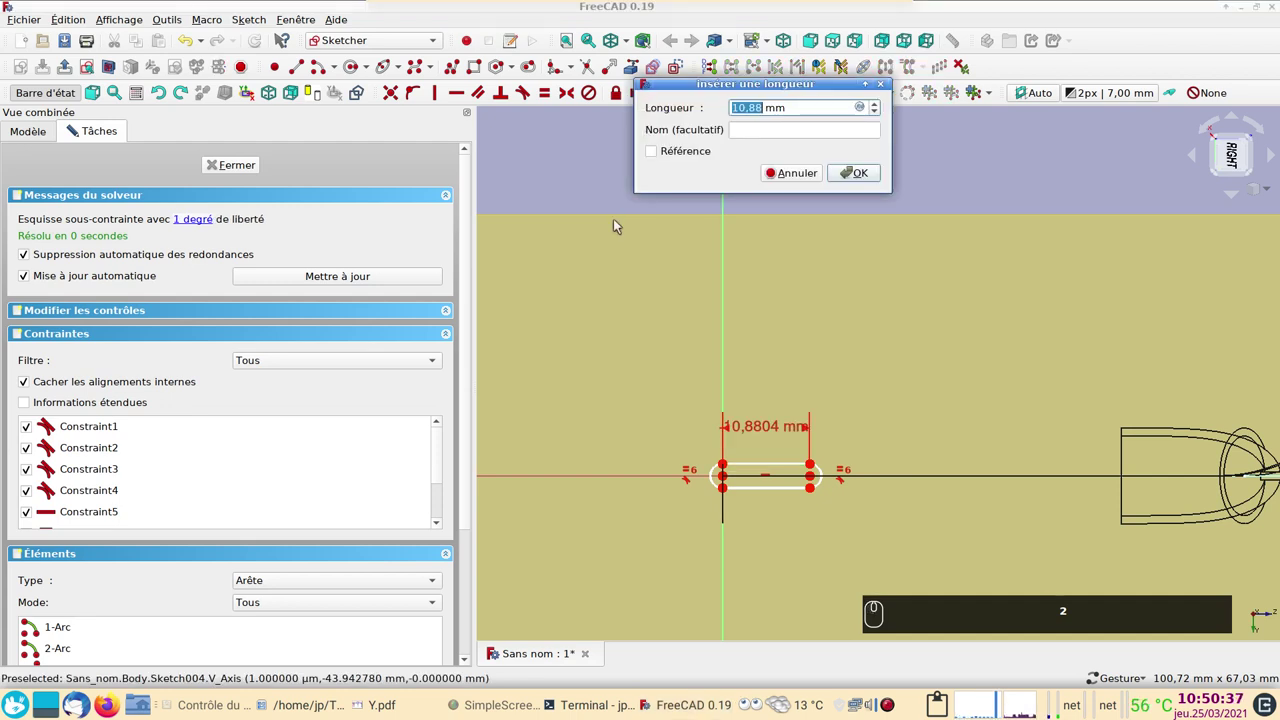
key("shift+9")
key("shift+0")
key("Return")
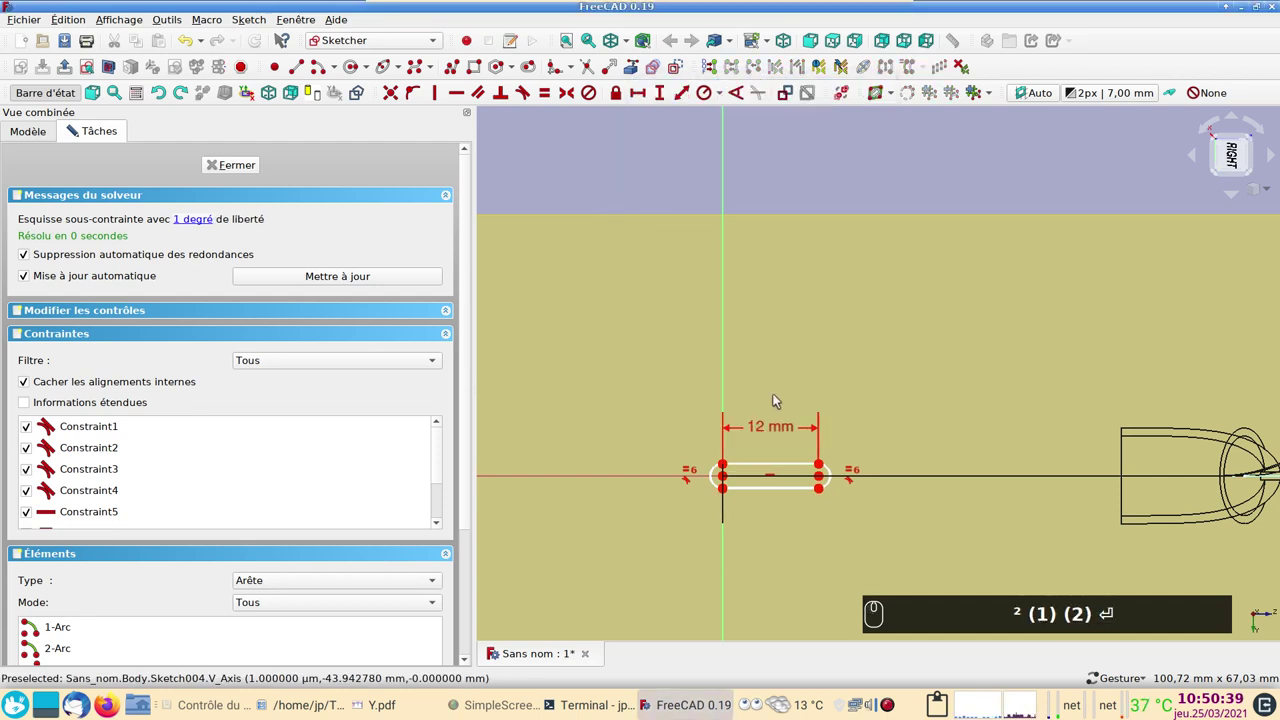
- Constrain the slot's rounded end to a 1 mm diameter, fully constraining the sketch
left_click(835, 476)
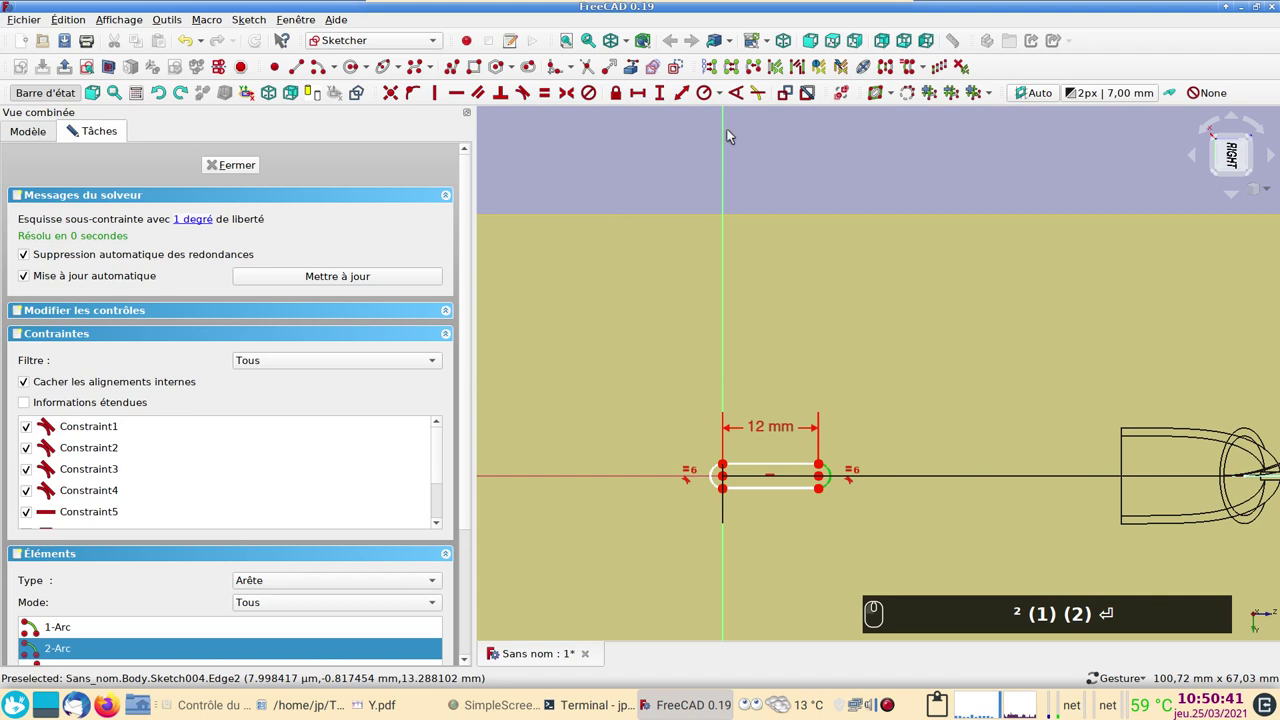
left_click(725, 90)
left_click_drag(732, 131, 694, 278)
key("shift+9")
- Finish the slot sketch and hide DatumPlane001
type("² (1) (2) ⏎ (1) ⏎")
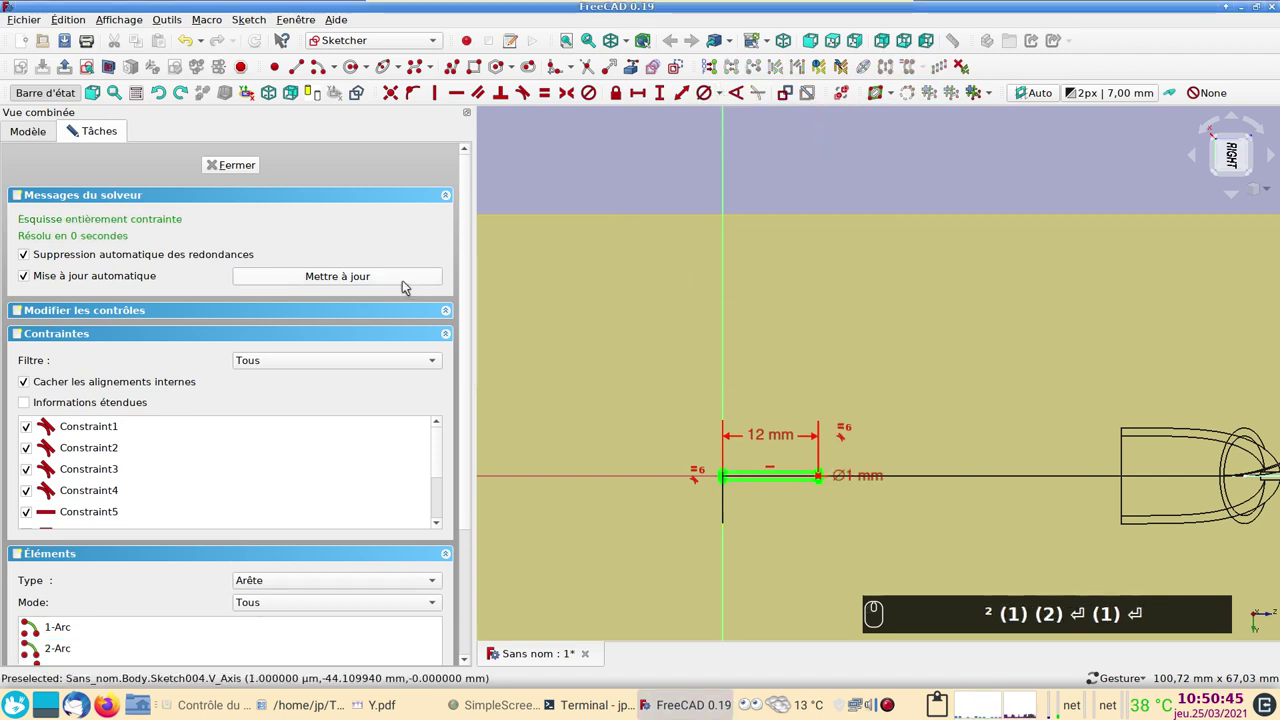
left_click(246, 167)
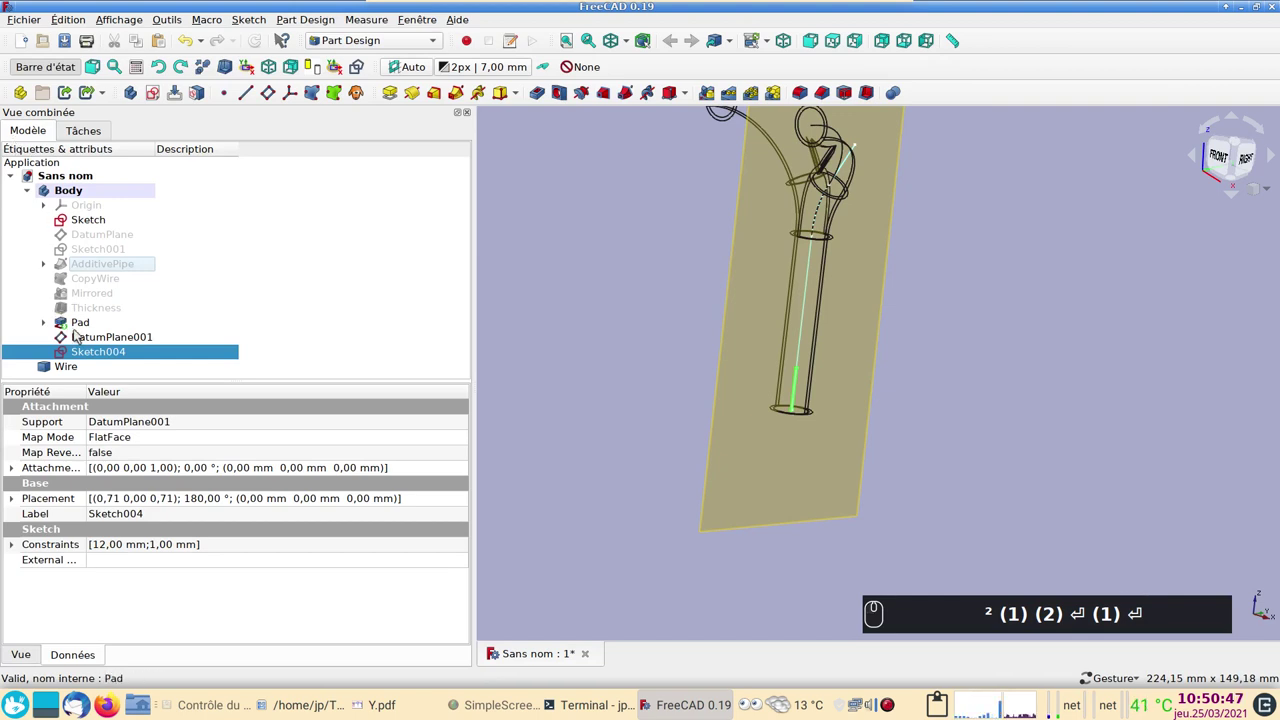
left_click(83, 340)
left_click(98, 352)
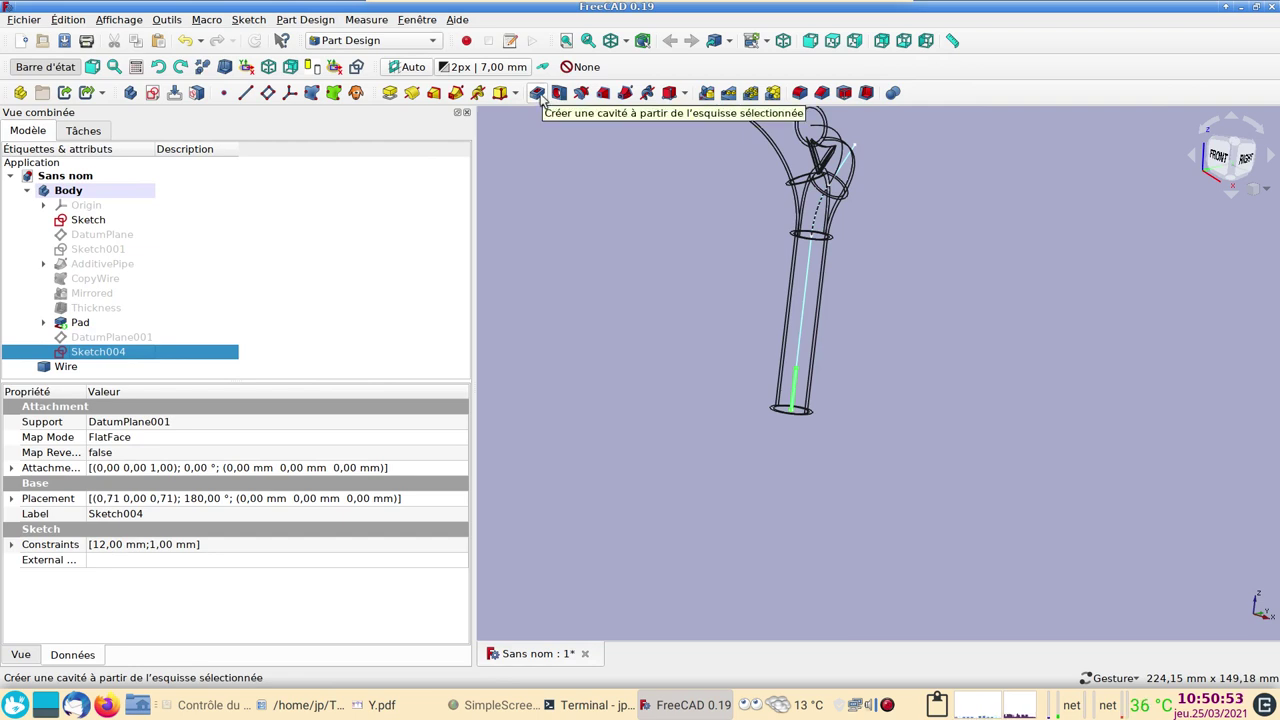
- Pocket the slot through all, symmetric to the plane, cutting a slit in the tube's lower end
left_click(536, 95)
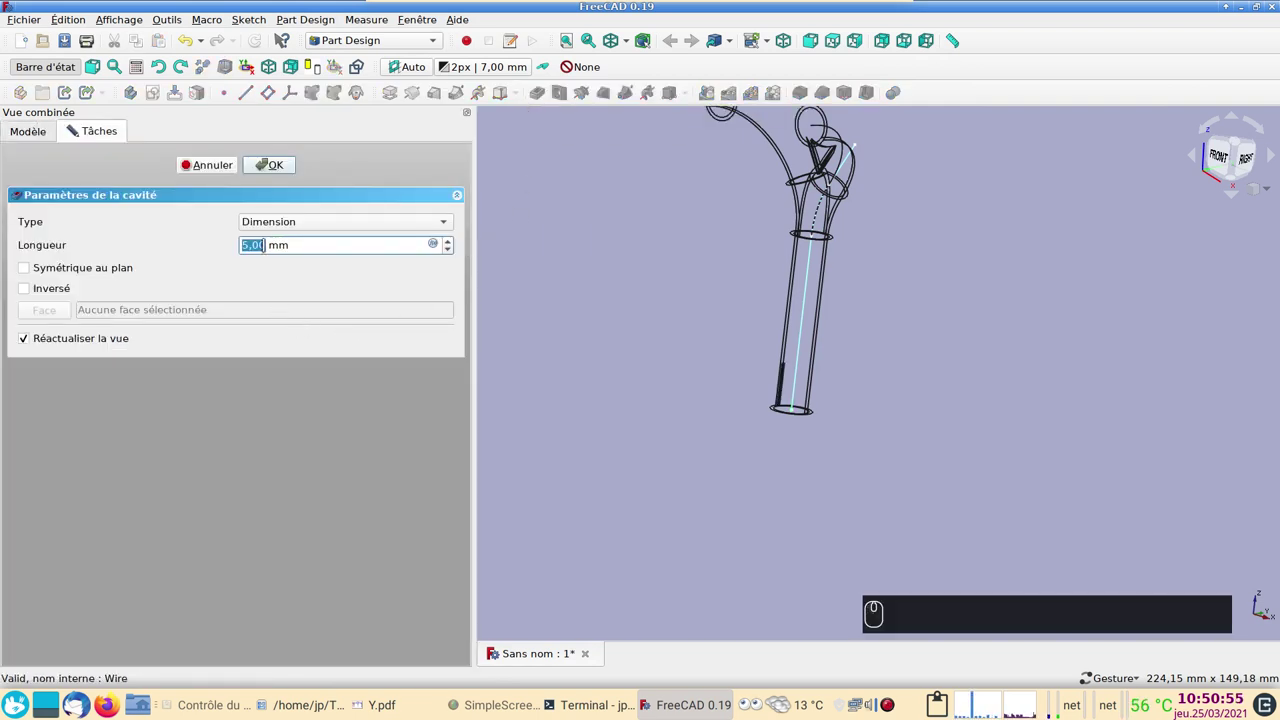
left_click(53, 269)
left_click(356, 221)
left_click(339, 246)
left_click(267, 169)
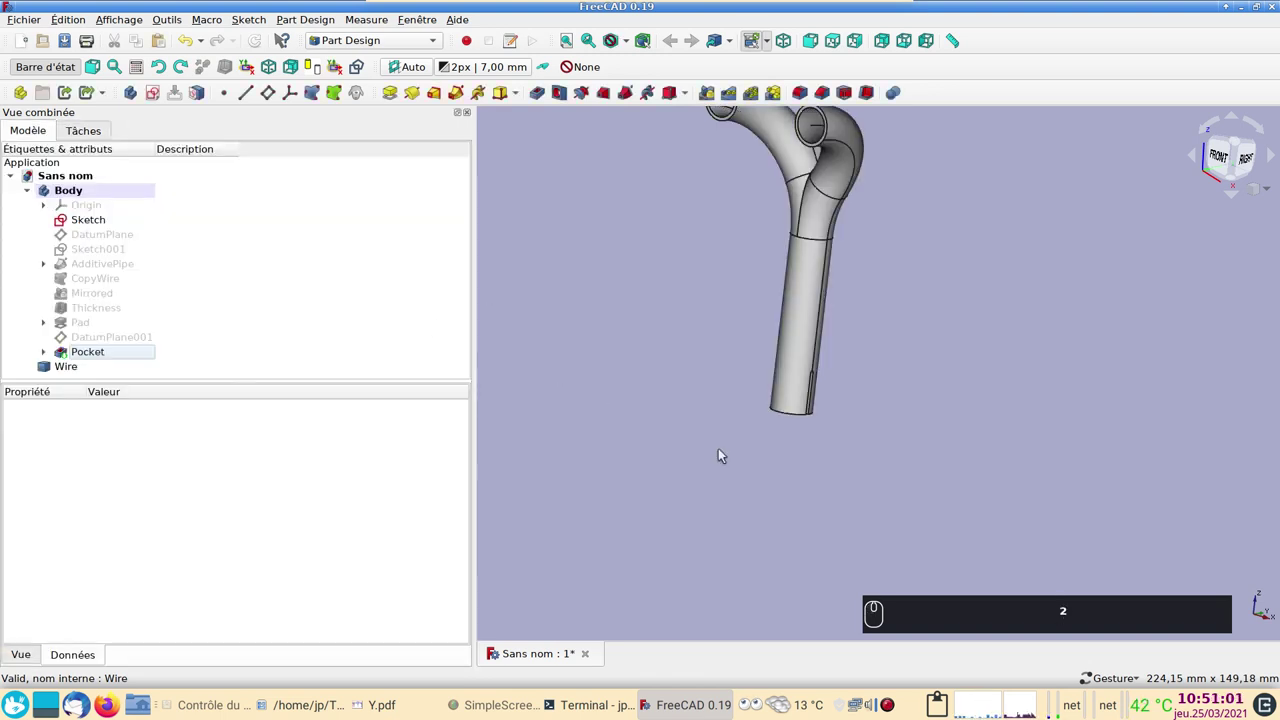
- Orbit the model to inspect the new slit from several angles and return toward a front view
left_click_drag(624, 403, 773, 429)
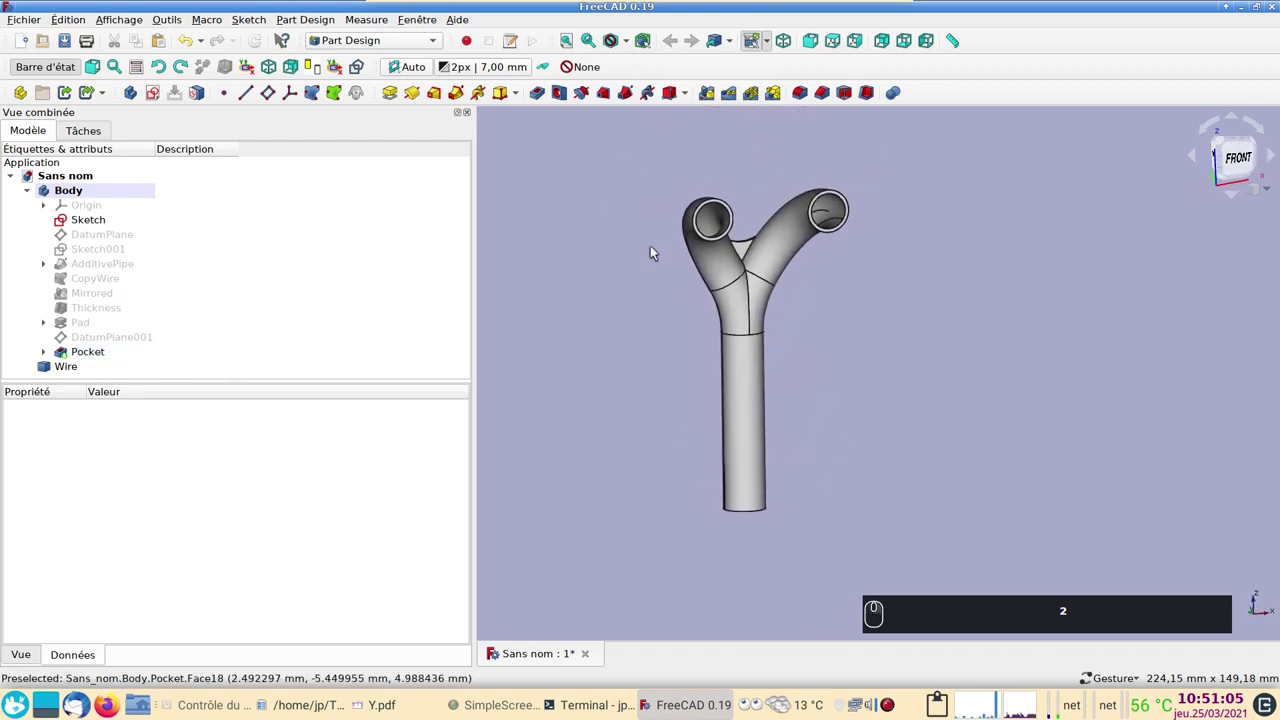
left_click_drag(988, 354, 994, 345)
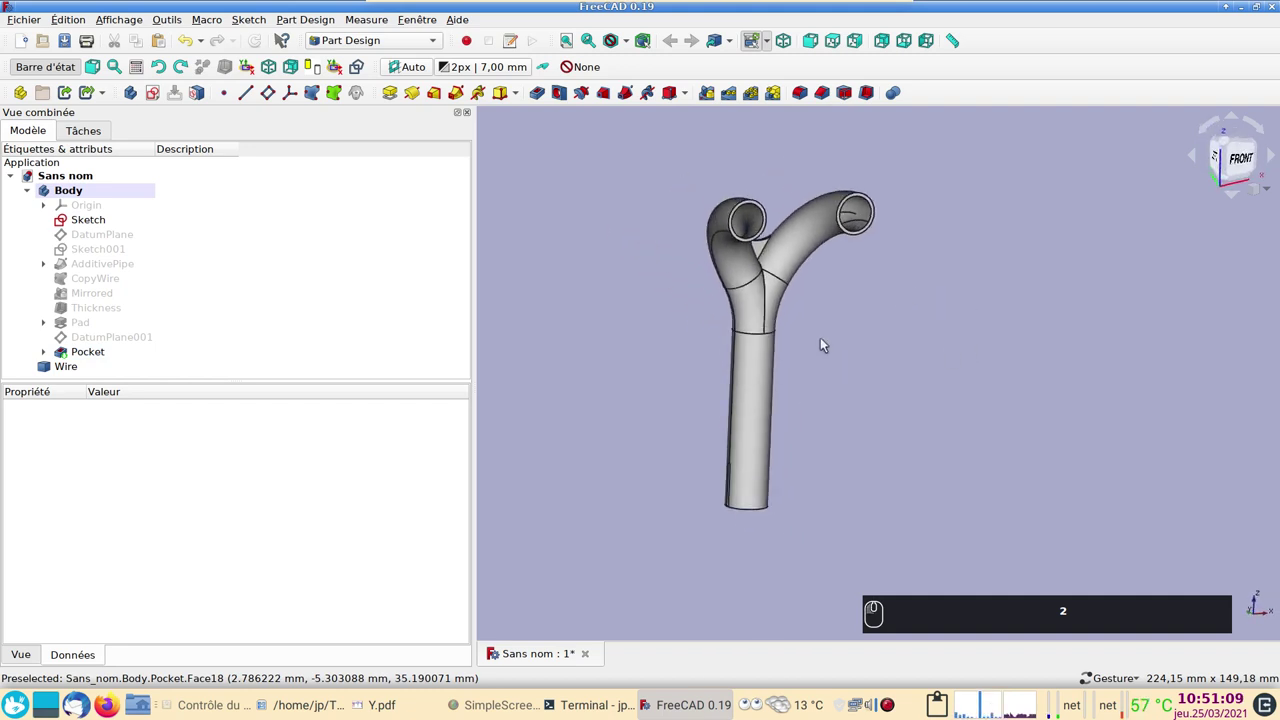
left_click_drag(985, 338, 941, 302)
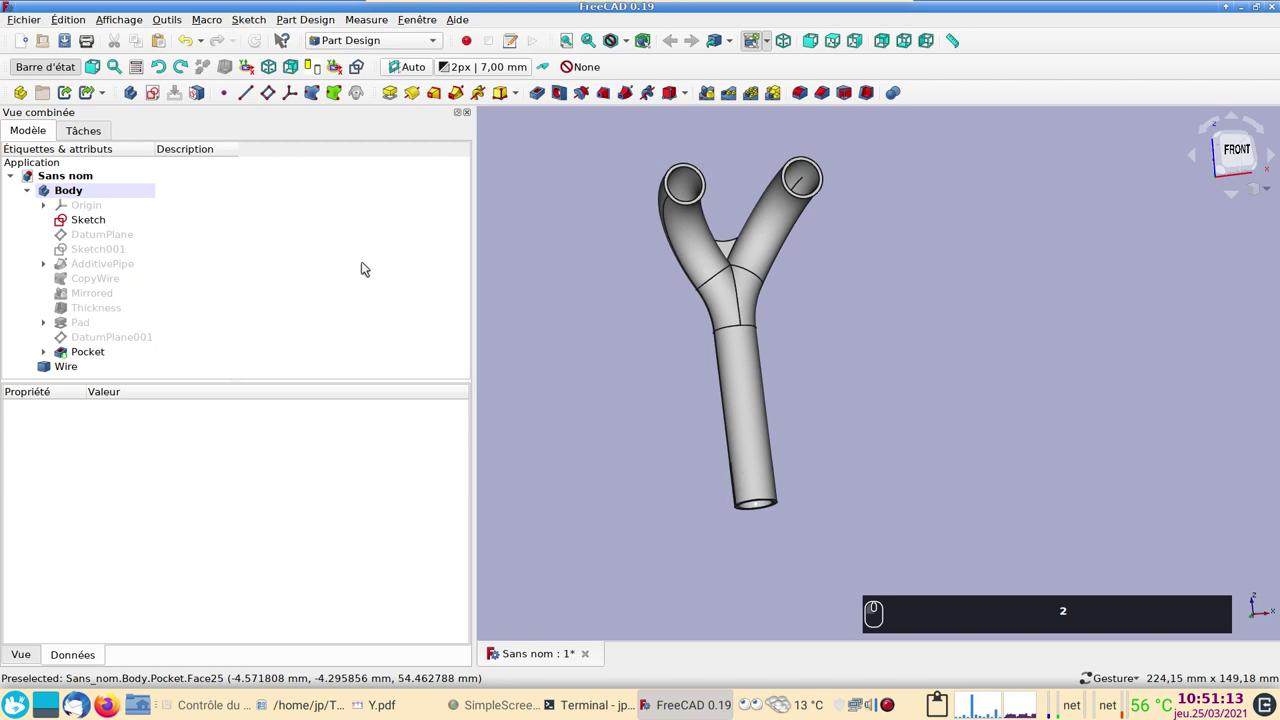
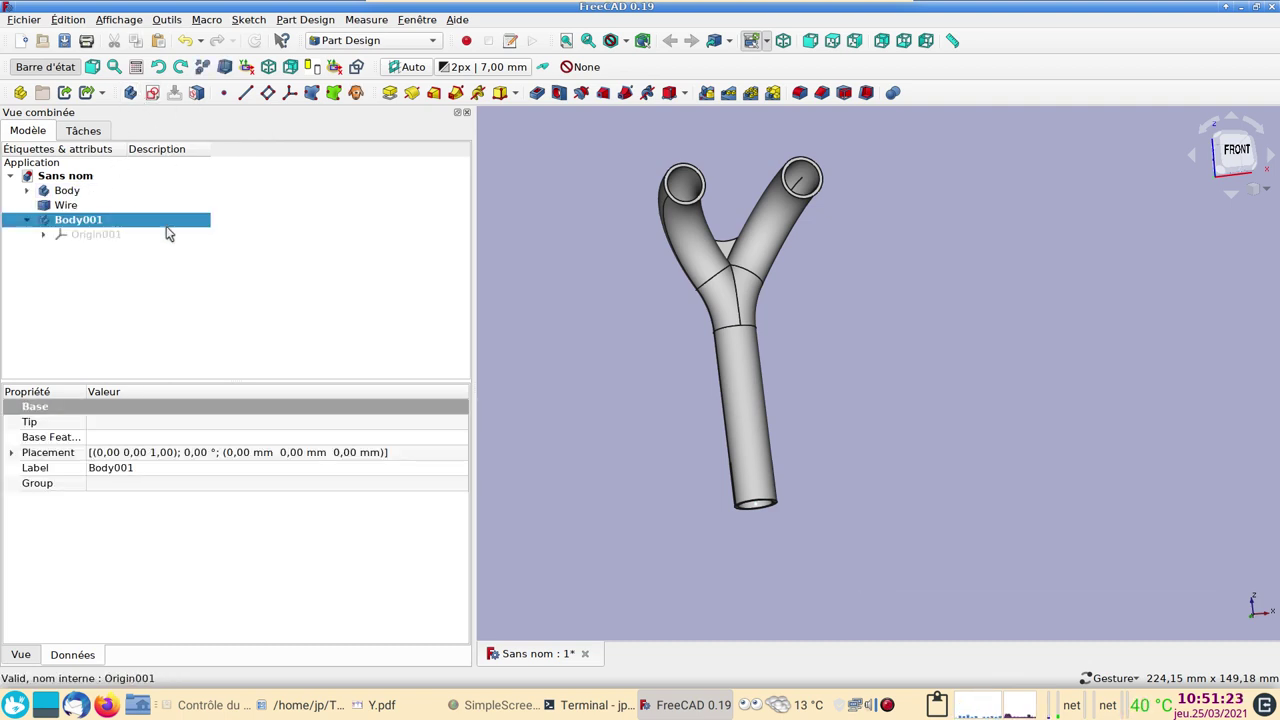
- Set Body001's description to 'bride' and the tube body's description to 'y'
left_click(166, 225)
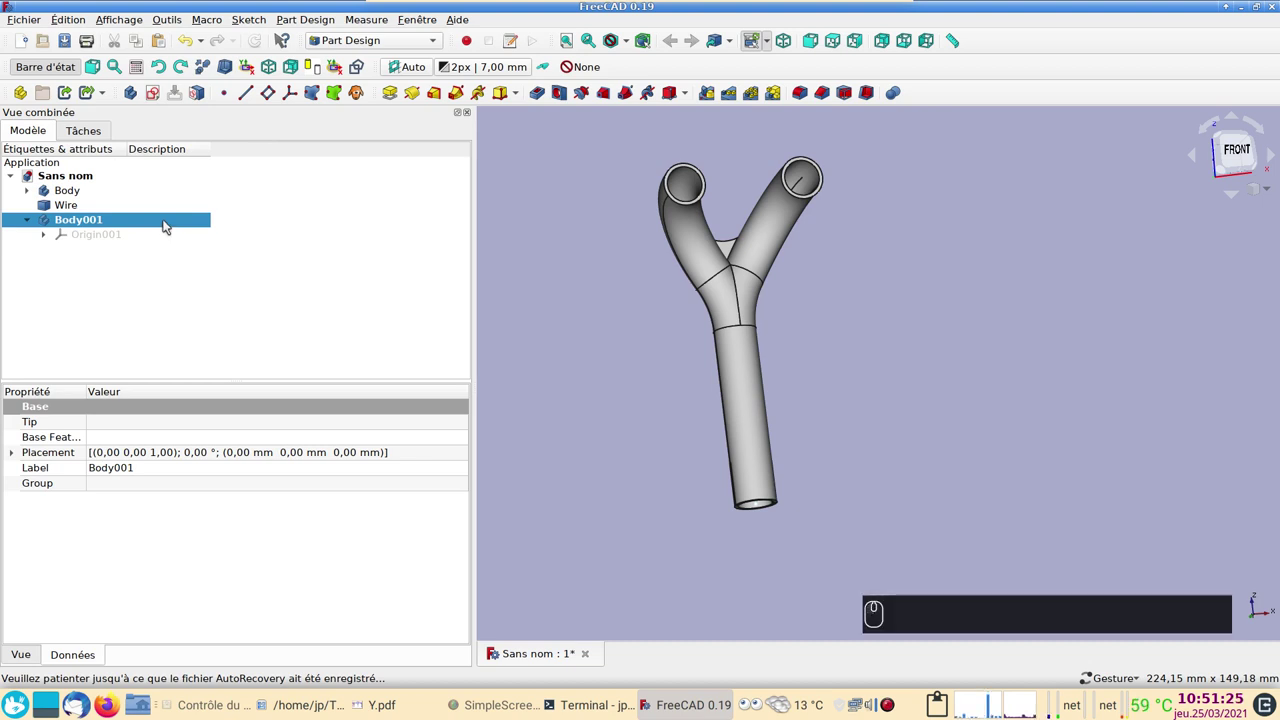
type("bride")
key("Return")
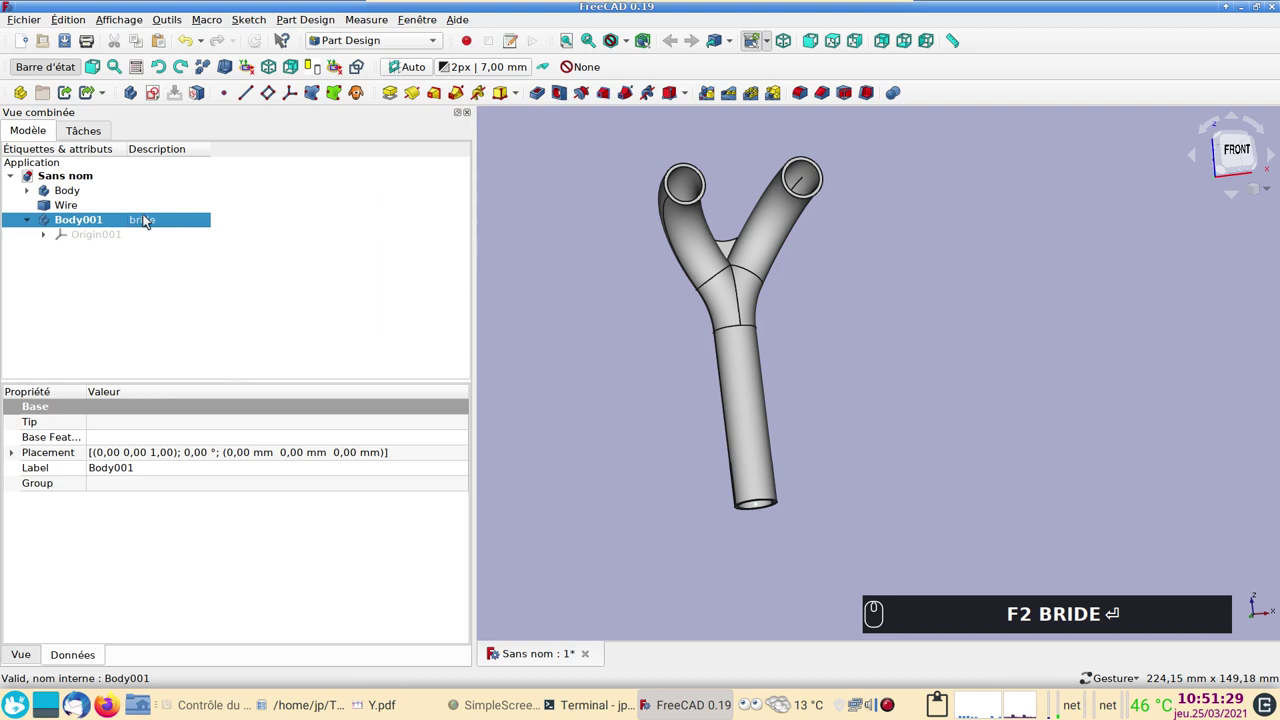
left_click_drag(153, 195, 150, 194)
key("F2")
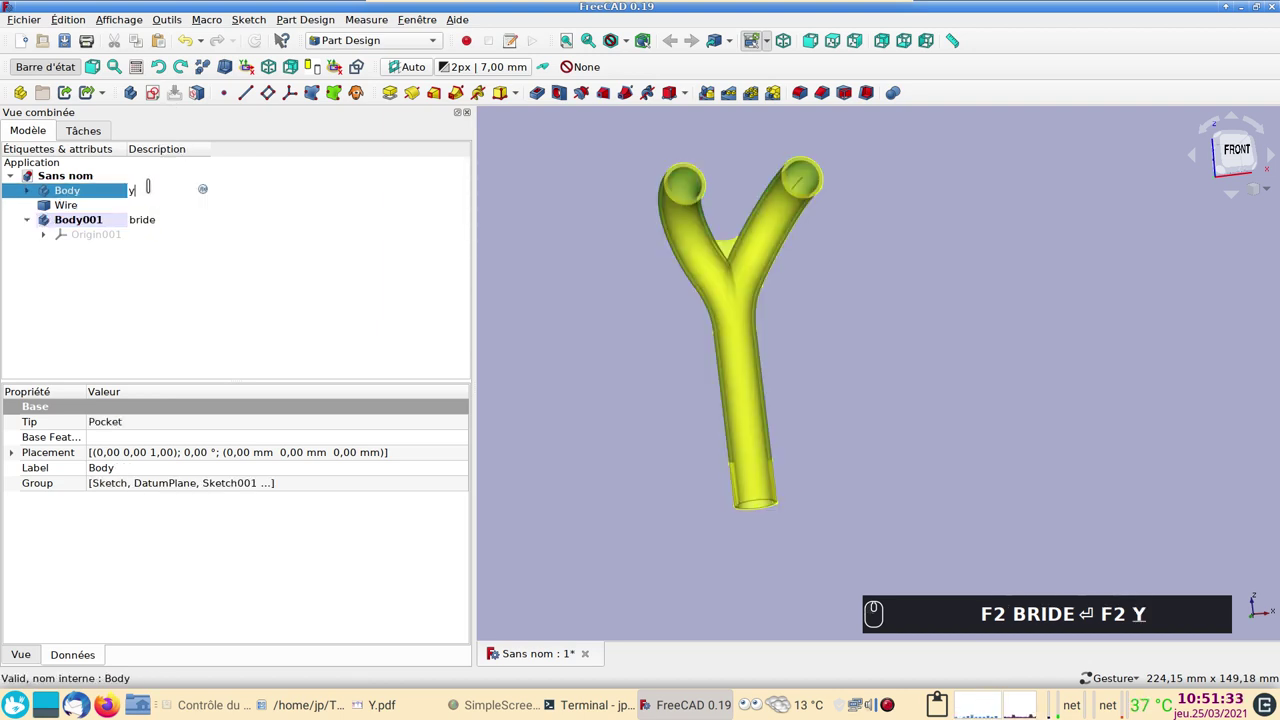
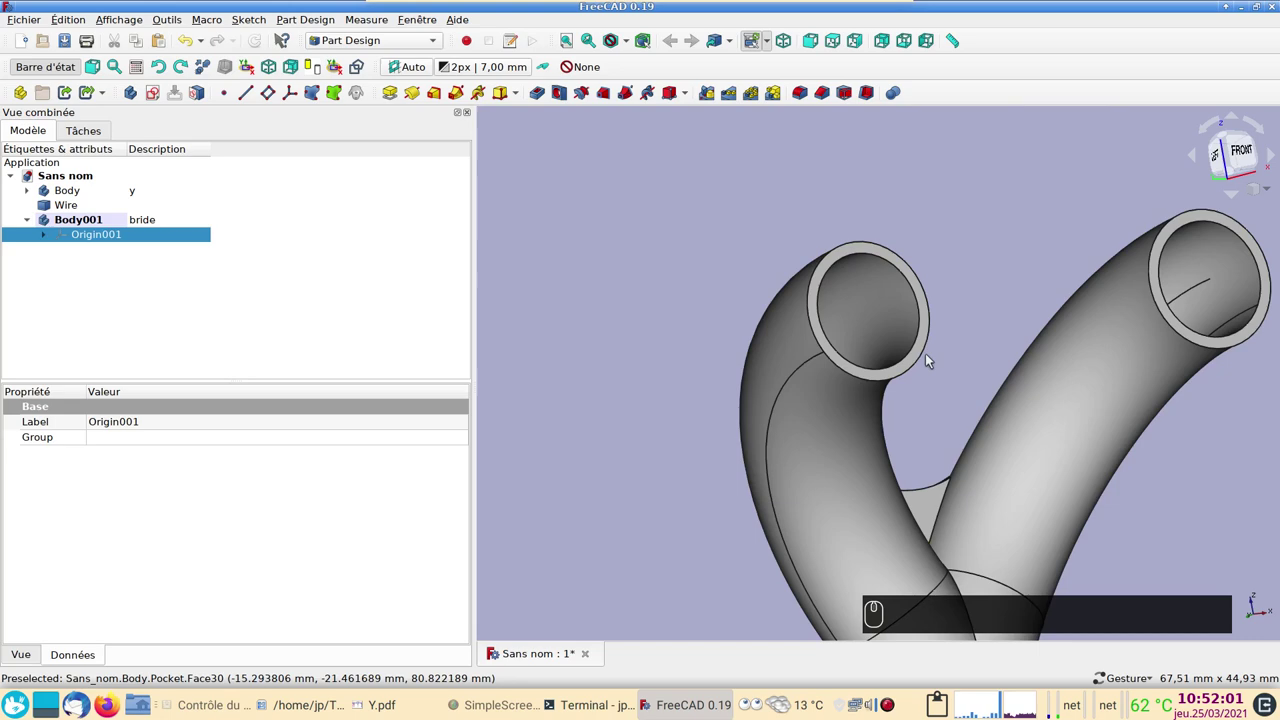
- Bind the two branch-end ring faces into the bride body as a ShapeBinder
left_click_drag(928, 348, 729, 429)
left_click(876, 380)
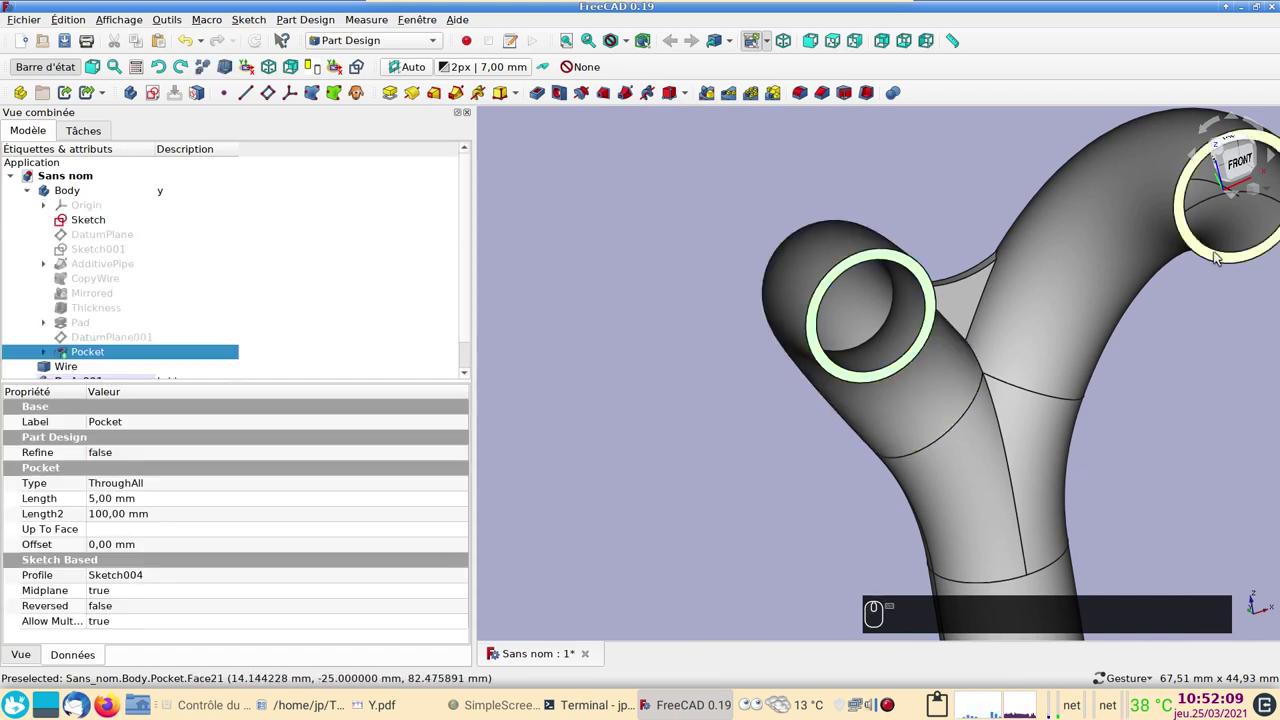
left_click(1223, 257)
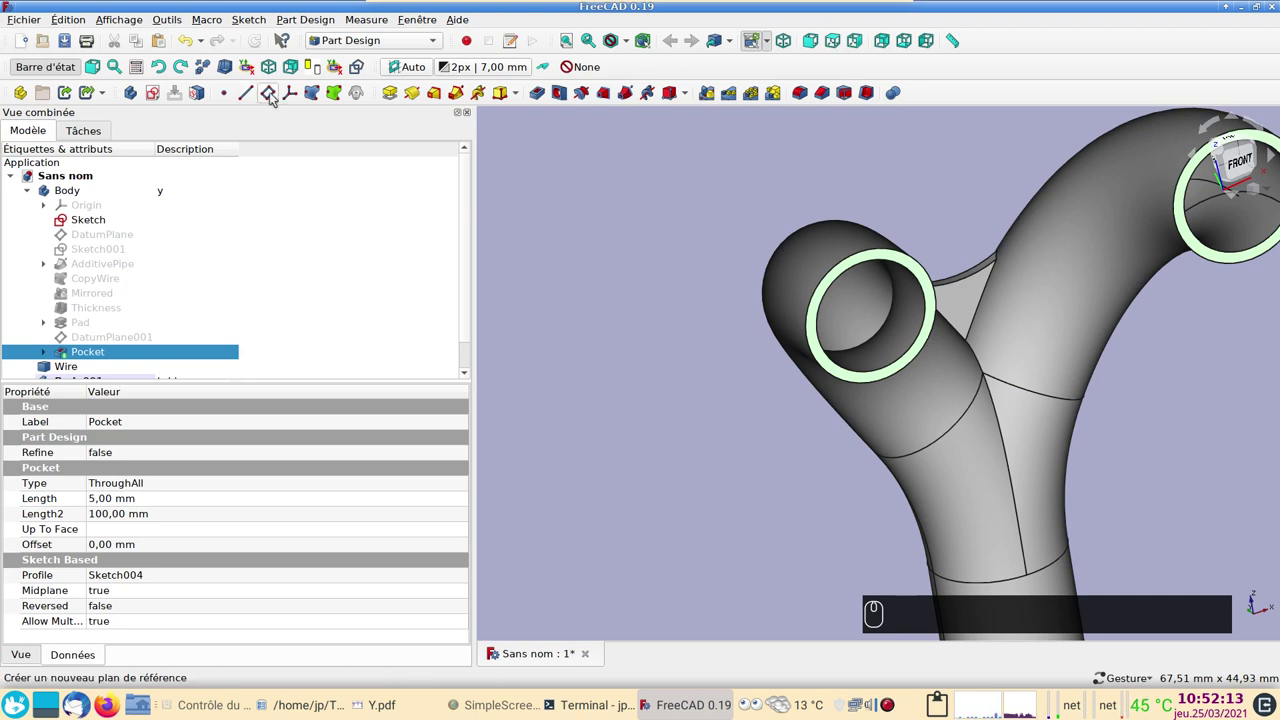
left_click(315, 100)
left_click(290, 168)
- Hide the y tube body so only the bound ring faces remain visible
scroll("down", 3)
scroll("up", 3)
left_click(29, 192)
left_click_drag(70, 189, 845, 374)
key("space")
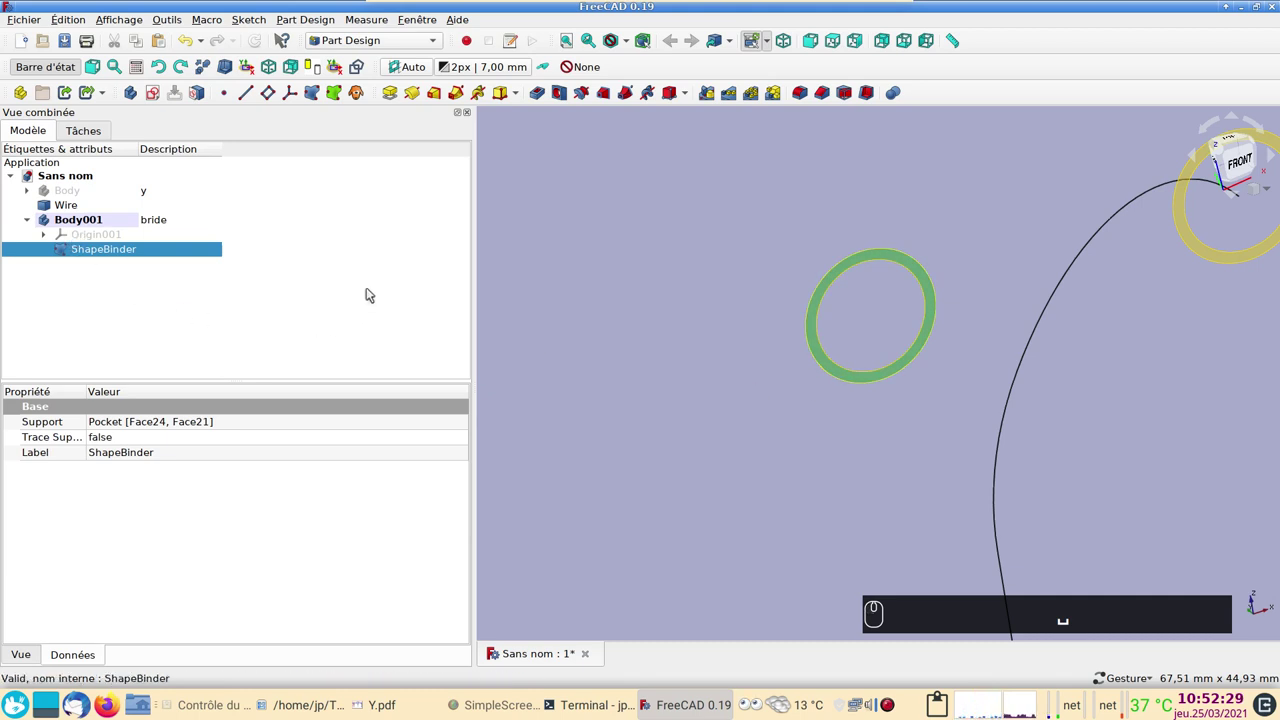
- Start the bride sketch, delete the misplaced lower arc and redraw it in place
left_click(160, 92)
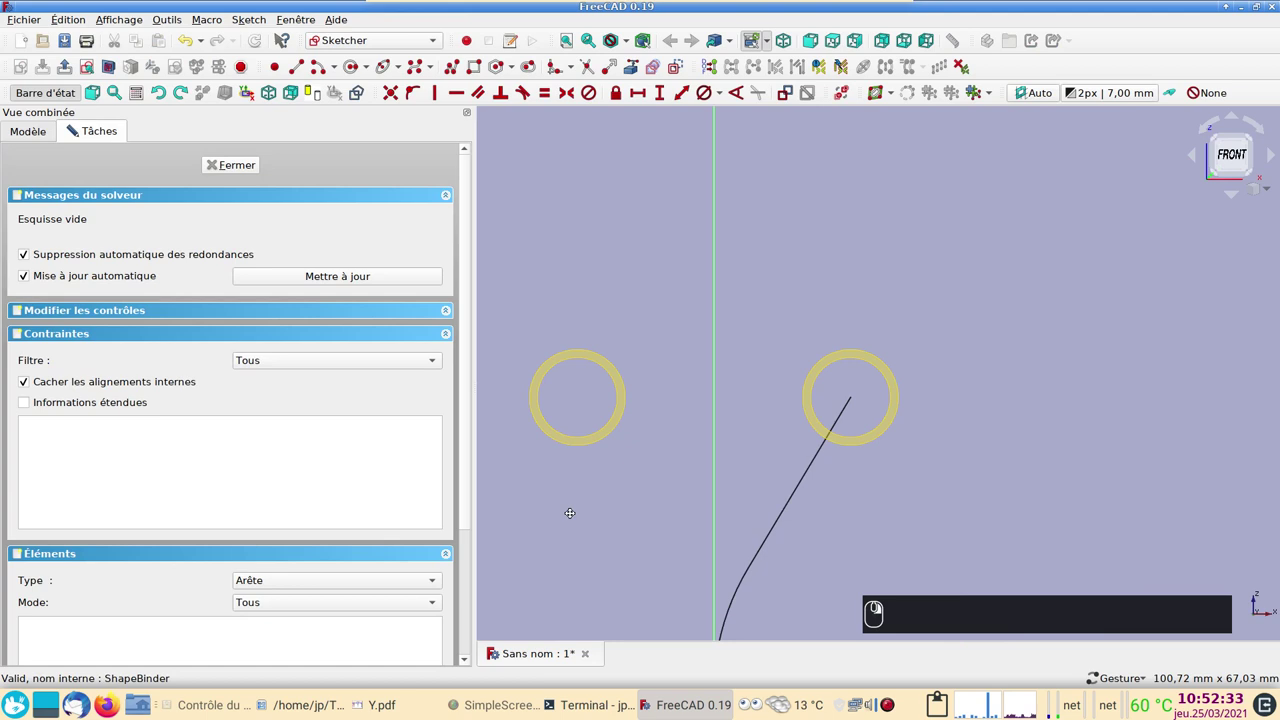
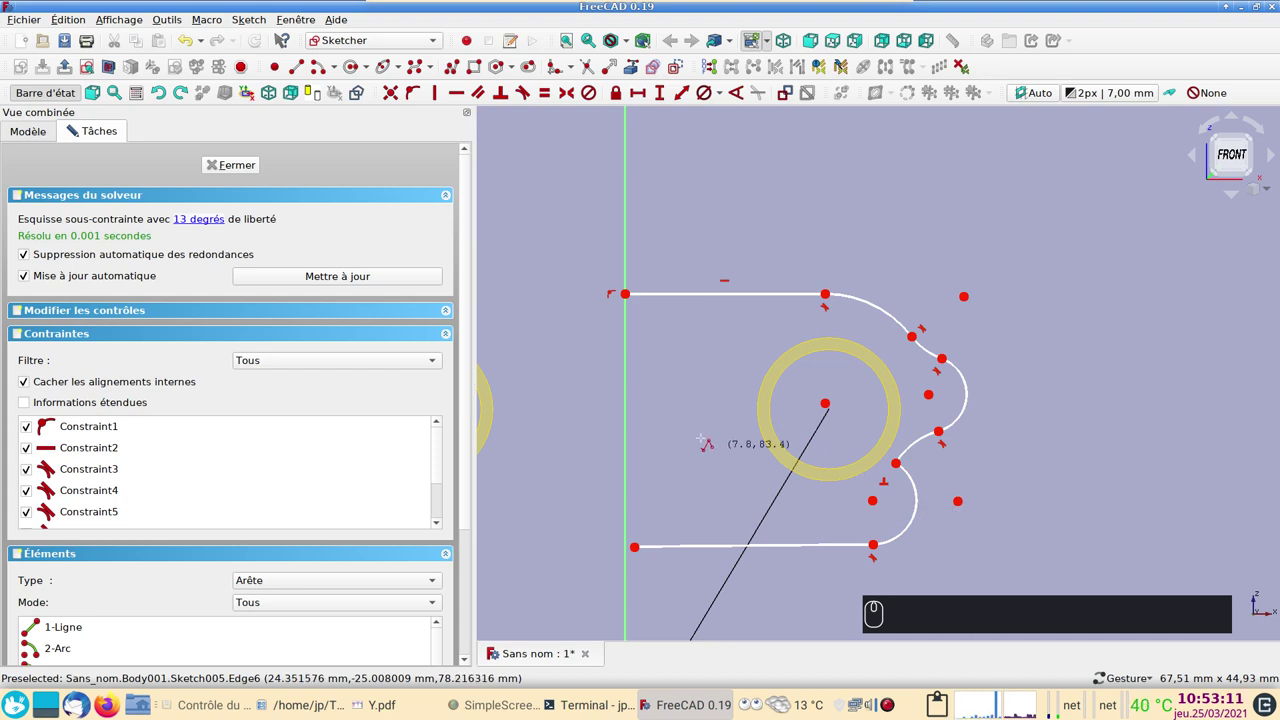
left_click(916, 483)
left_click(888, 484)
key("Delete")
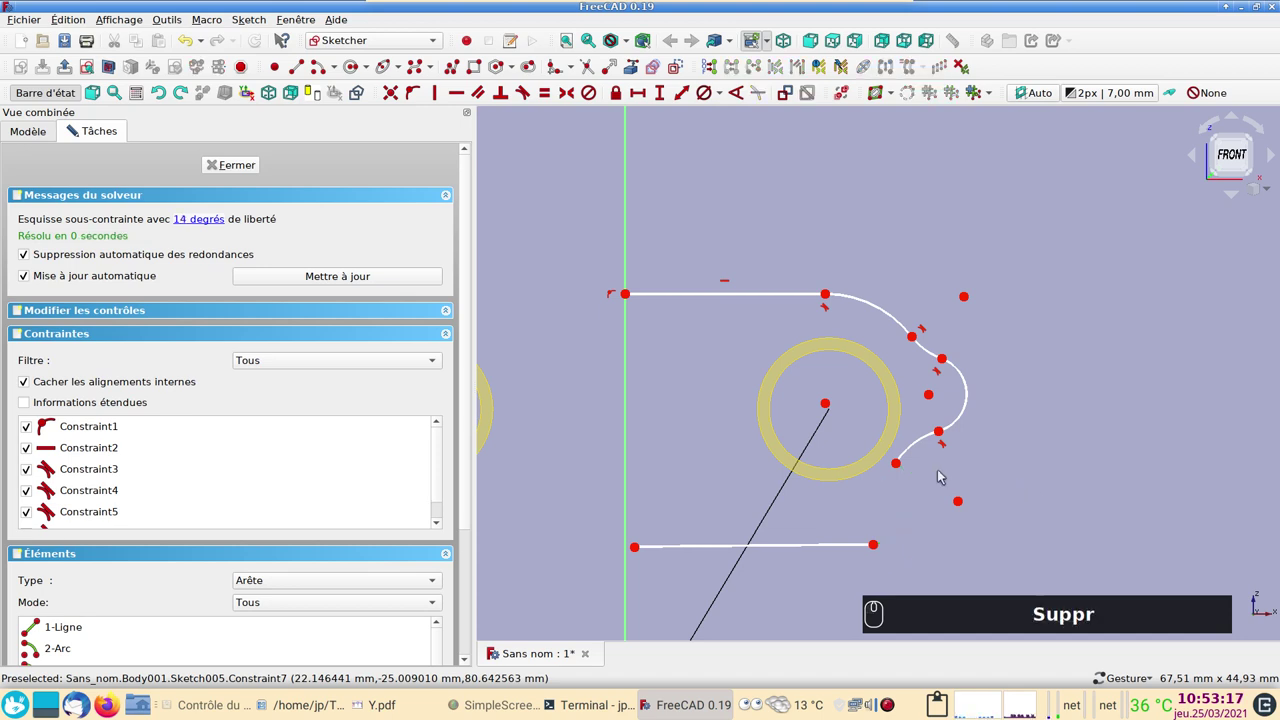
left_click(195, 41)
left_click(888, 487)
key("Delete")
left_click(917, 481)
left_click(910, 451)
key("t")
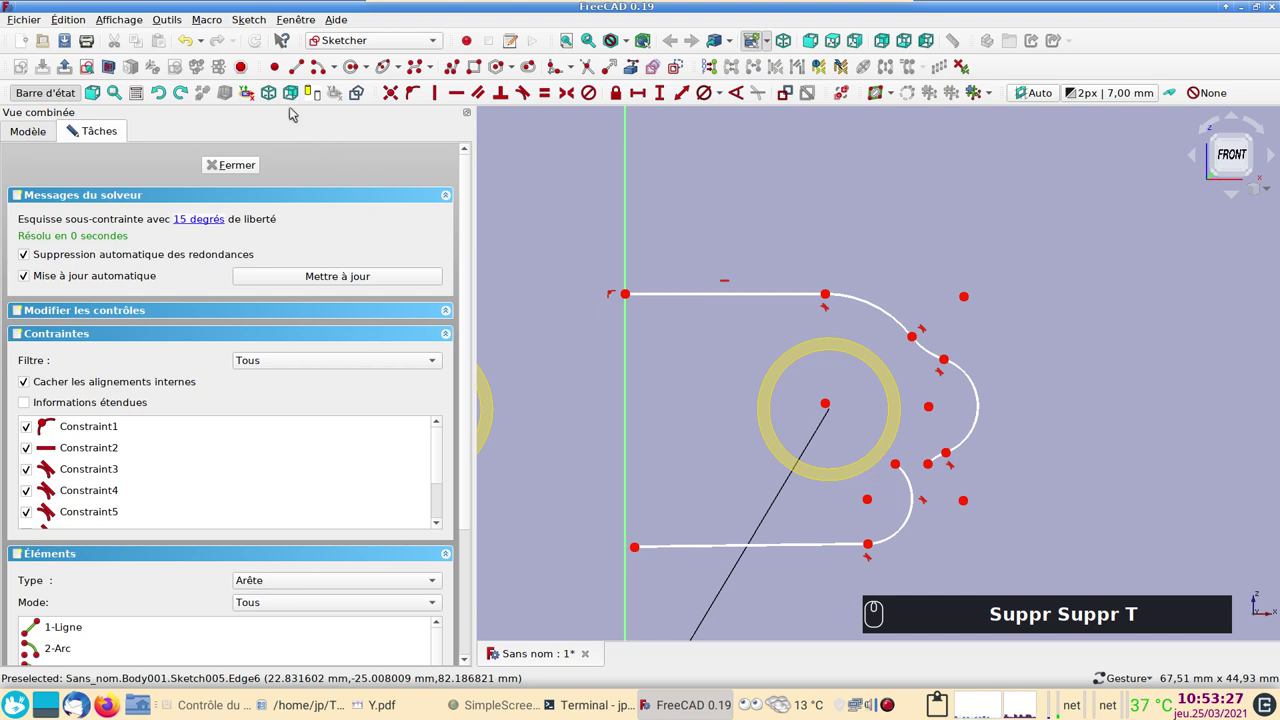
type("Suppr Suppr T")
left_click(193, 38)
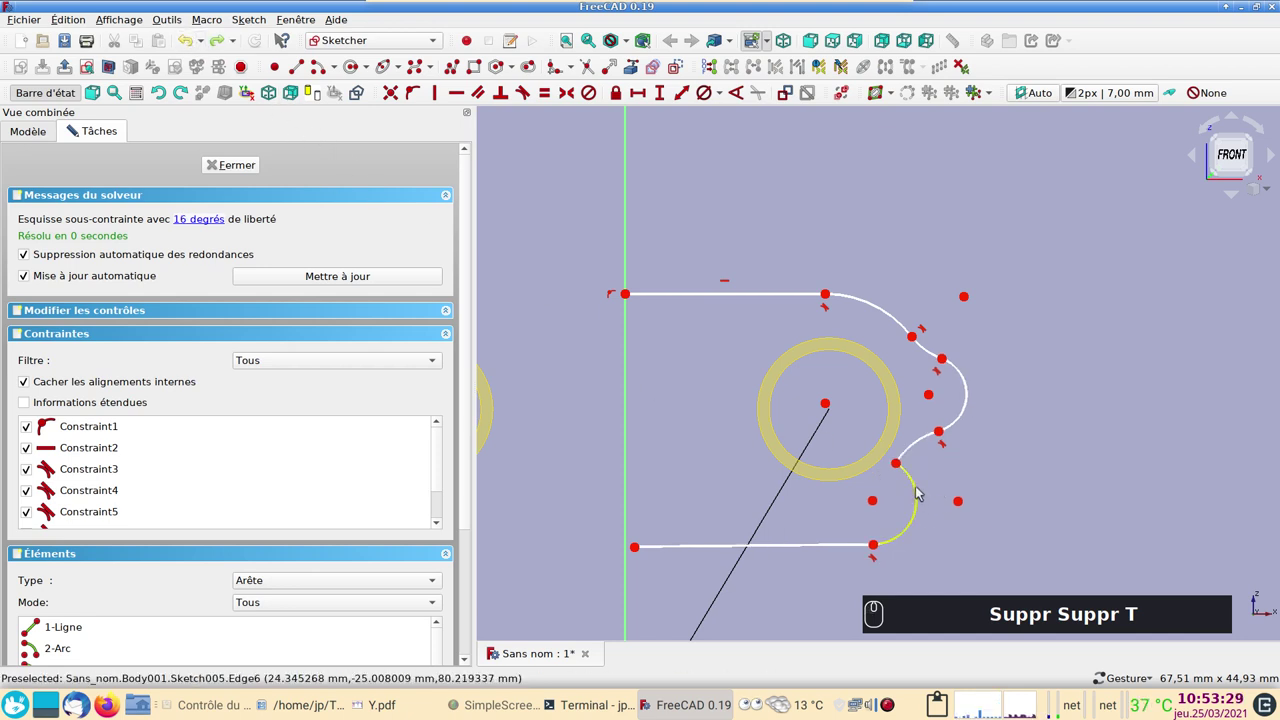
left_click_drag(922, 491, 918, 519)
- Join the lower arc to the lobe arc and bottom edge with coincident and tangent constraints
left_click(902, 466)
left_click(908, 449)
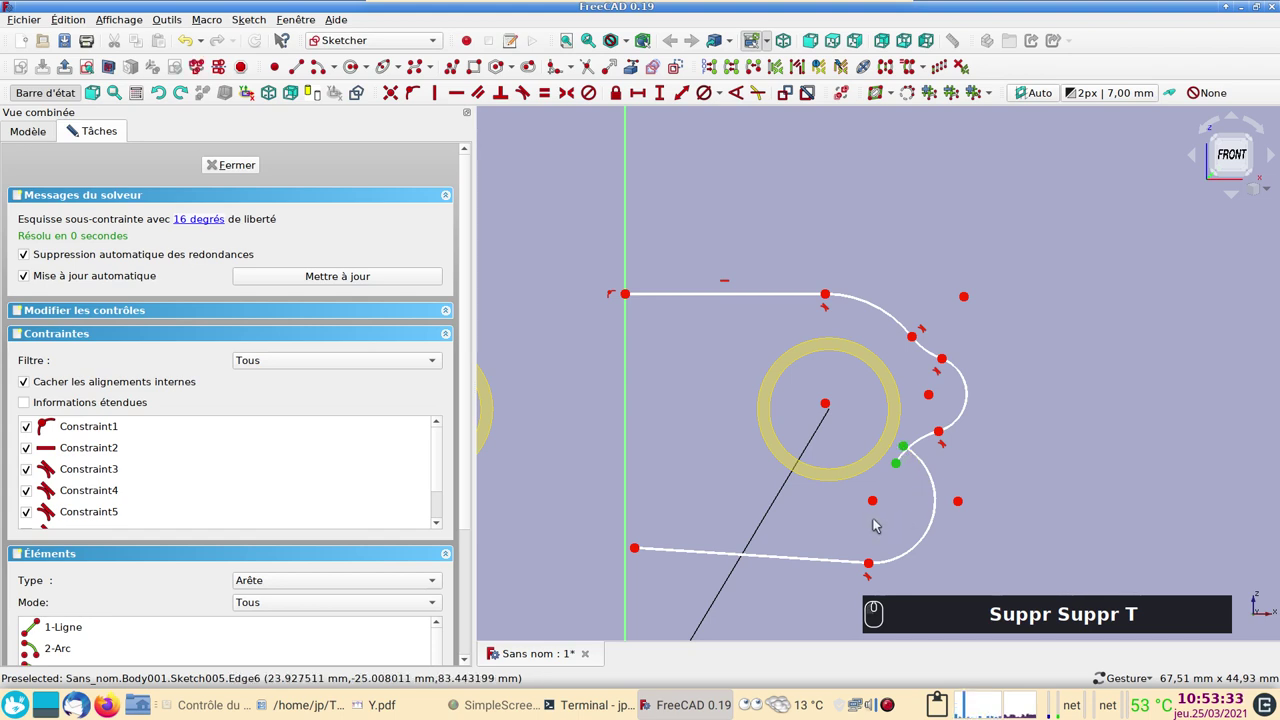
type("c")
left_click_drag(933, 524, 905, 500)
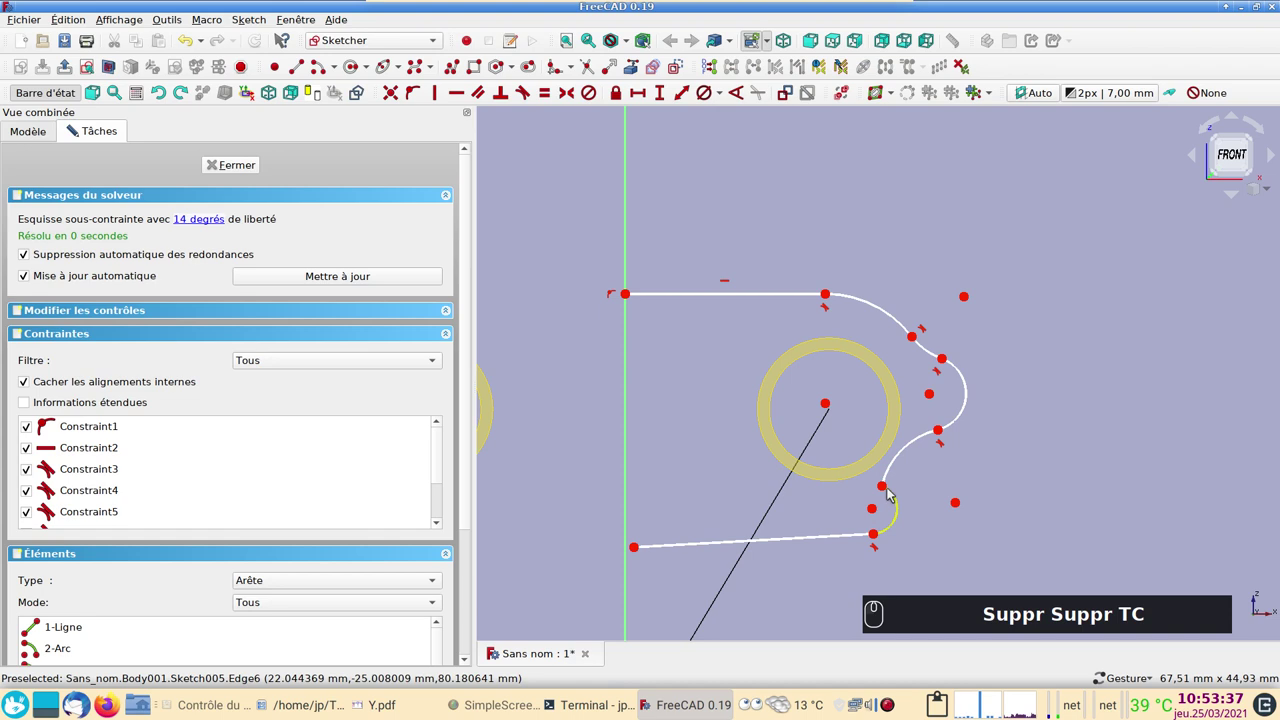
left_click_drag(962, 504, 963, 490)
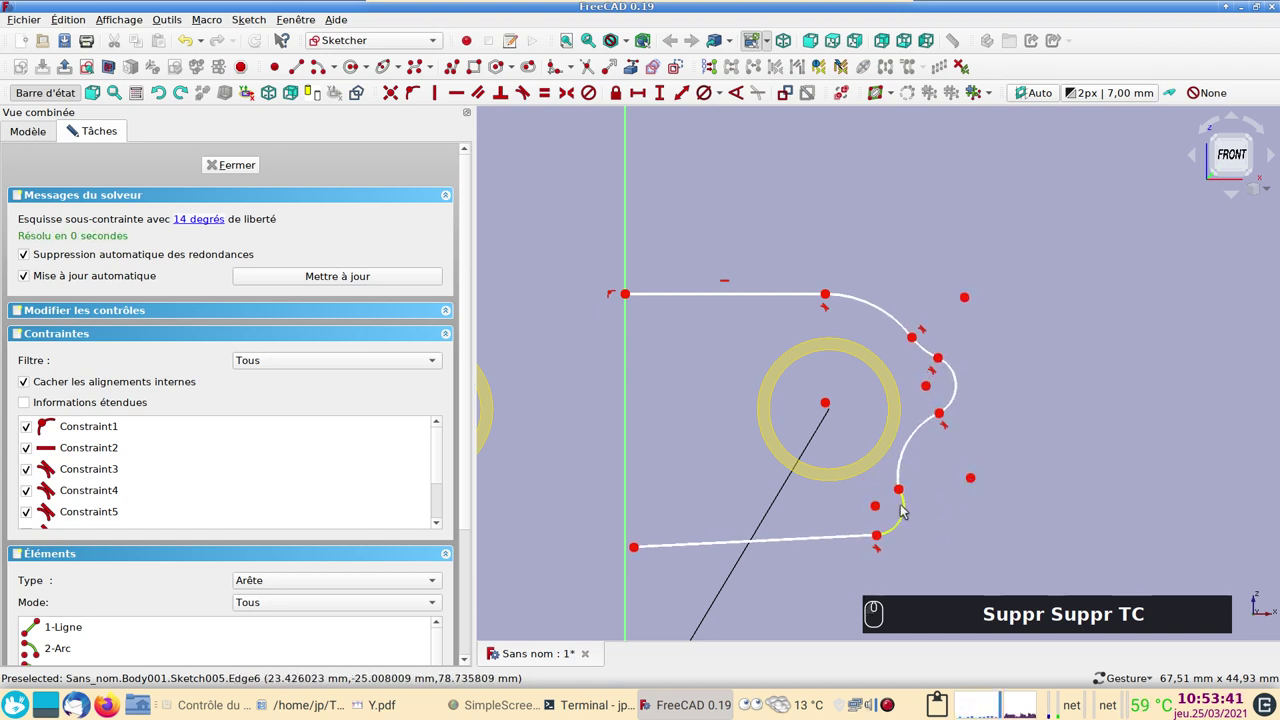
left_click(911, 507)
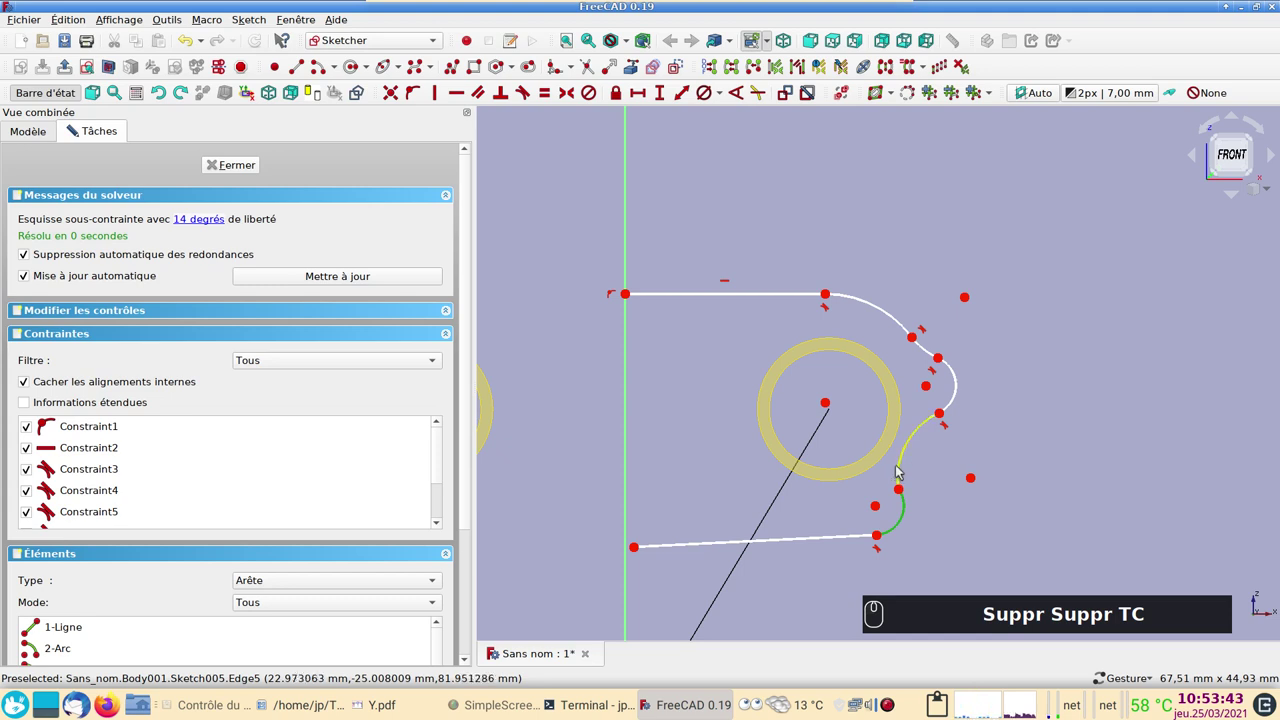
left_click(904, 469)
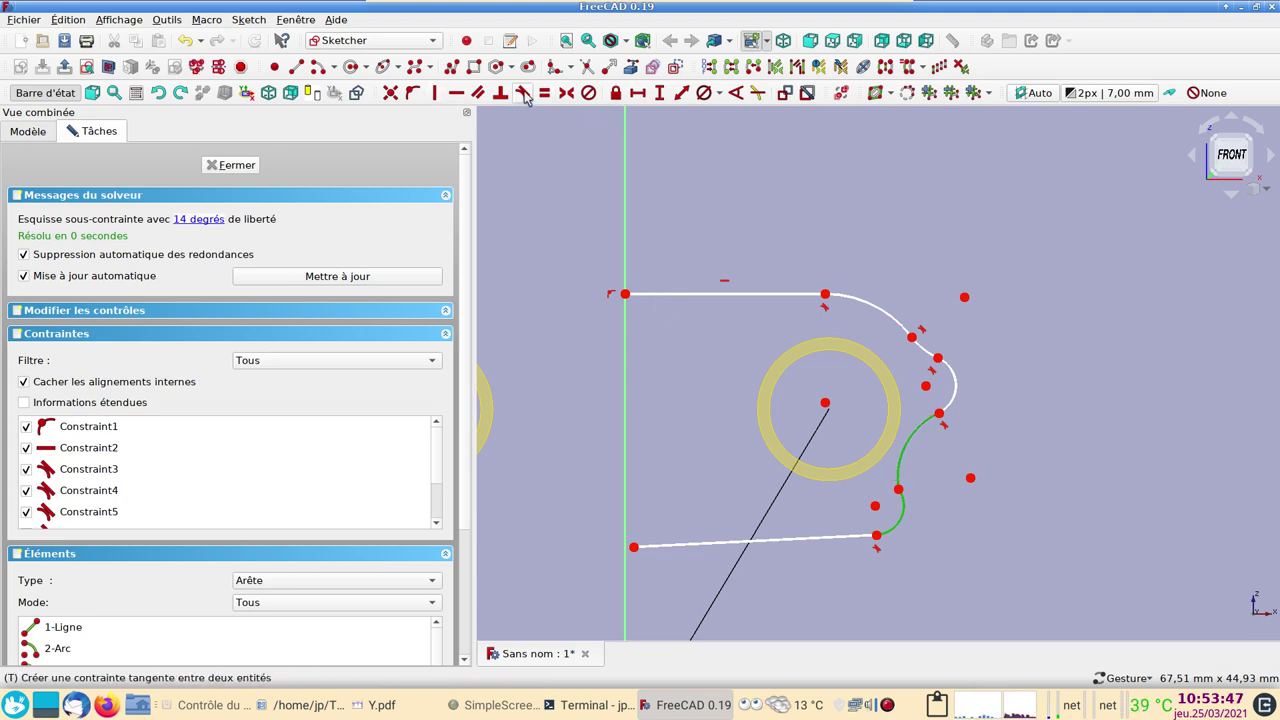
left_click(530, 95)
- Make the bottom edge horizontal with its left end on the vertical axis
left_click(778, 348)
left_click(692, 543)
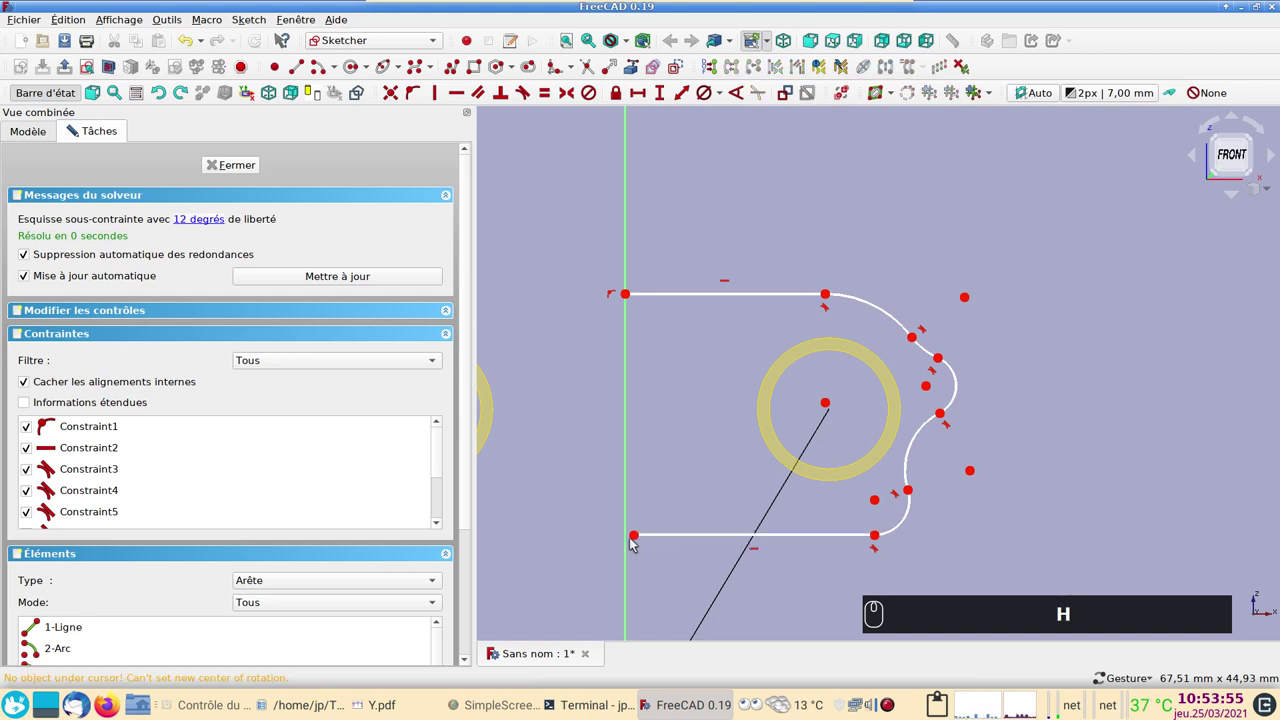
left_click(642, 537)
left_click(633, 526)
left_click(422, 98)
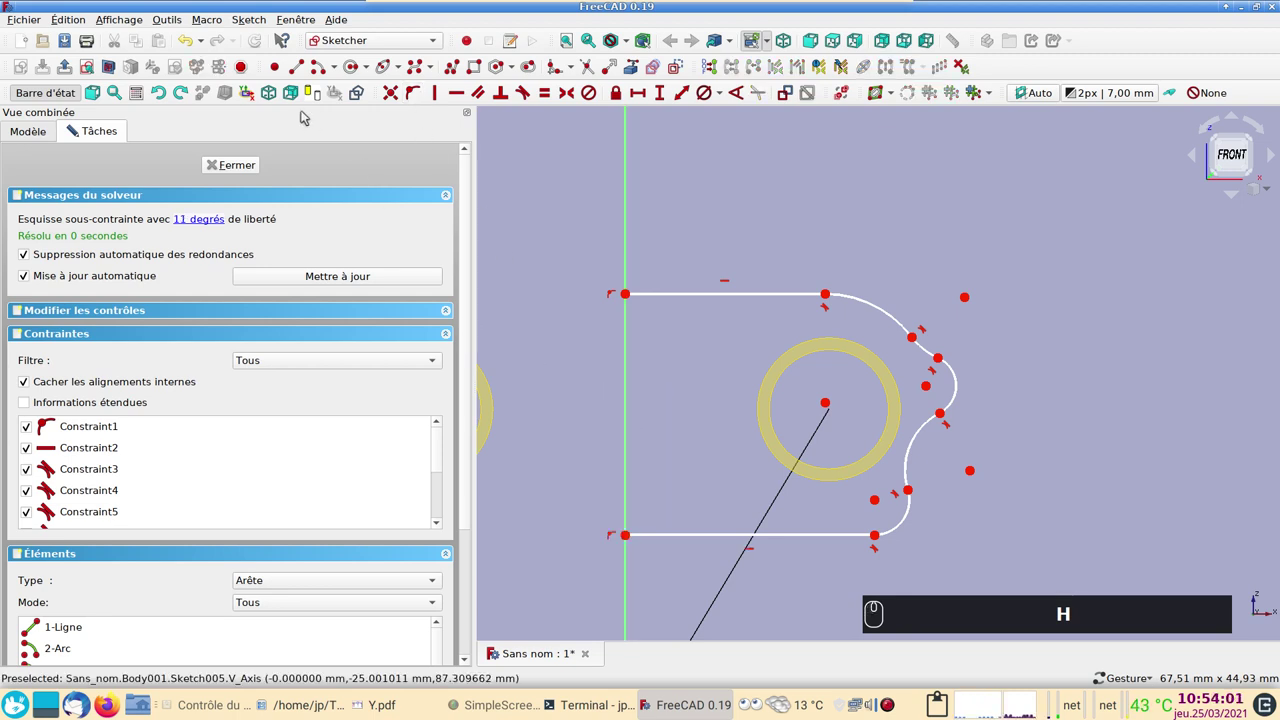
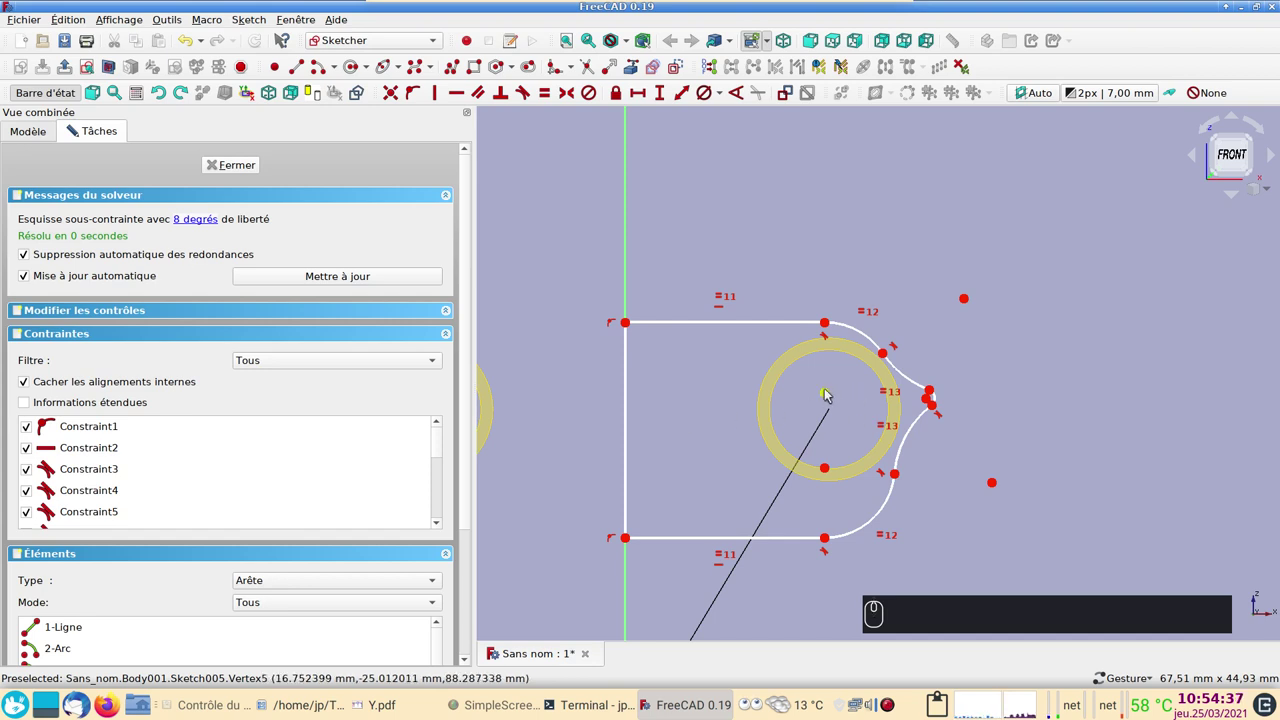
- Make the upper and lower lobe arcs equal
left_click_drag(830, 392, 849, 376)
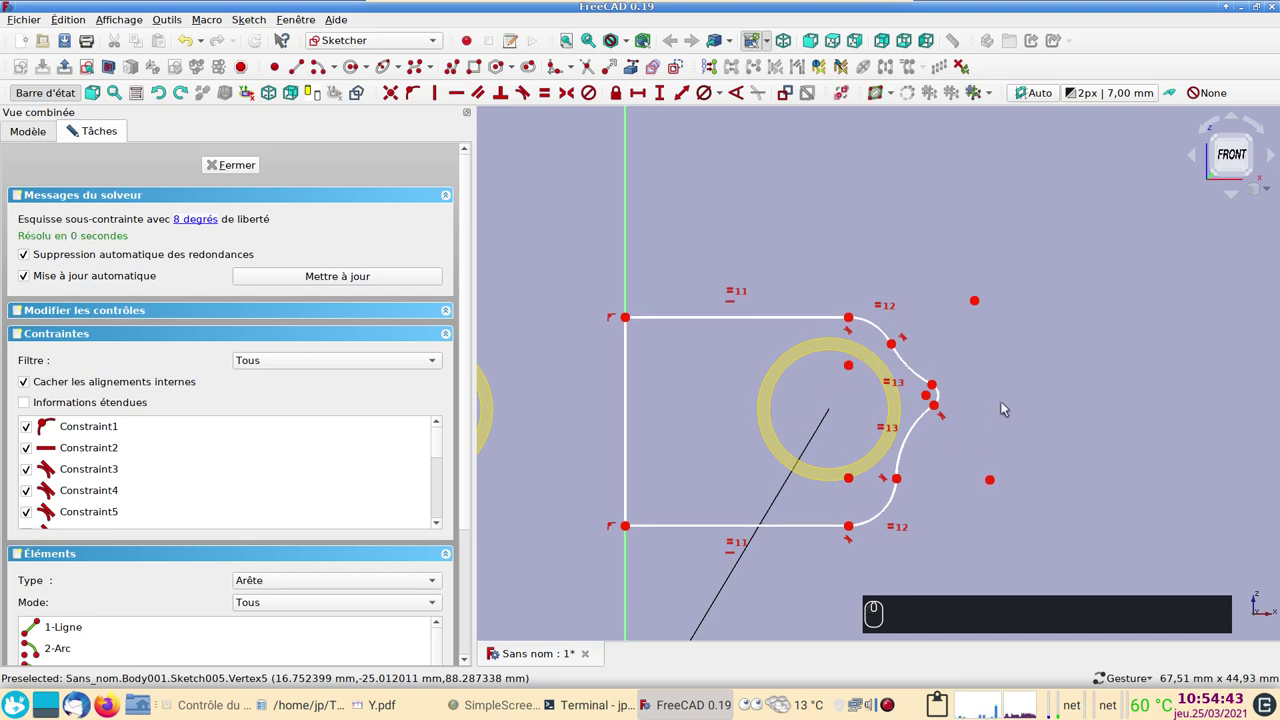
left_click(944, 401)
left_click(920, 373)
left_click(923, 423)
left_click(710, 94)
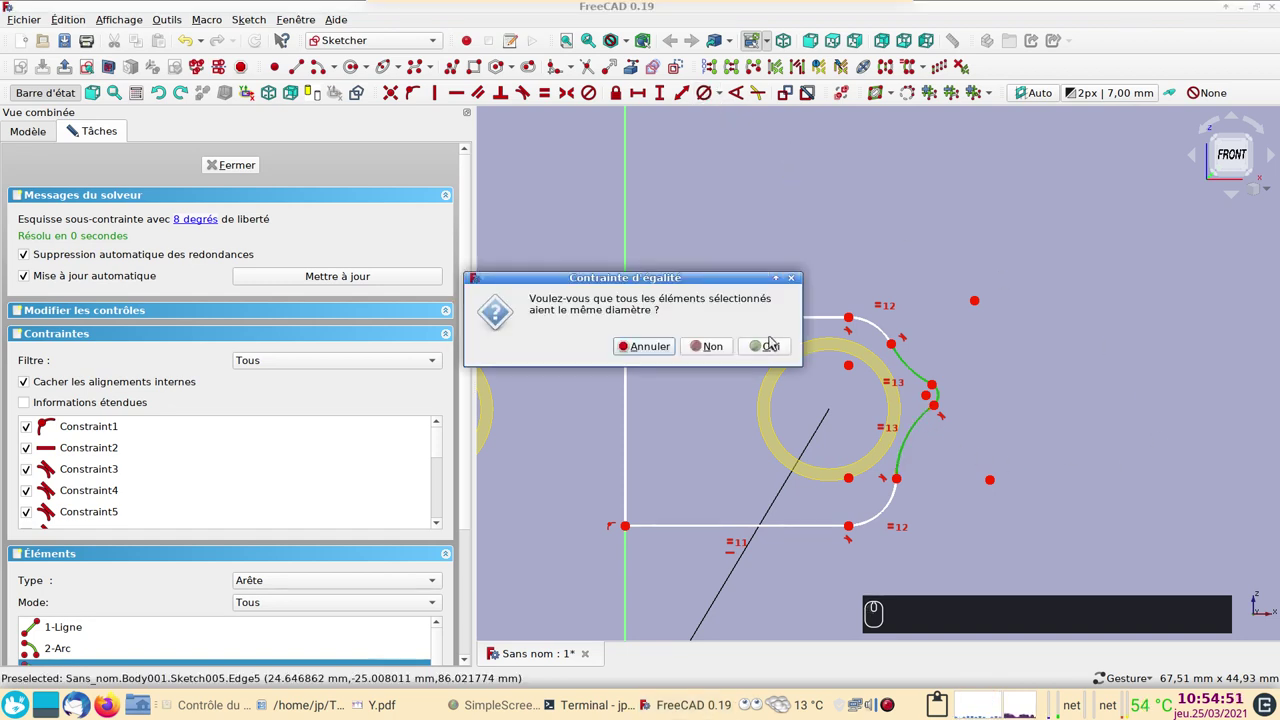
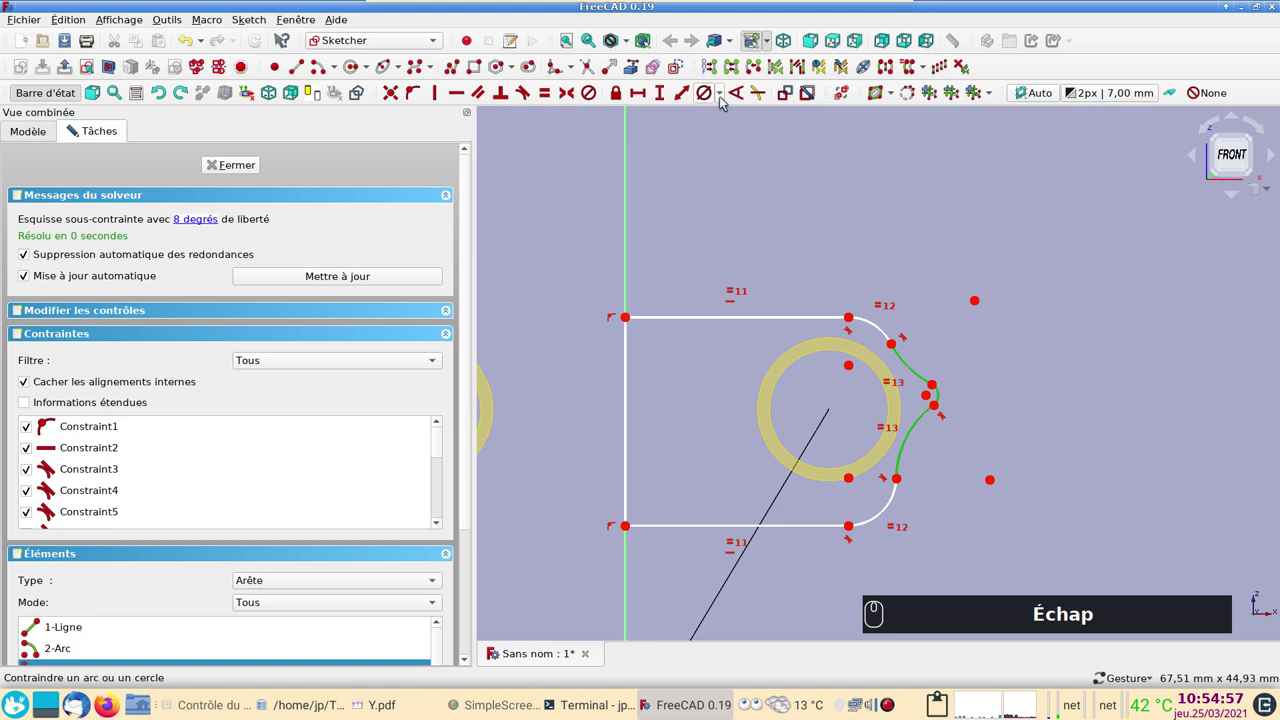
- Constrain the lobe arc radius to 5 mm and reshape the outline
left_click(723, 100)
left_click(726, 112)
left_click(772, 346)
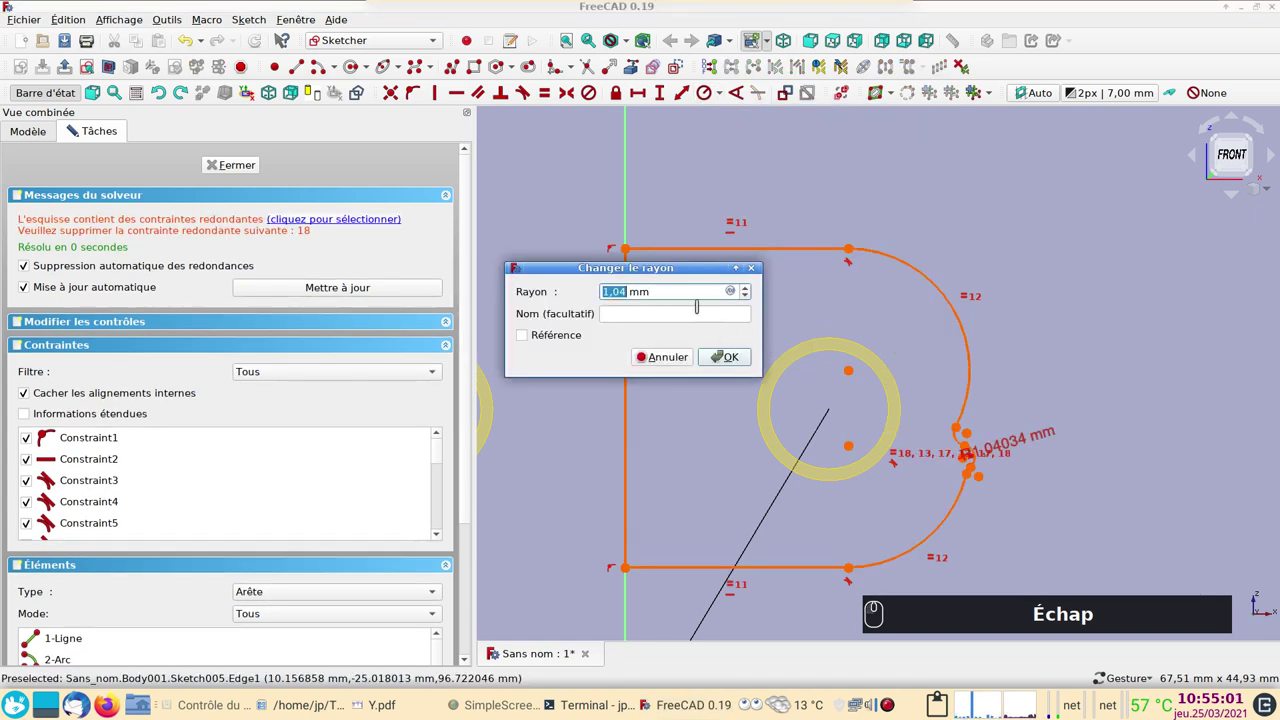
key("Escape")
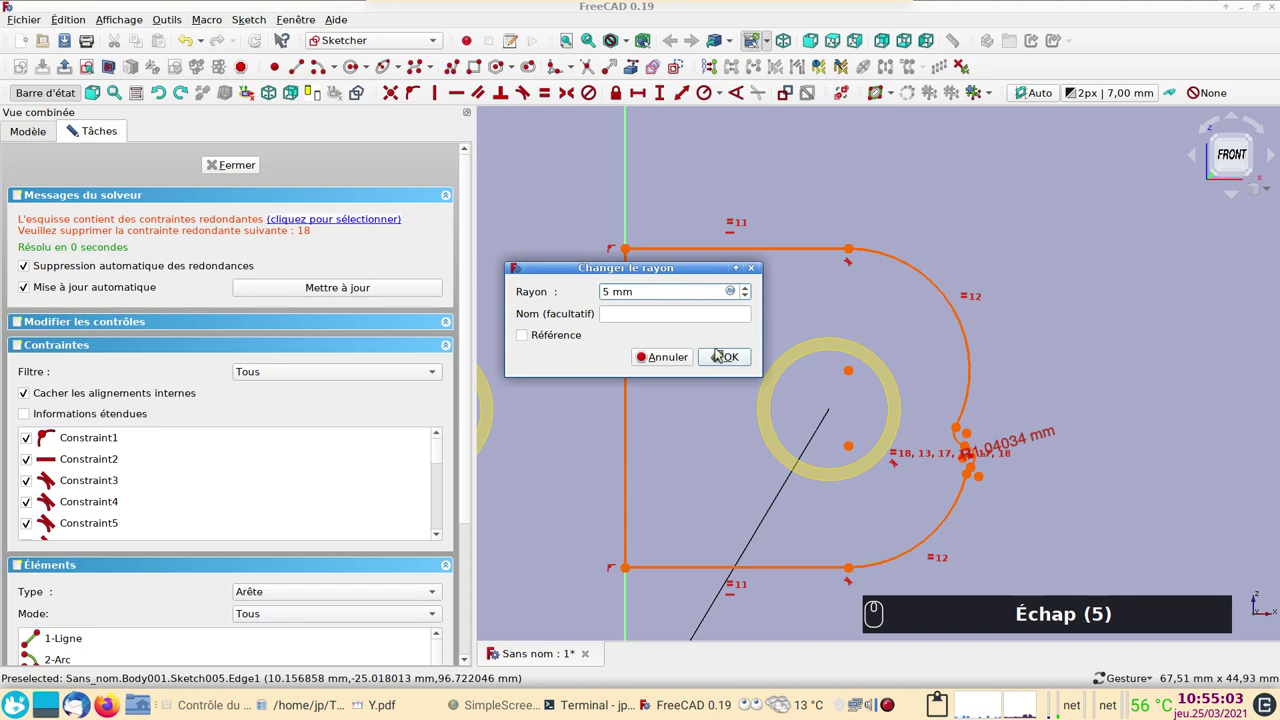
key("Escape")
left_click(977, 449)
left_click(939, 401)
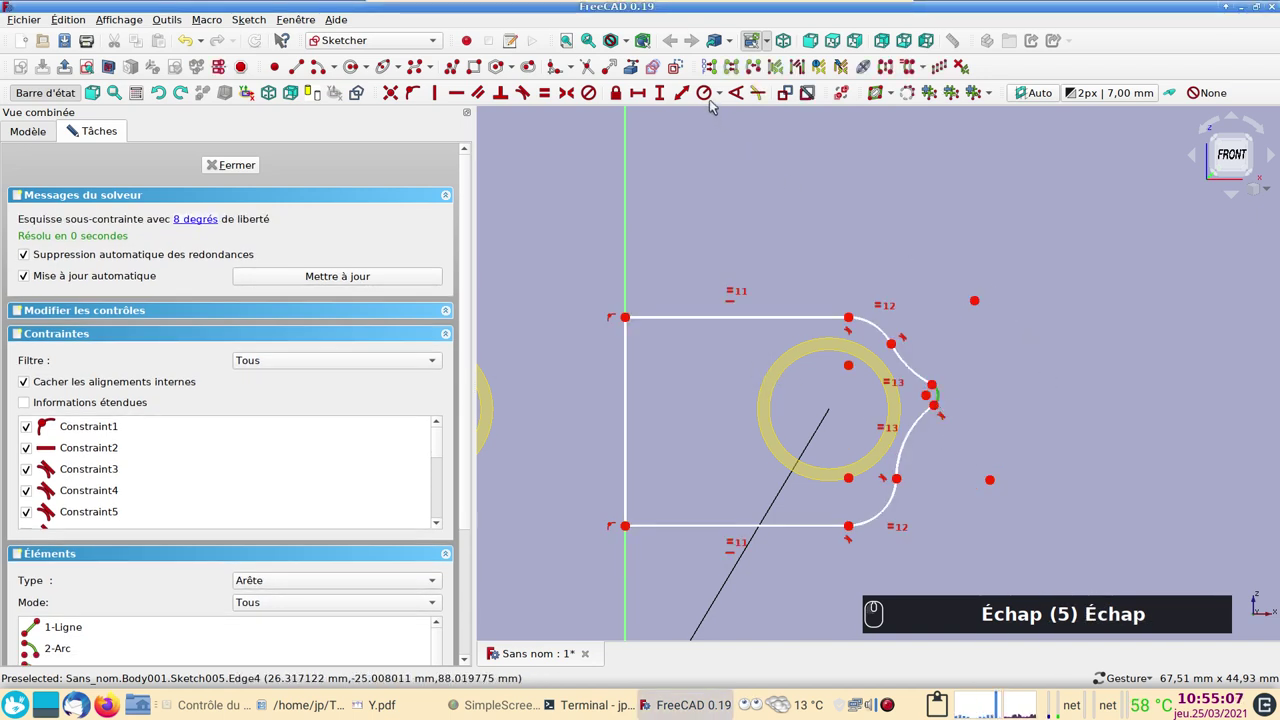
left_click(708, 95)
key("Escape")
key("Return")
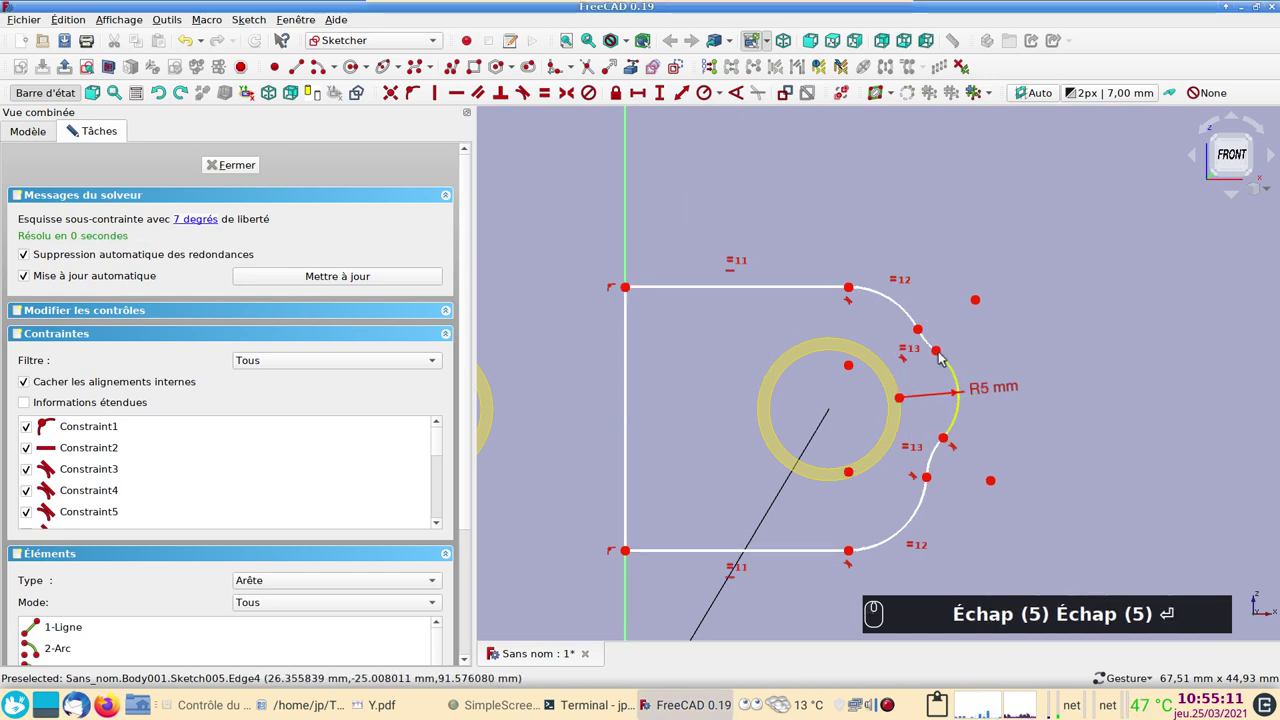
left_click_drag(941, 354, 887, 572)
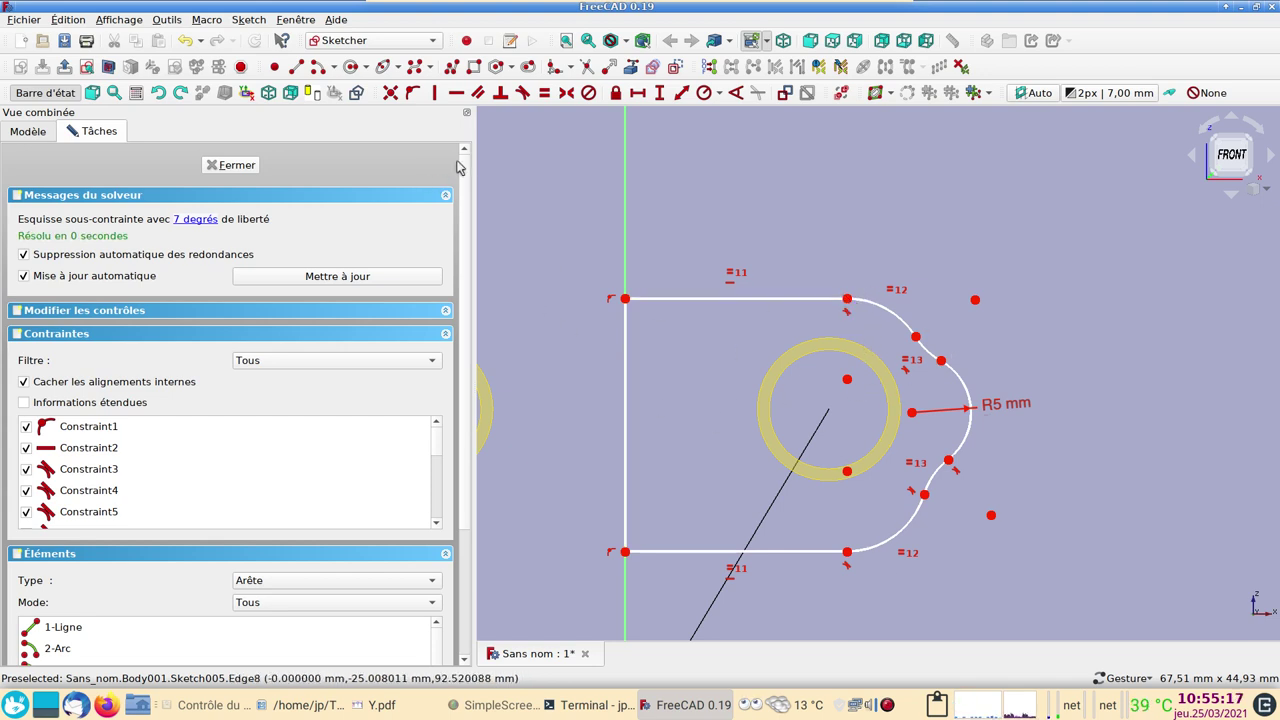
- Constrain the corner arc radii to 10 mm
left_click(439, 97)
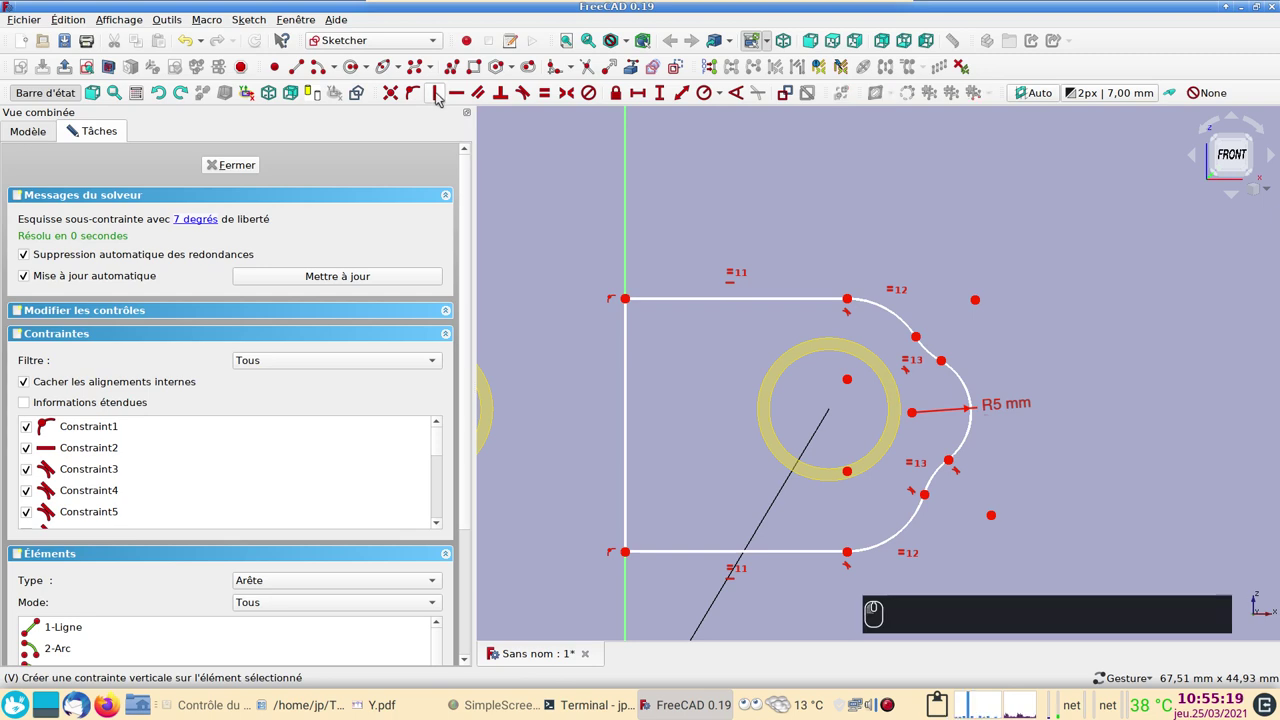
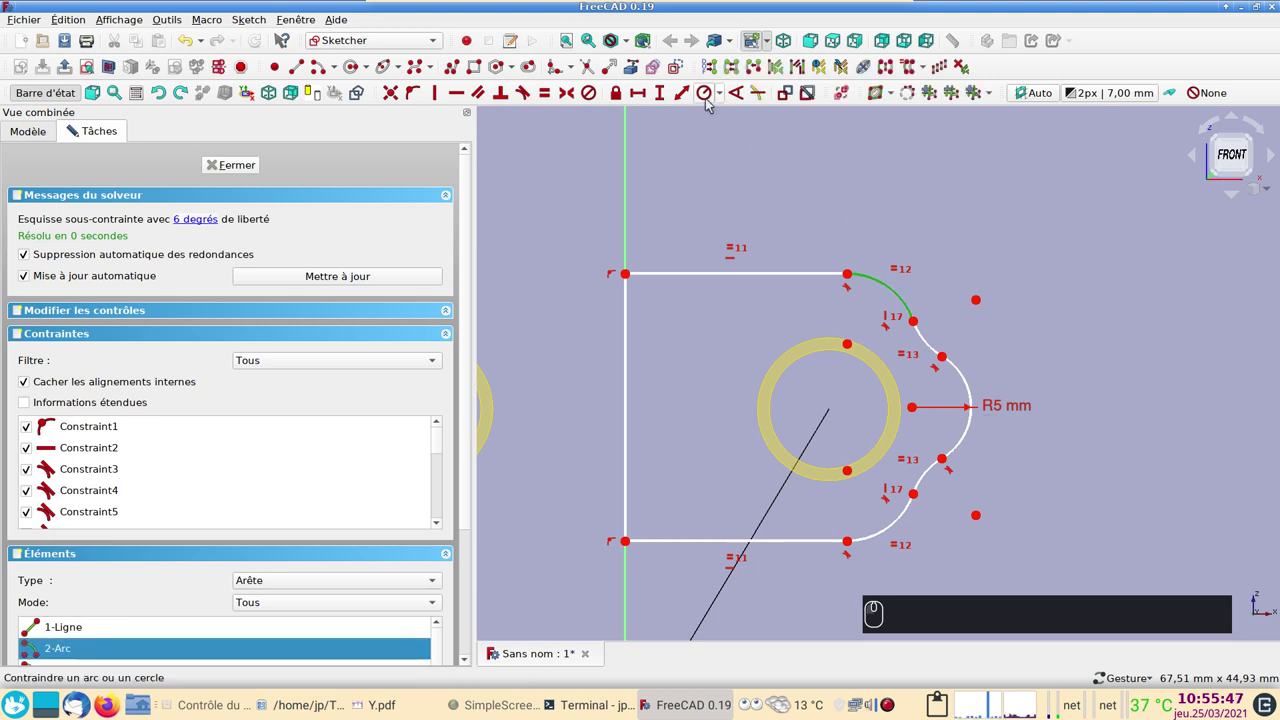
left_click(713, 101)
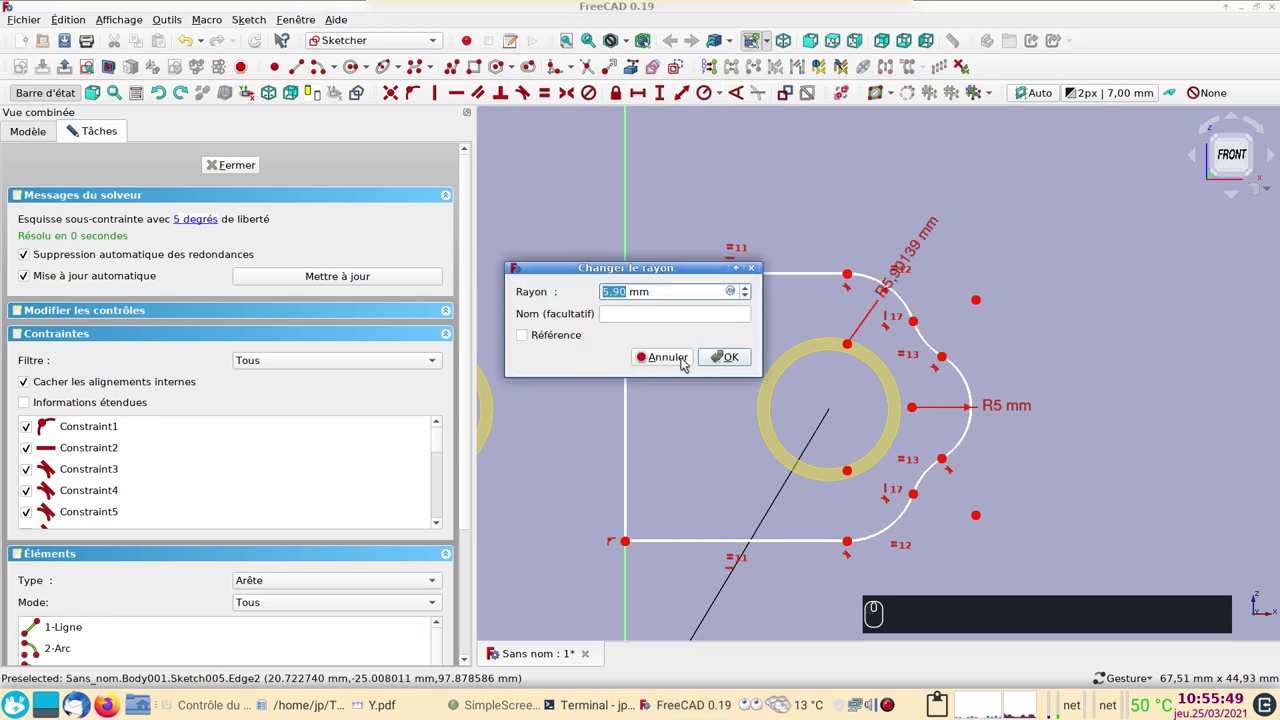
type("(5)")
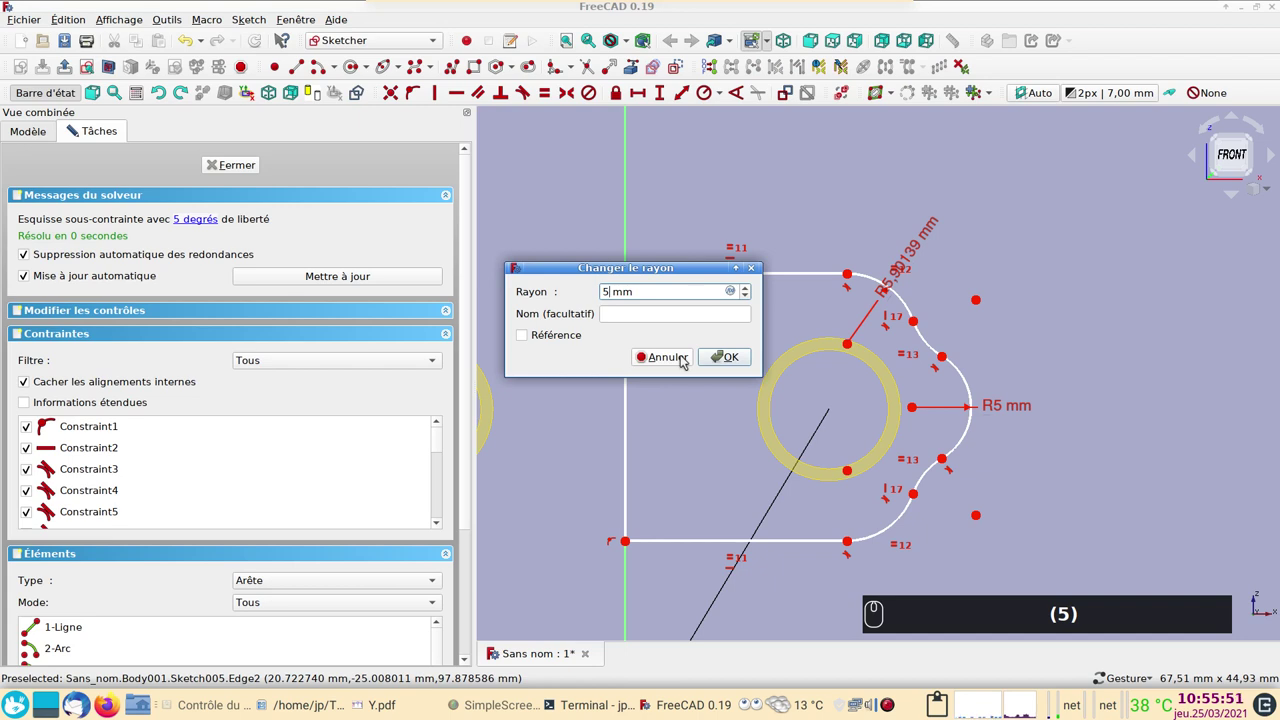
key("Return")
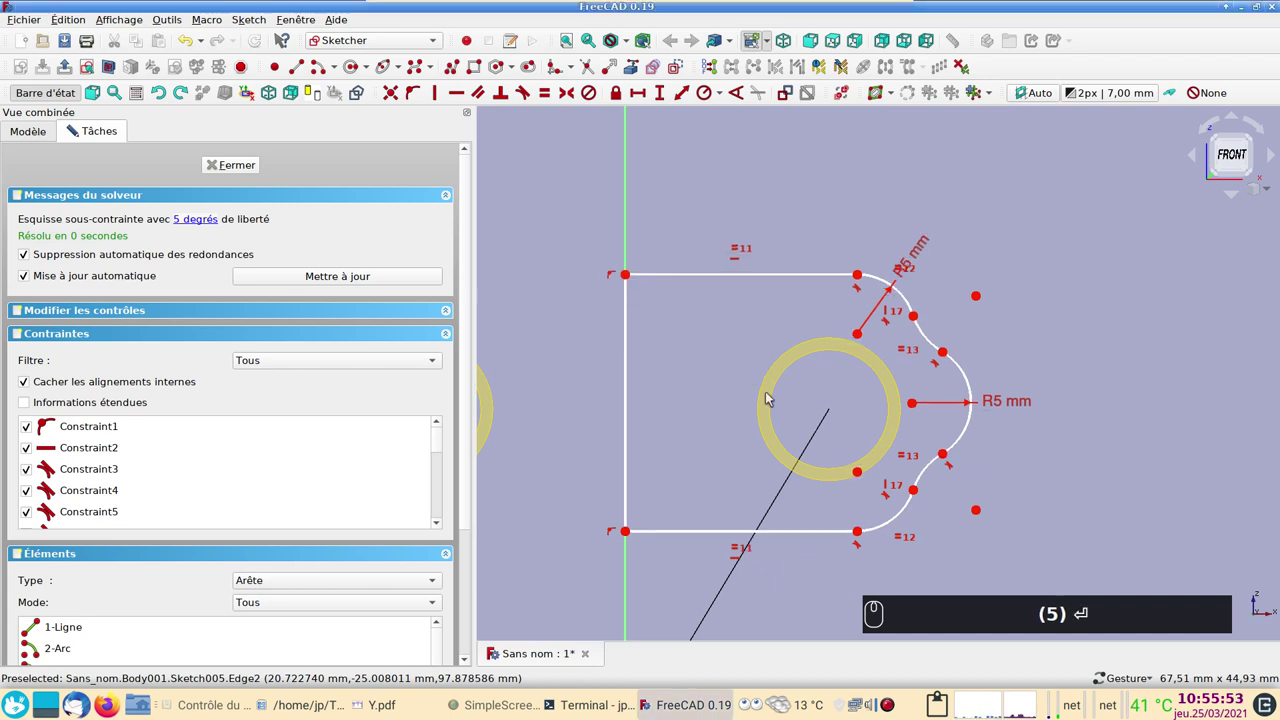
left_click(916, 266)
key("Return")
- Set a 20 mm vertical height between the flange edges
left_click_drag(633, 384, 648, 305)
type("(5) ⏎ (1) (0) ⏎ (2) (0)")
key("Return")
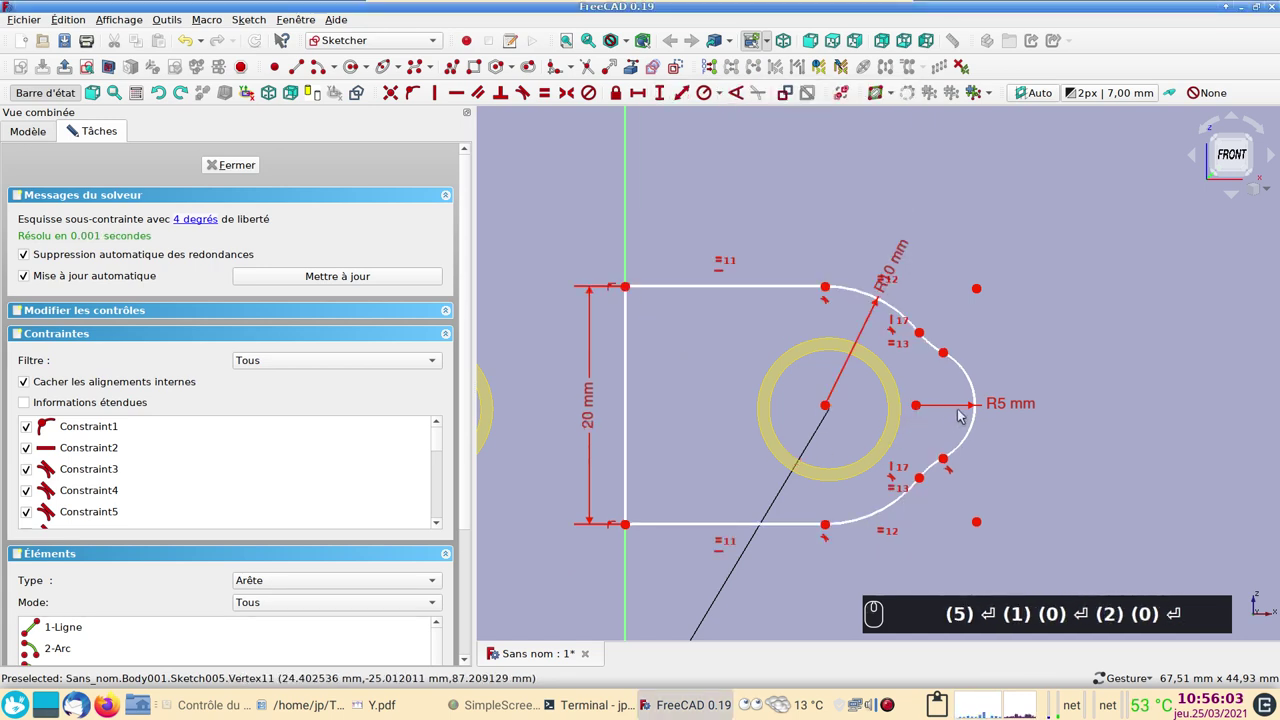
left_click(972, 379)
left_click(962, 383)
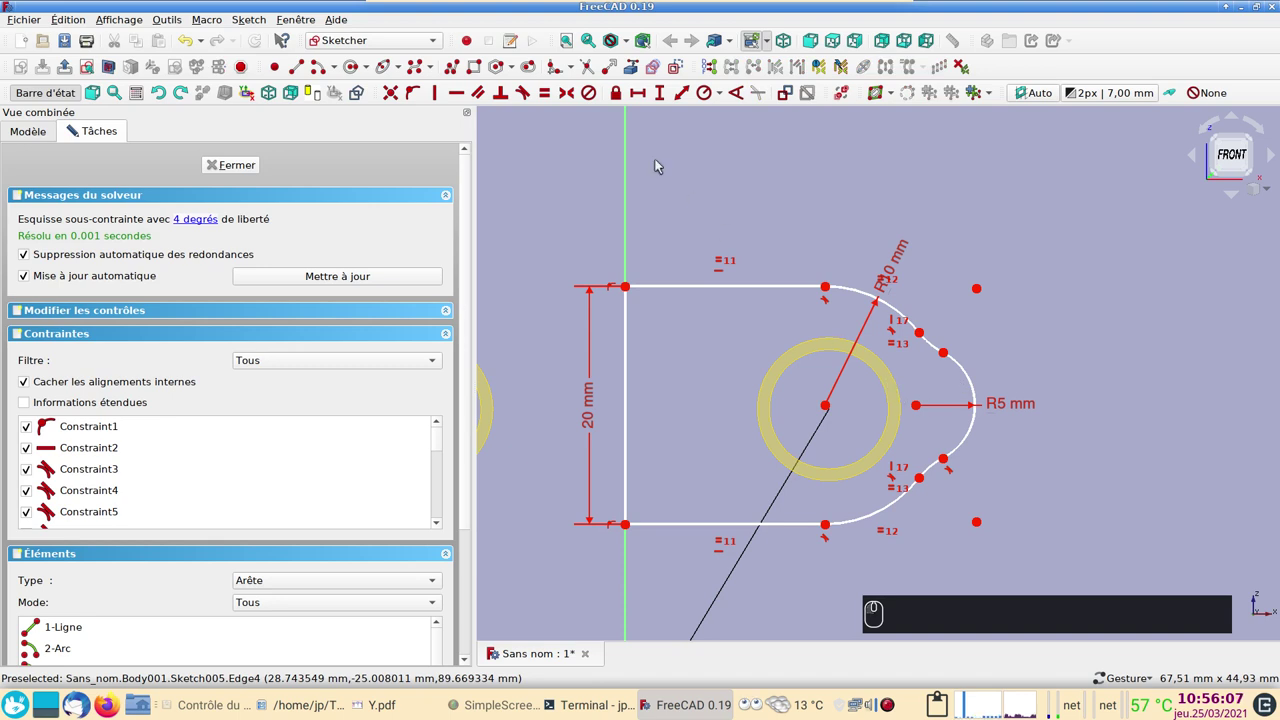
left_click(638, 72)
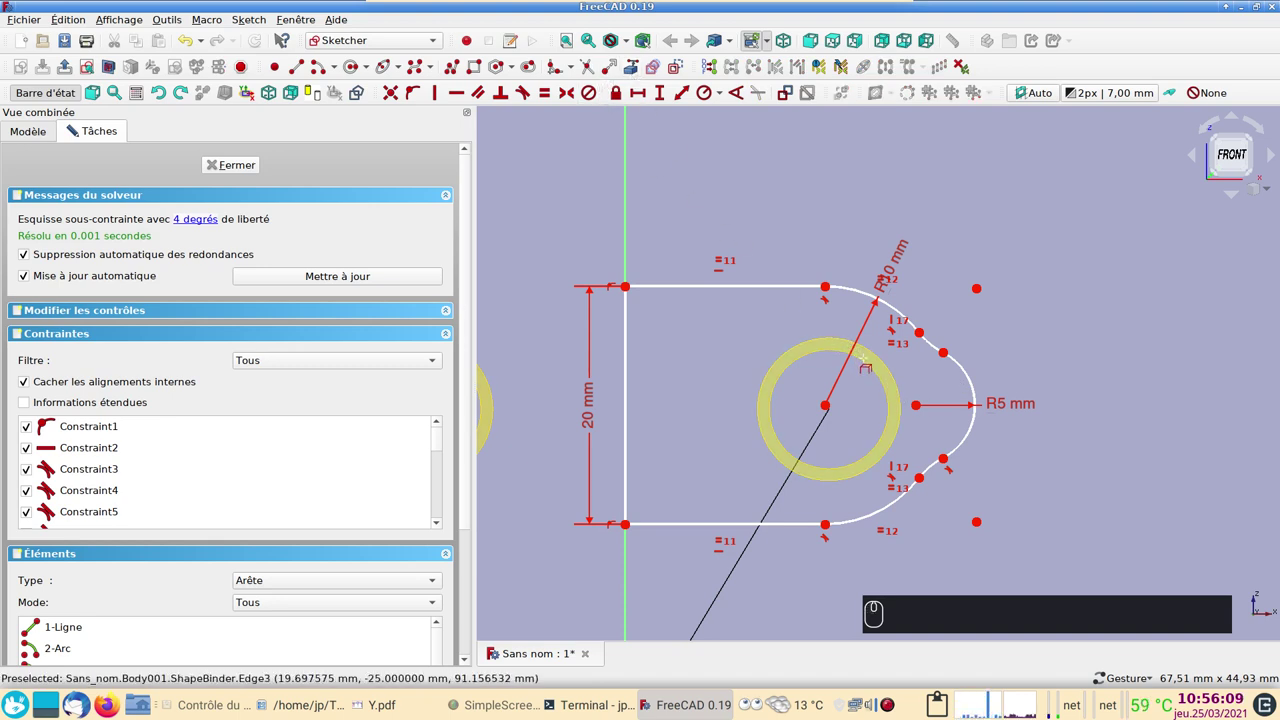
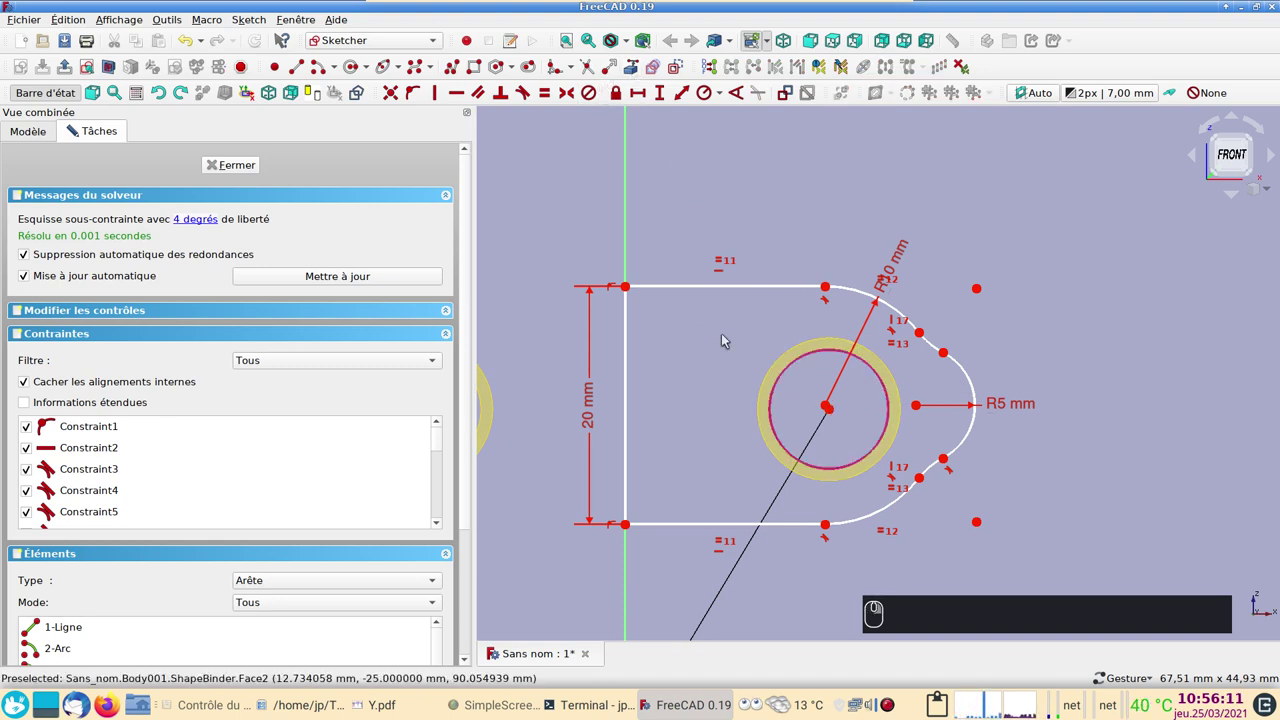
- Draw the bore circle and make its centre coincide with the corner arcs' centre
left_click_drag(835, 412, 840, 427)
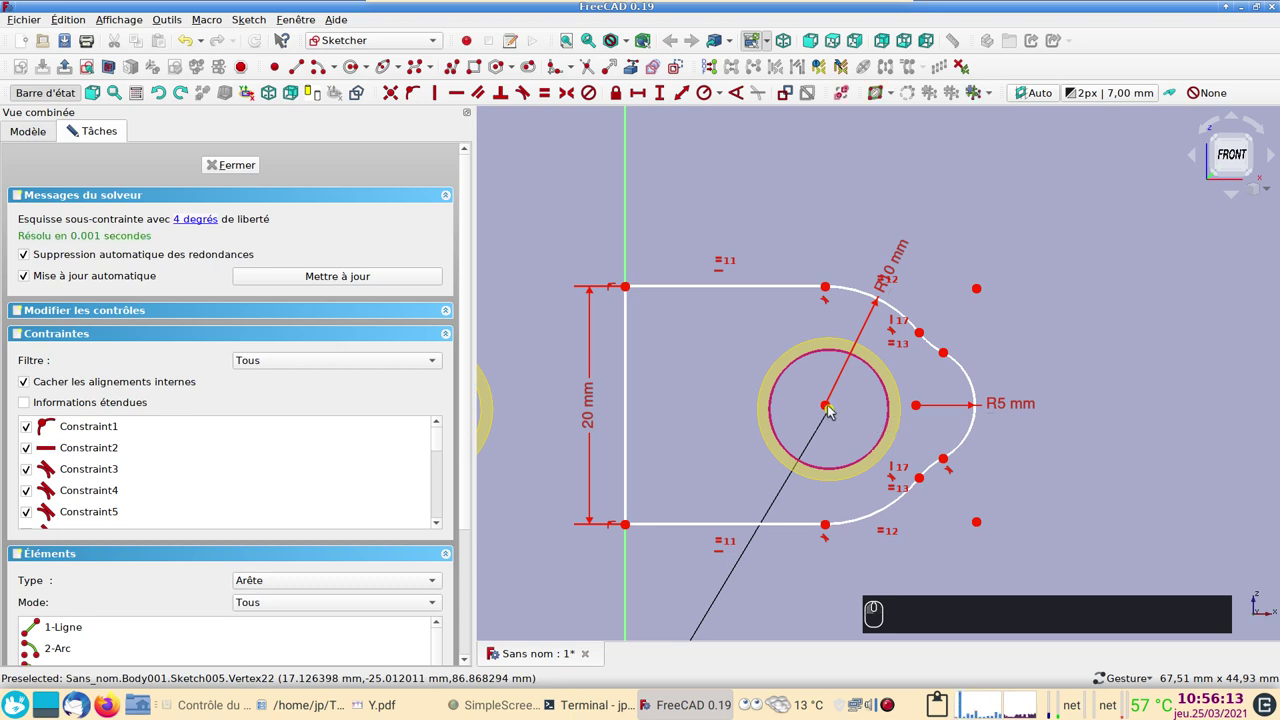
left_click_drag(828, 409, 850, 405)
left_click(850, 405)
left_click(834, 410)
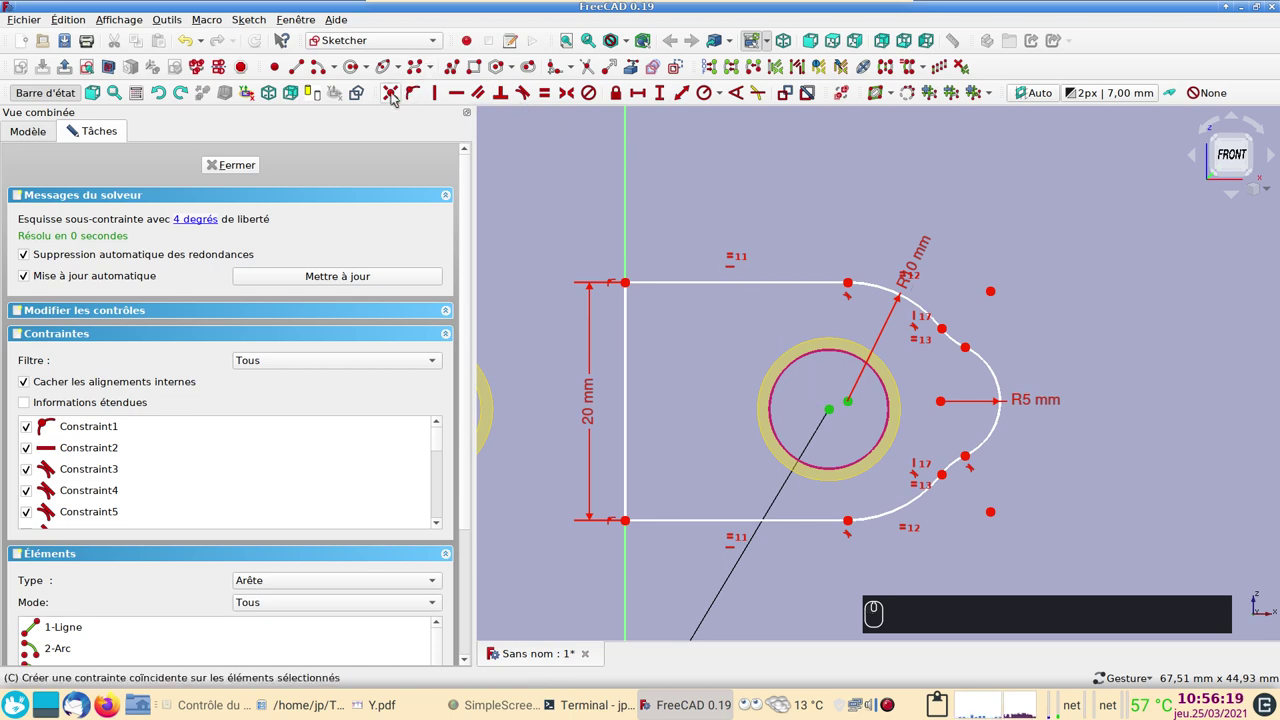
left_click(394, 97)
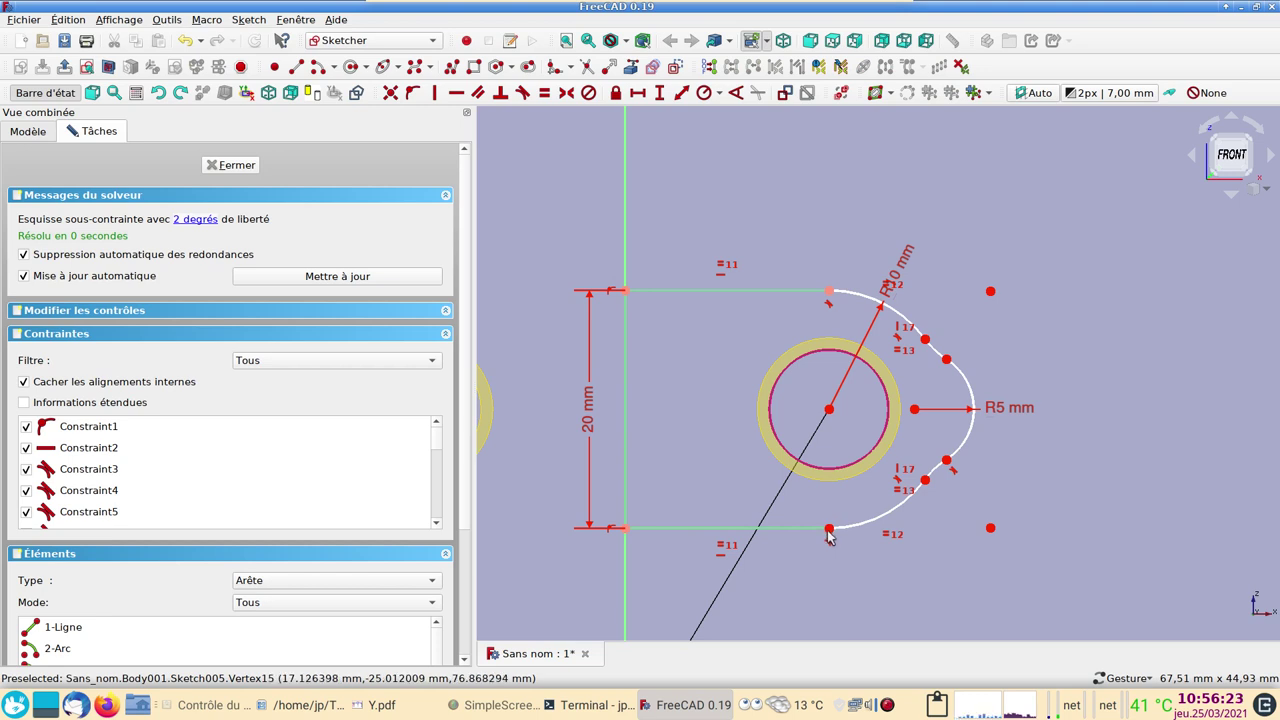
- Give the two fillet arcs equal radii, confirming with Oui
left_click_drag(834, 530, 874, 509)
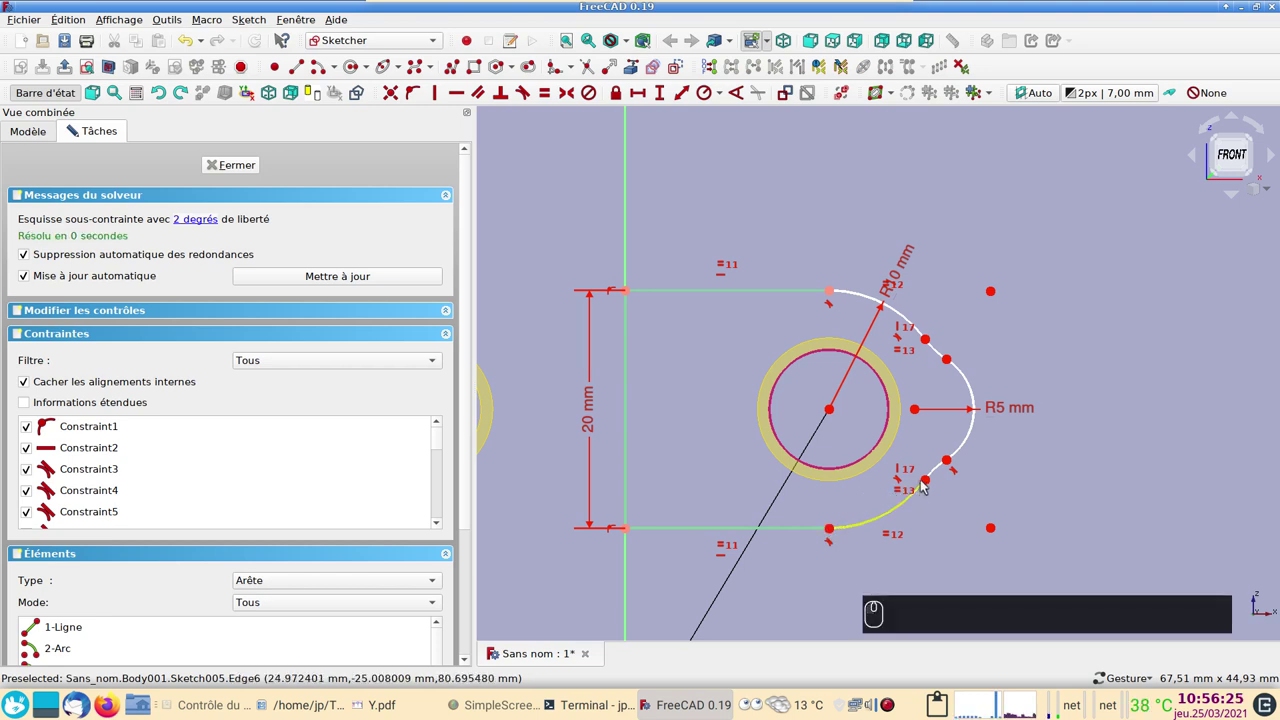
left_click_drag(929, 481, 910, 491)
left_click(936, 480)
left_click(946, 346)
left_click(706, 95)
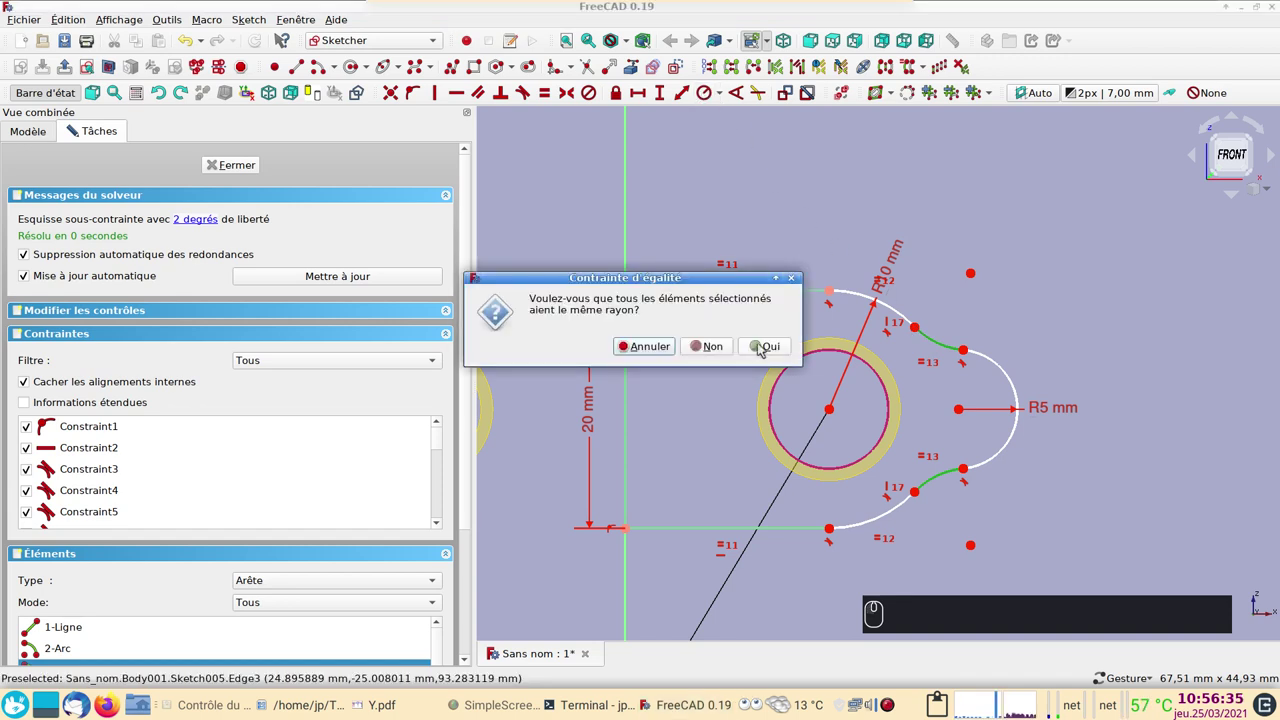
left_click(776, 342)
left_click(678, 357)
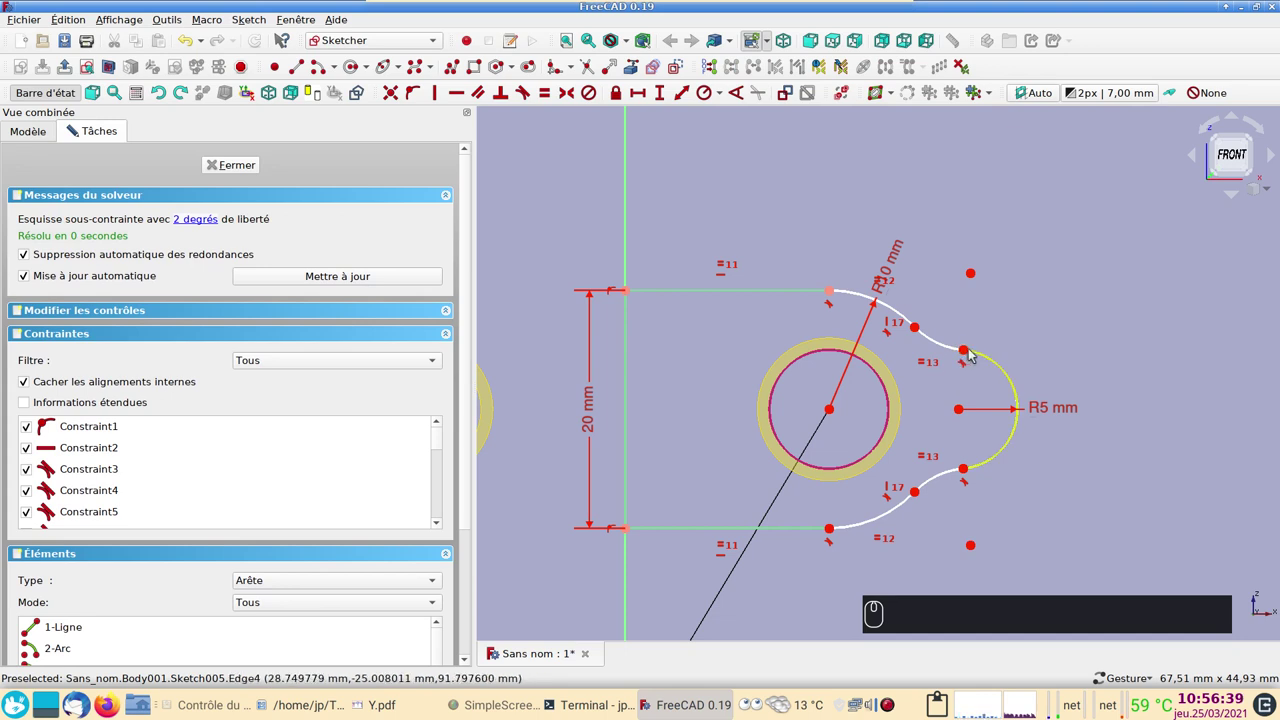
- Set a 10 mm horizontal distance between the bore centre and the end arc's centre
left_click(960, 413)
left_click(832, 410)
left_click(640, 101)
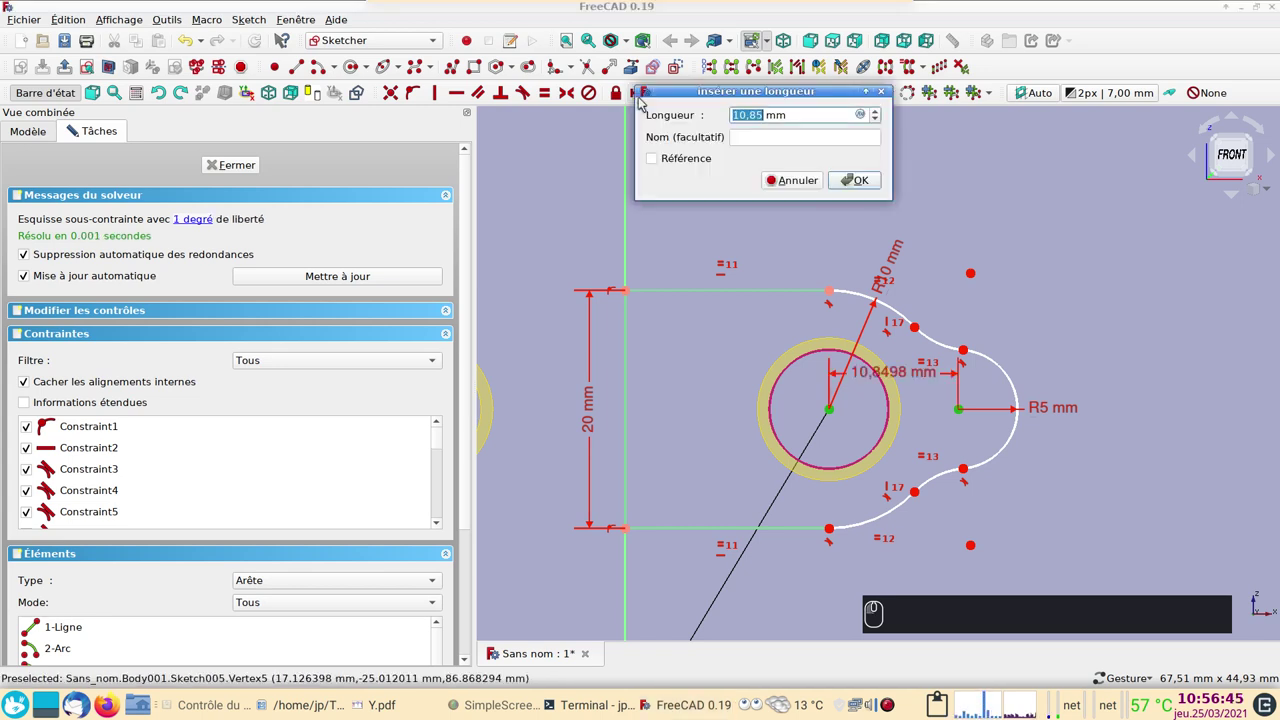
type("(1) (0) ⏎")
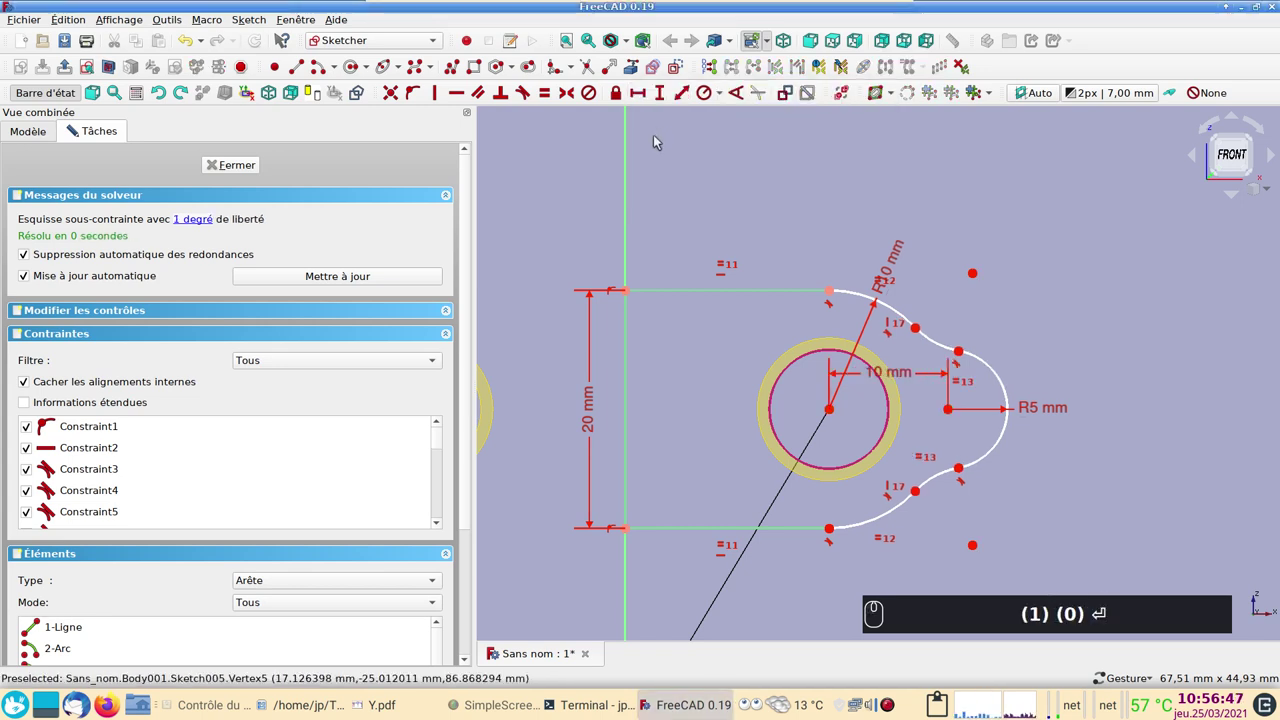
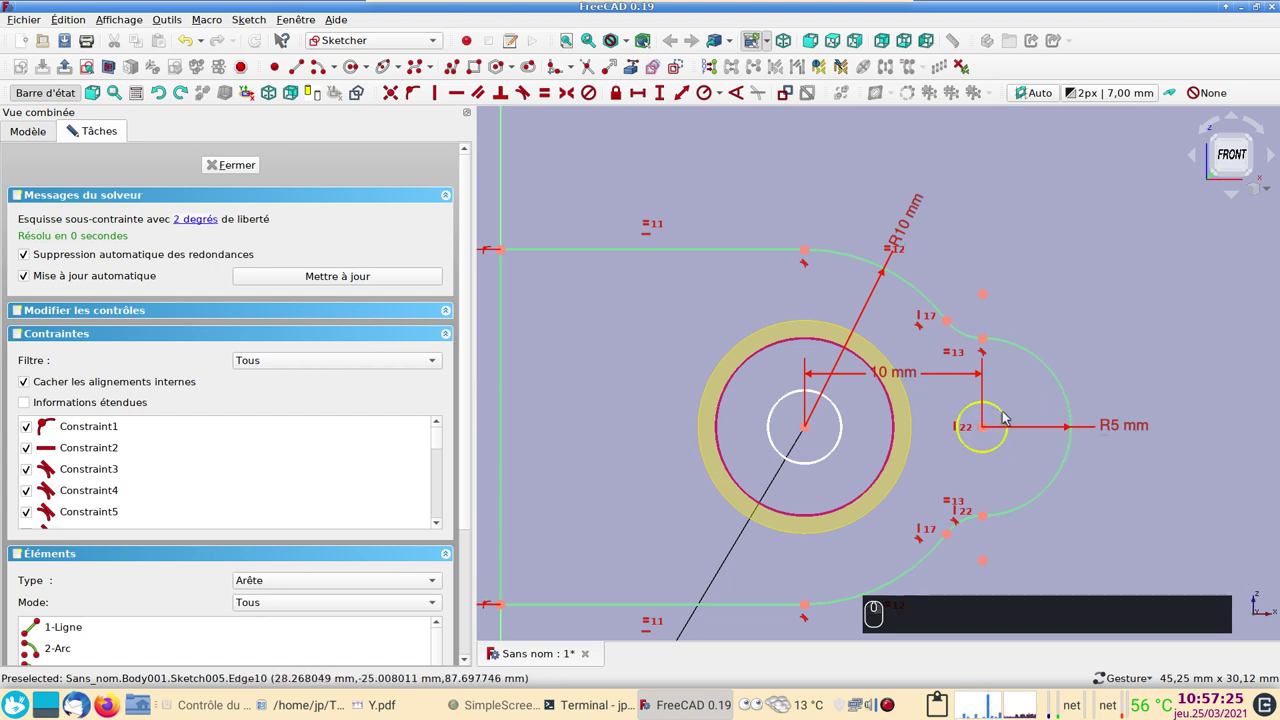
- Give the small lobe hole a 4 mm diameter constraint
left_click(1008, 415)
left_click(720, 104)
left_click(722, 136)
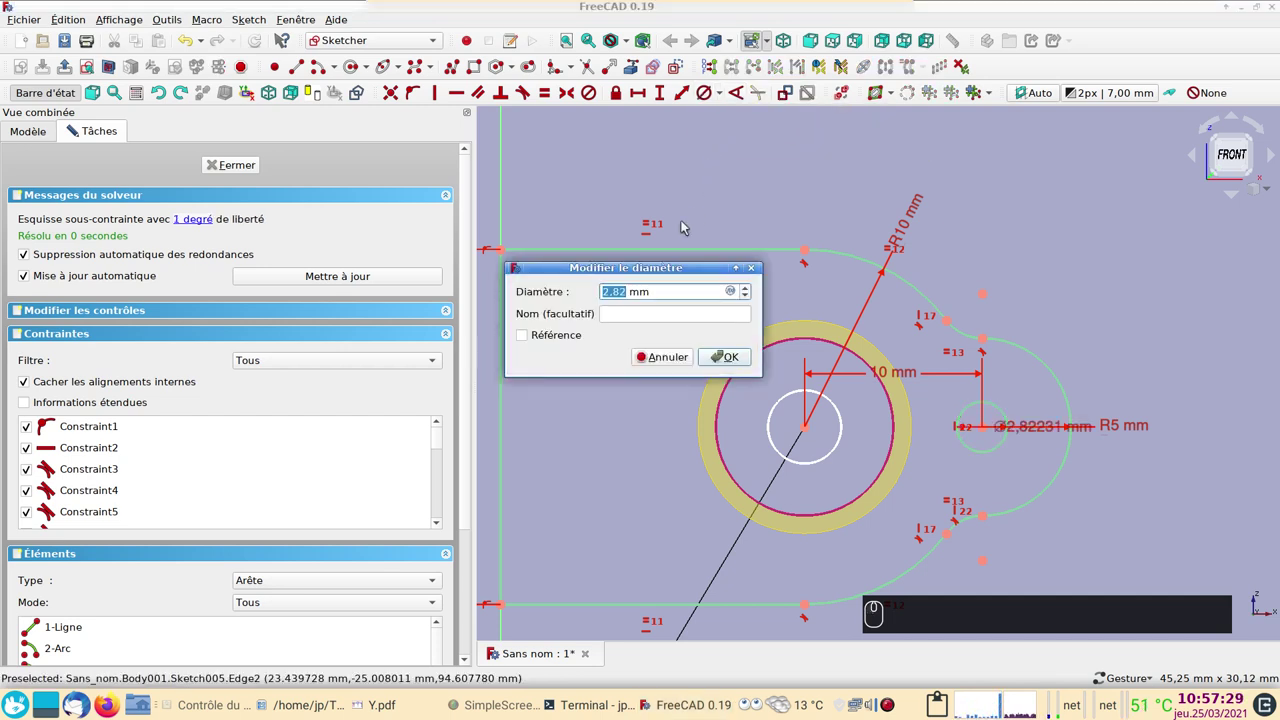
type("(4)")
key("Return")
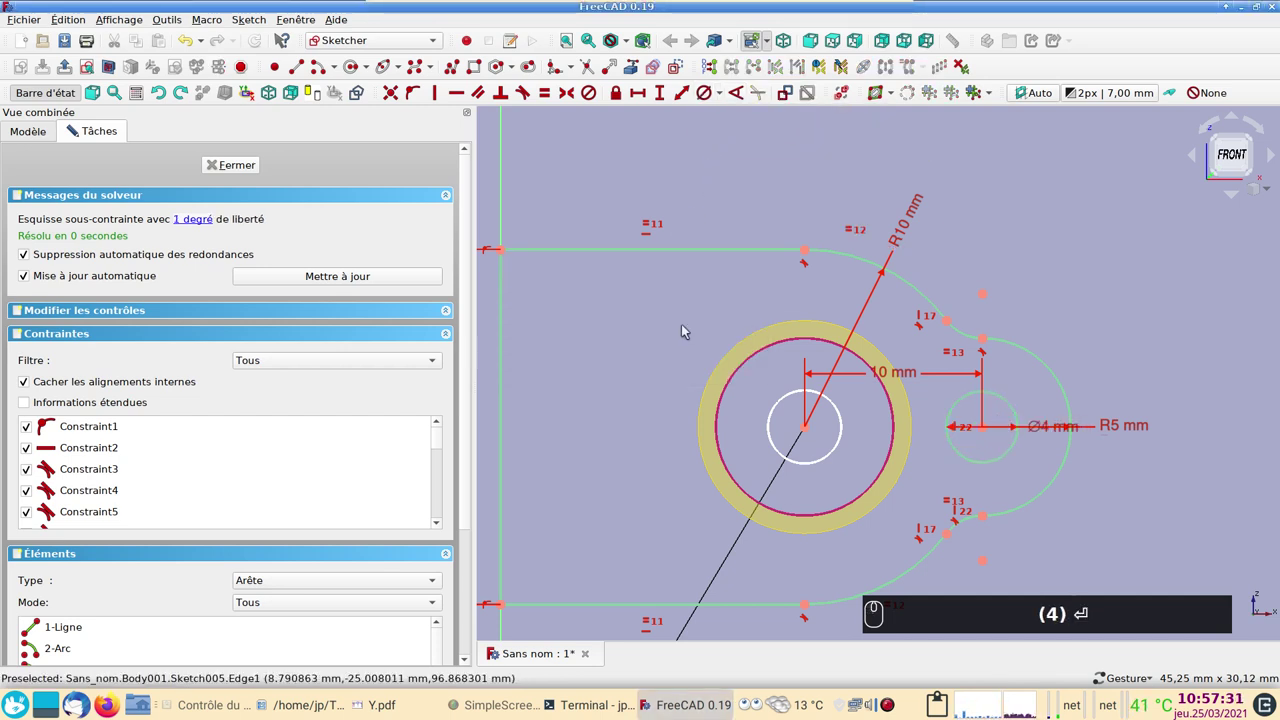
- Make the bore circle equal to the tube edge, fully constraining the sketch
left_click(769, 435)
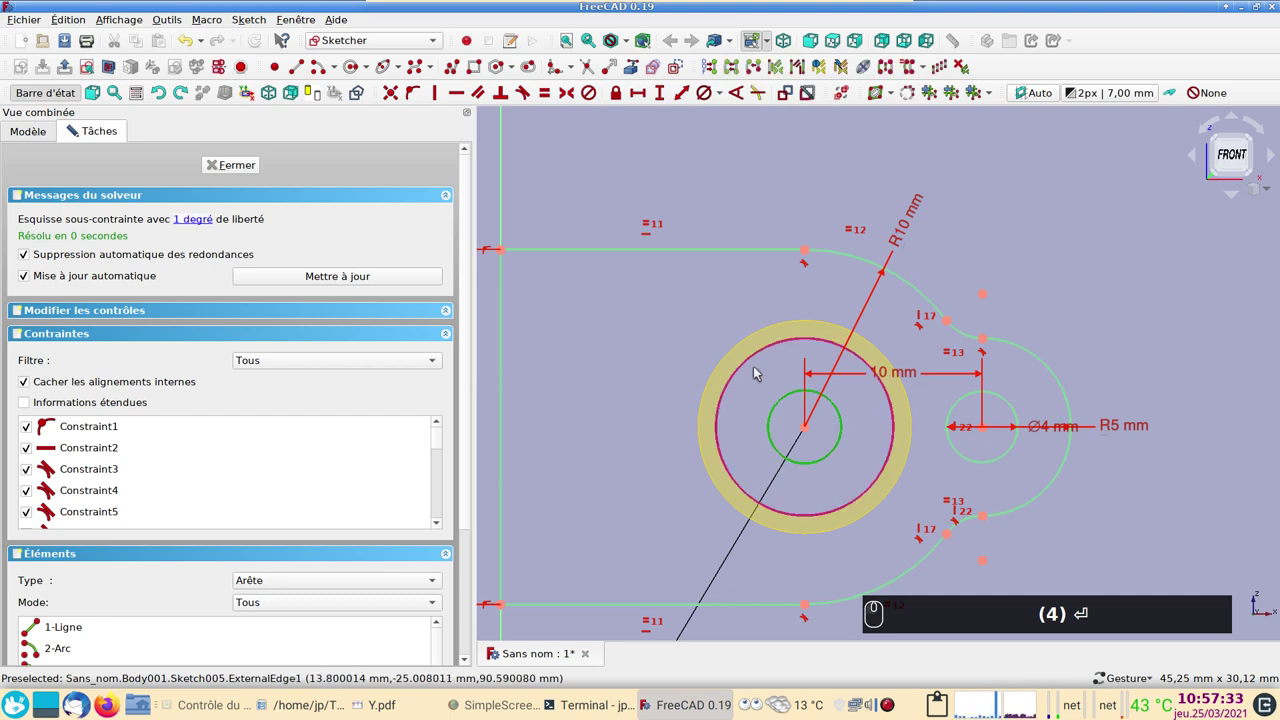
left_click(752, 364)
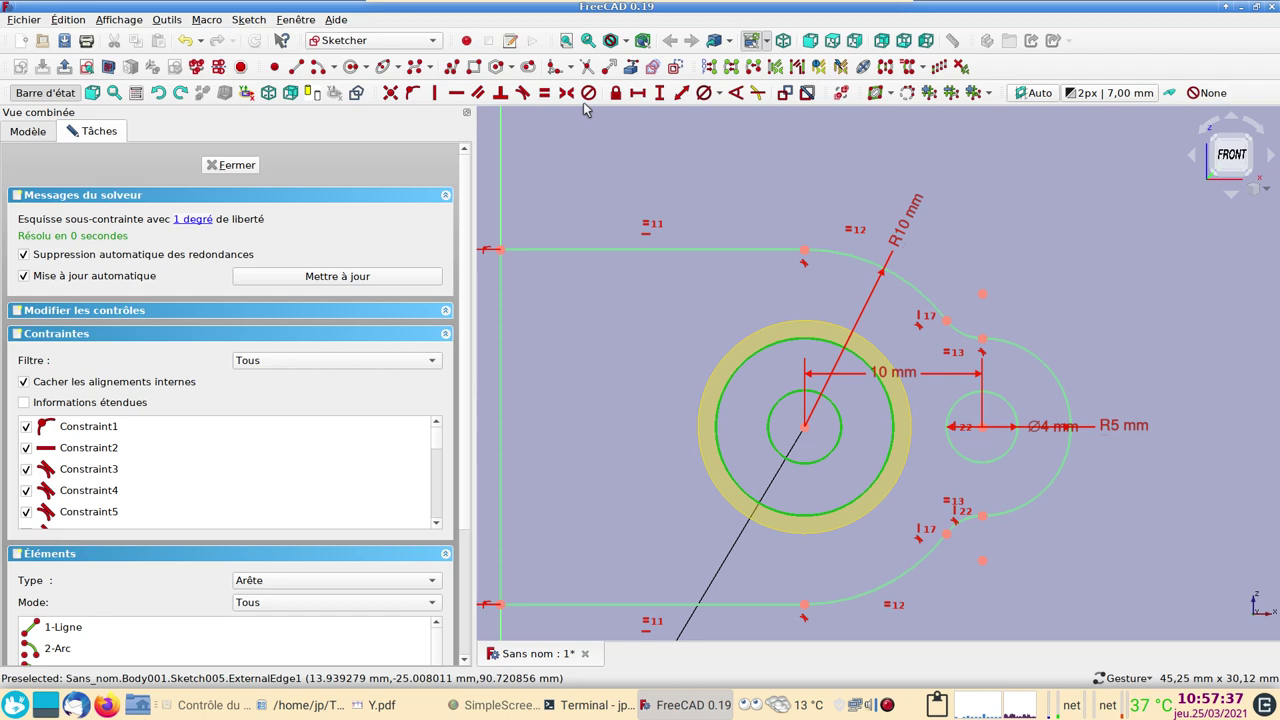
left_click(551, 93)
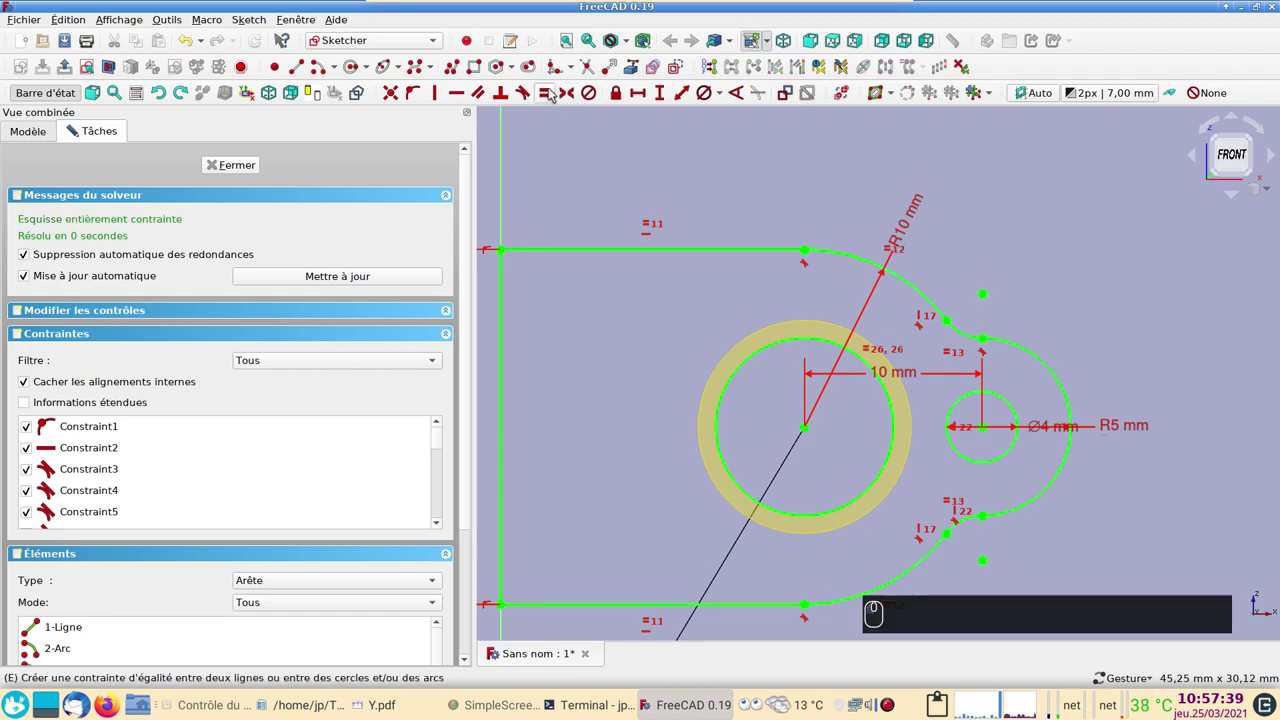
- Leave the sketch and pad the flange outline 1 mm thick as Pad001
left_click(233, 167)
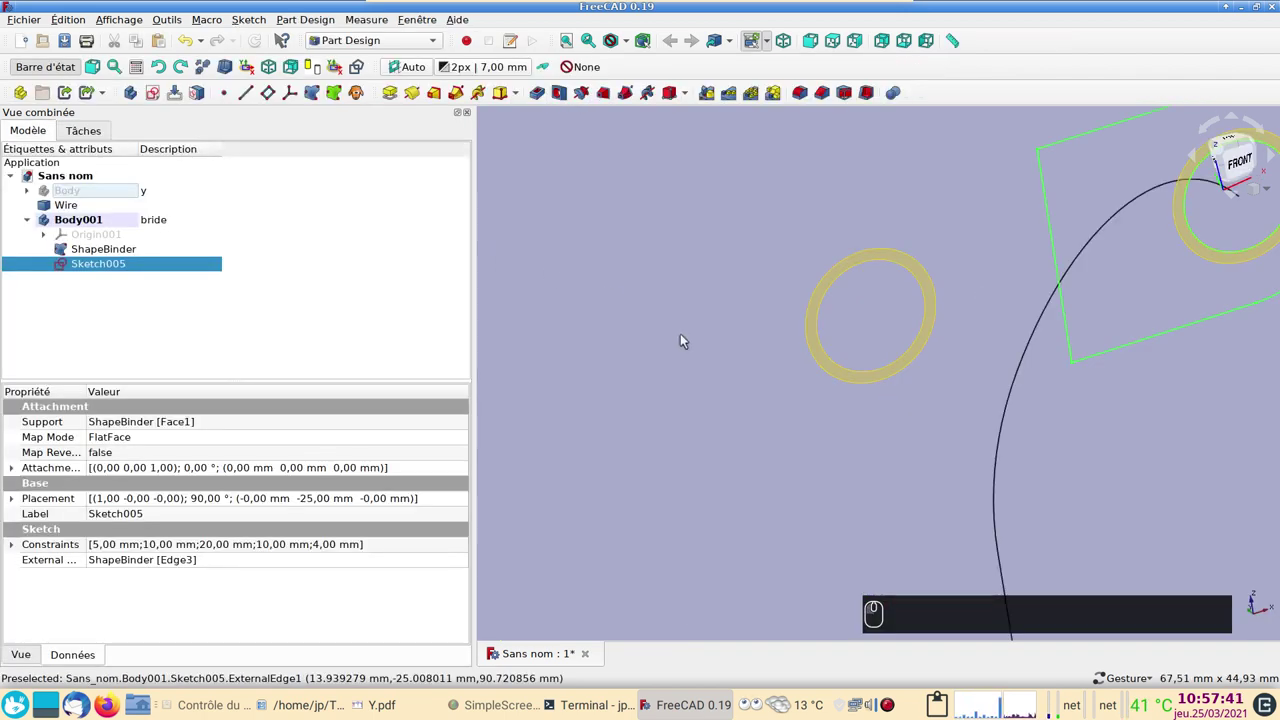
left_click_drag(667, 307, 674, 343)
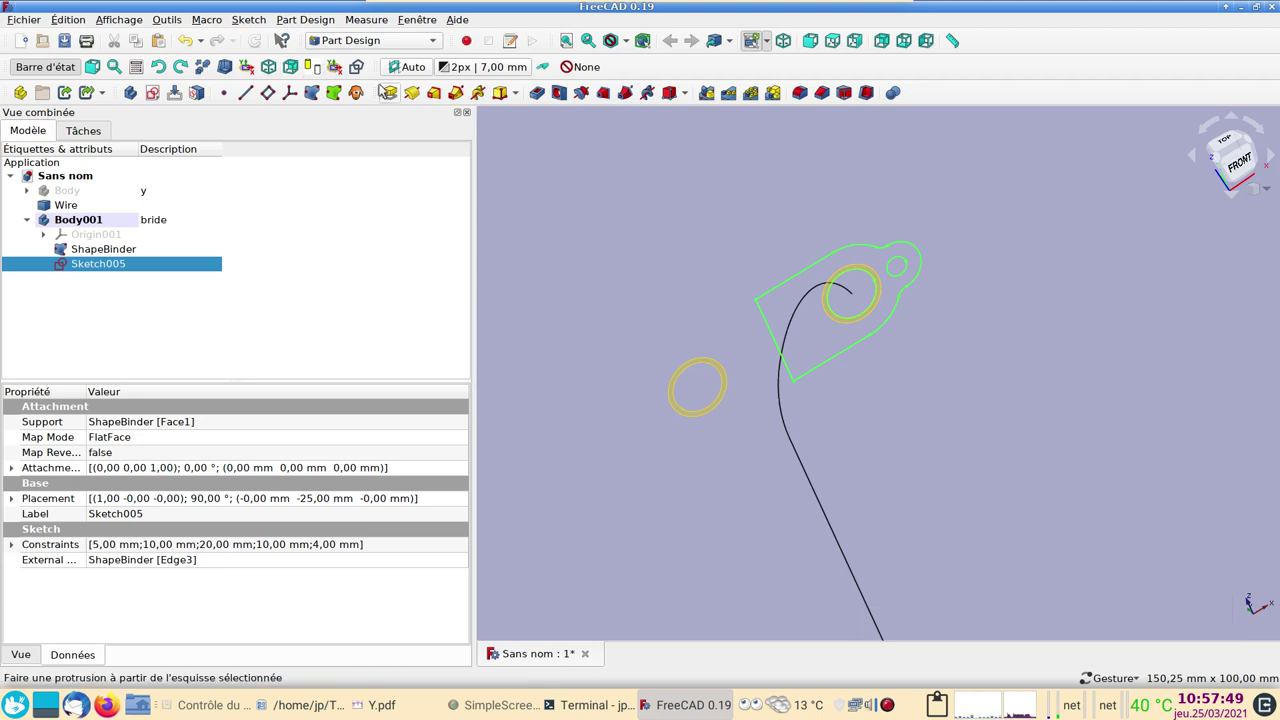
left_click(392, 92)
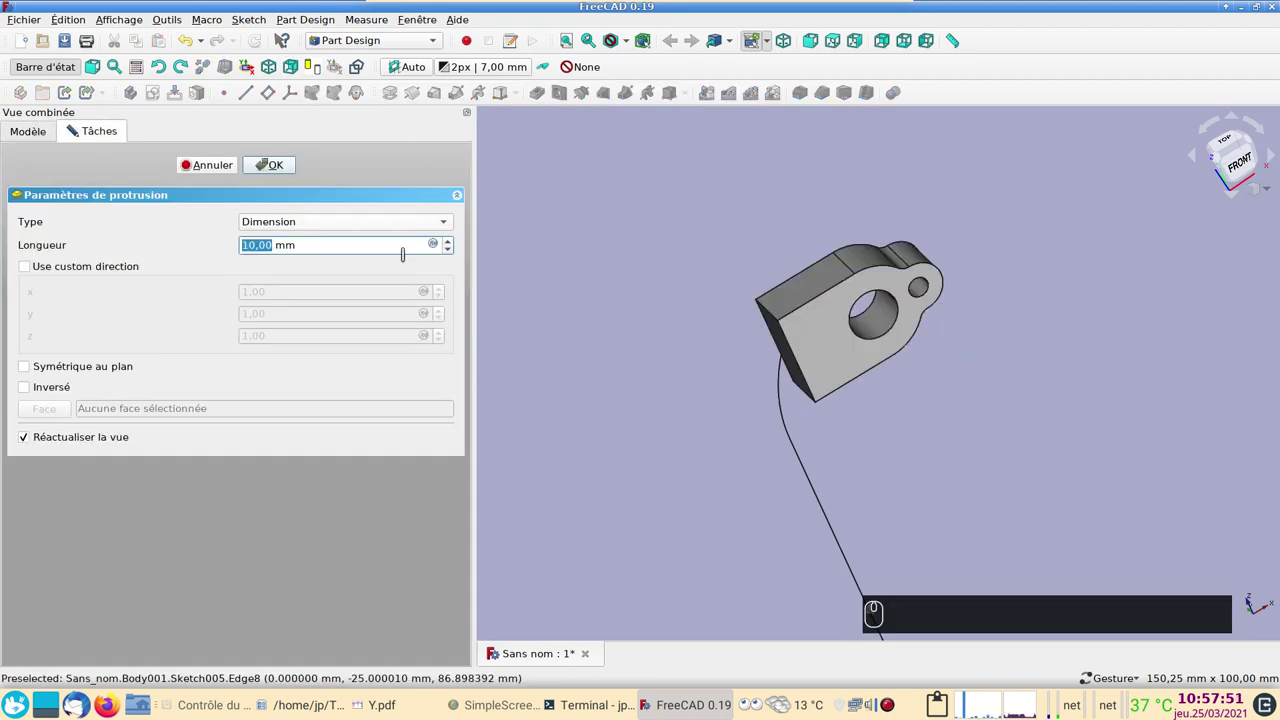
key("1")
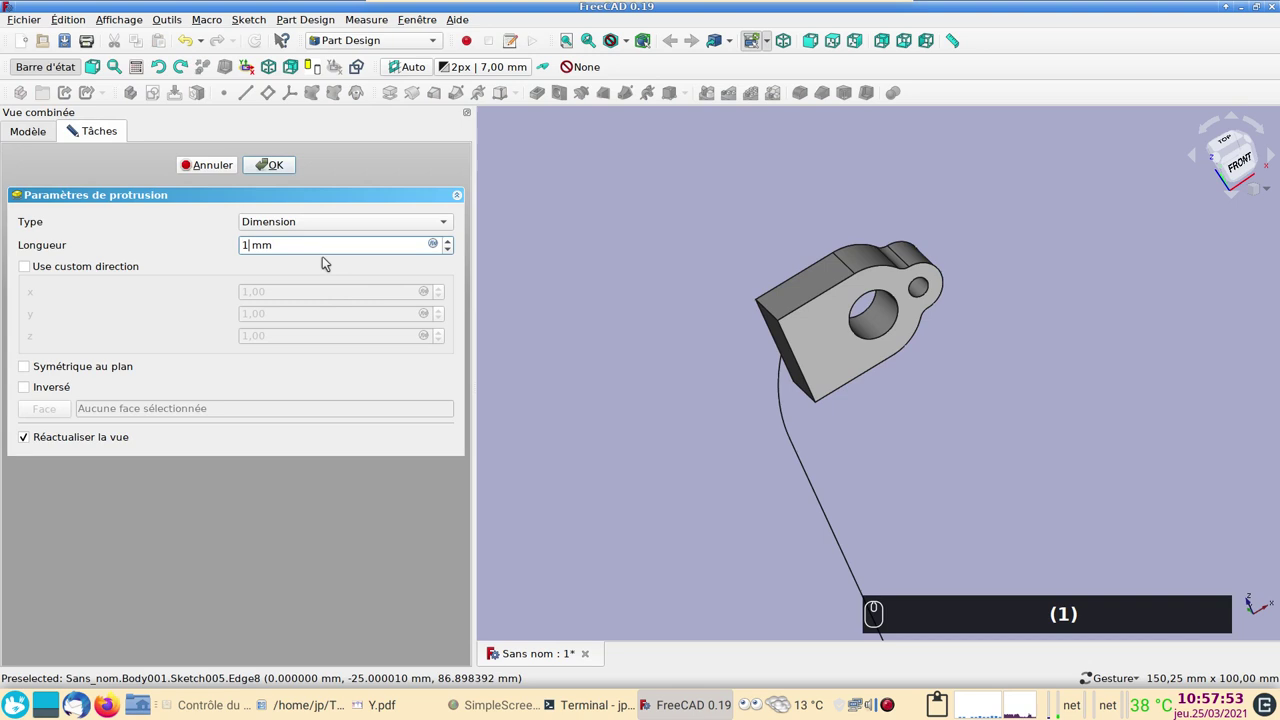
left_click(286, 169)
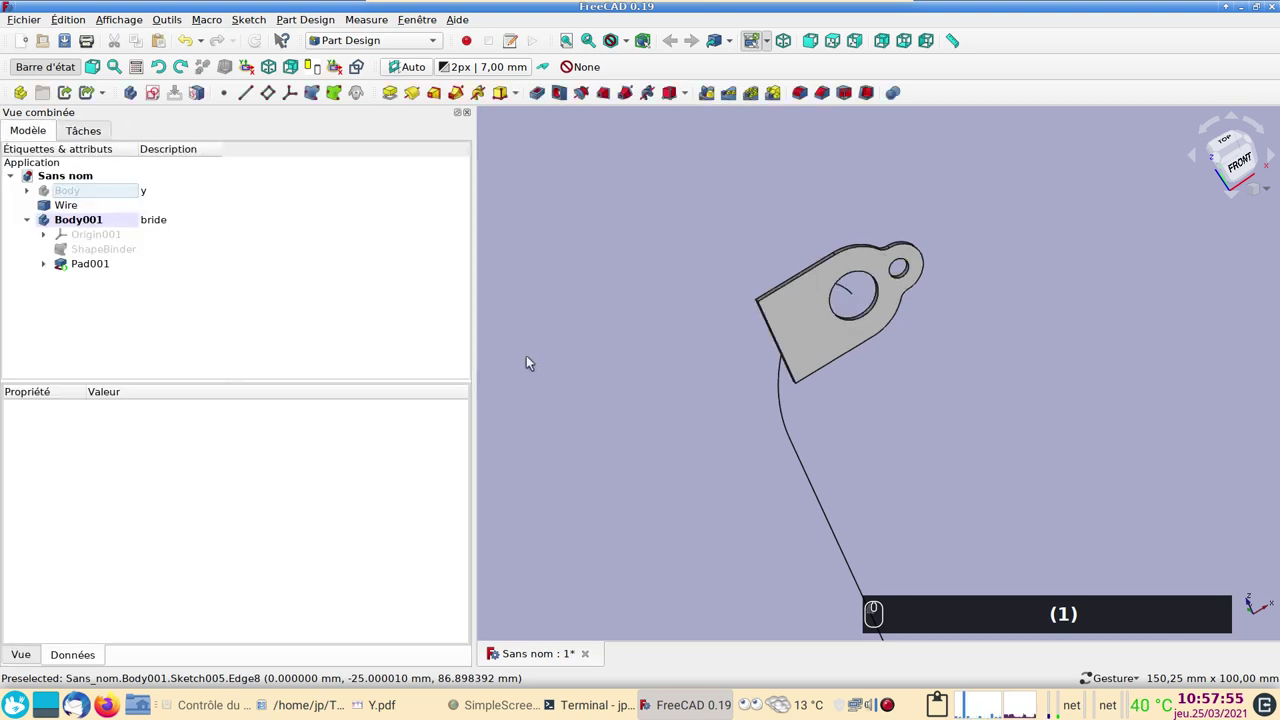
- Unhide the tube body so the flange shows seated on it, then select Pad001 for mirroring
left_click(121, 196)
key("space")
left_click(644, 297)
left_click_drag(1061, 424, 790, 407)
left_click(104, 224)
left_click(108, 264)
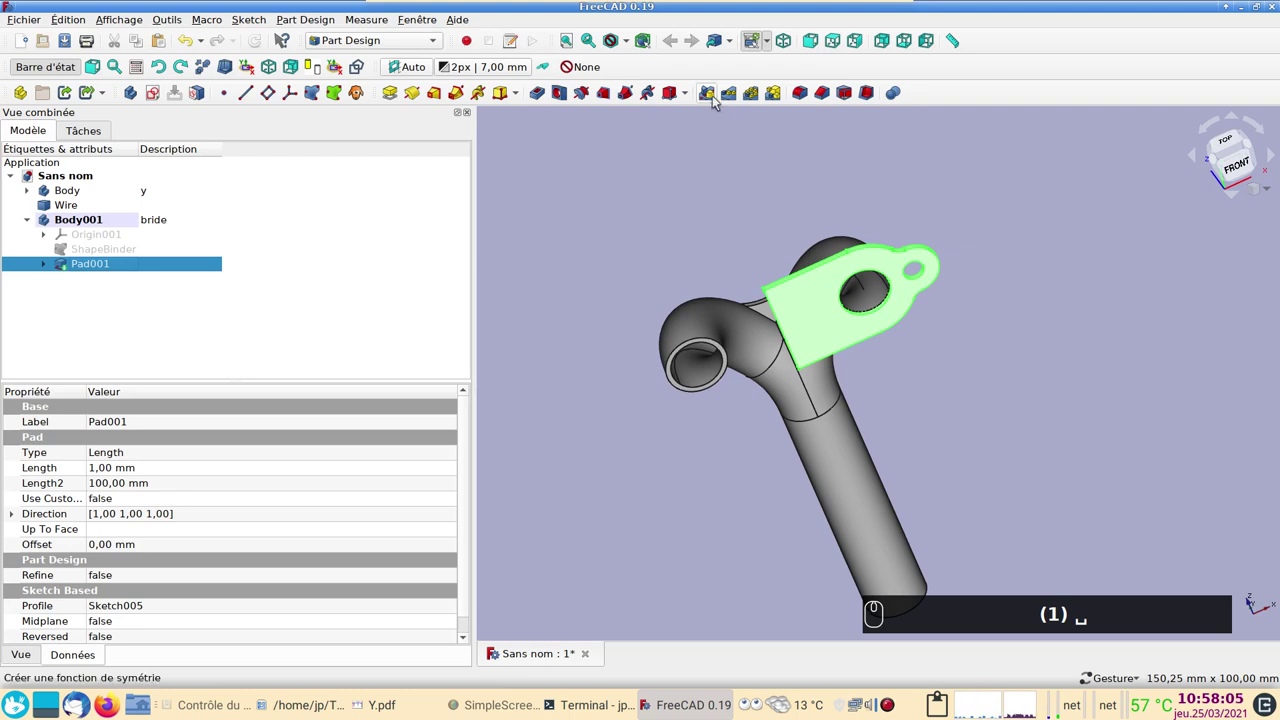
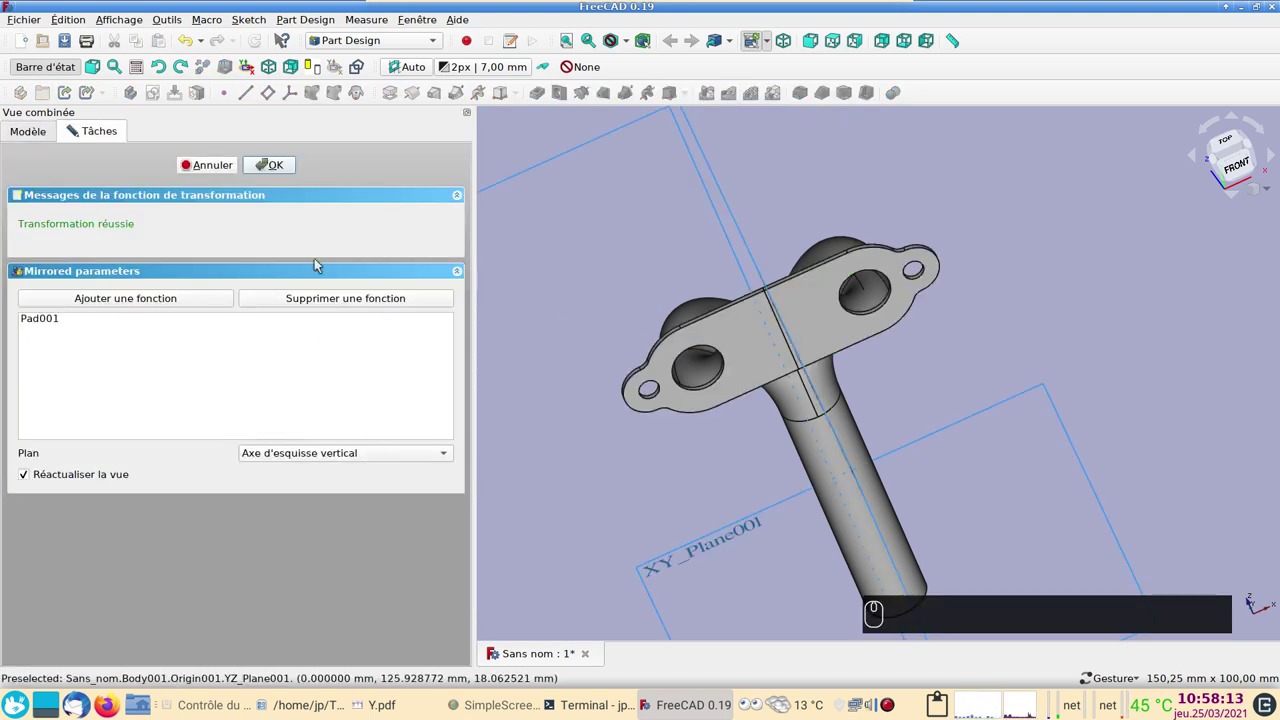
- Mirror Pad001 across the sketch's vertical axis as Mirrored001
left_click(276, 165)
left_click(626, 496)
left_click(107, 283)
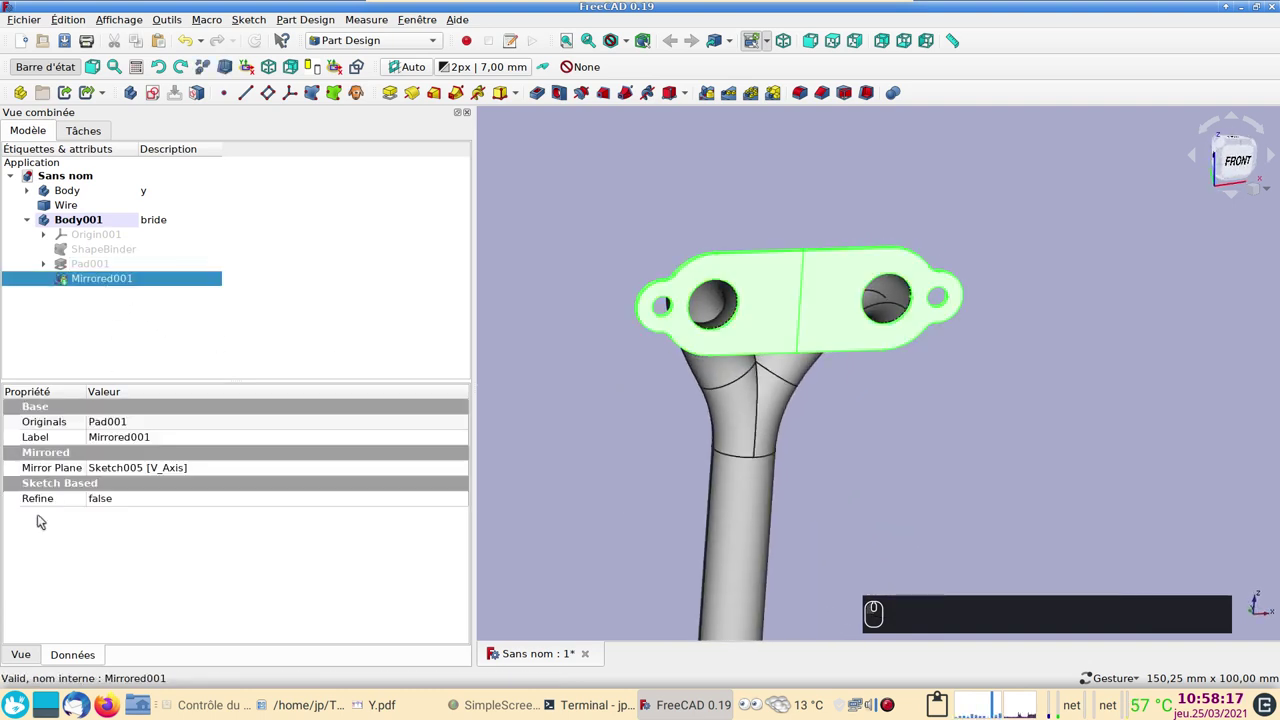
- Set the mirror's Refine property to true and apply it
left_click(118, 502)
left_click(118, 502)
left_click(121, 517)
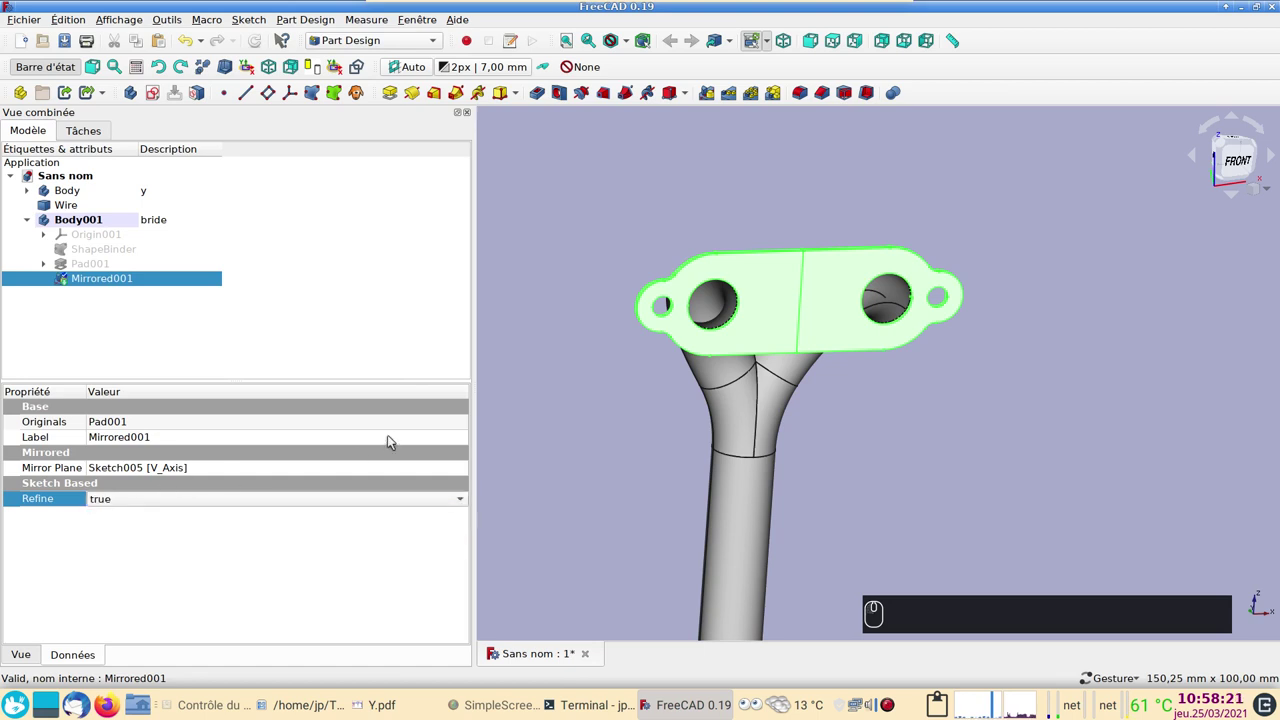
left_click(259, 44)
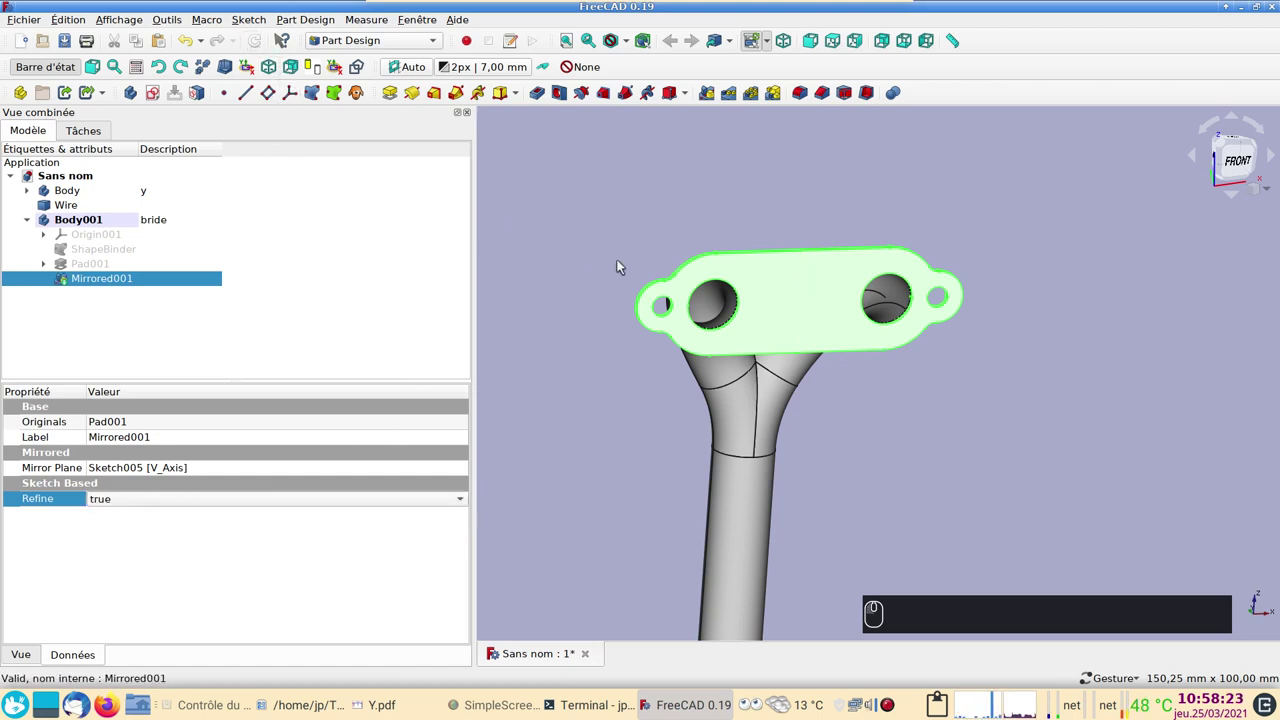
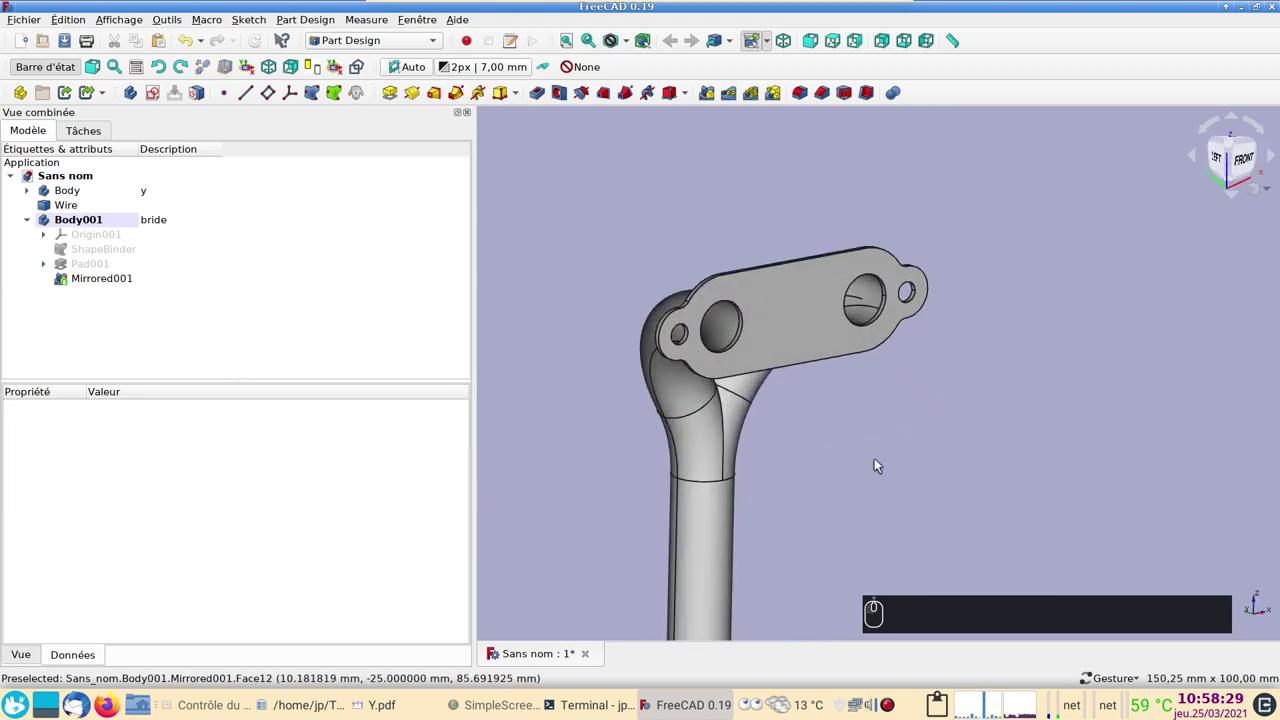
left_click_drag(897, 460, 983, 464)
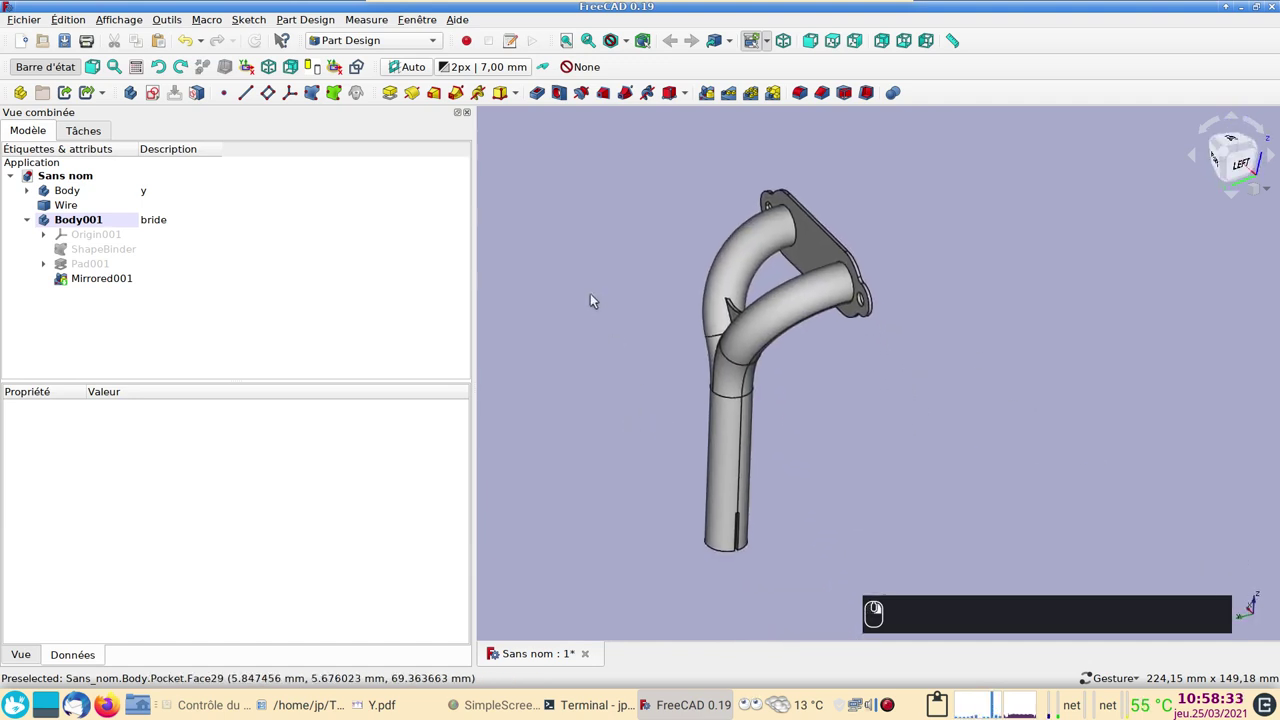
left_click_drag(946, 483, 1055, 453)
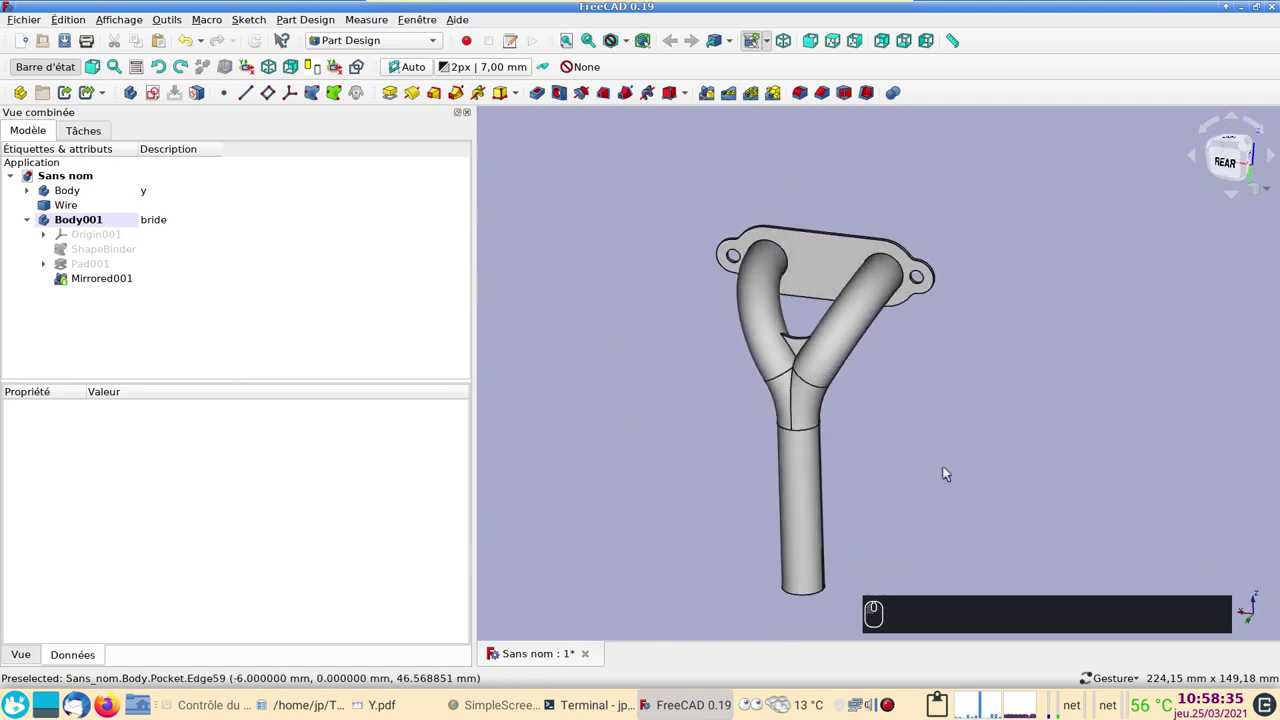
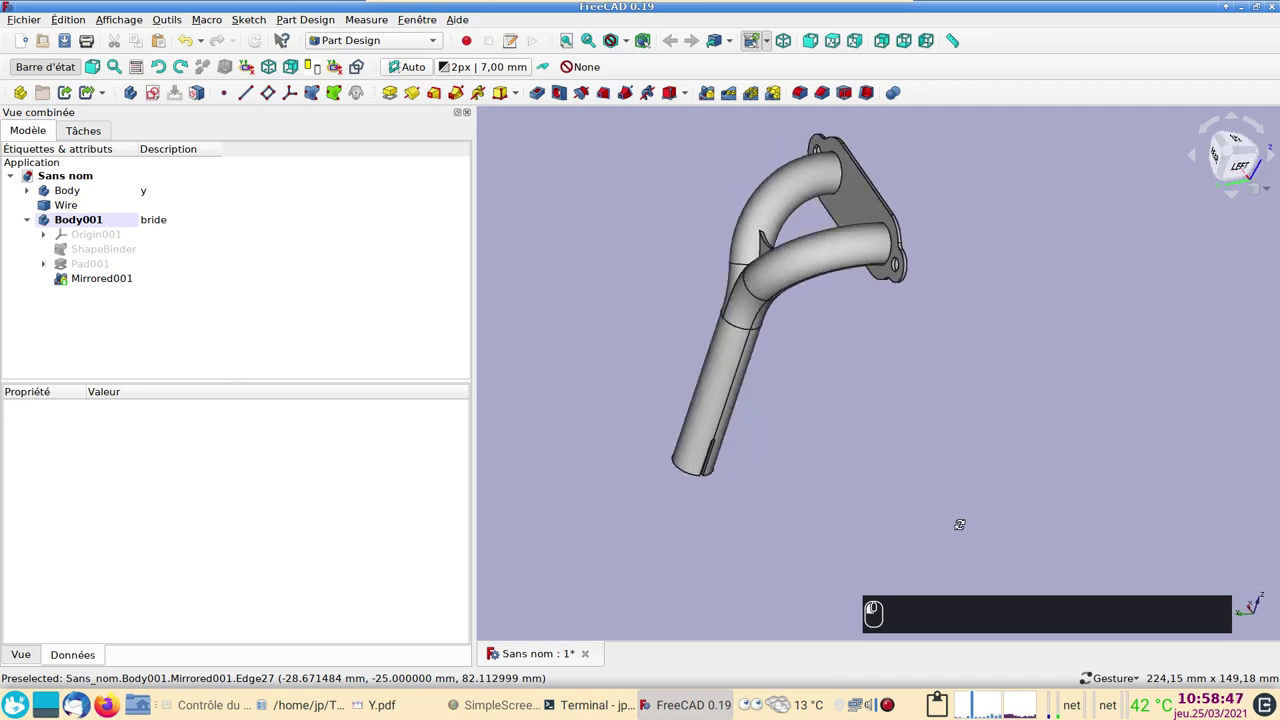
left_click_drag(1098, 393, 1042, 355)
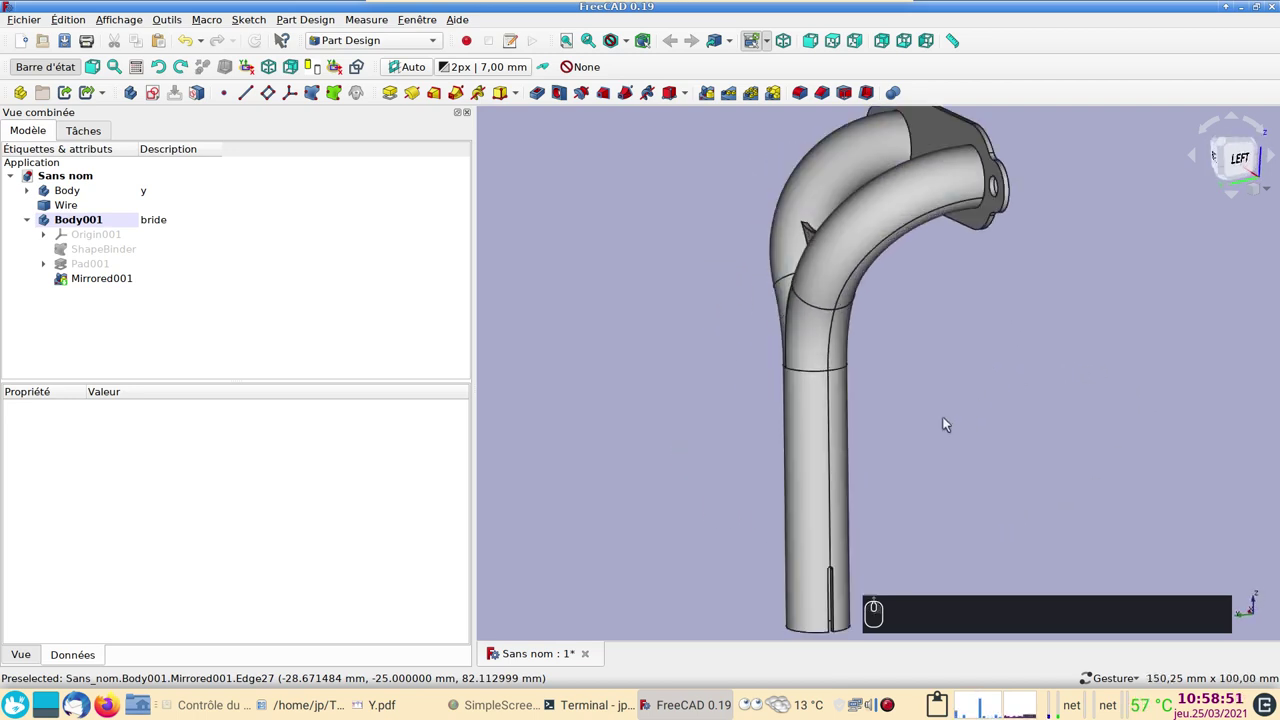